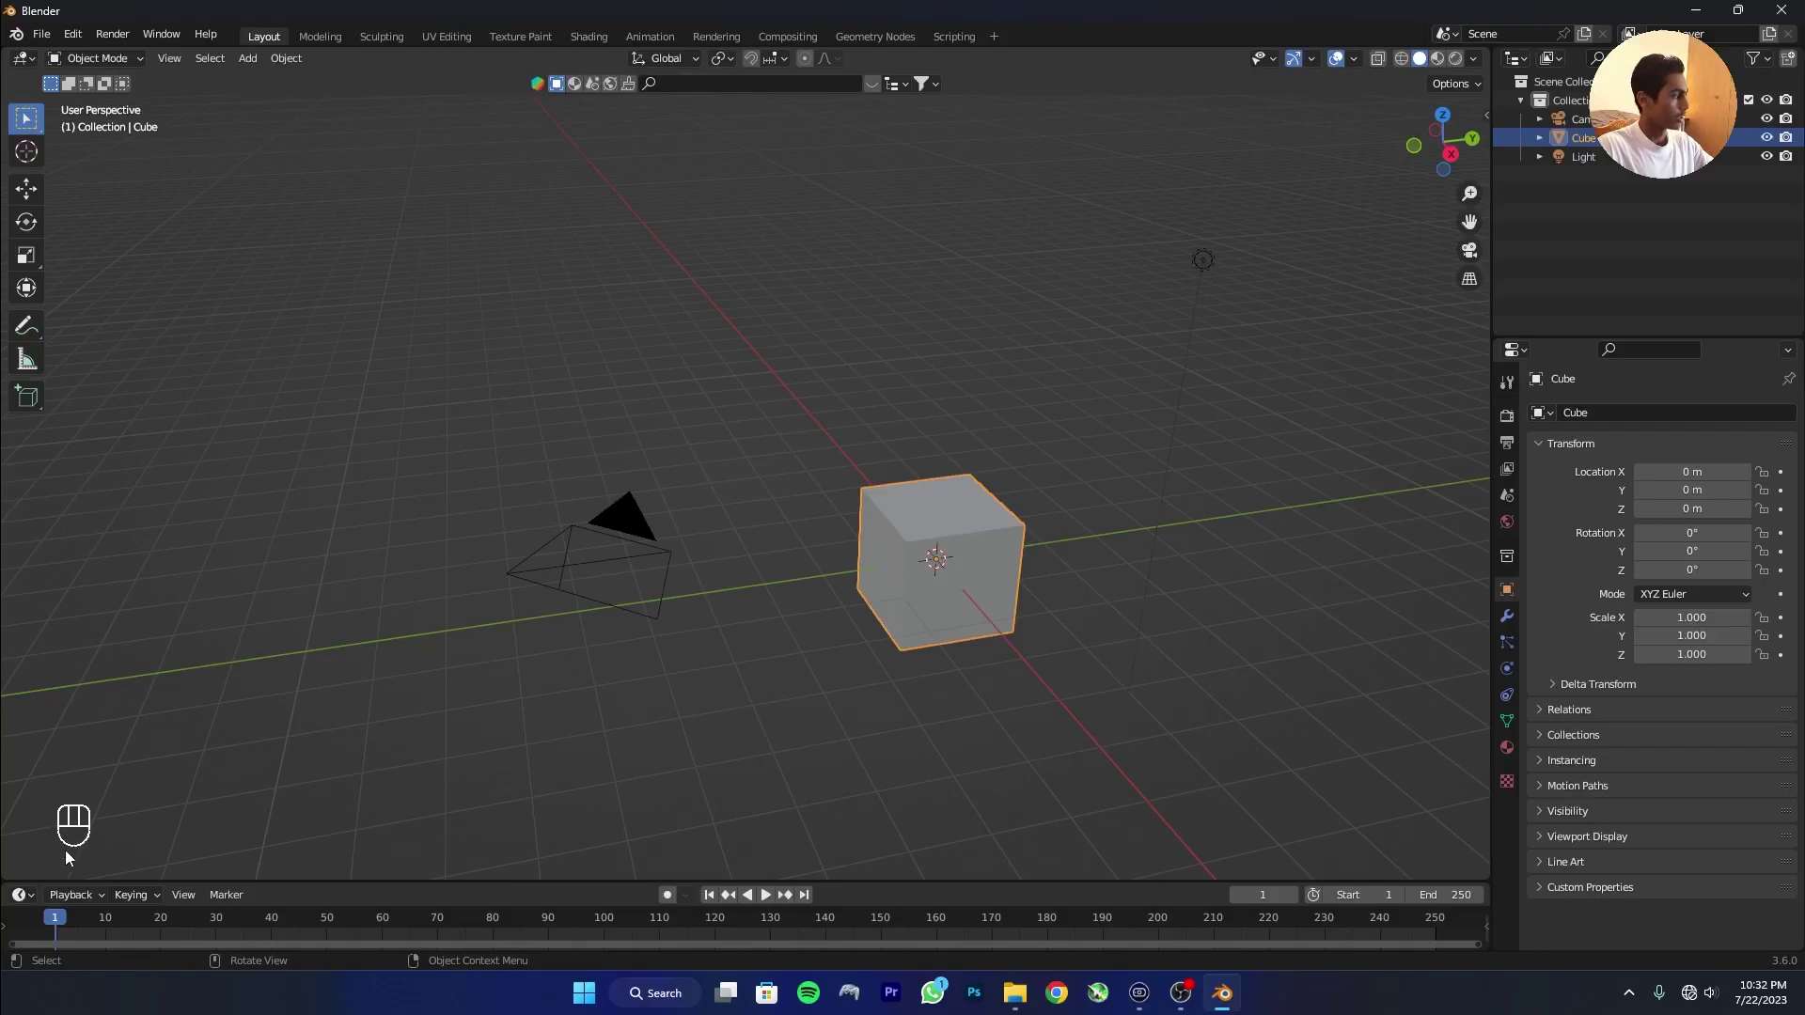
Nudge playback and the viewport around the default cube before editing the scene.
key(space)
key(space)
key(space)
key(space)
key(space)
key(space)
key(space)
key(space)
key(space)
key(space)
key(space)
click(717, 901)
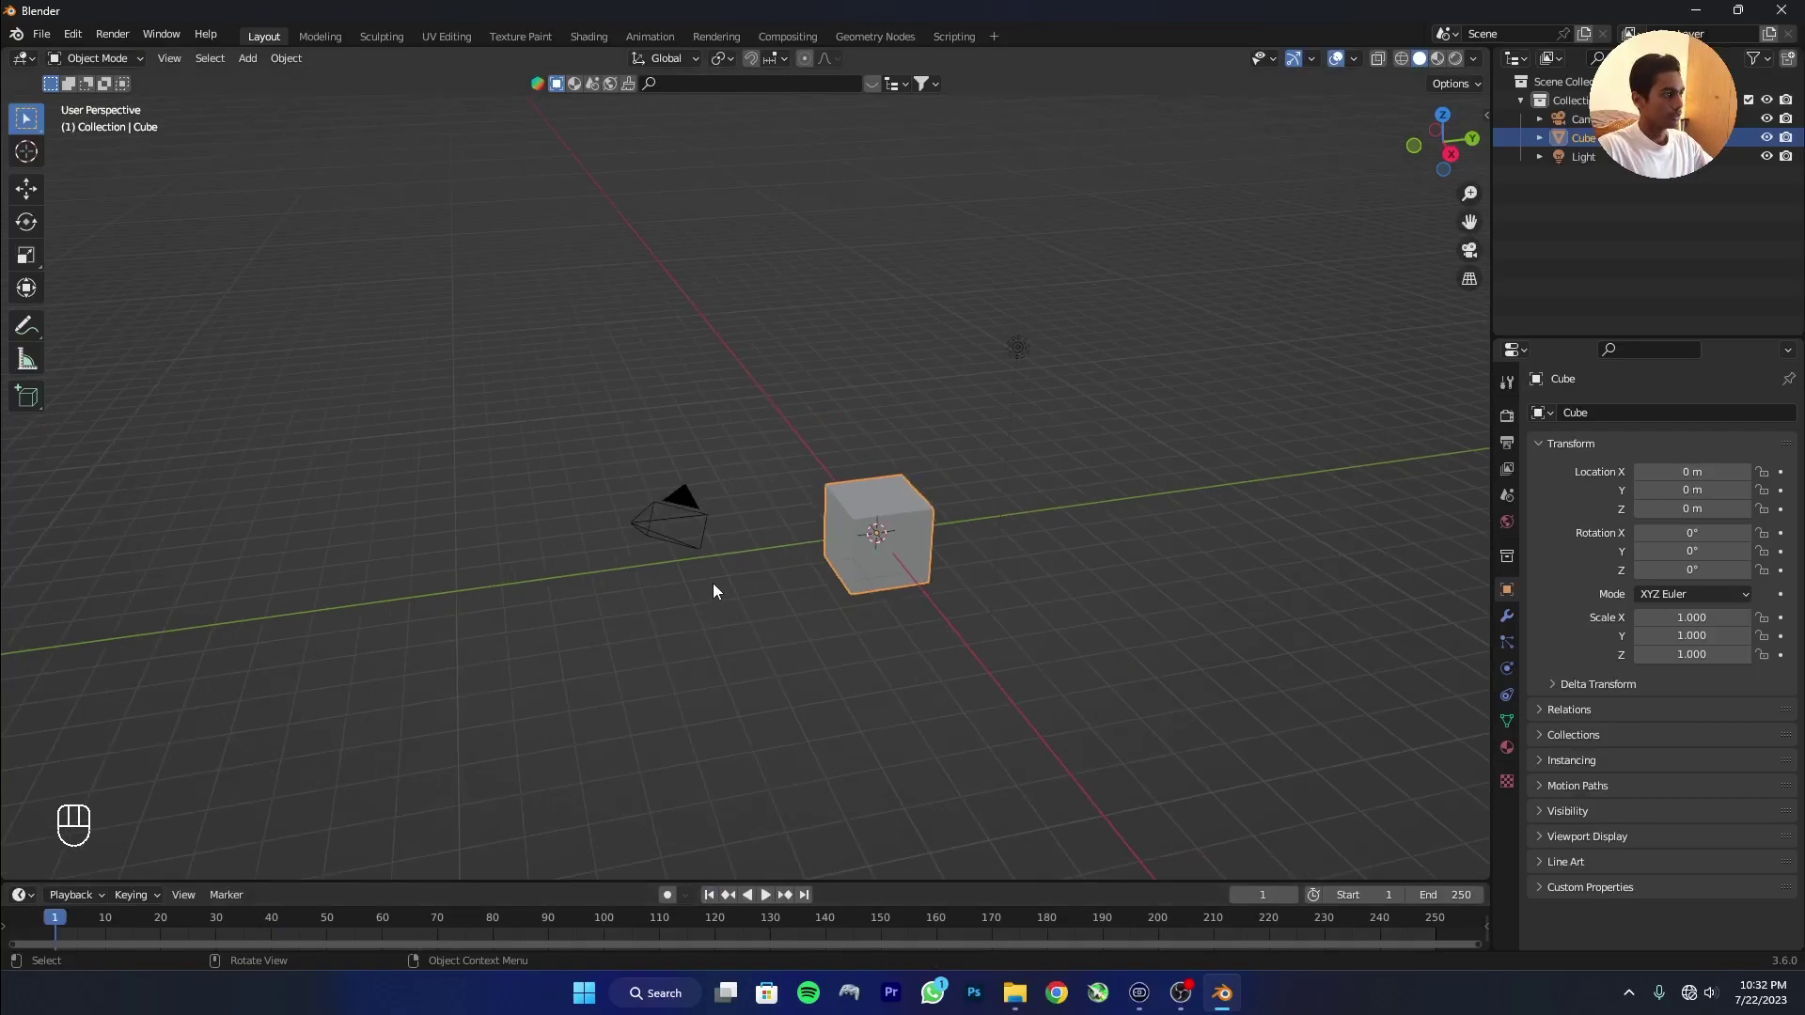
drag(747, 585, 798, 591)
middle_click(796, 560)
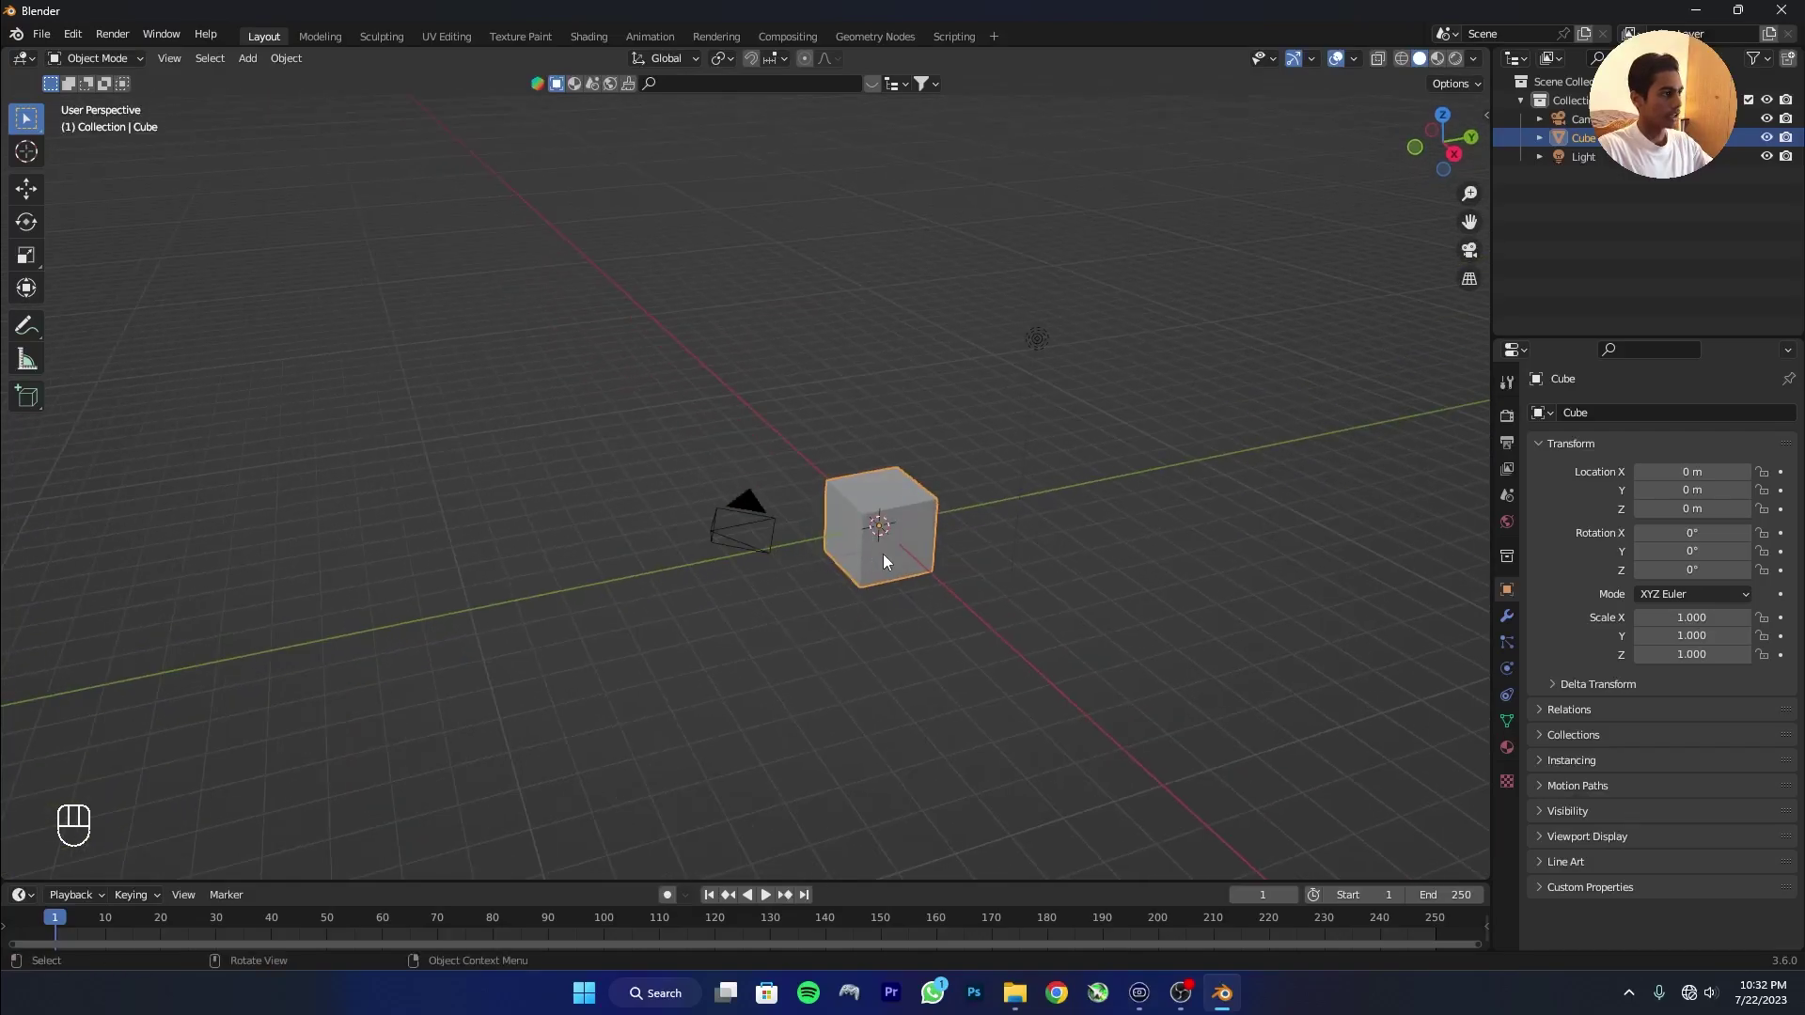
Select every object and delete the default cube, camera and light.
key(a)
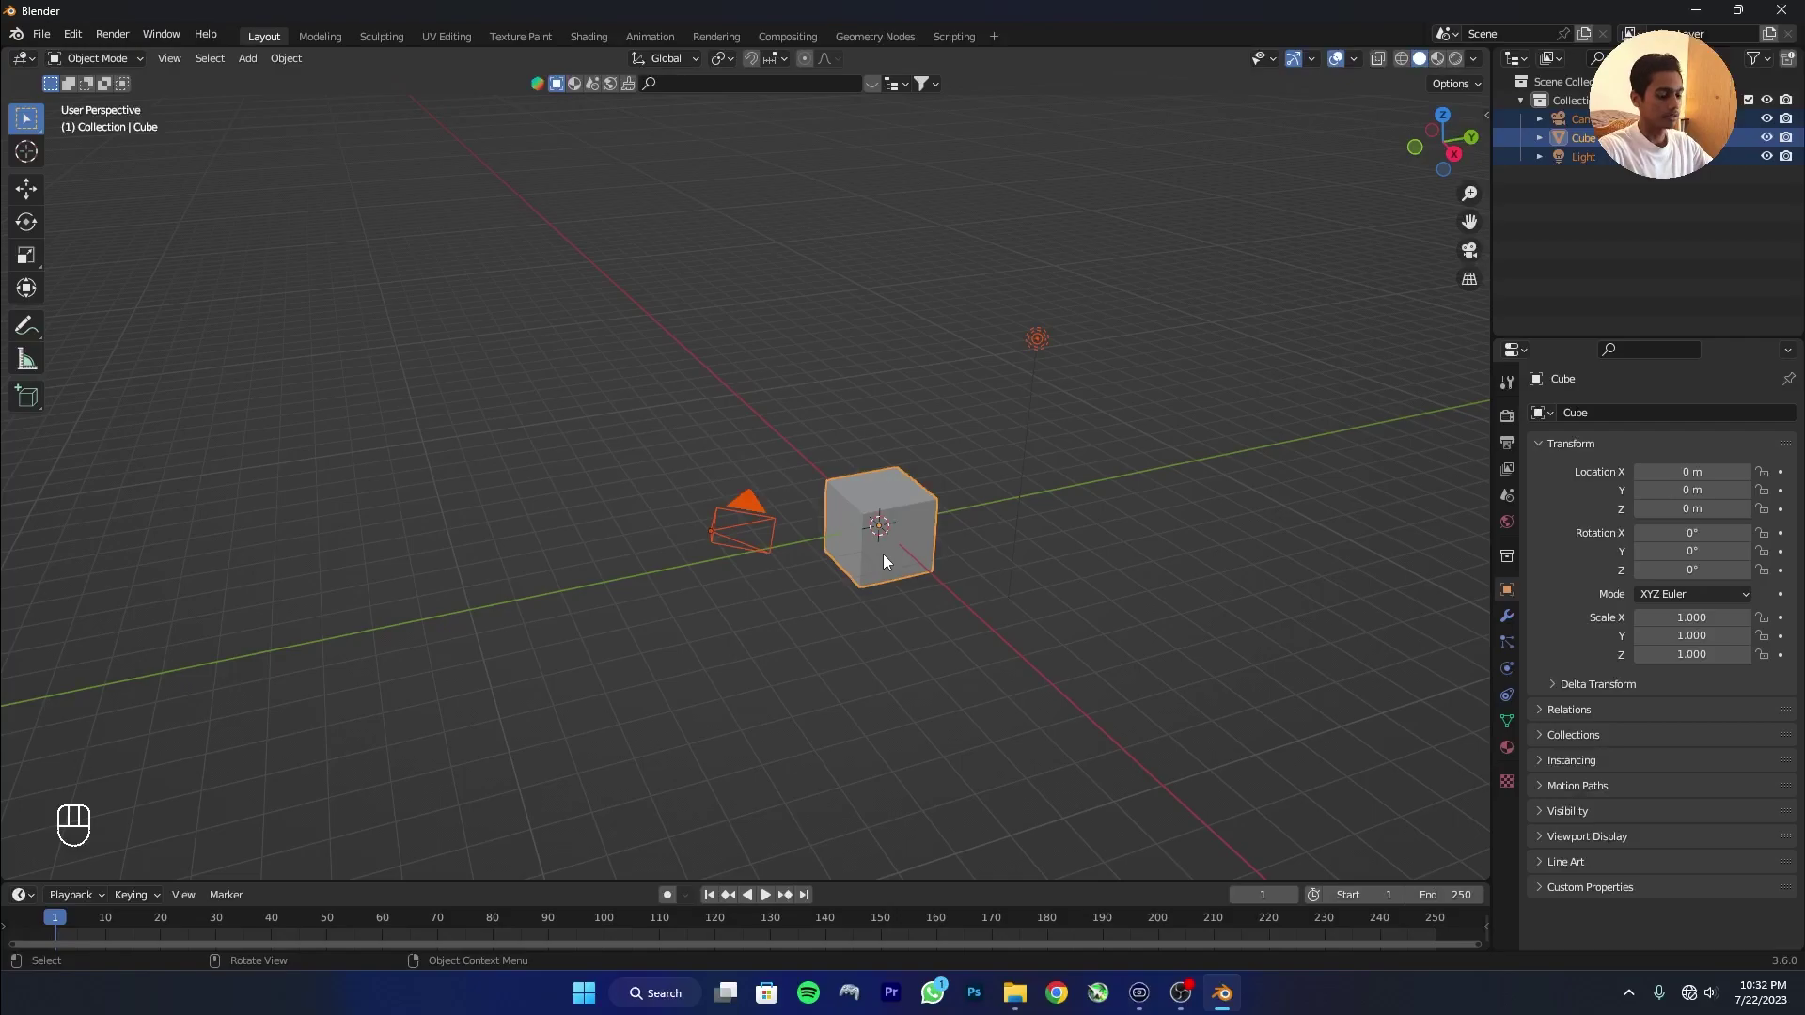
key(Delete)
Add a torus and widen its major radius while thinning the minor radius into a large ring.
key(shift+a)
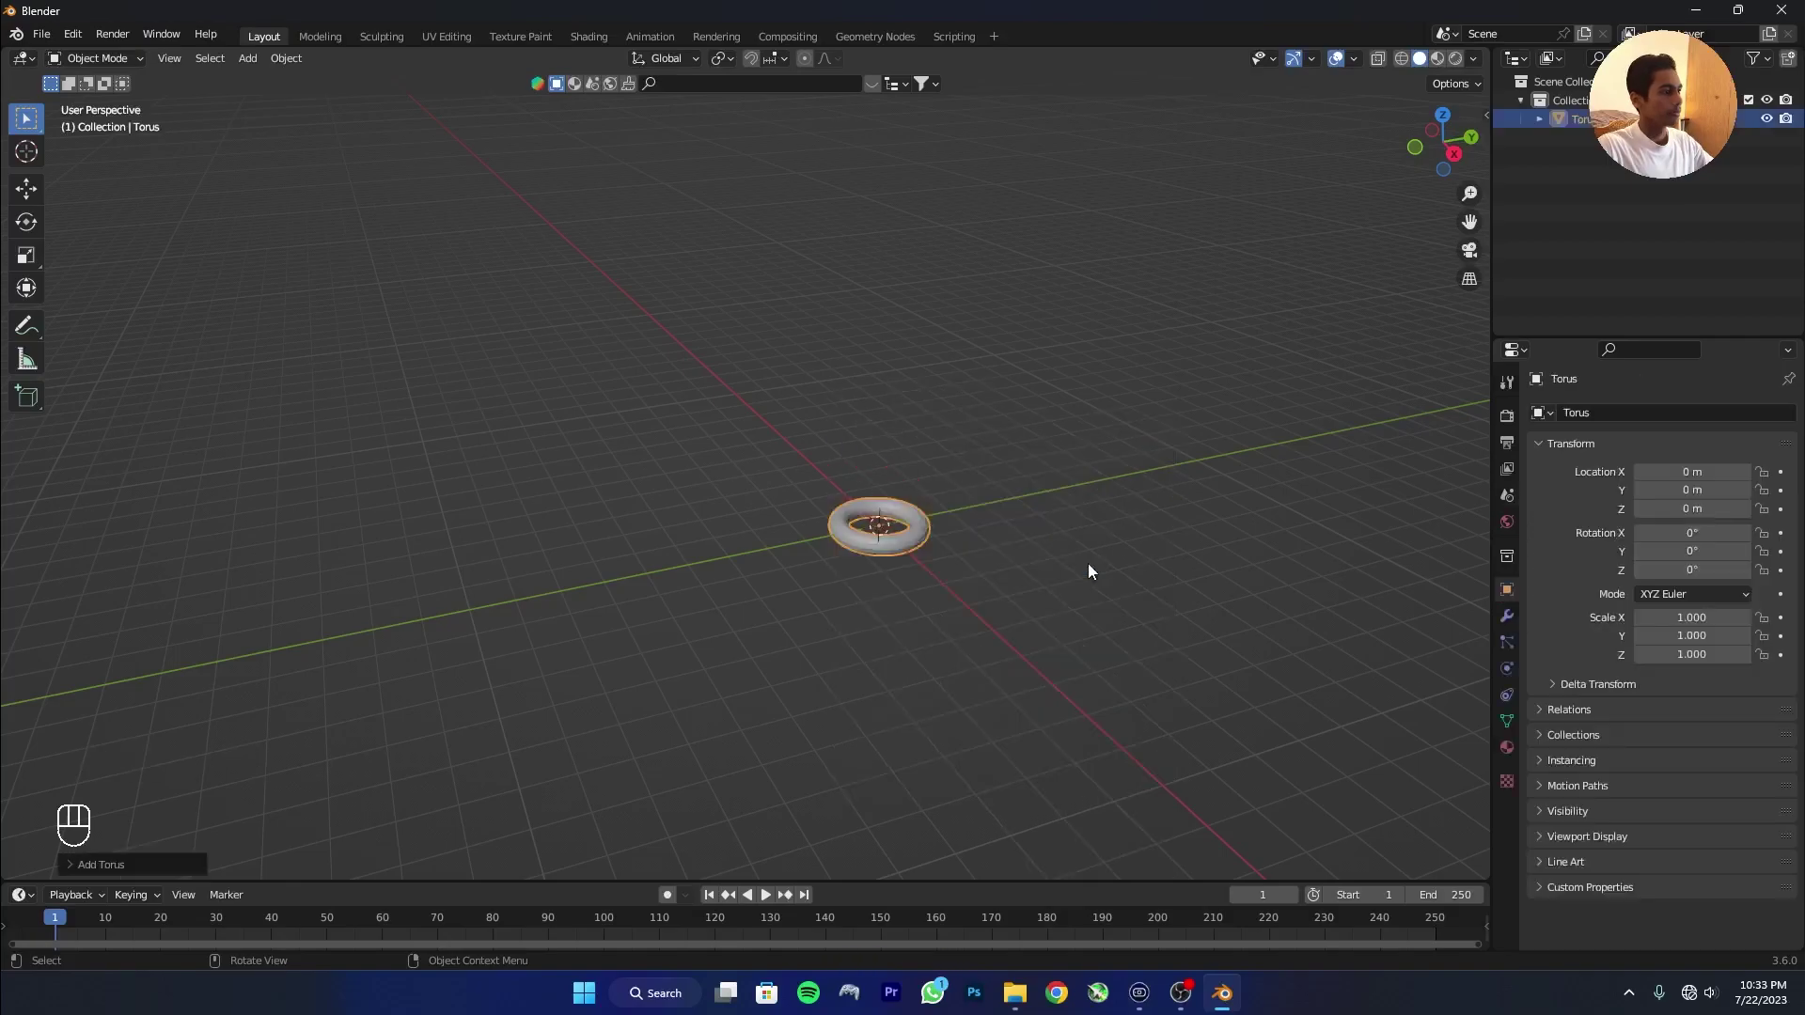
click(152, 866)
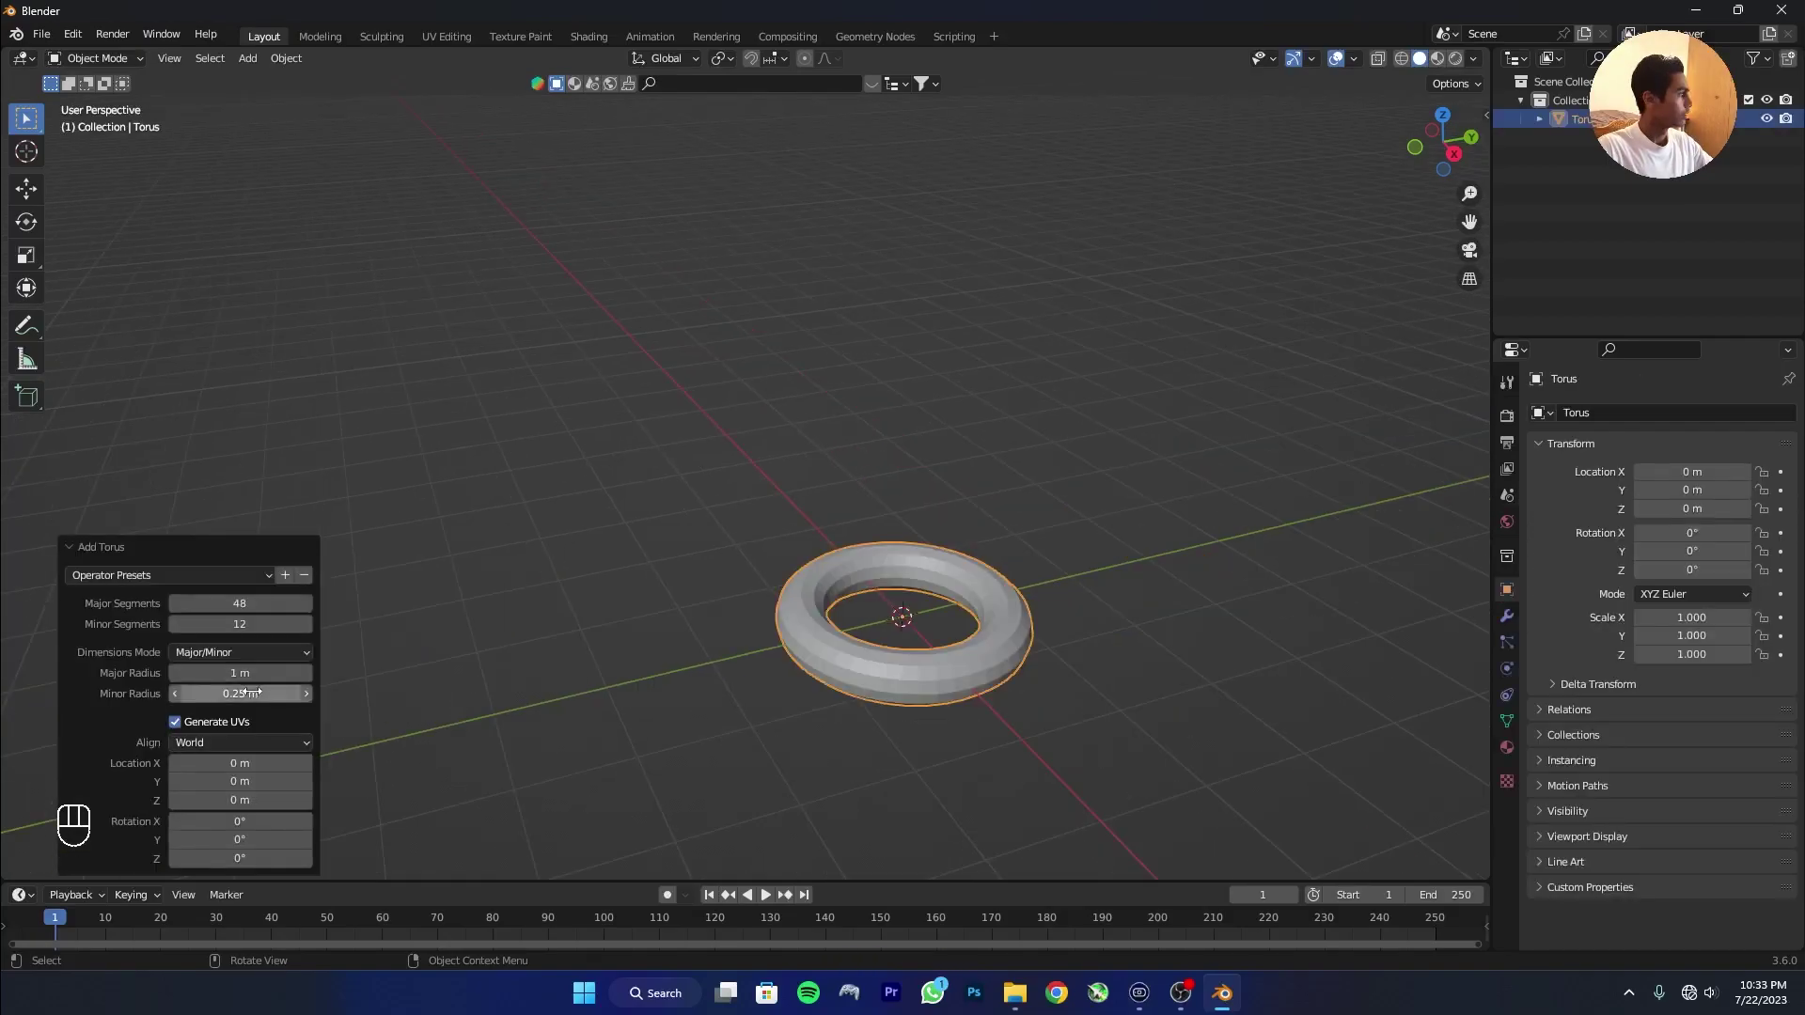
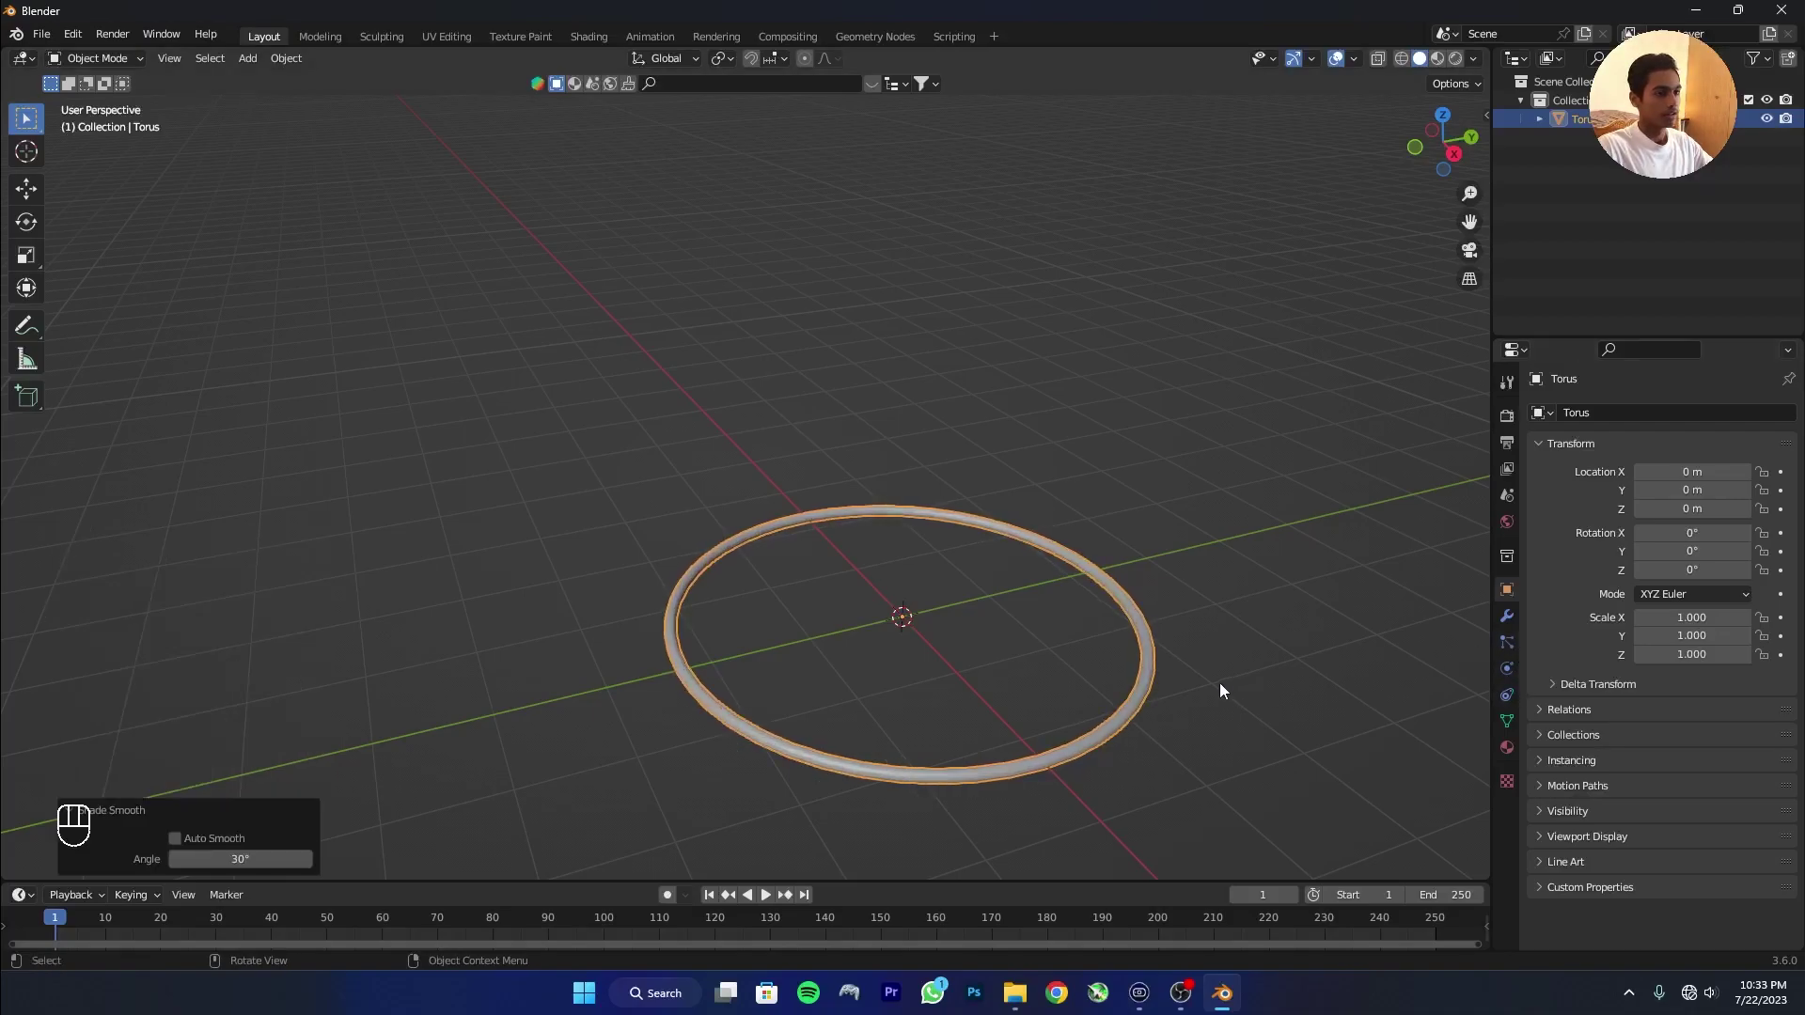
drag(1126, 676, 1162, 615)
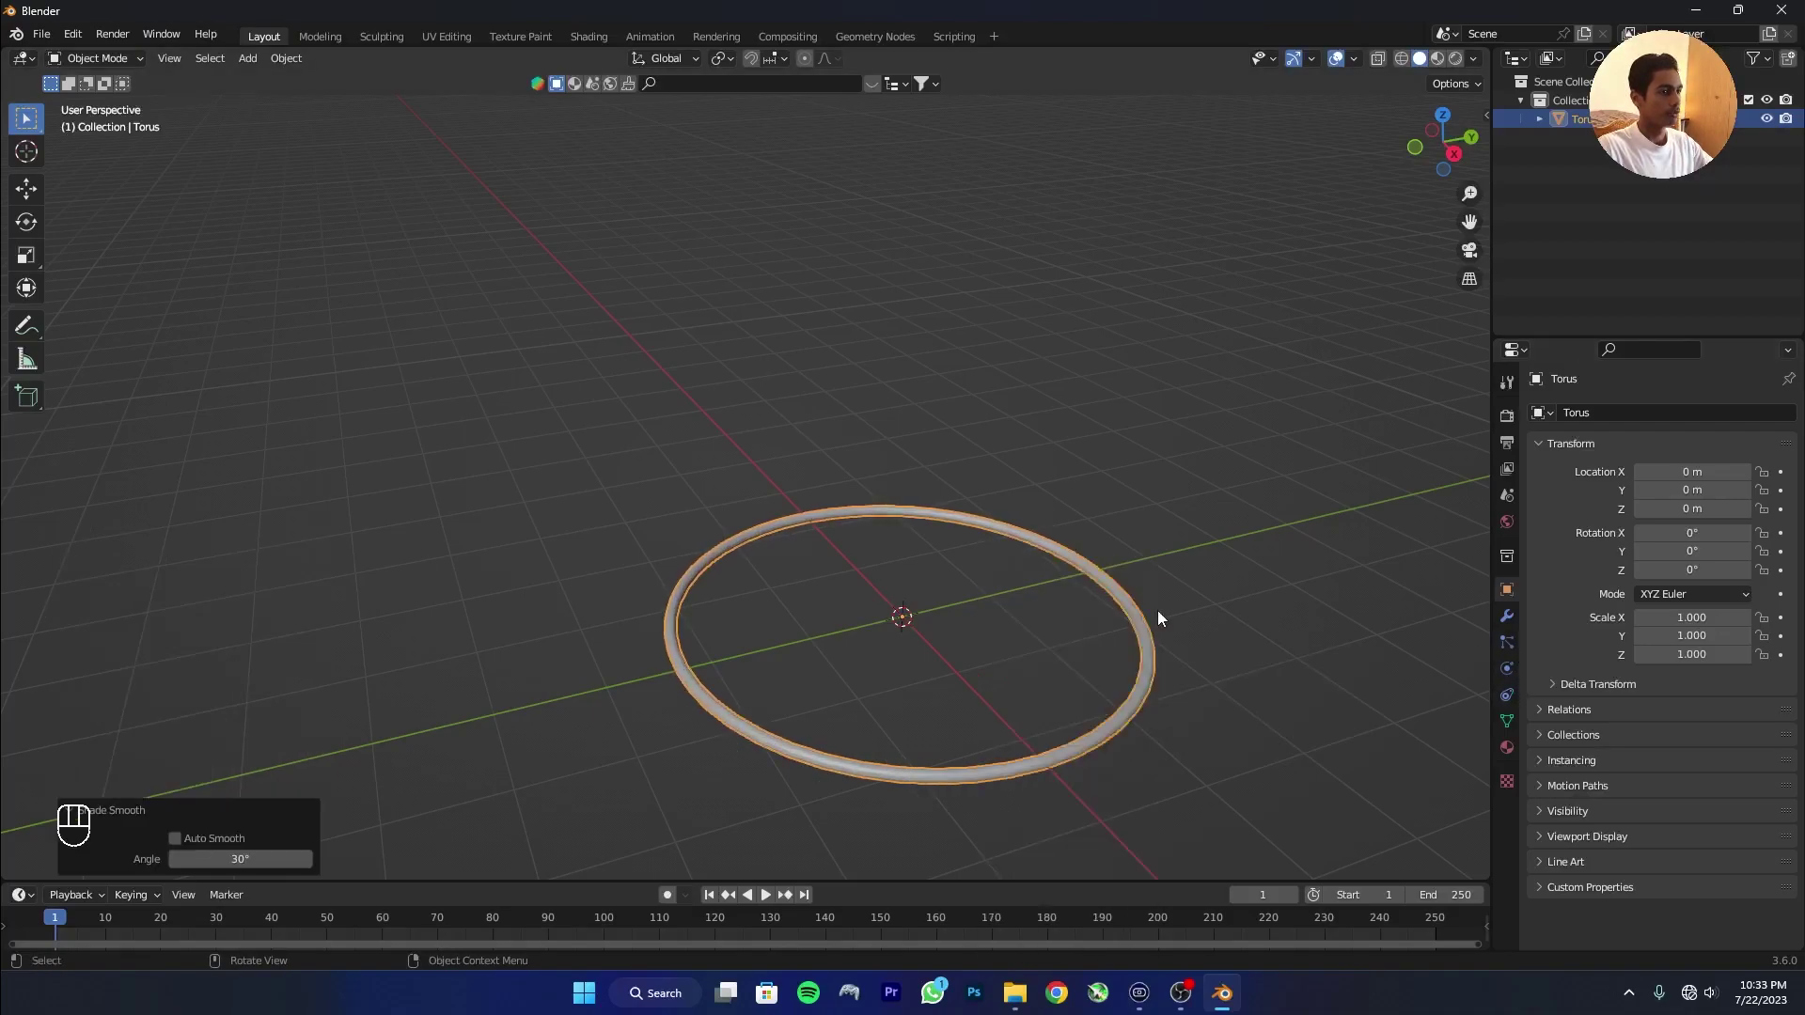
Give the torus a new hair particle system with 5000 strands of 5.1 m length.
click(1512, 652)
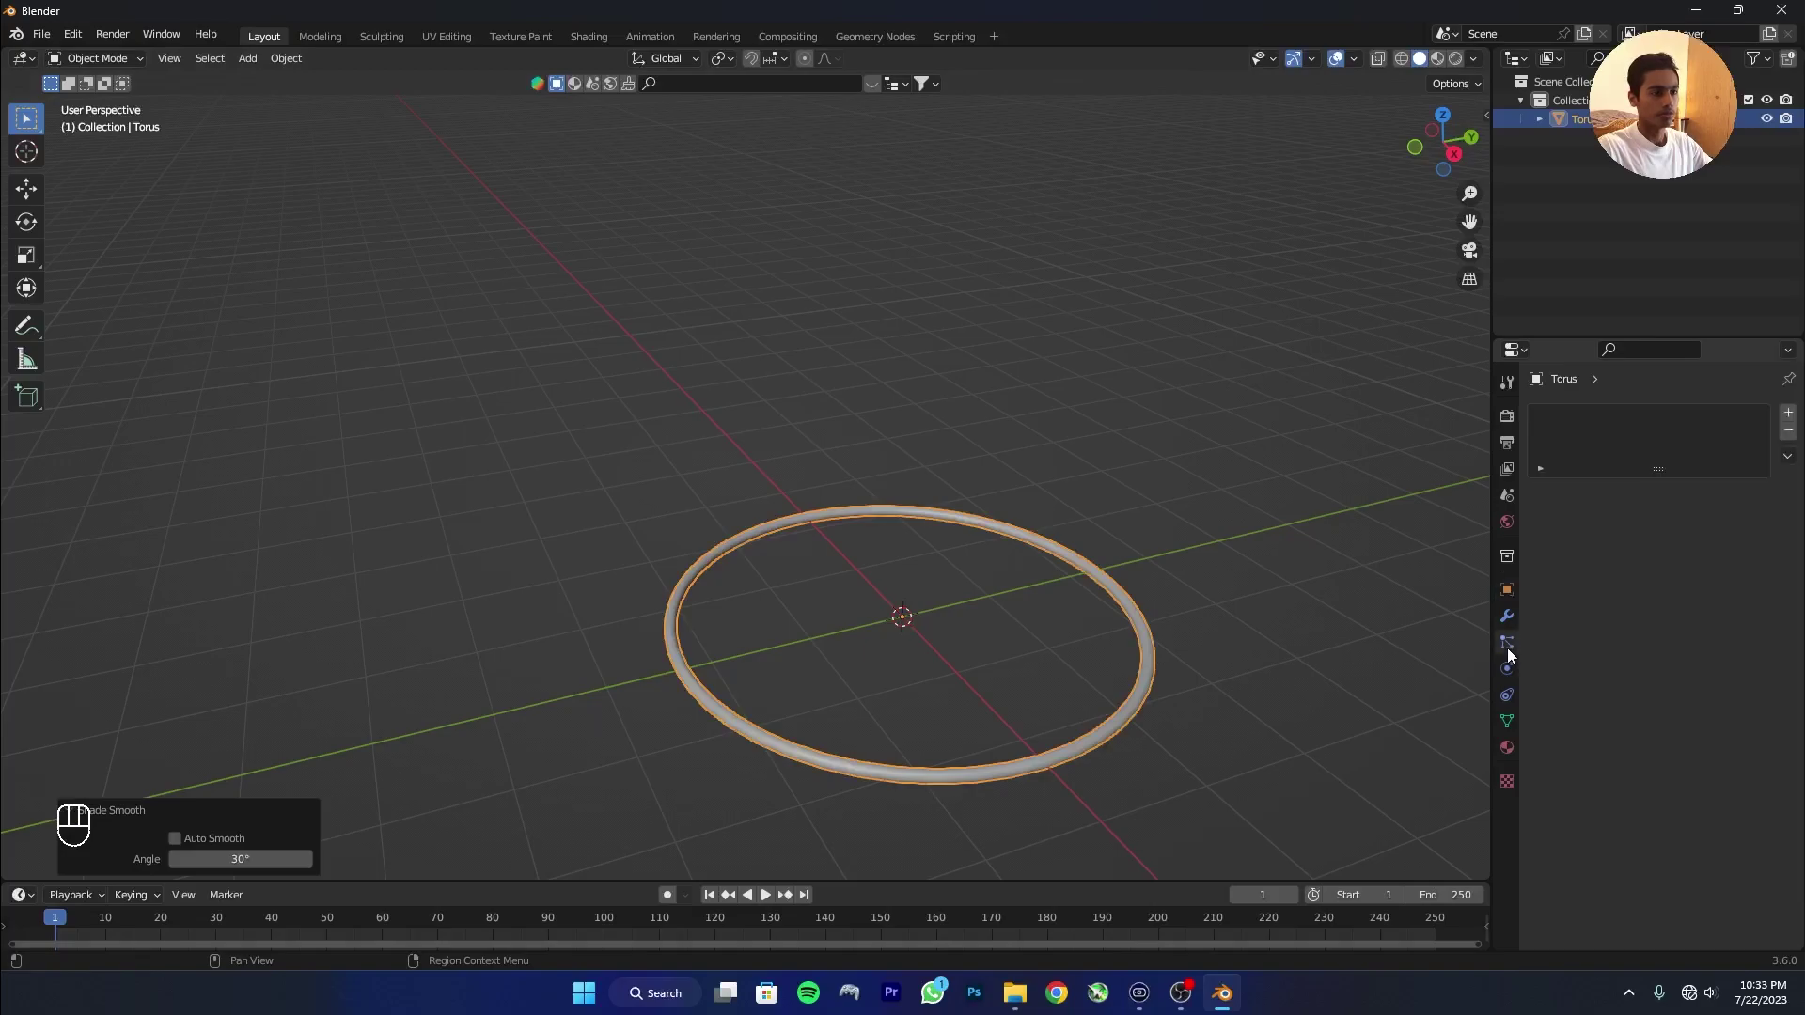
click(1798, 416)
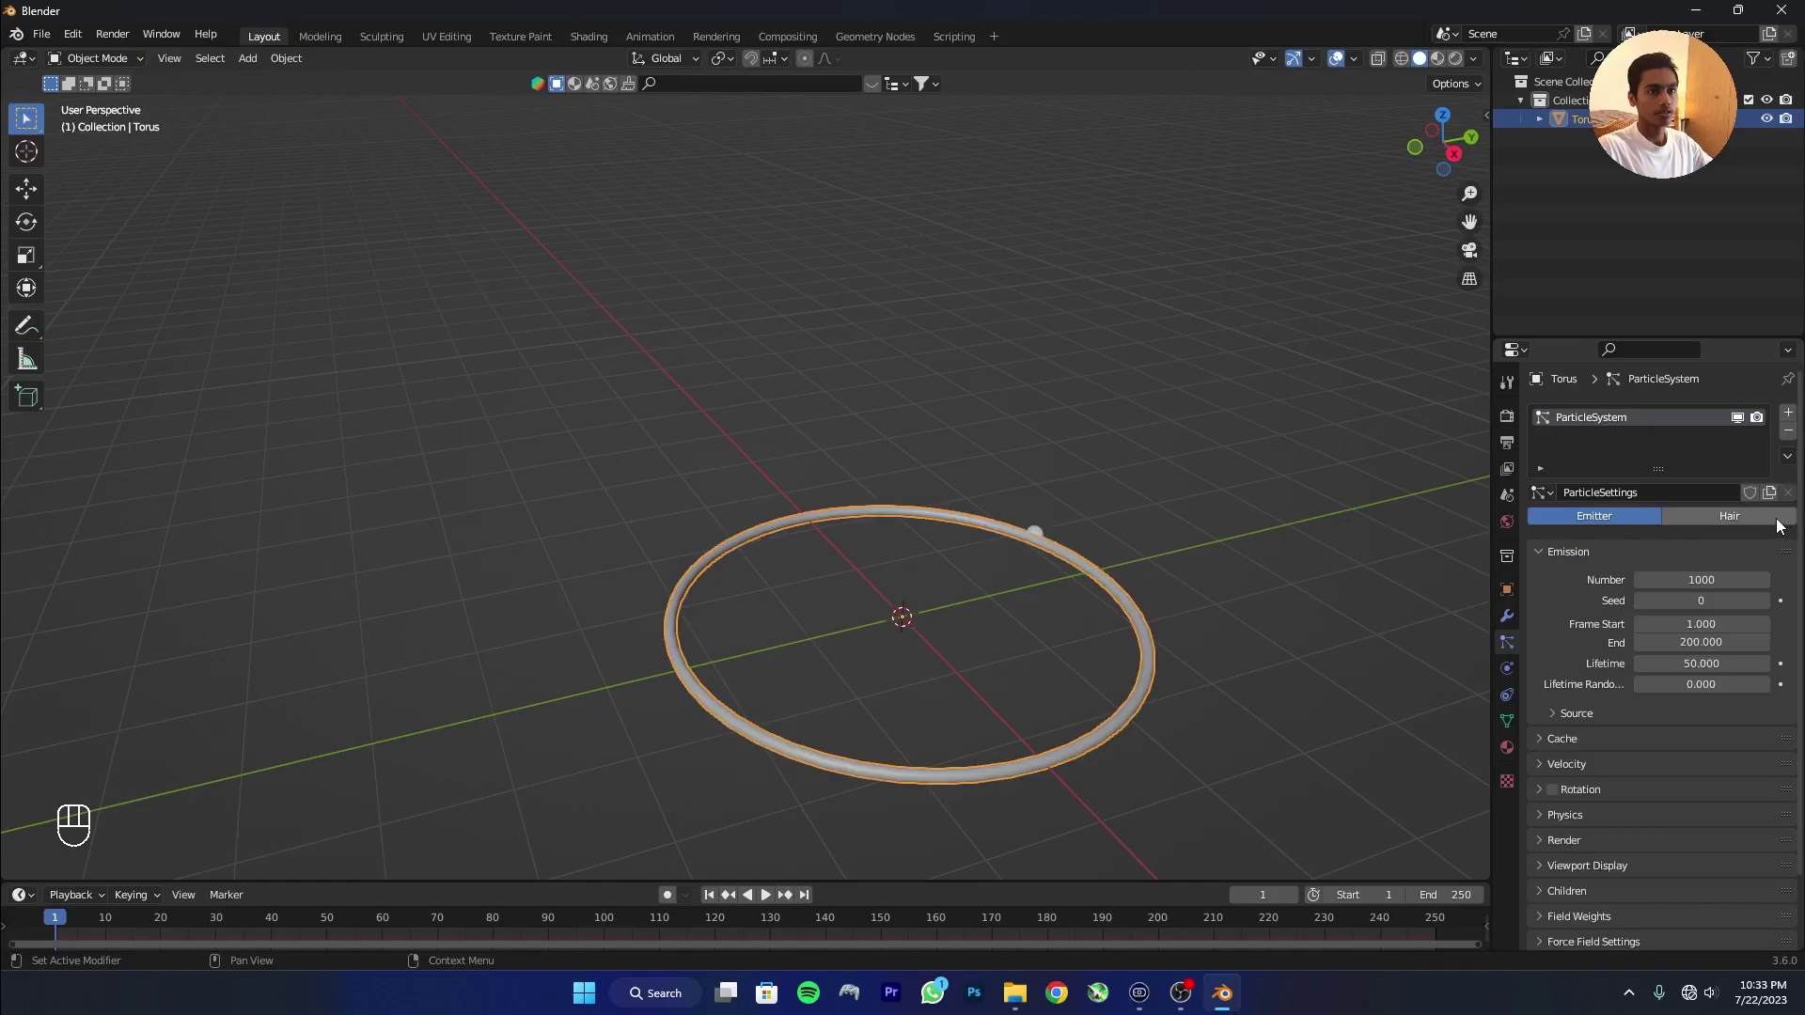
click(1745, 522)
click(1680, 546)
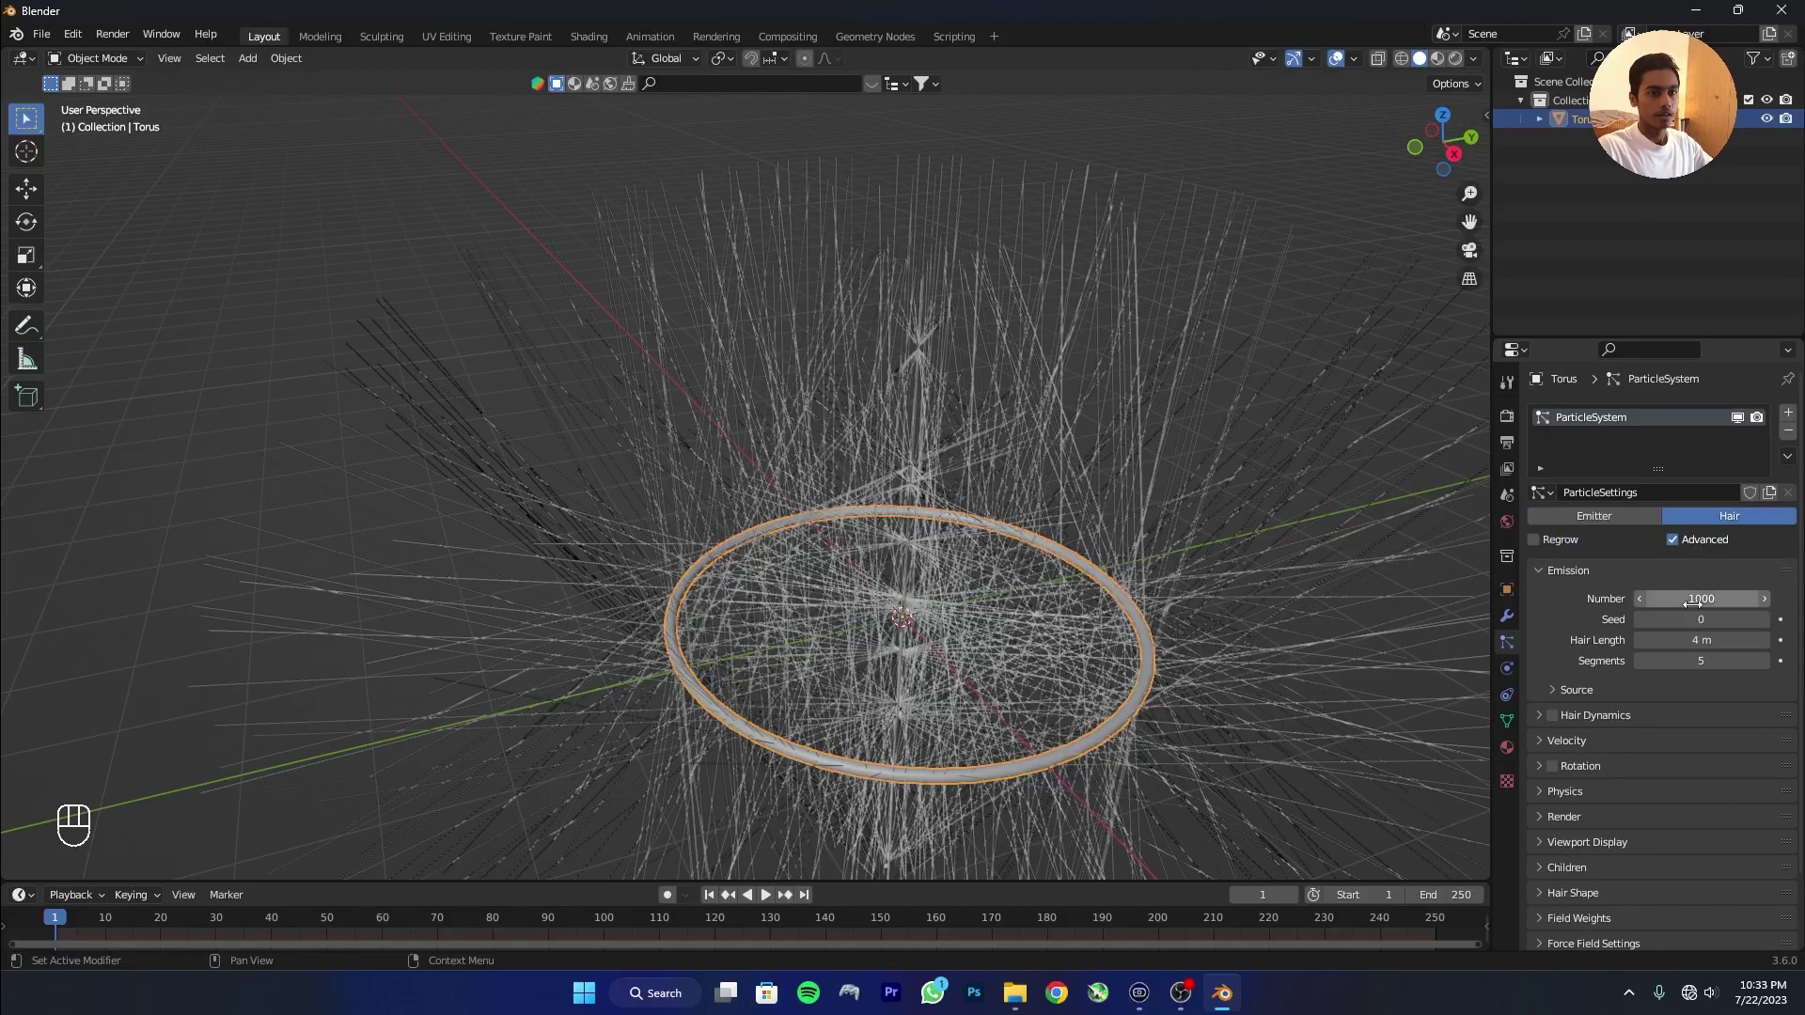
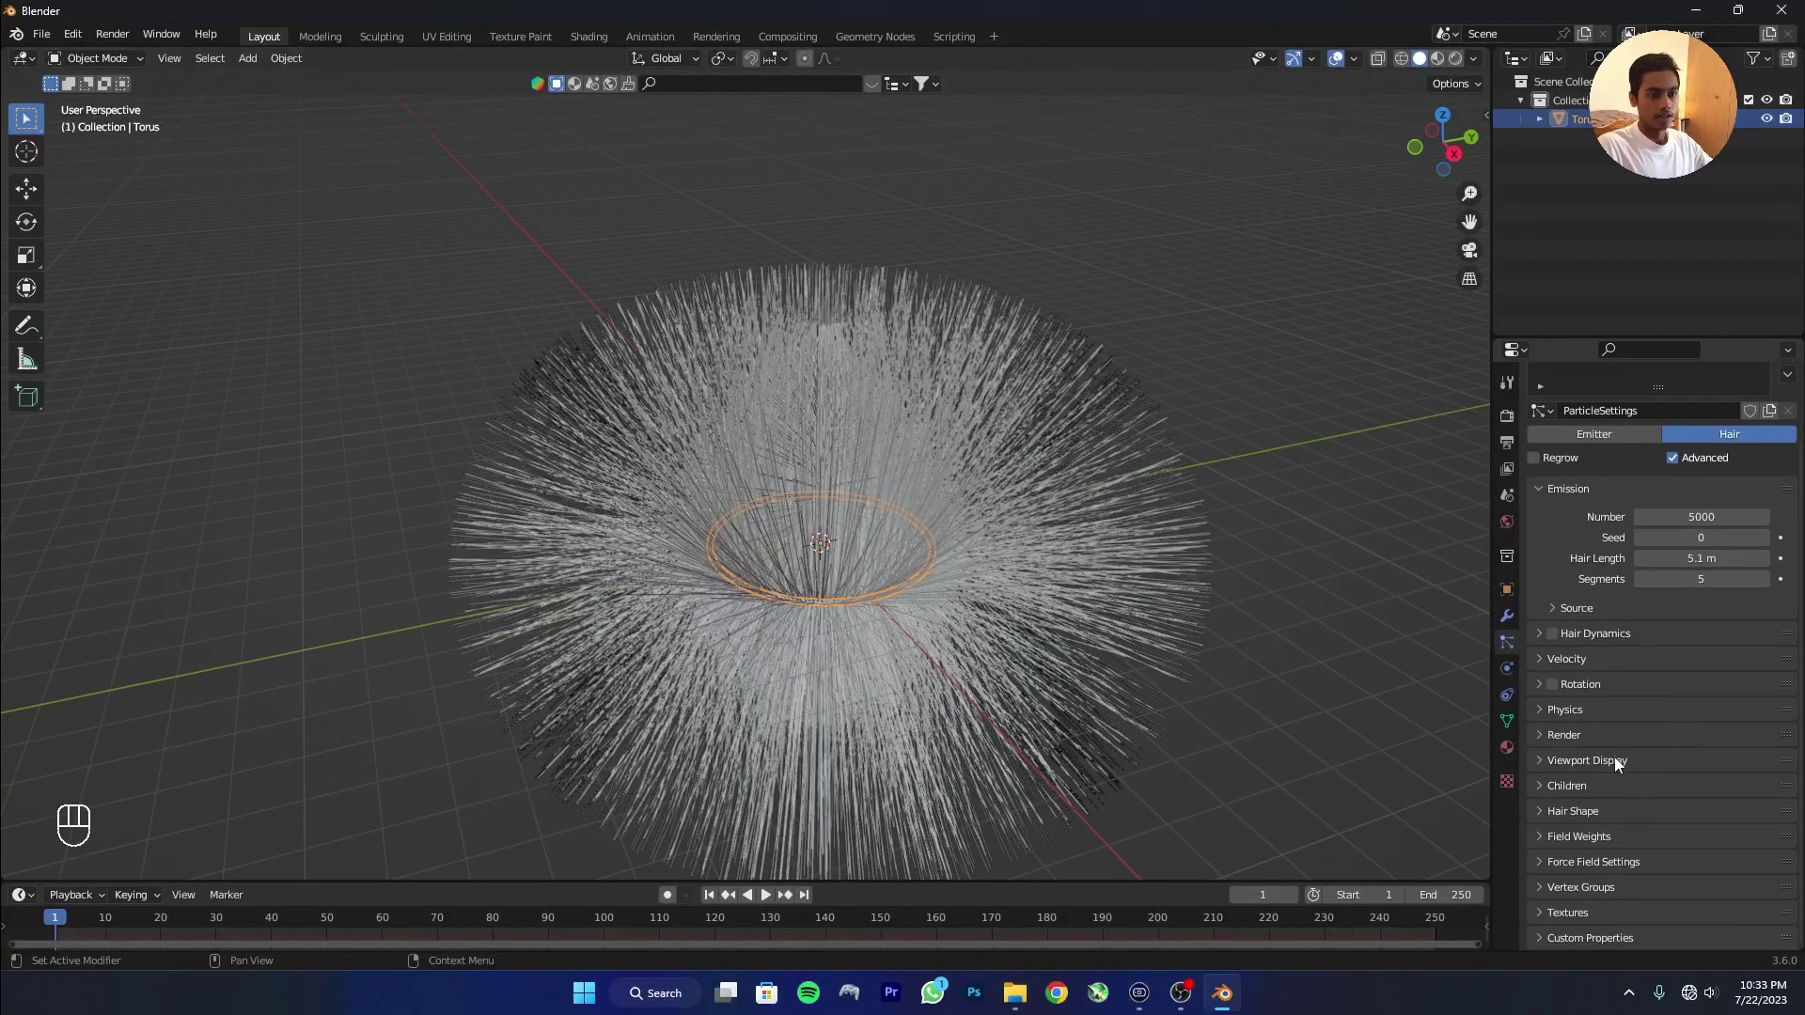
Add a wind force field at the origin.
key(shift+a)
key(shift+a)
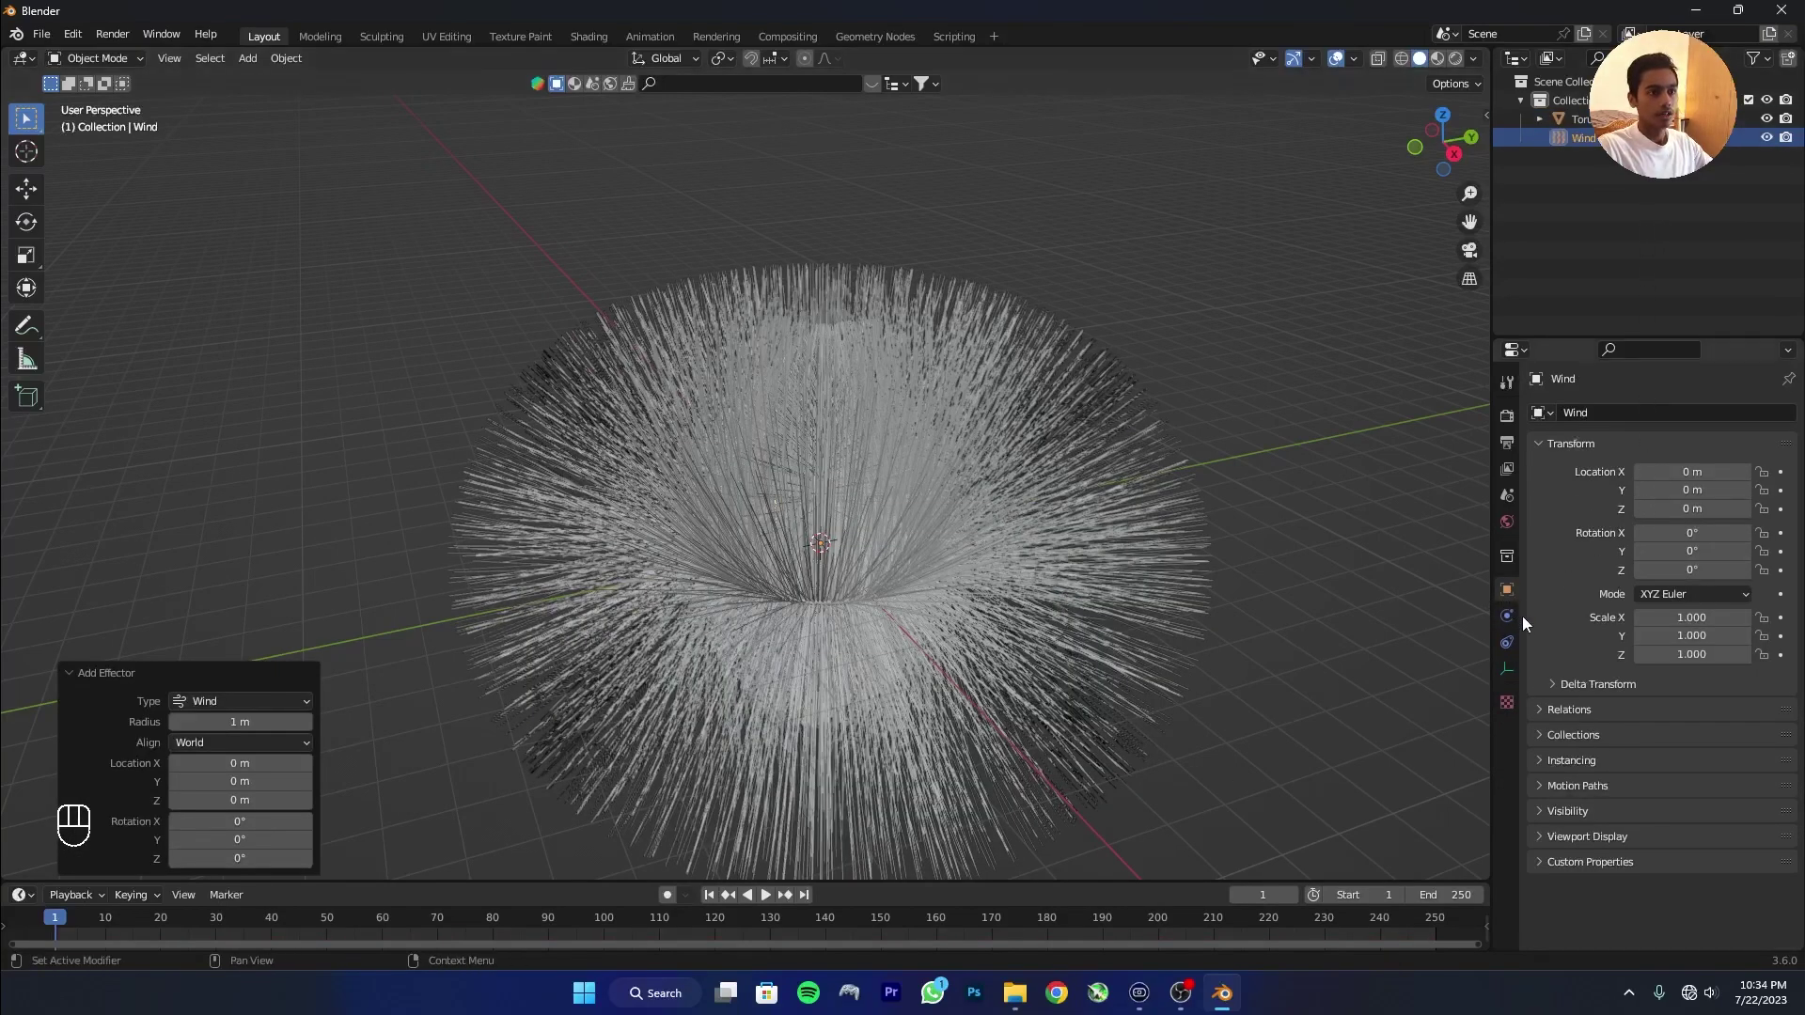
Raise the wind field's strength to about 17.9 so the hair flares upward into a cone.
click(1508, 630)
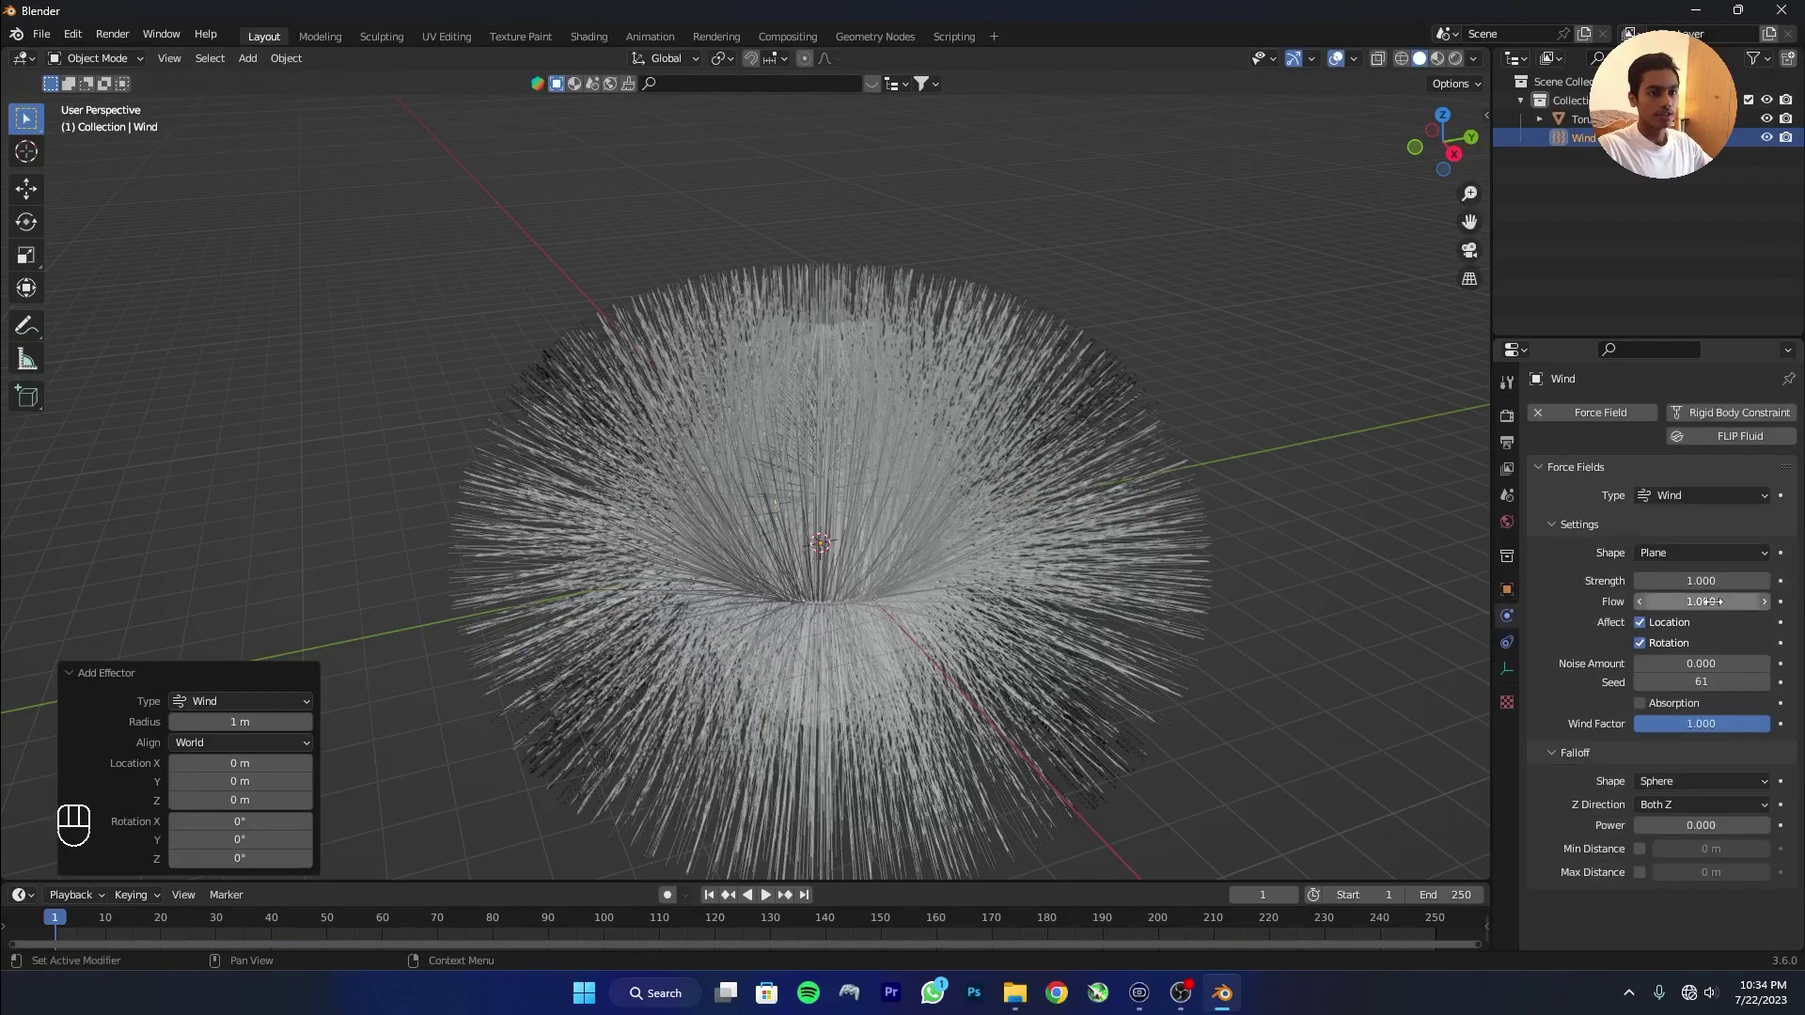
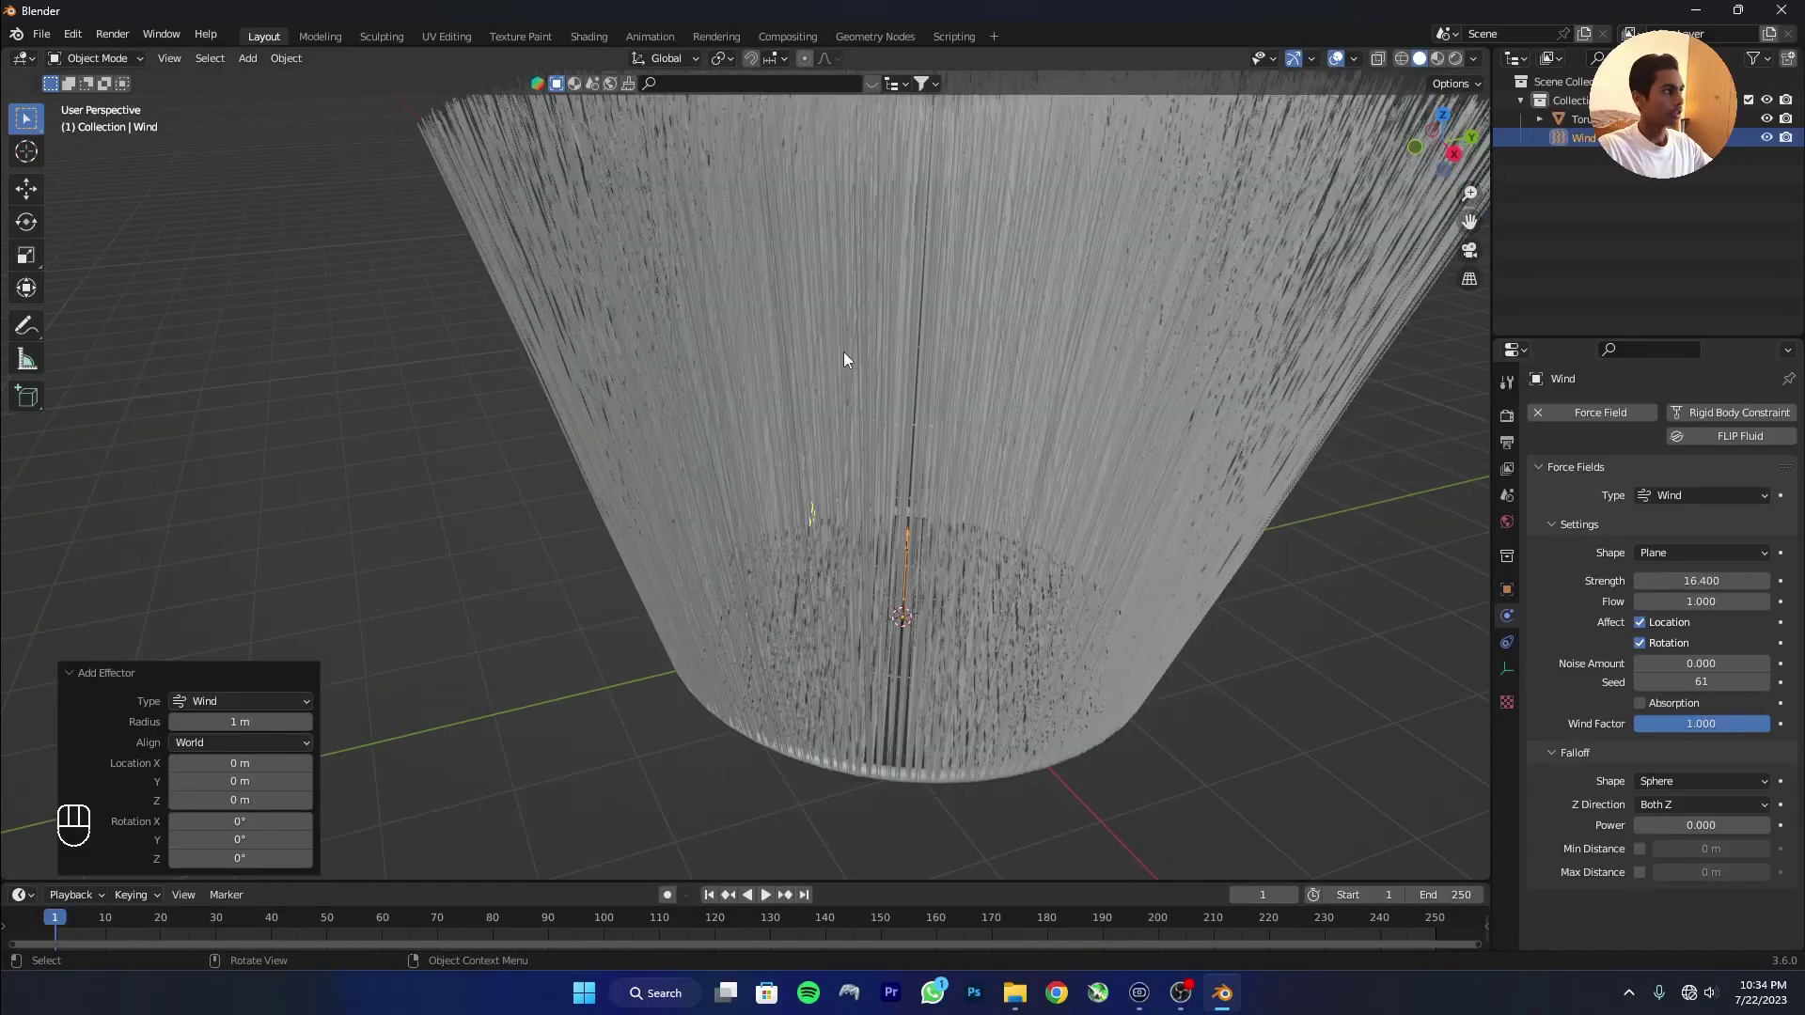
drag(862, 424, 860, 459)
drag(914, 429, 1085, 402)
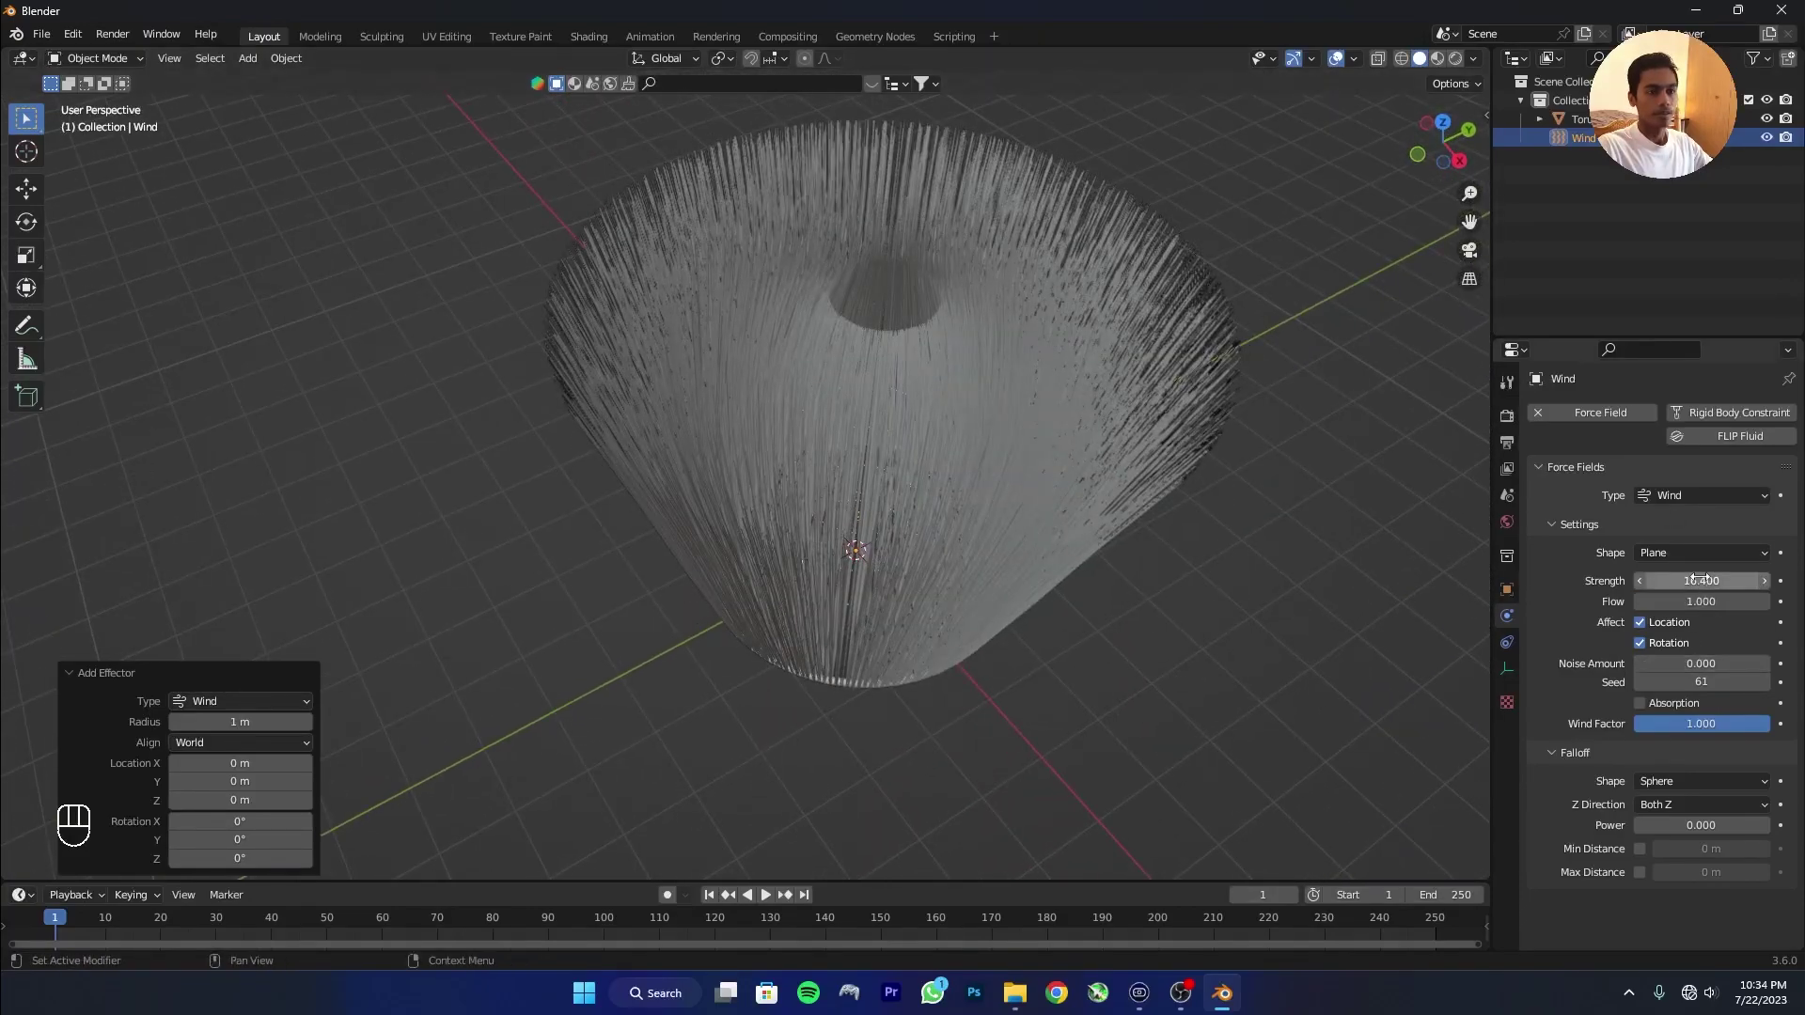
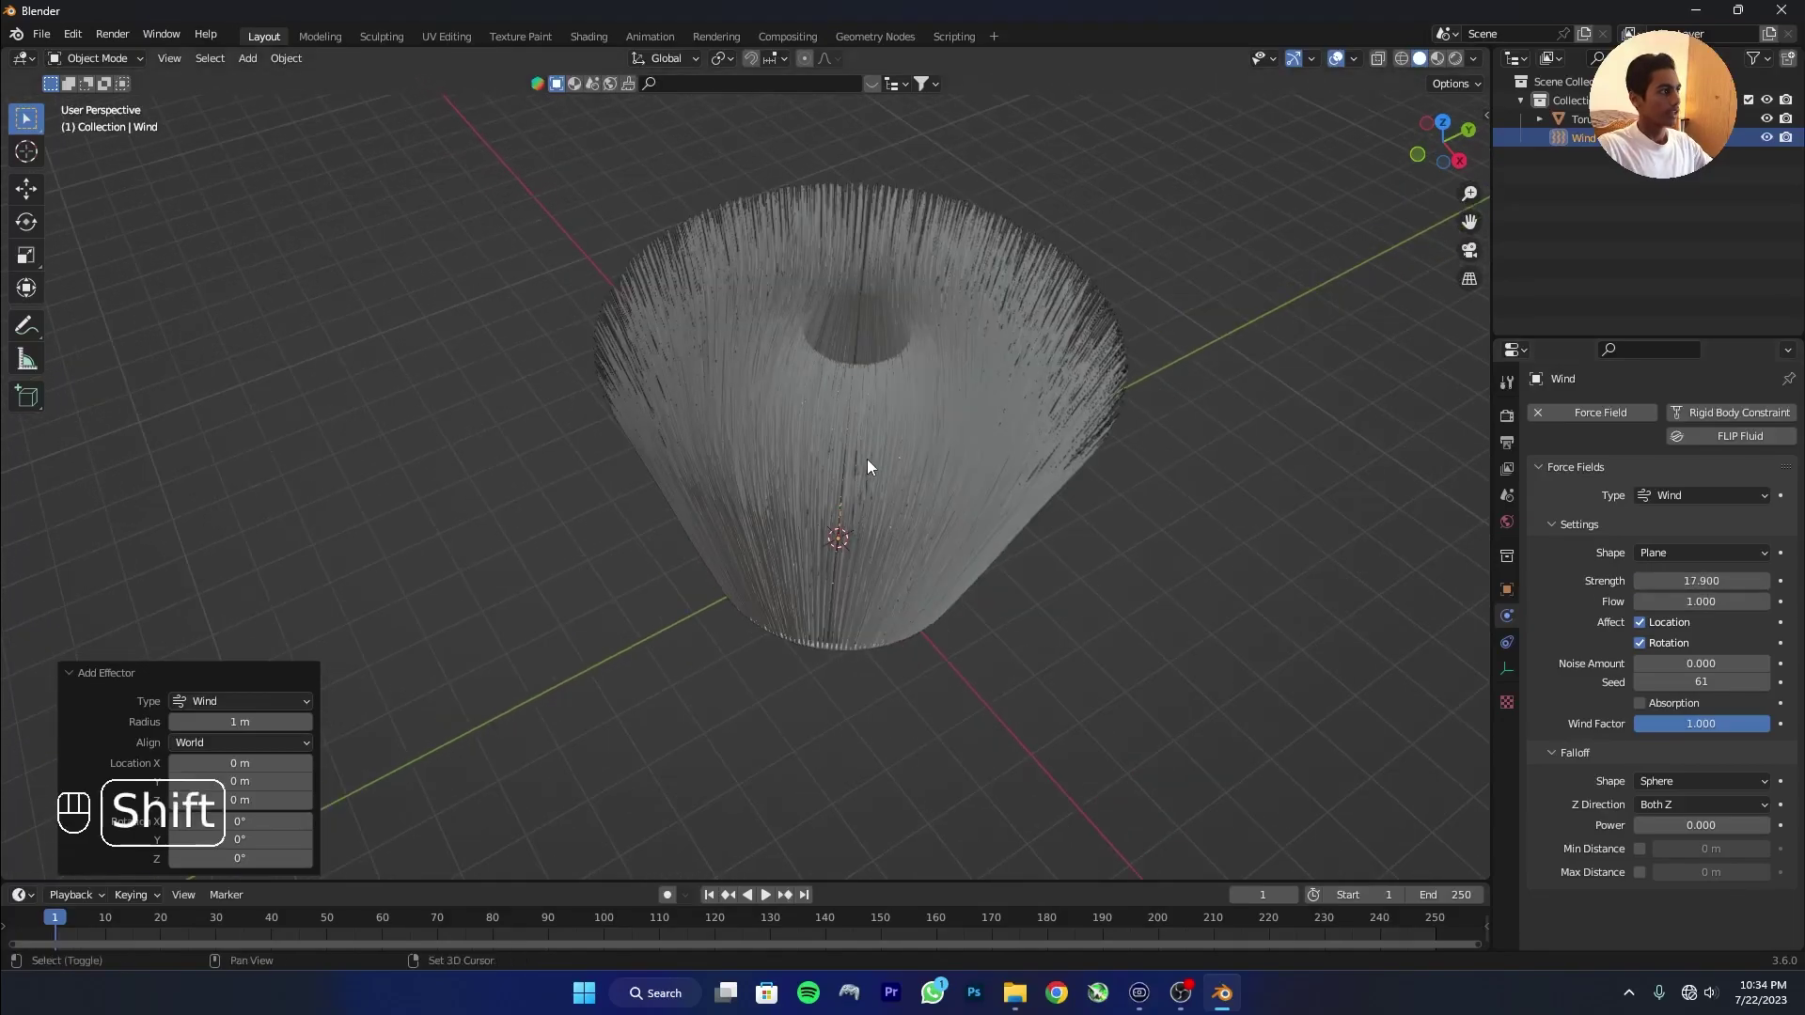
Bring up the add-object list showing the force field types for a turbulence field.
key(shift+a)
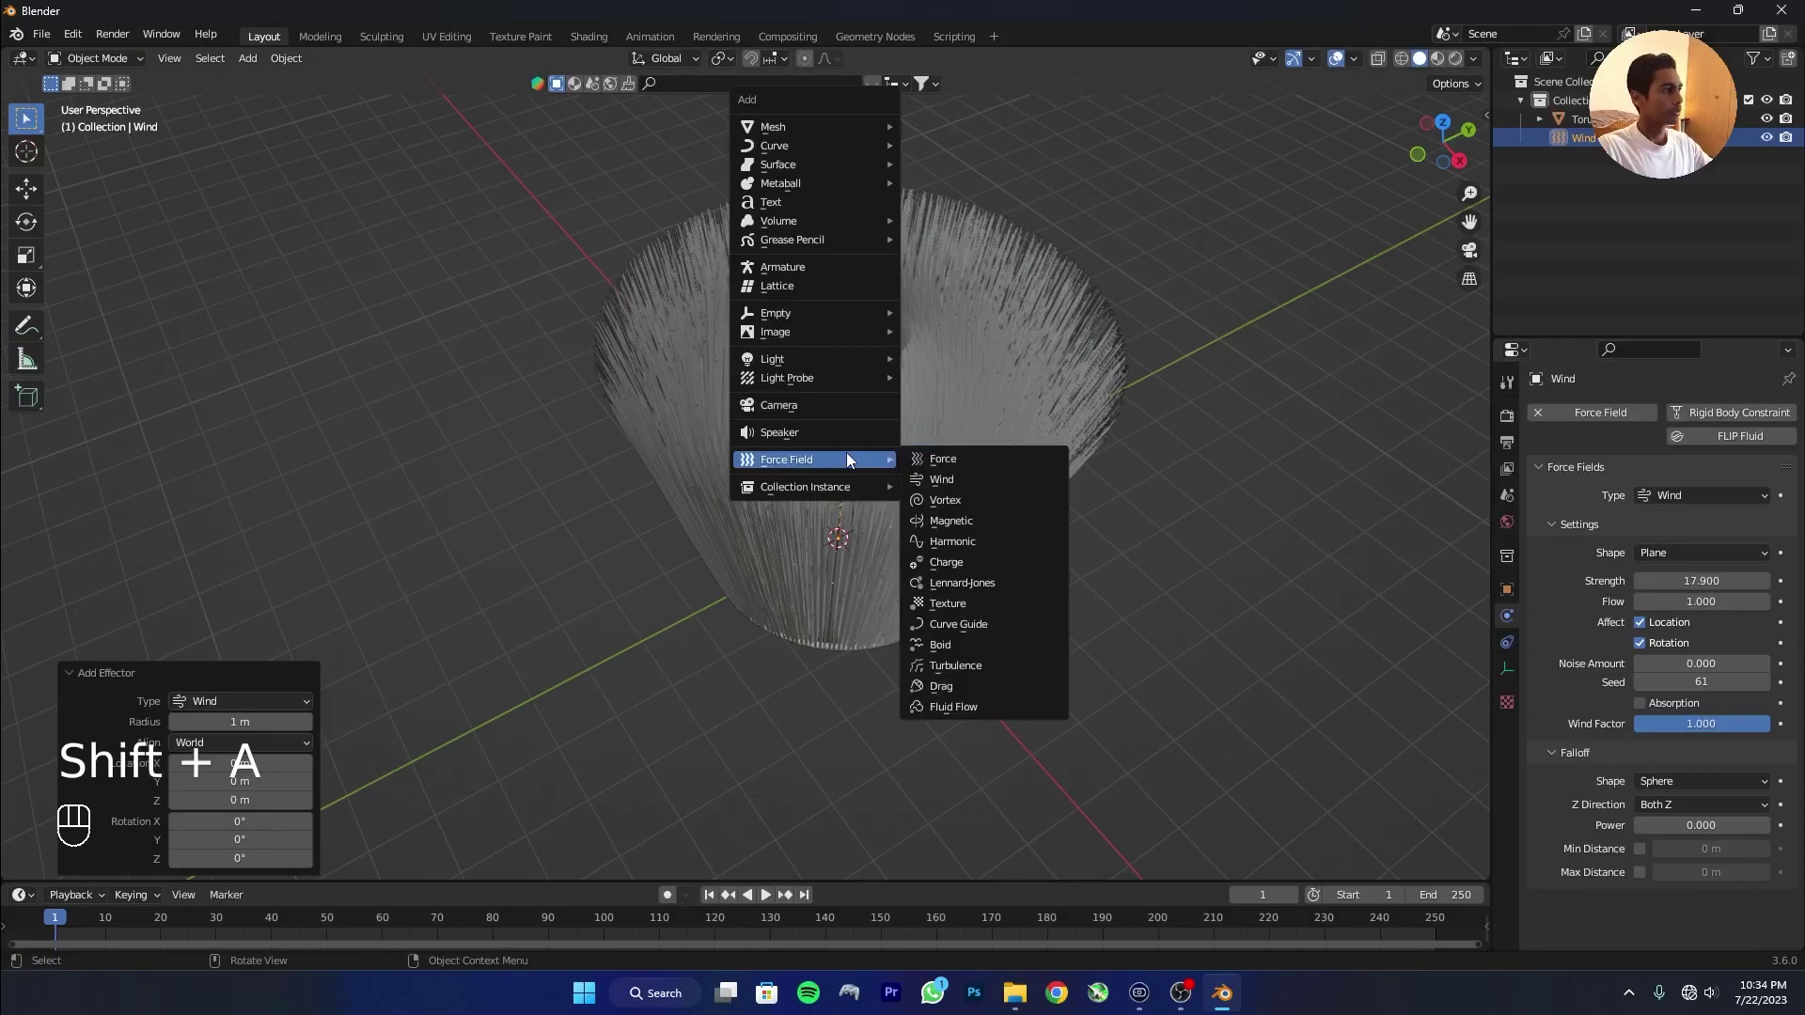
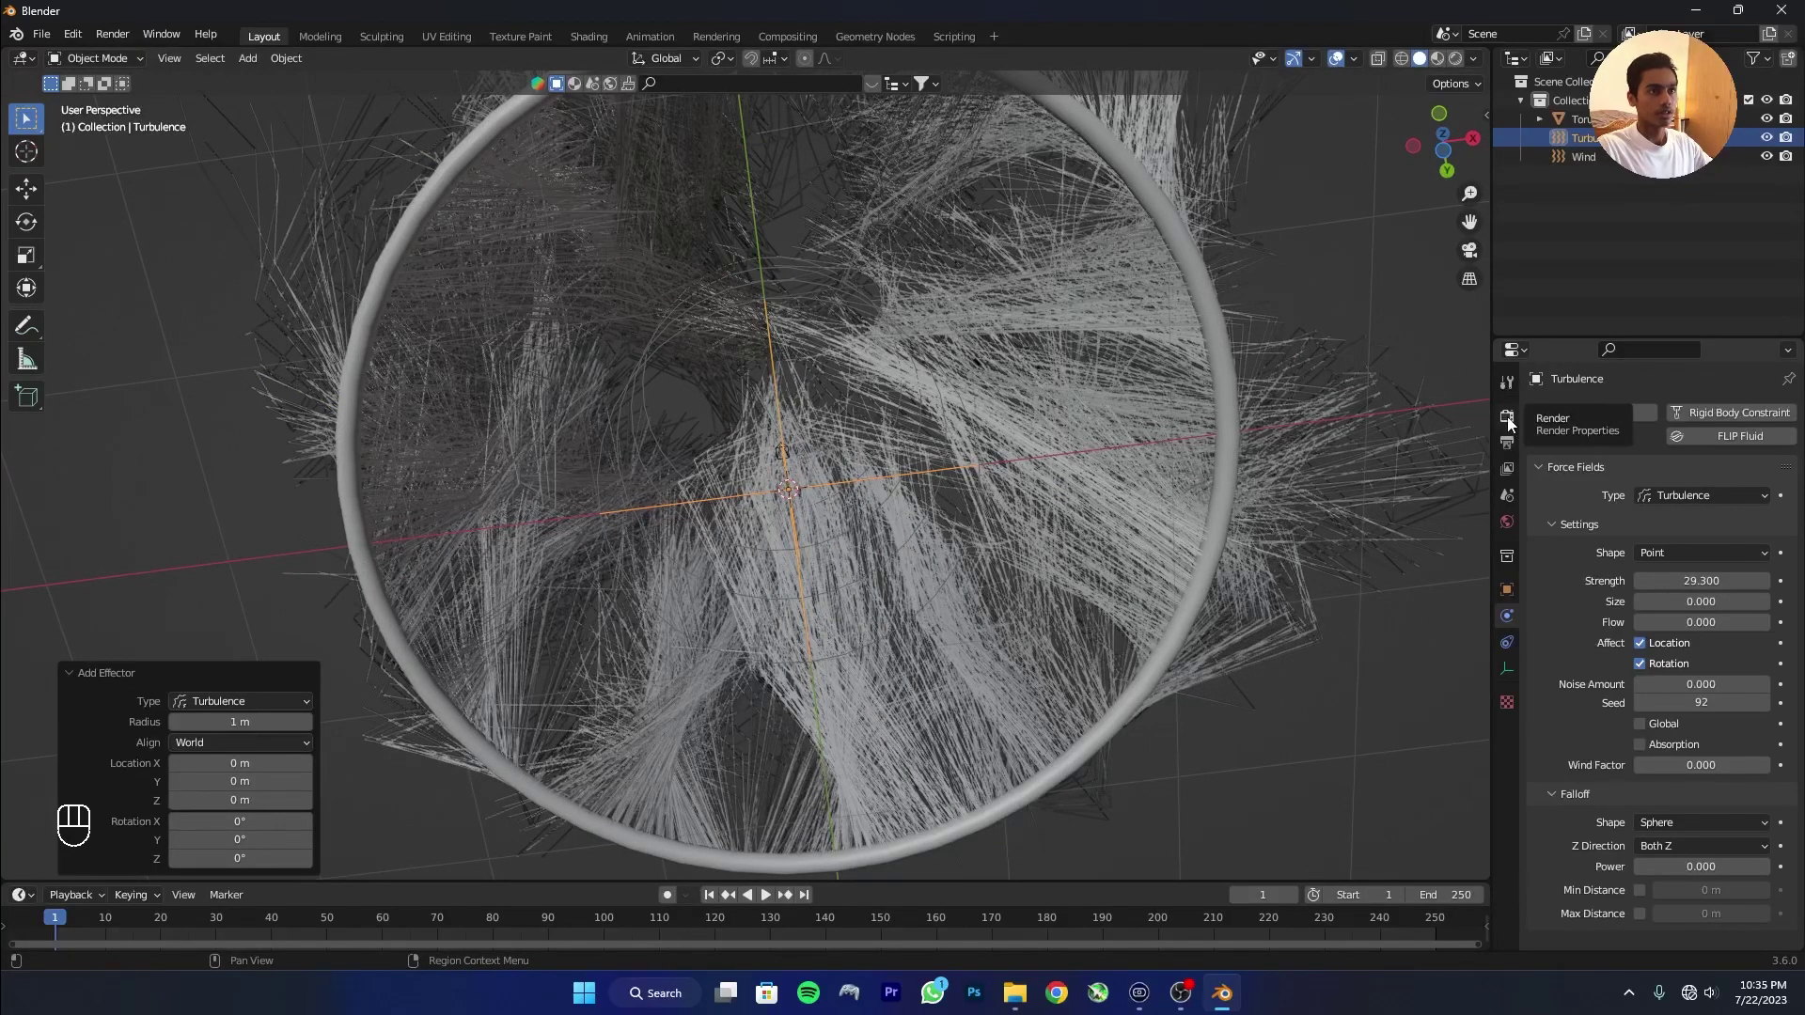
Switch the render engine to Cycles using GPU Compute.
click(1512, 421)
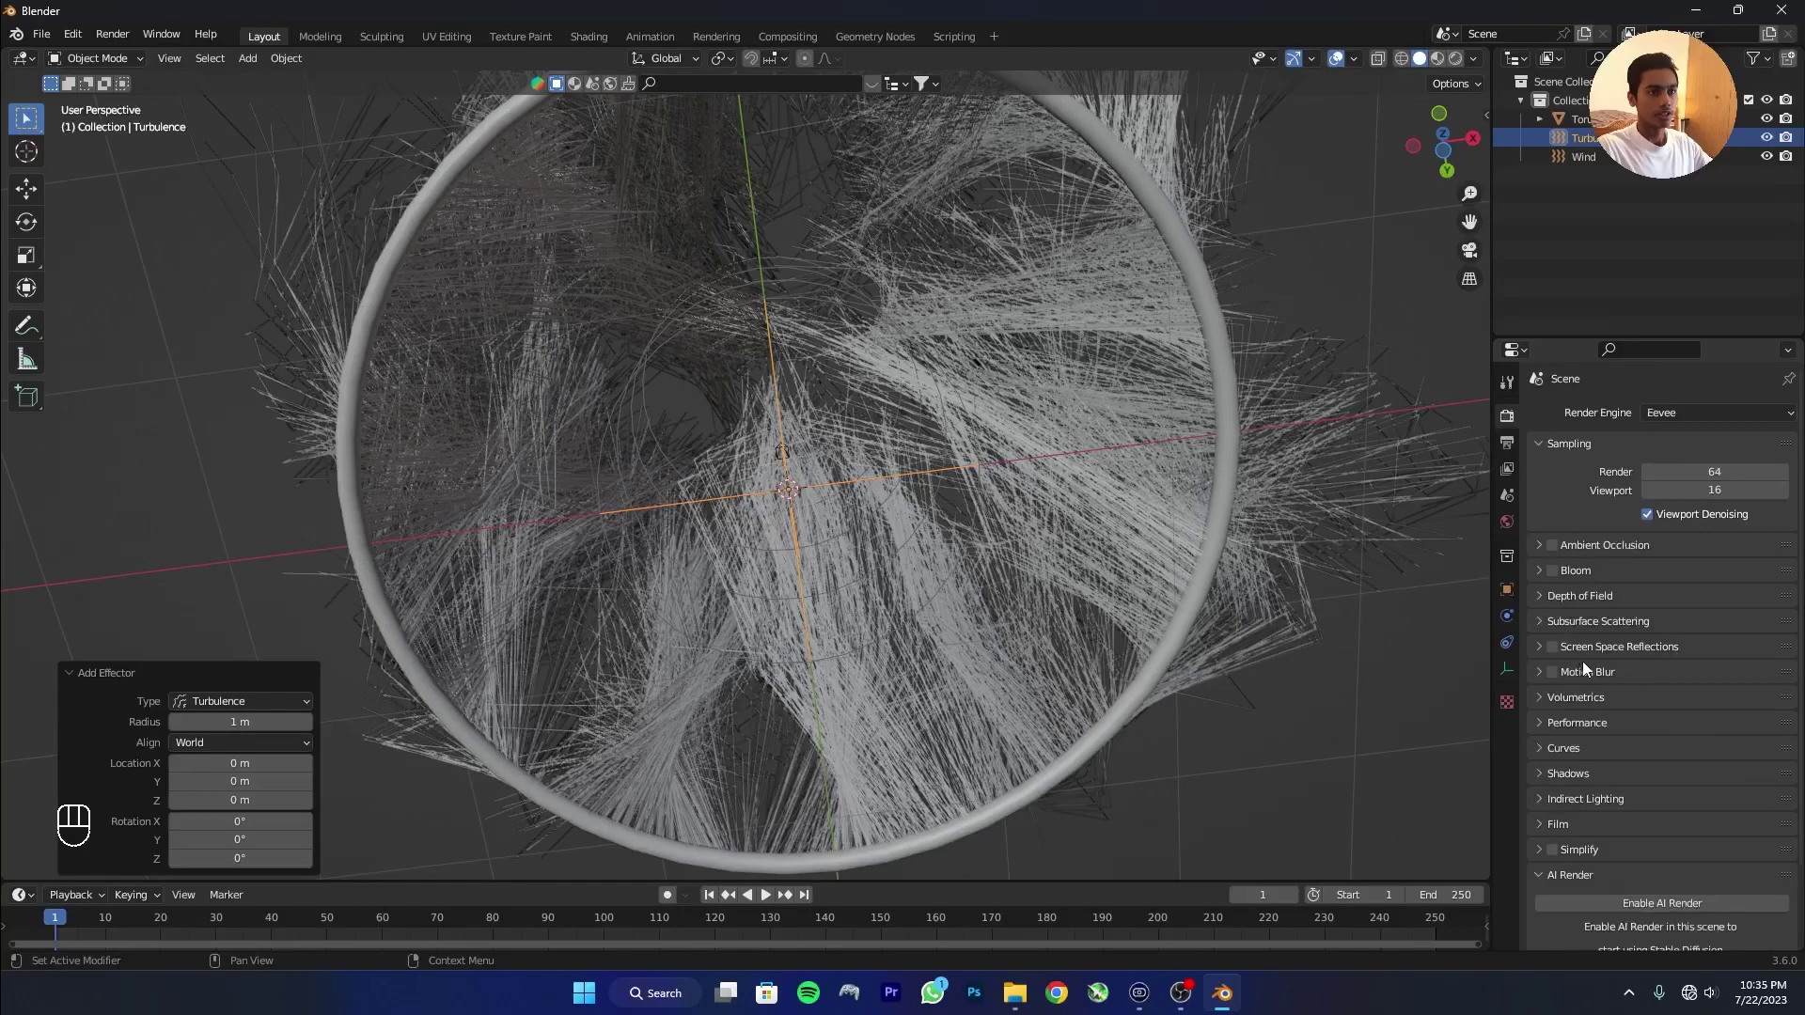
drag(1699, 417, 1685, 452)
drag(1695, 468, 1682, 501)
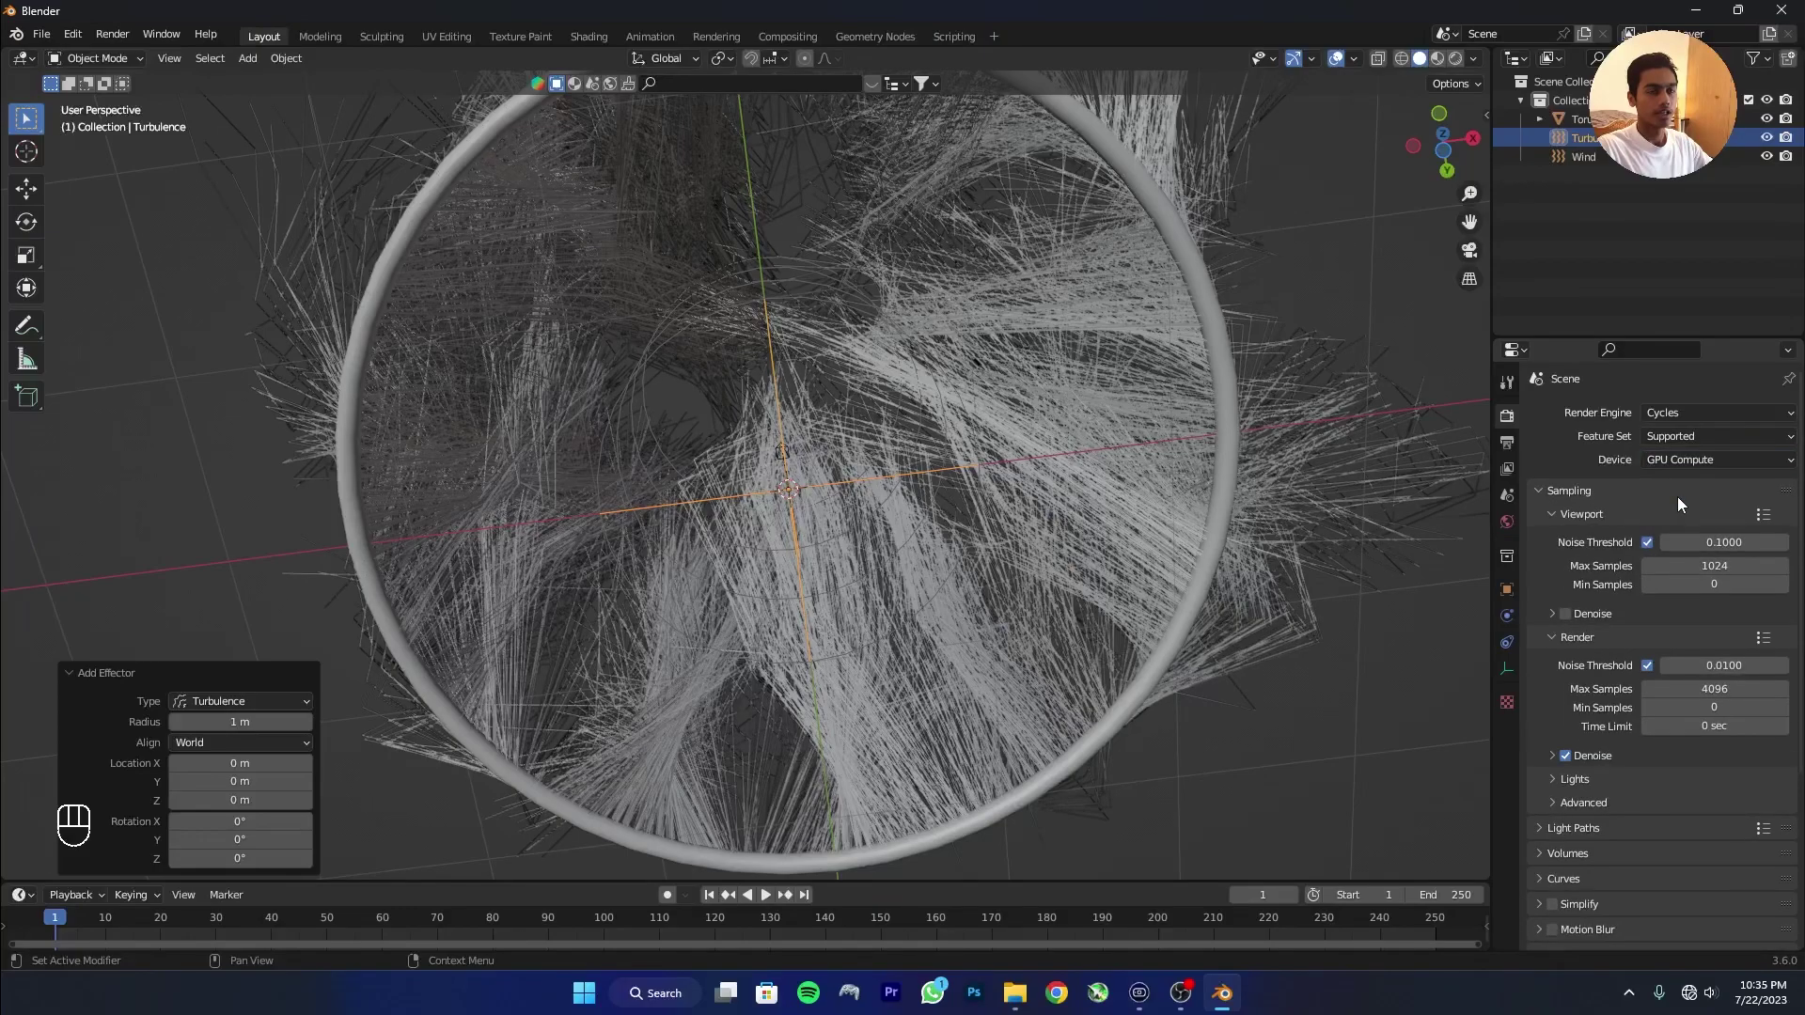
drag(1685, 464, 1696, 463)
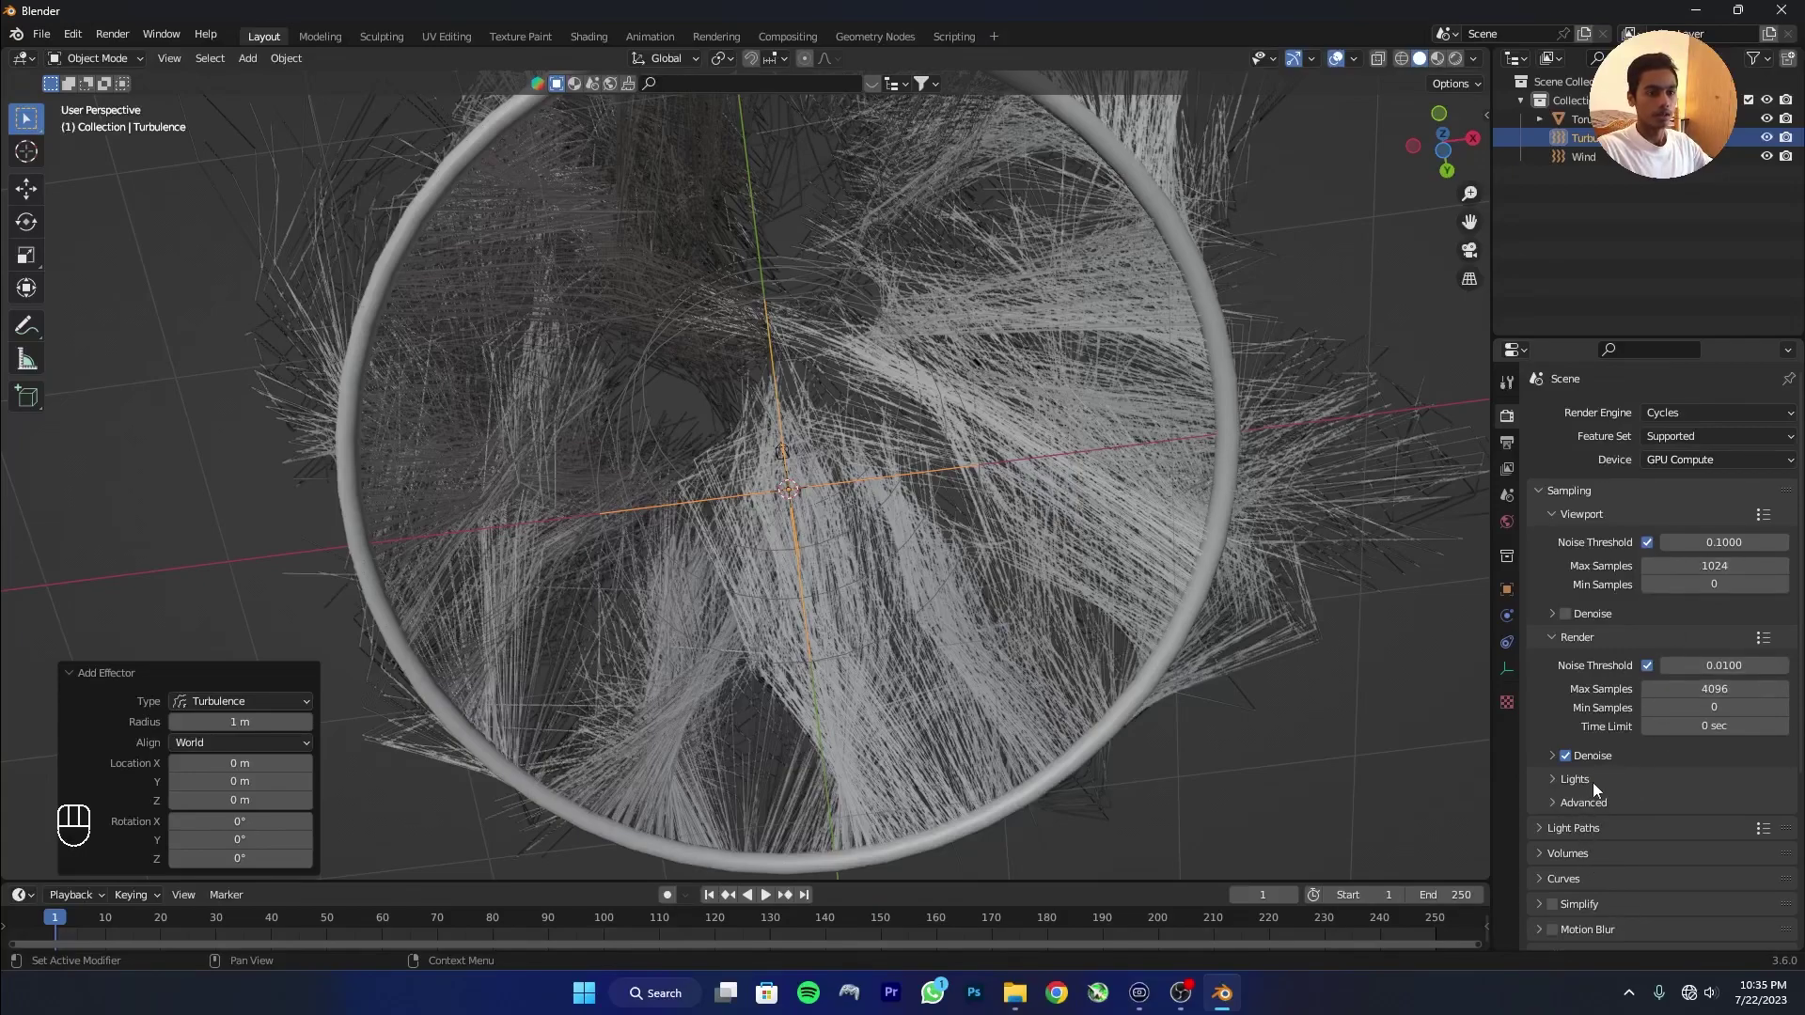
Raise hair curve subdivisions to 24 and display the hairs as strips in the viewport.
click(1550, 778)
click(1721, 806)
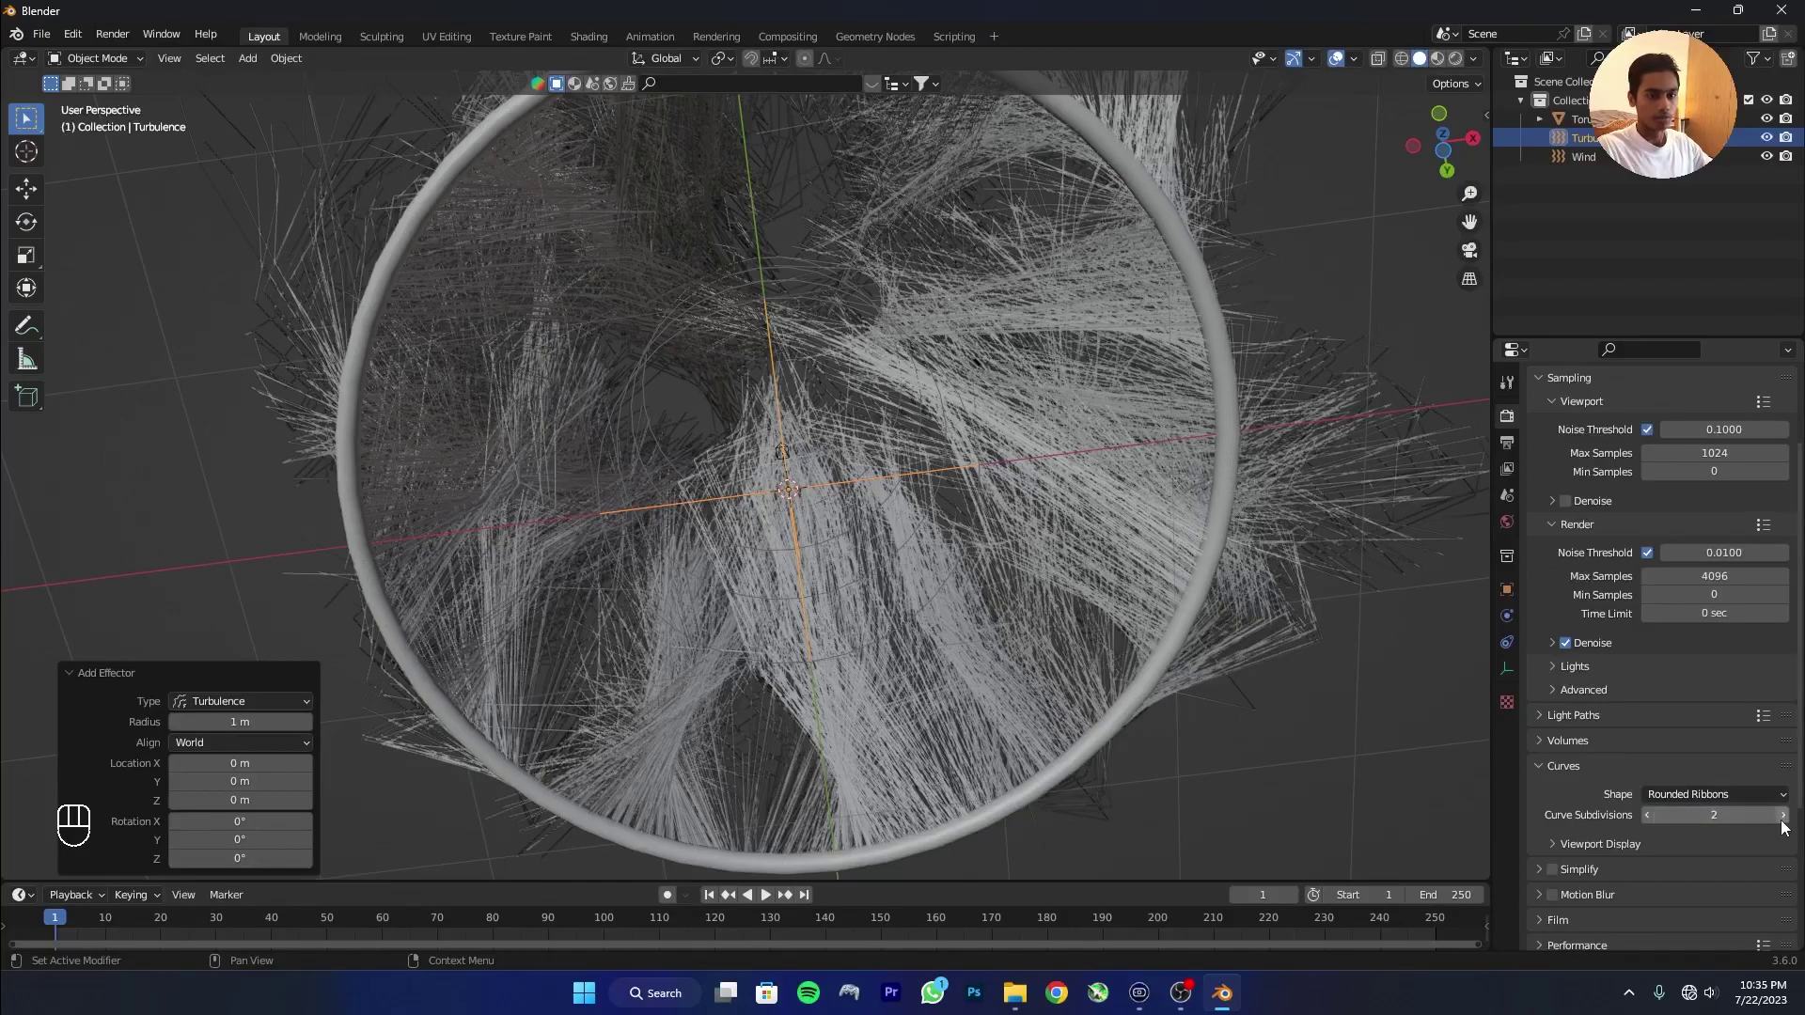
click(1785, 825)
click(1786, 824)
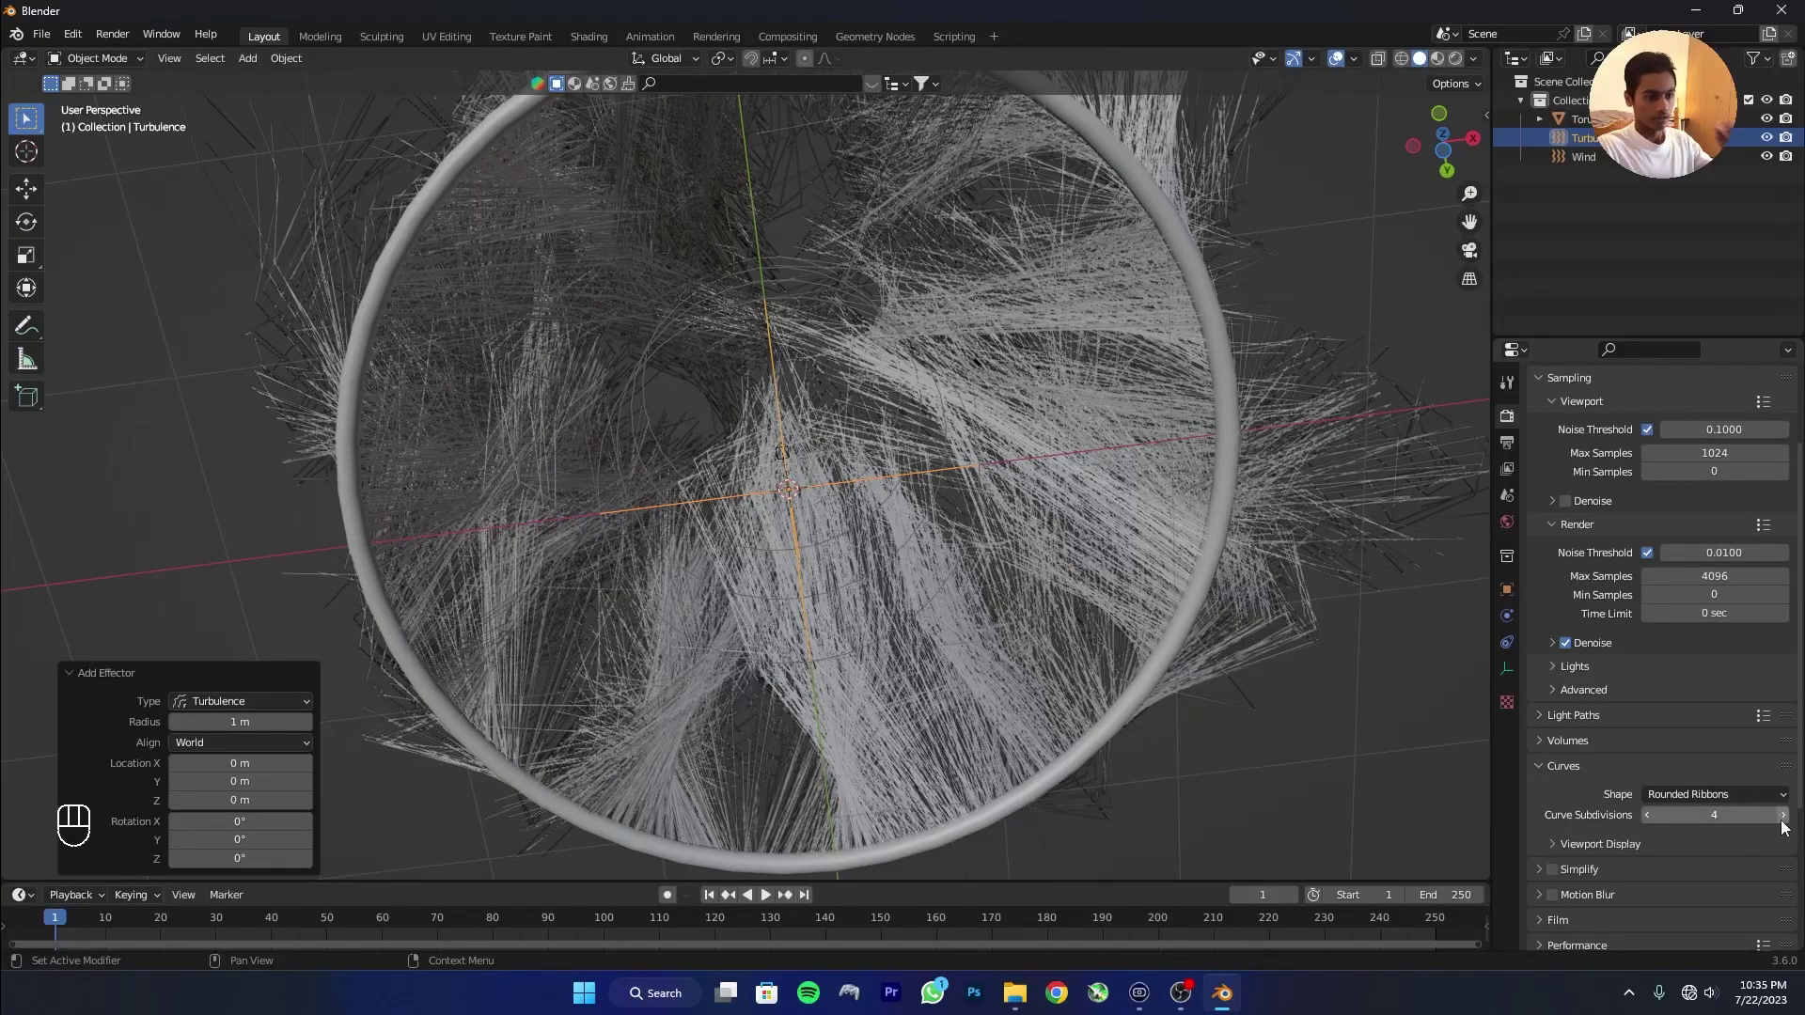
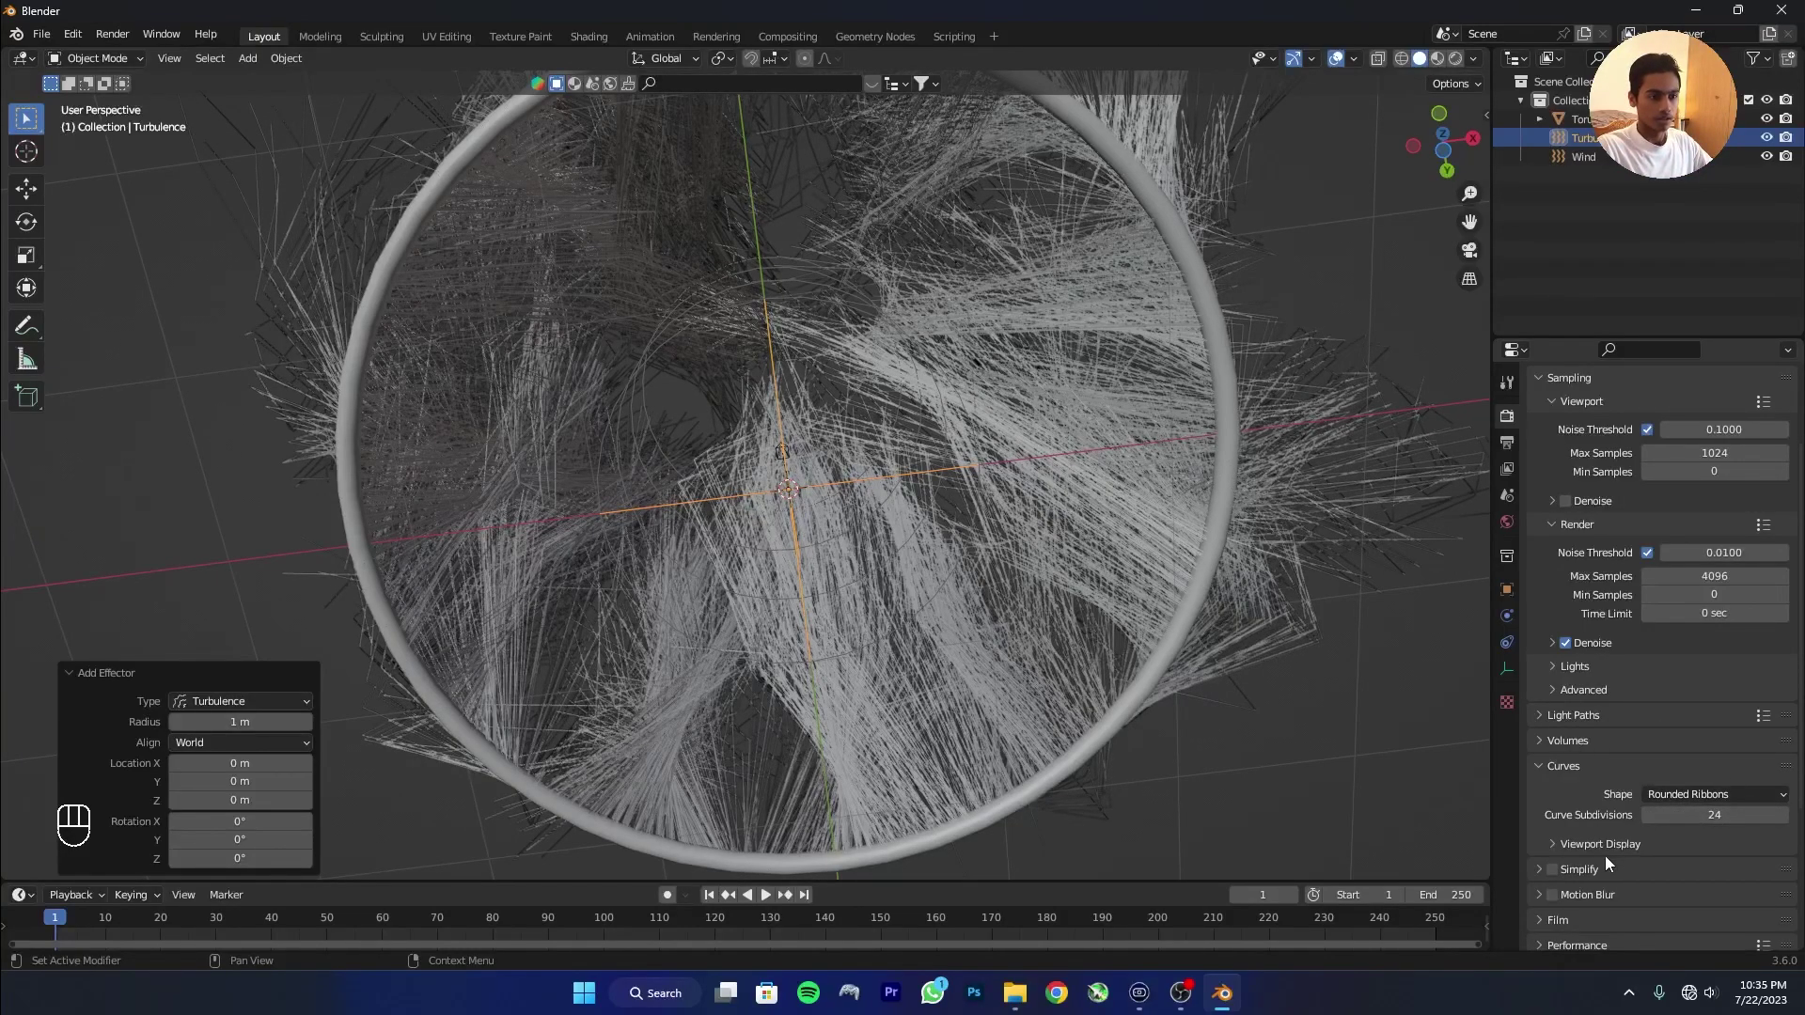
click(1599, 855)
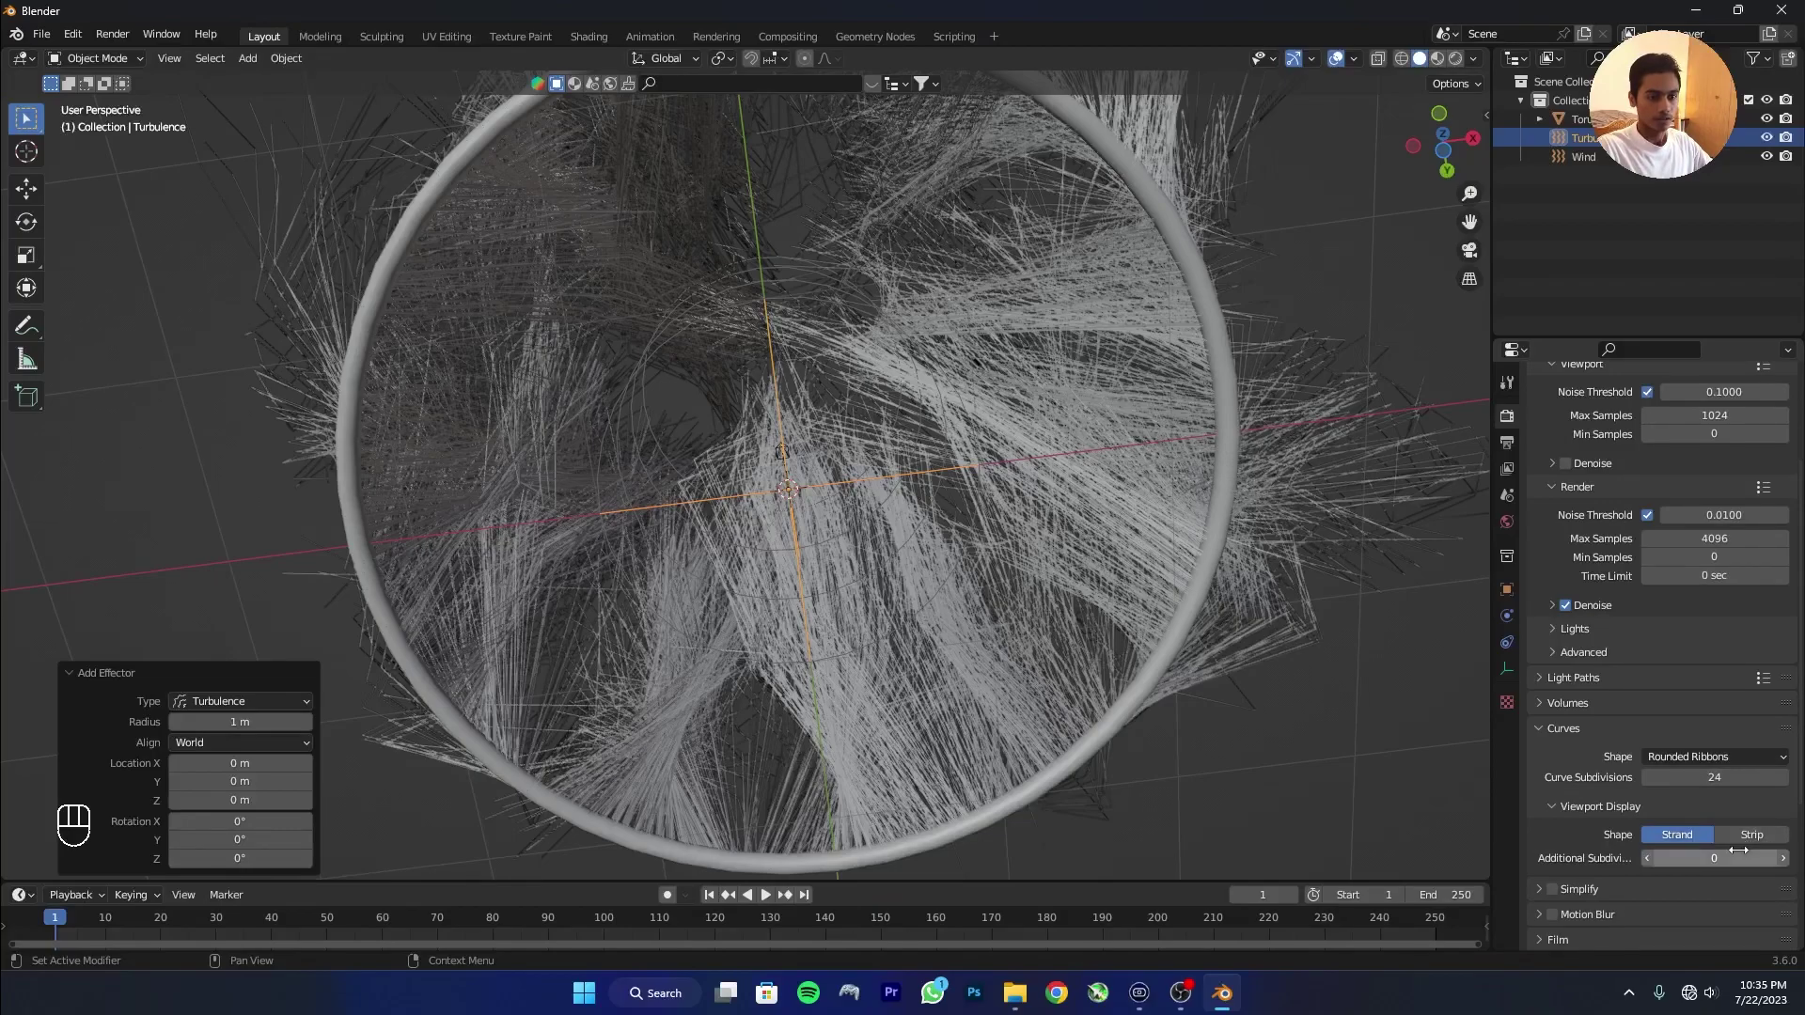
click(1742, 841)
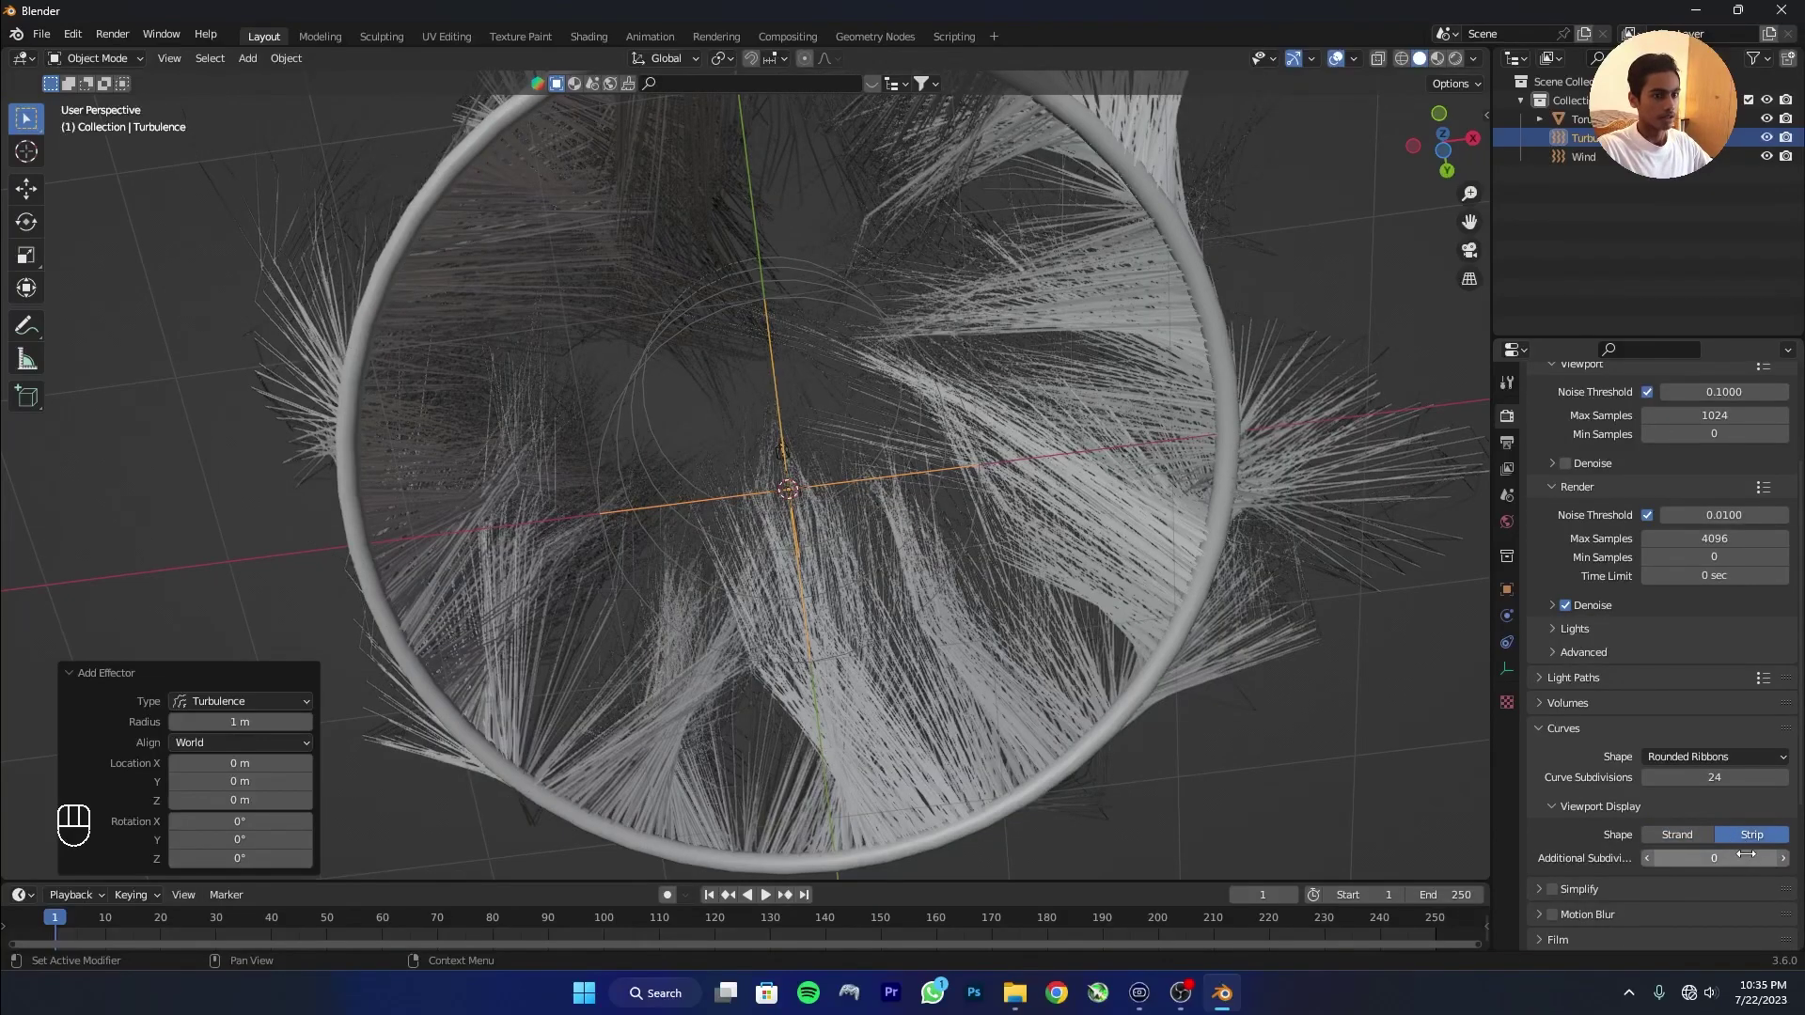
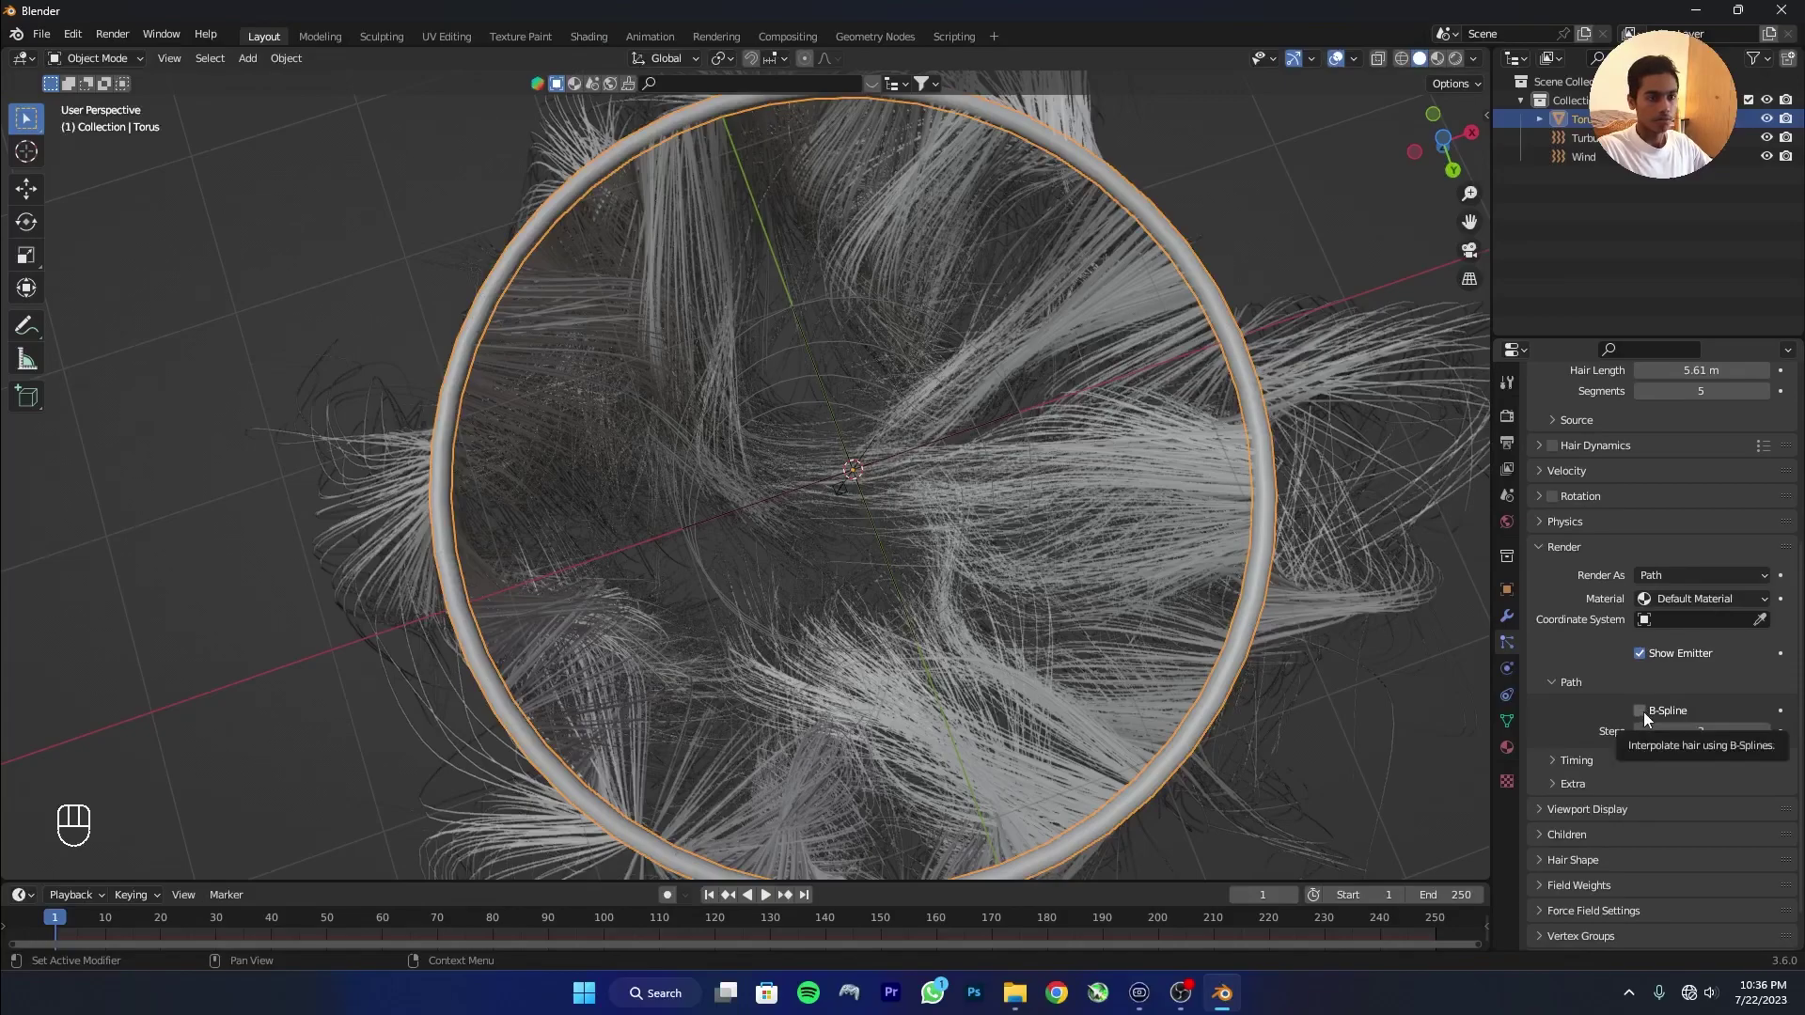
Smooth the hair paths with B-spline interpolation and adjust the hair viewport display settings.
click(1648, 713)
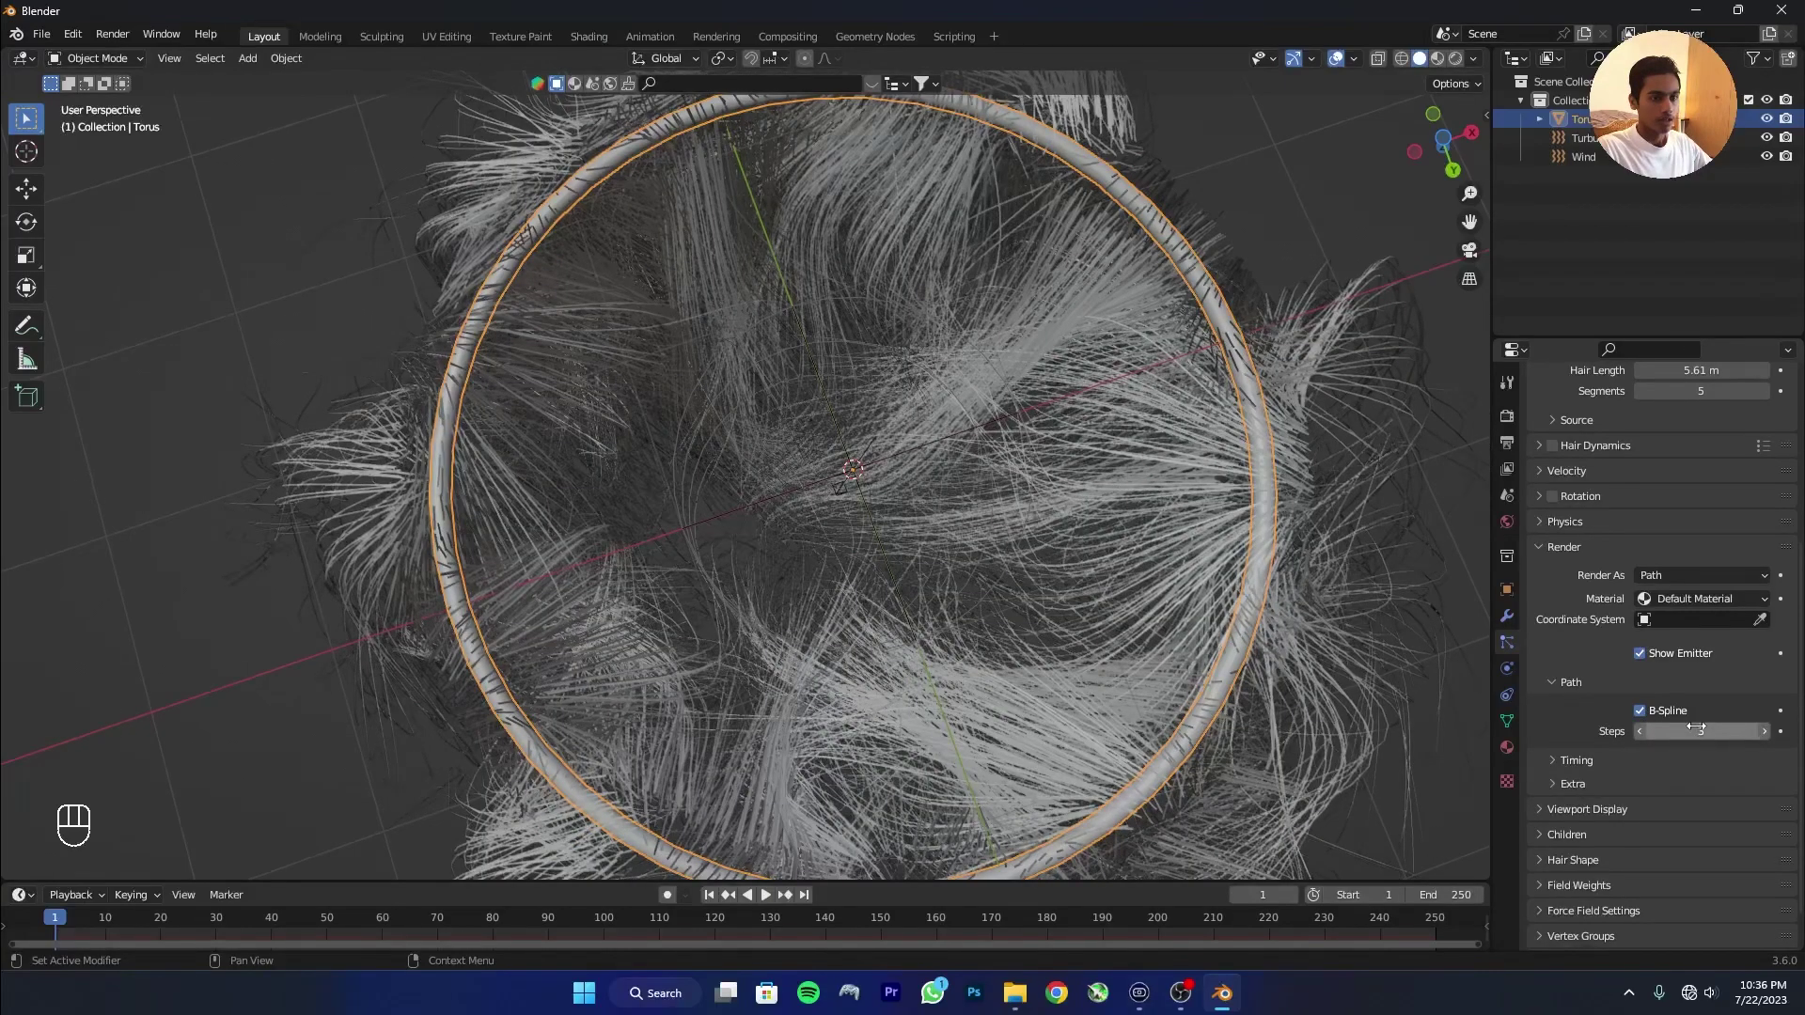
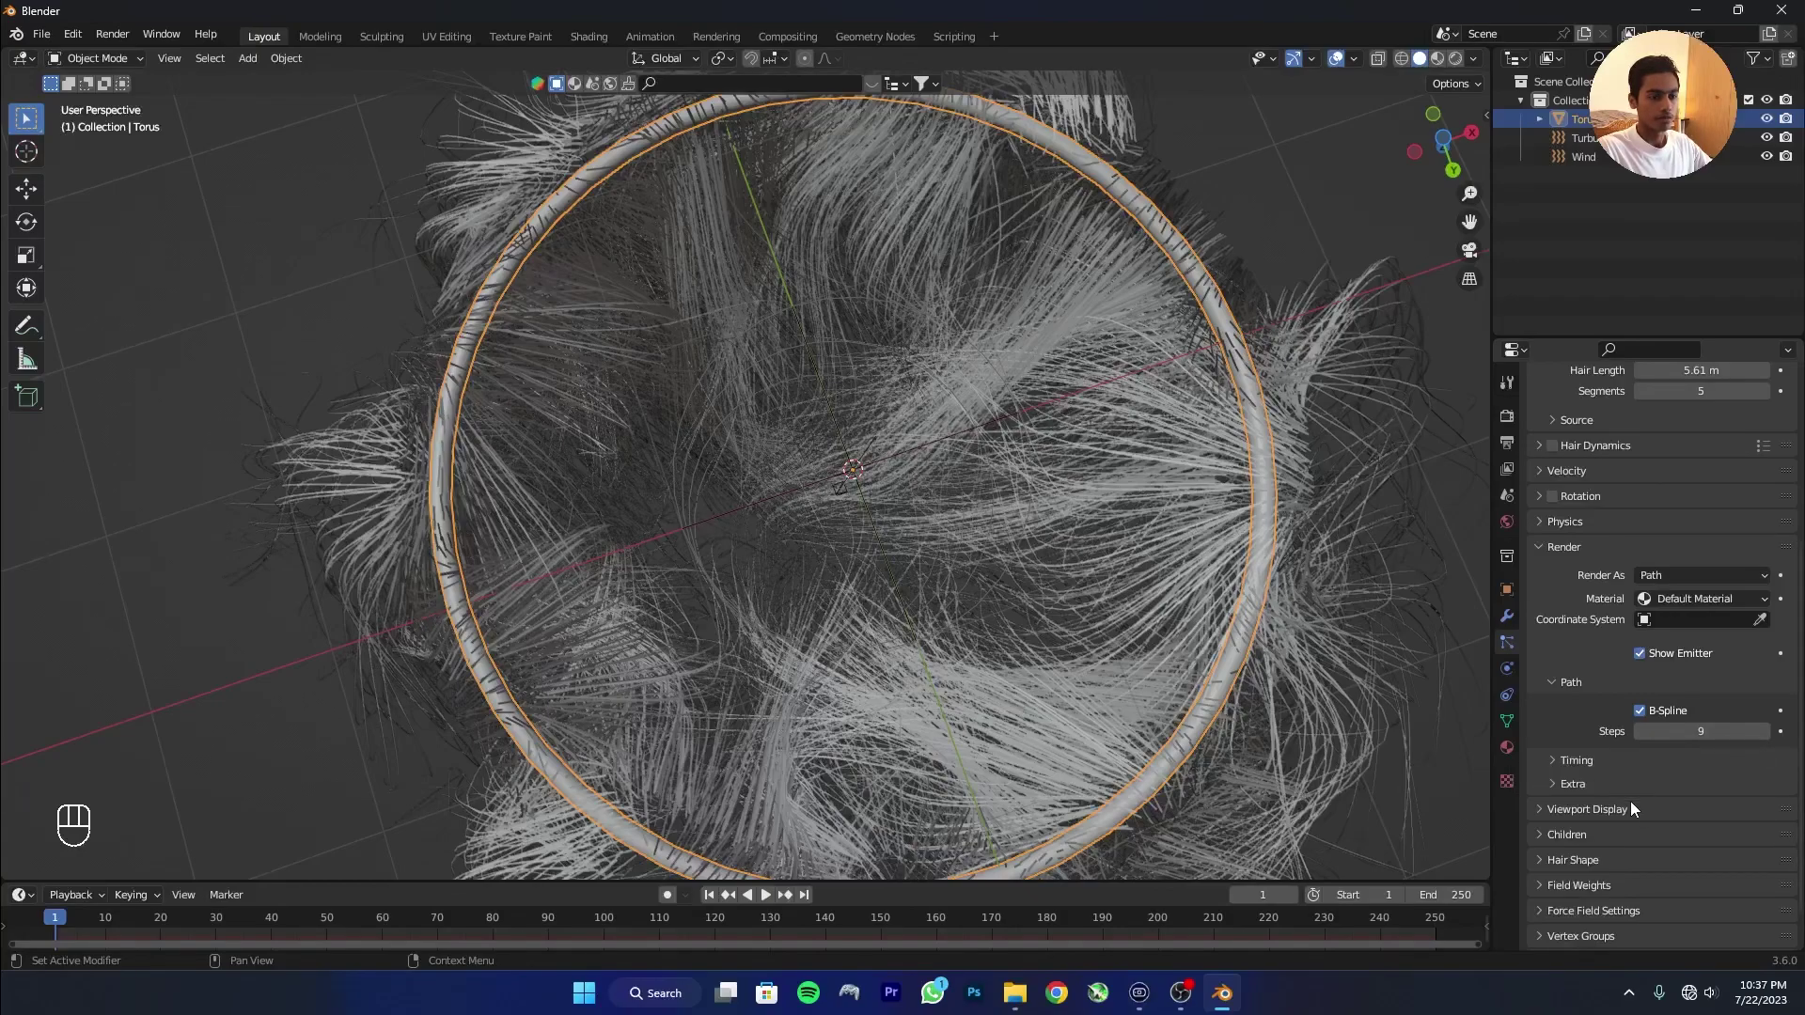
click(1599, 812)
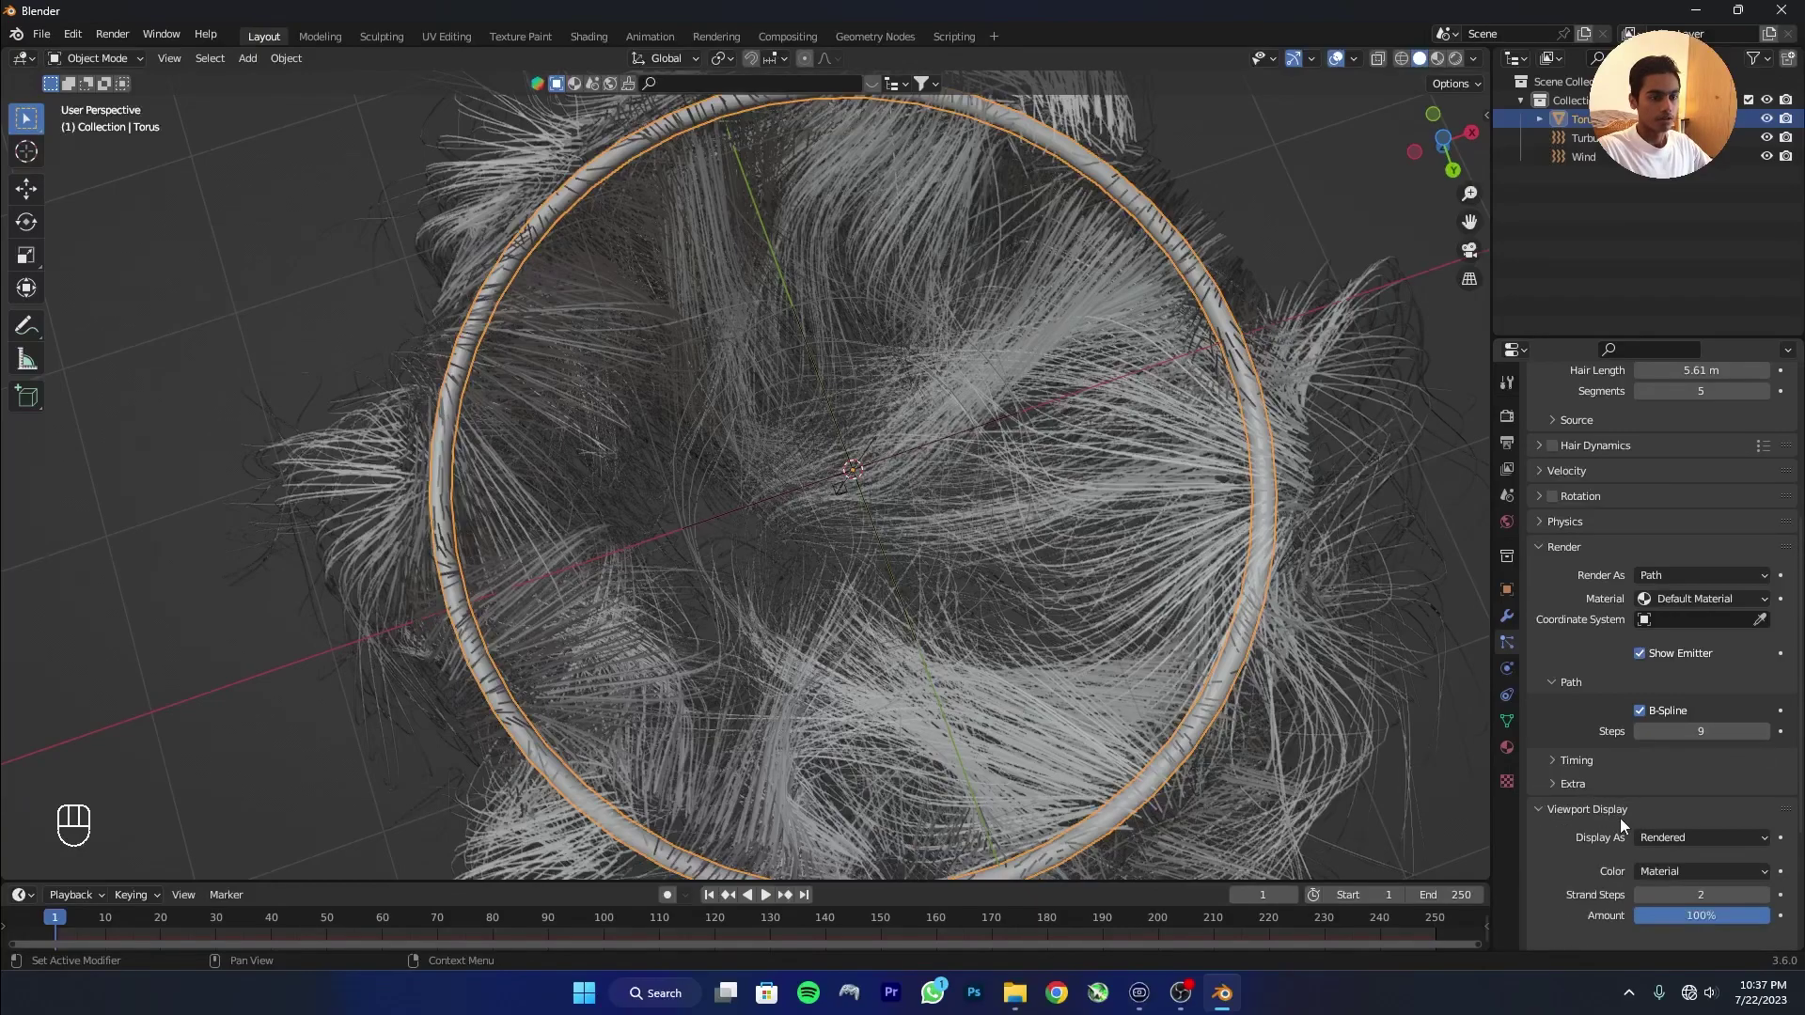
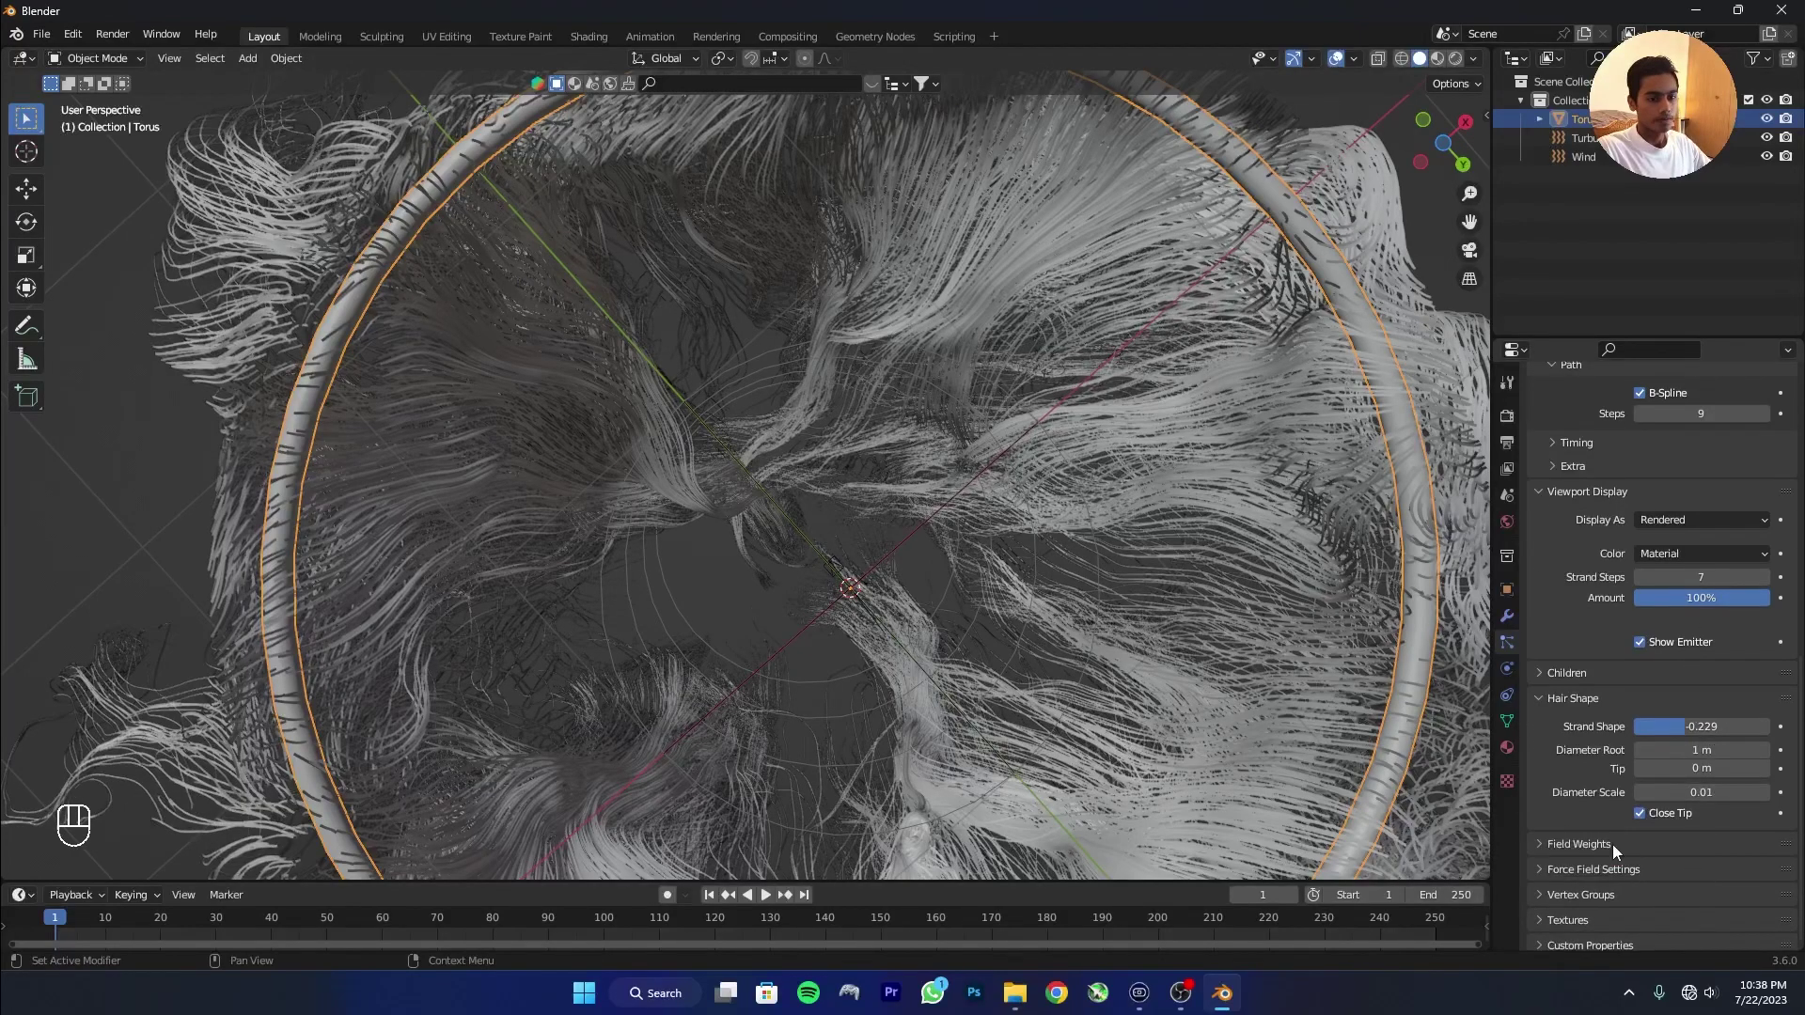
middle_click(1556, 708)
click(1555, 707)
drag(909, 582, 962, 595)
middle_click(985, 609)
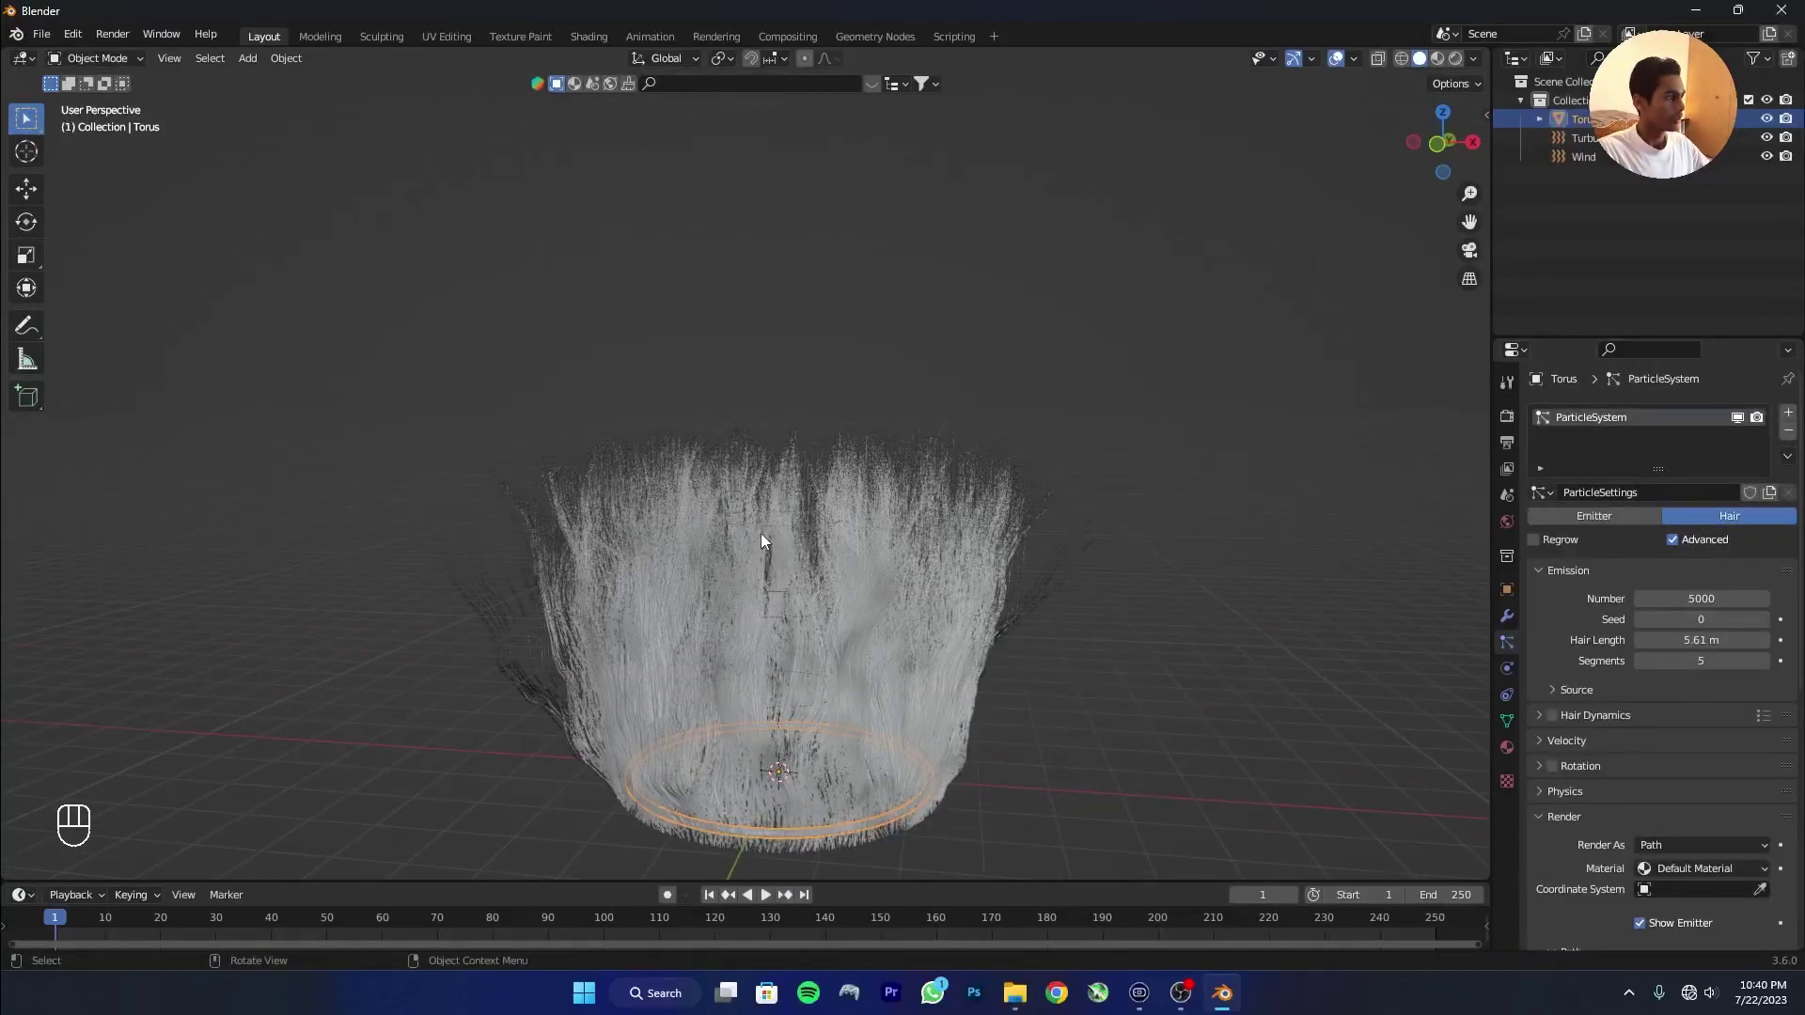
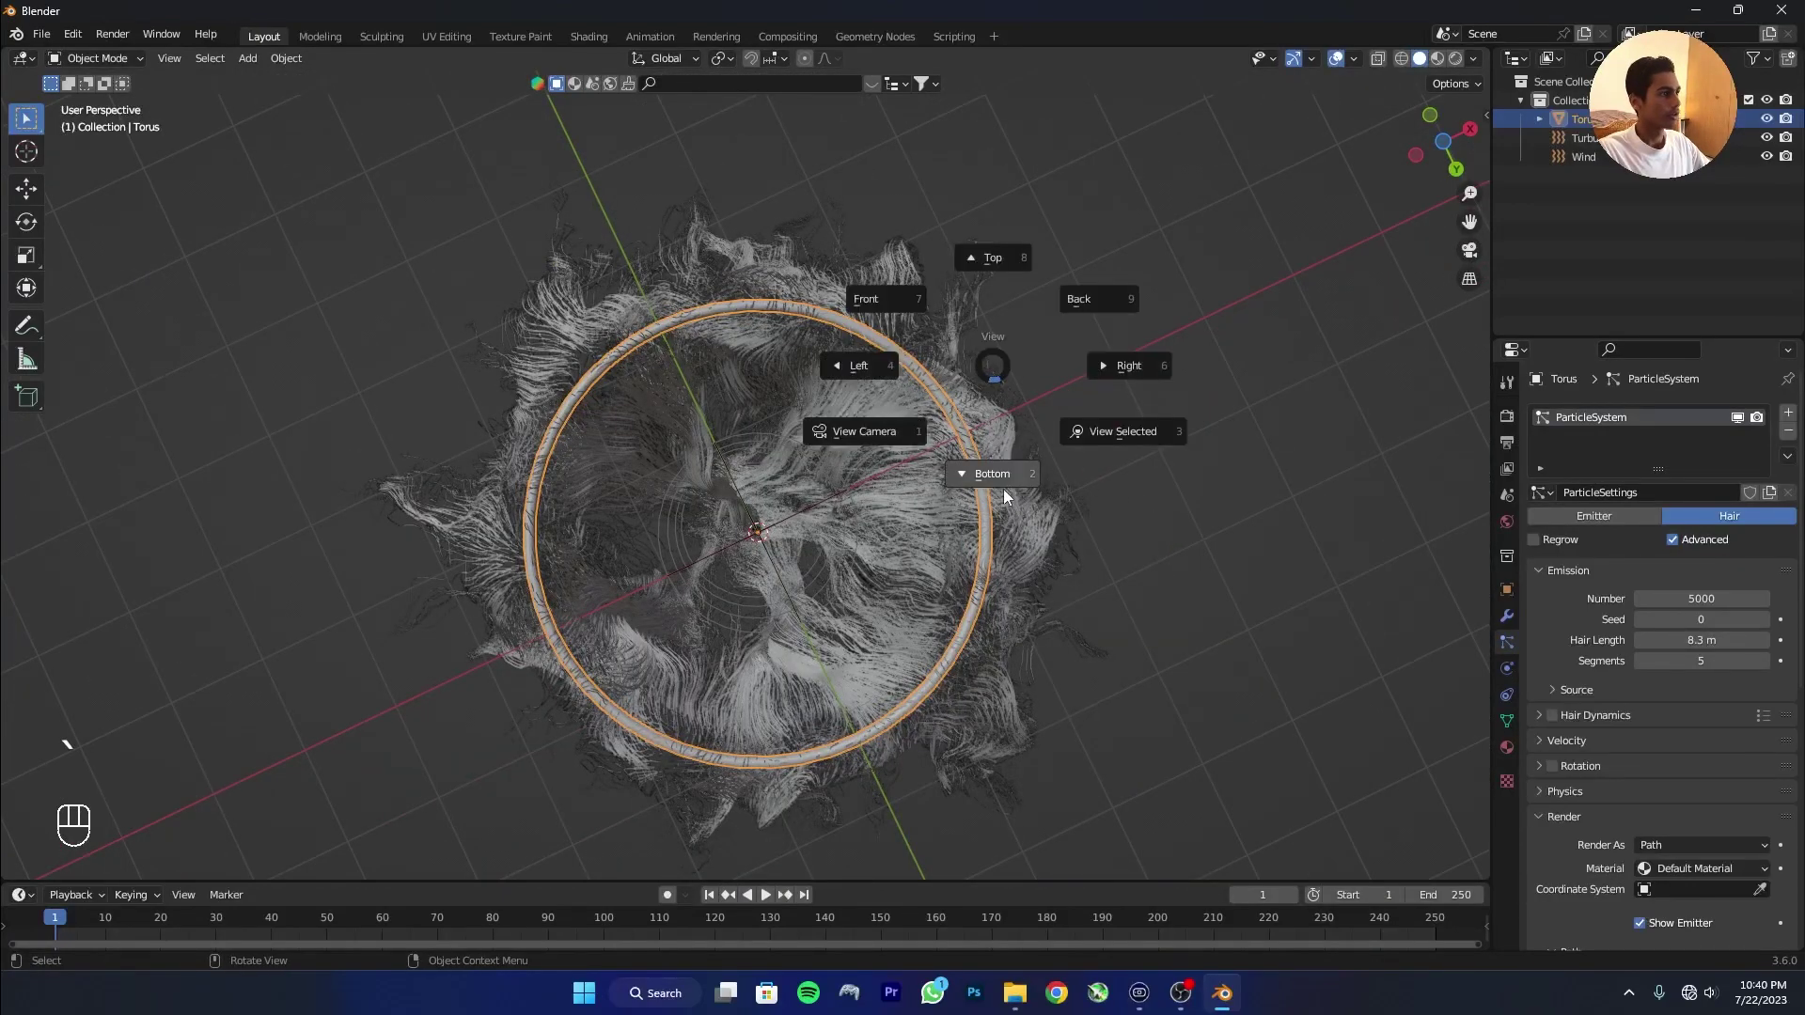
View the torus straight from below using the View pie menu.
drag(843, 591, 955, 617)
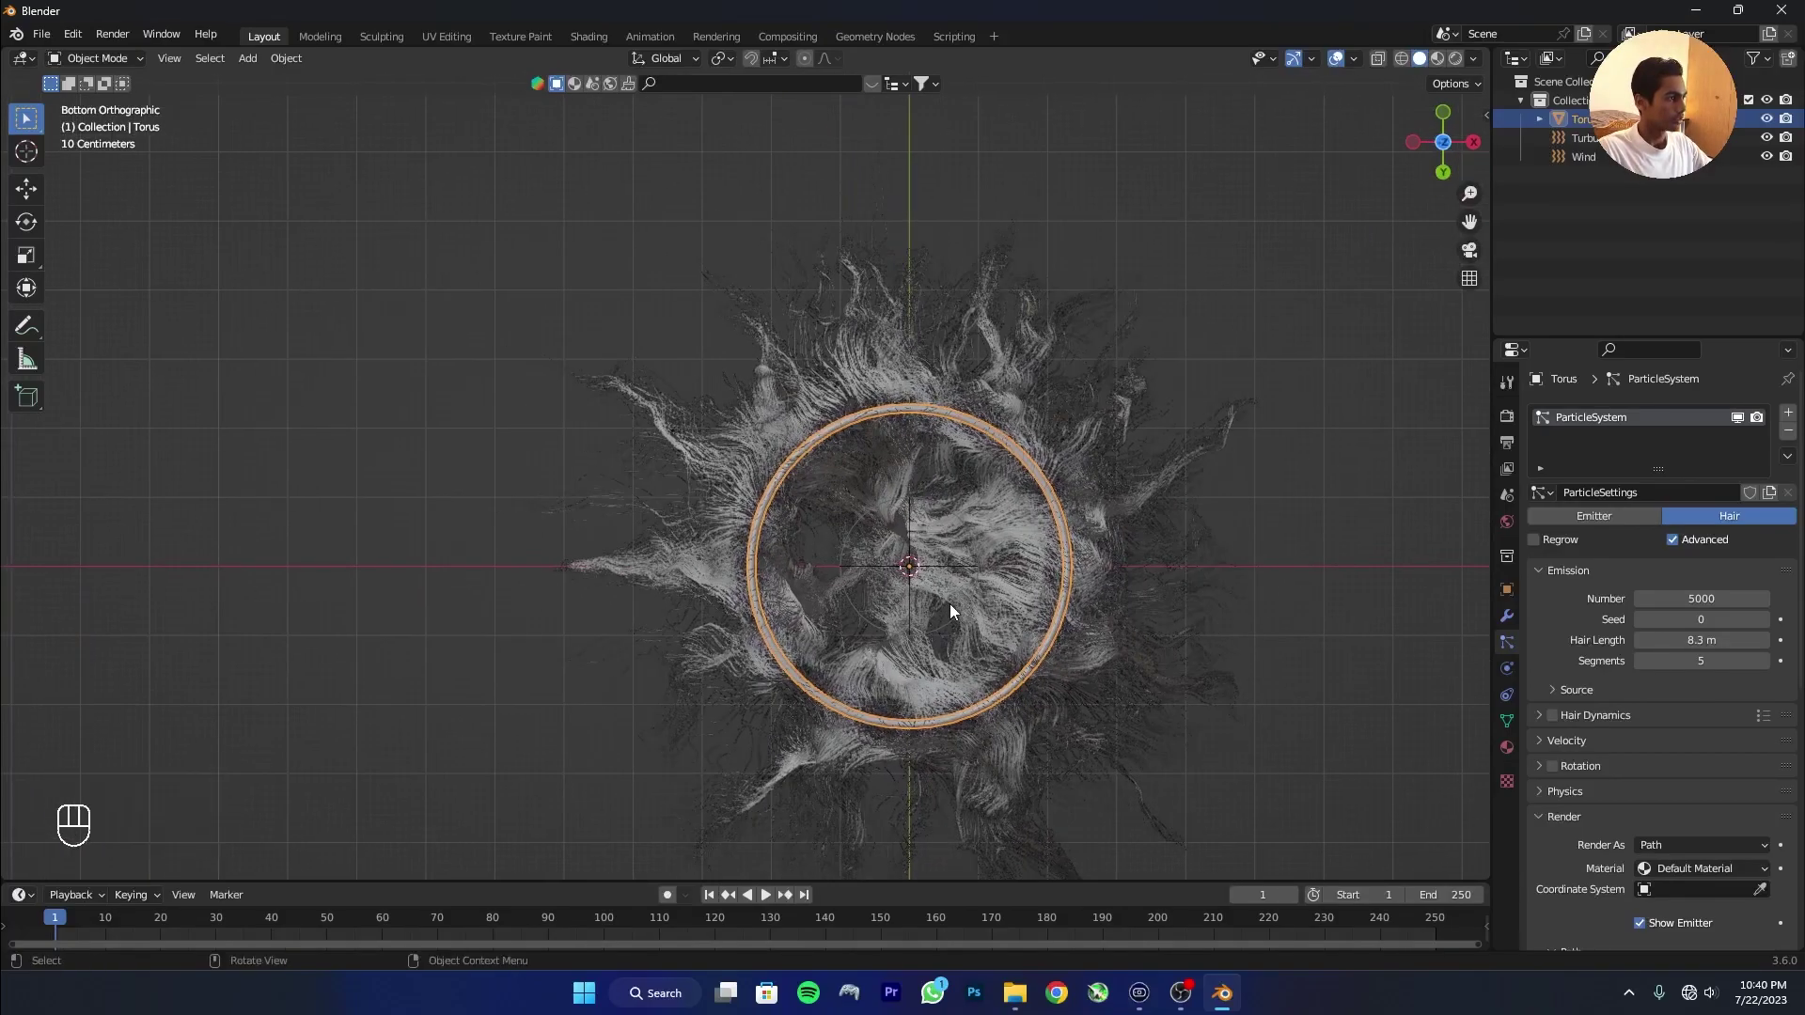
Add a camera aligned to the bottom view, position it below the ring and give it a 30 mm lens.
key(shift+a)
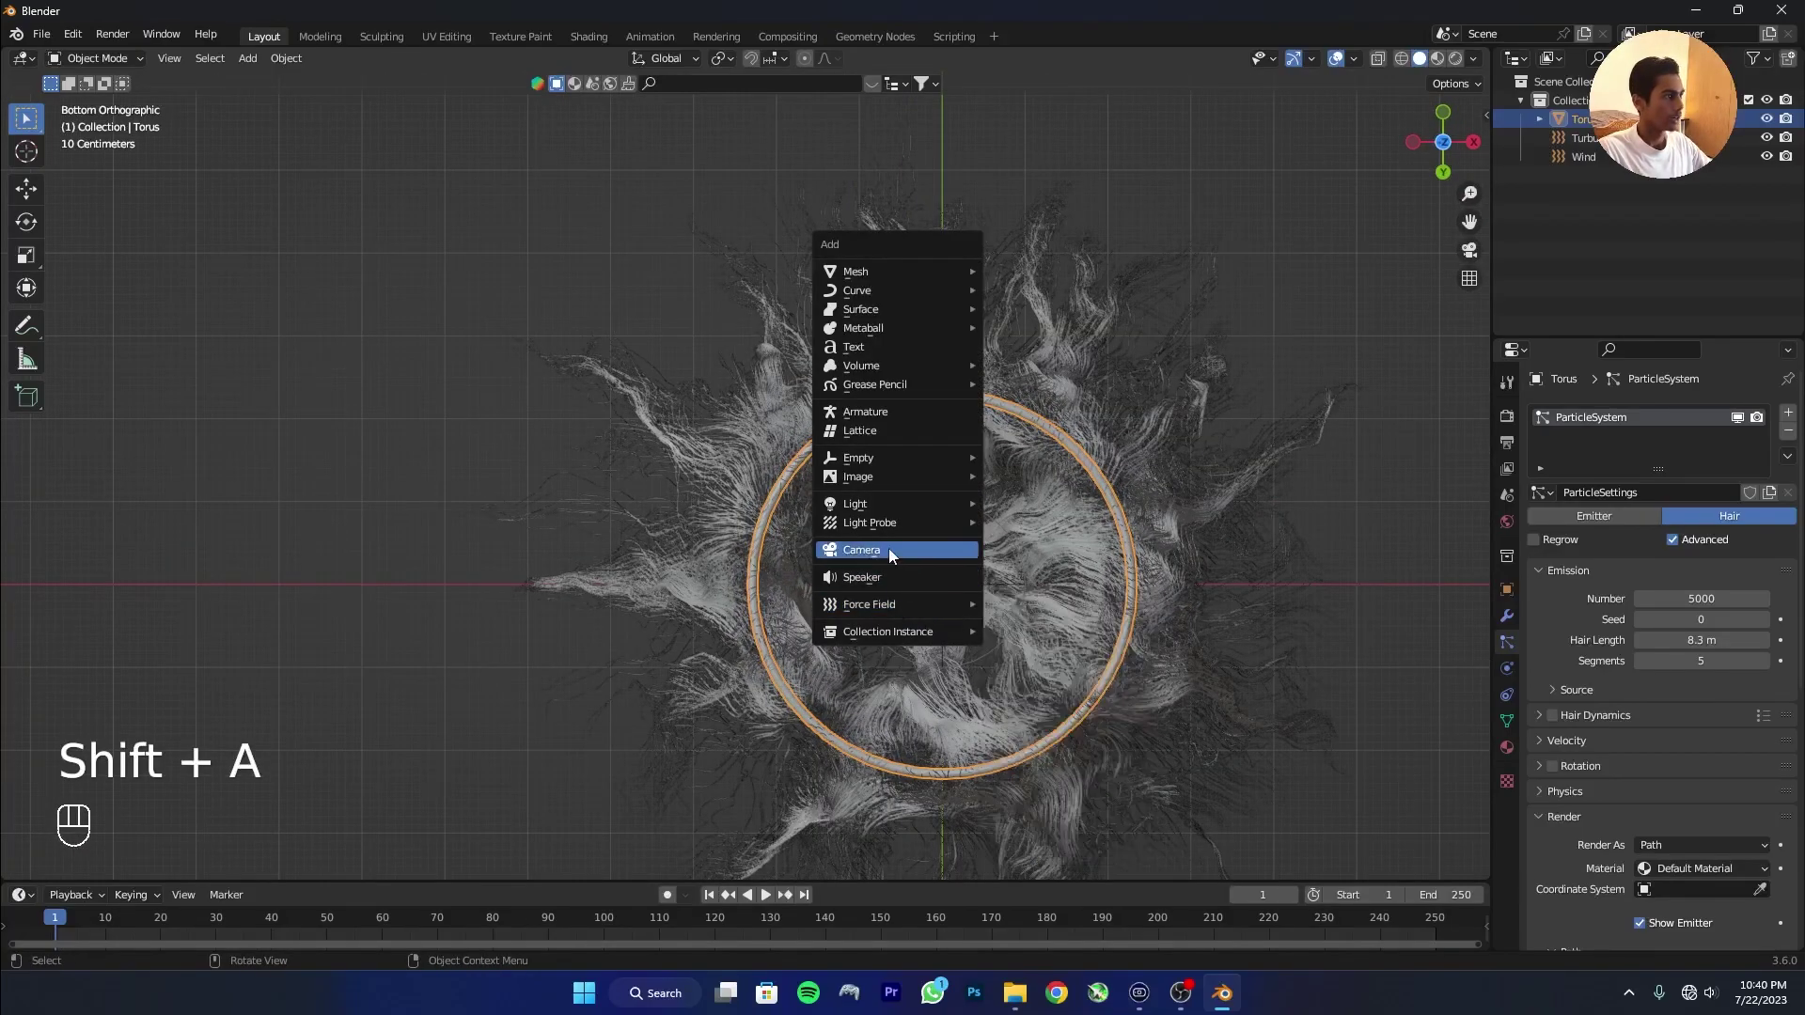
key(ctrl+alt+KP_0)
key(g)
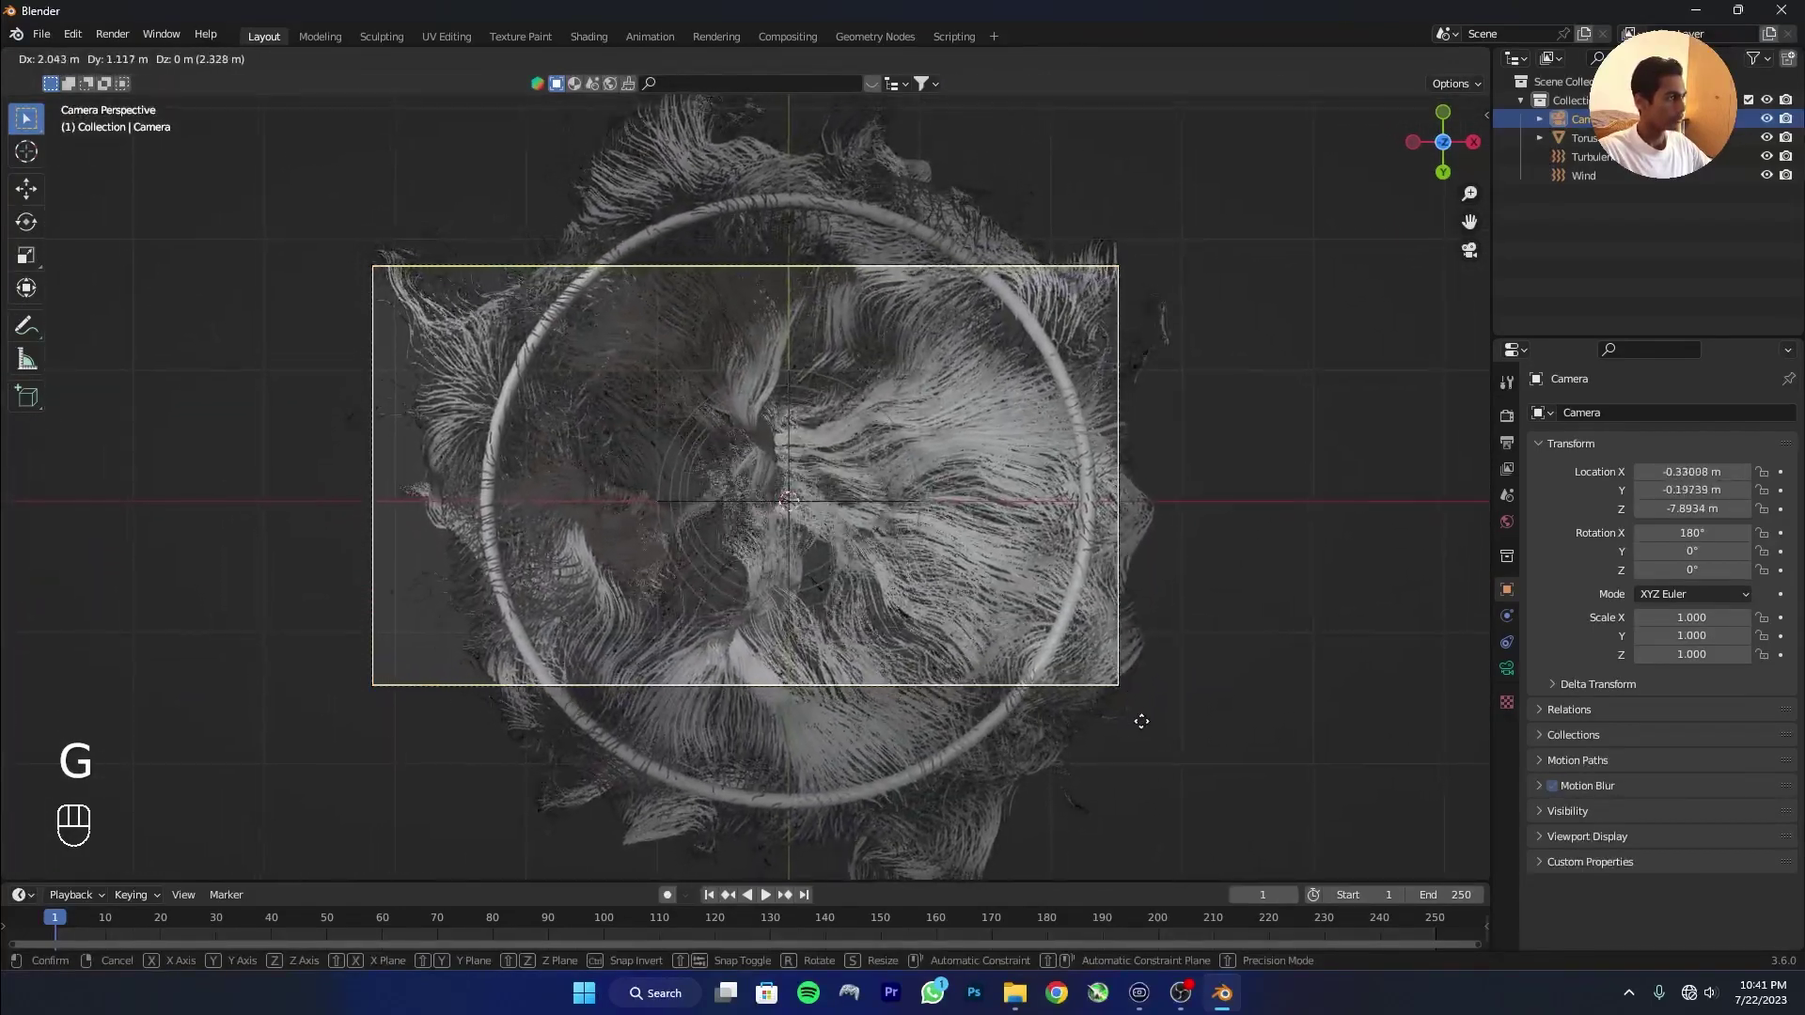
key(g)
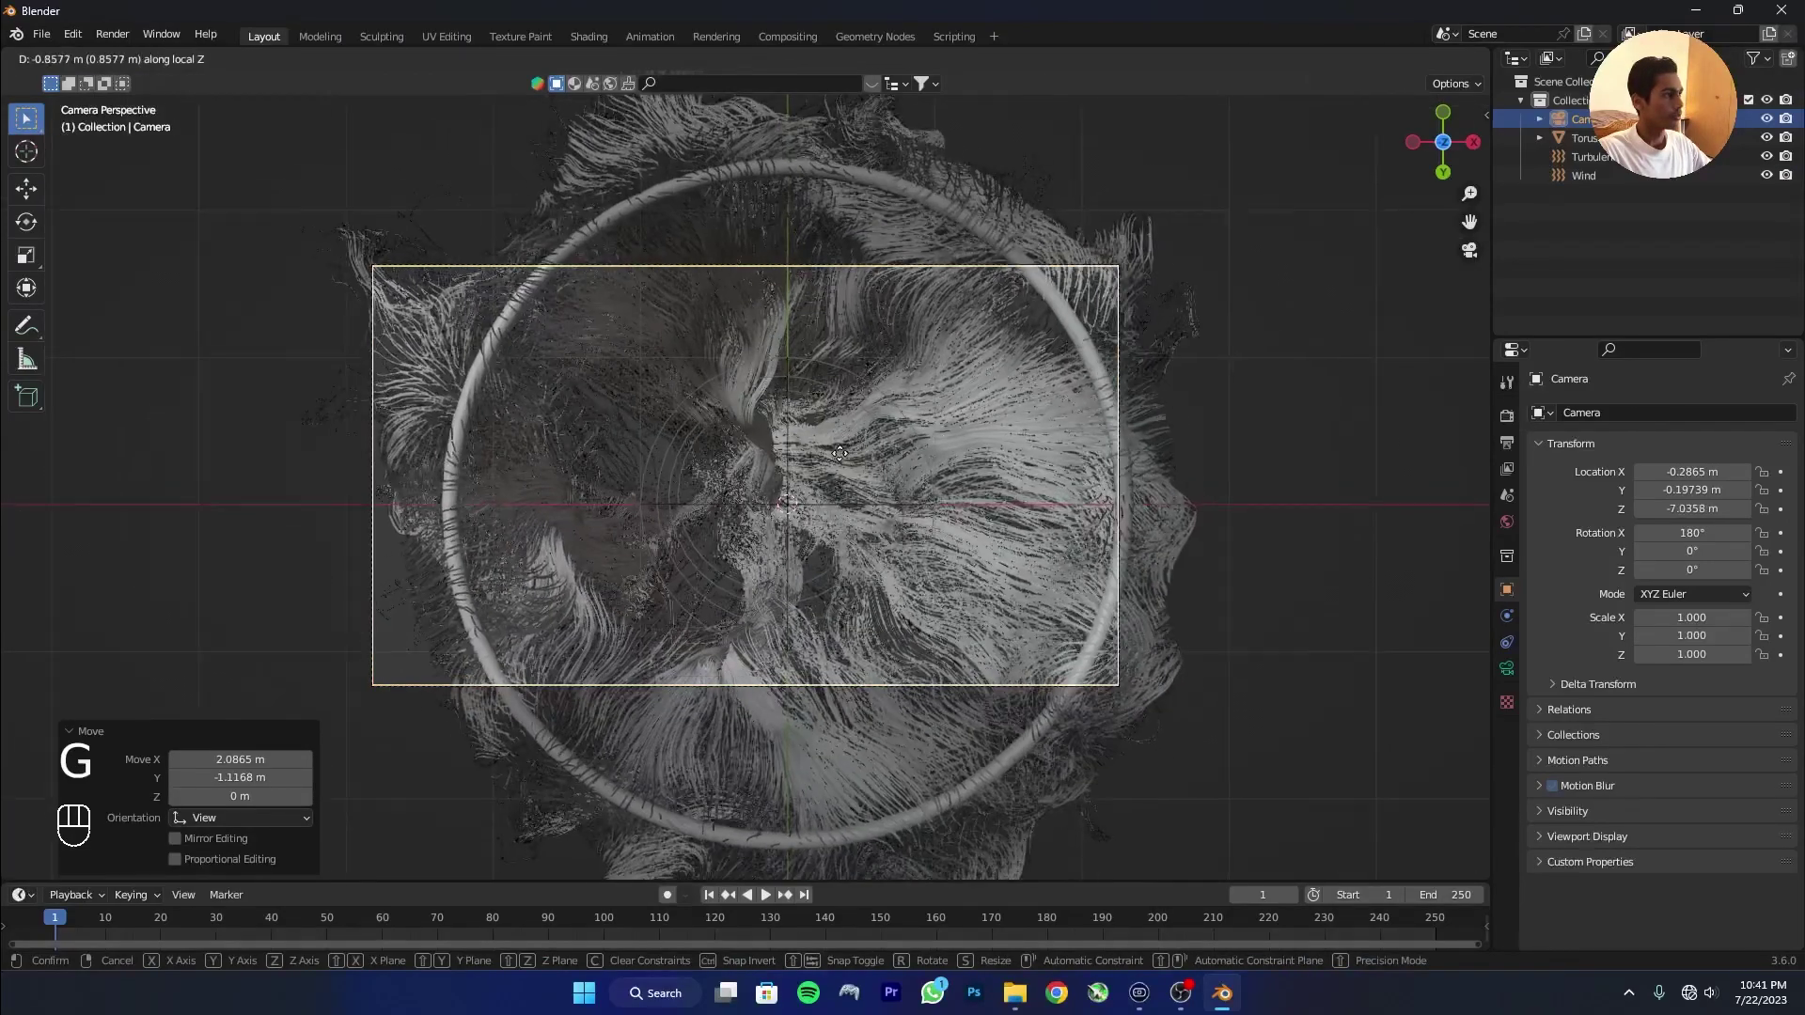
key(g)
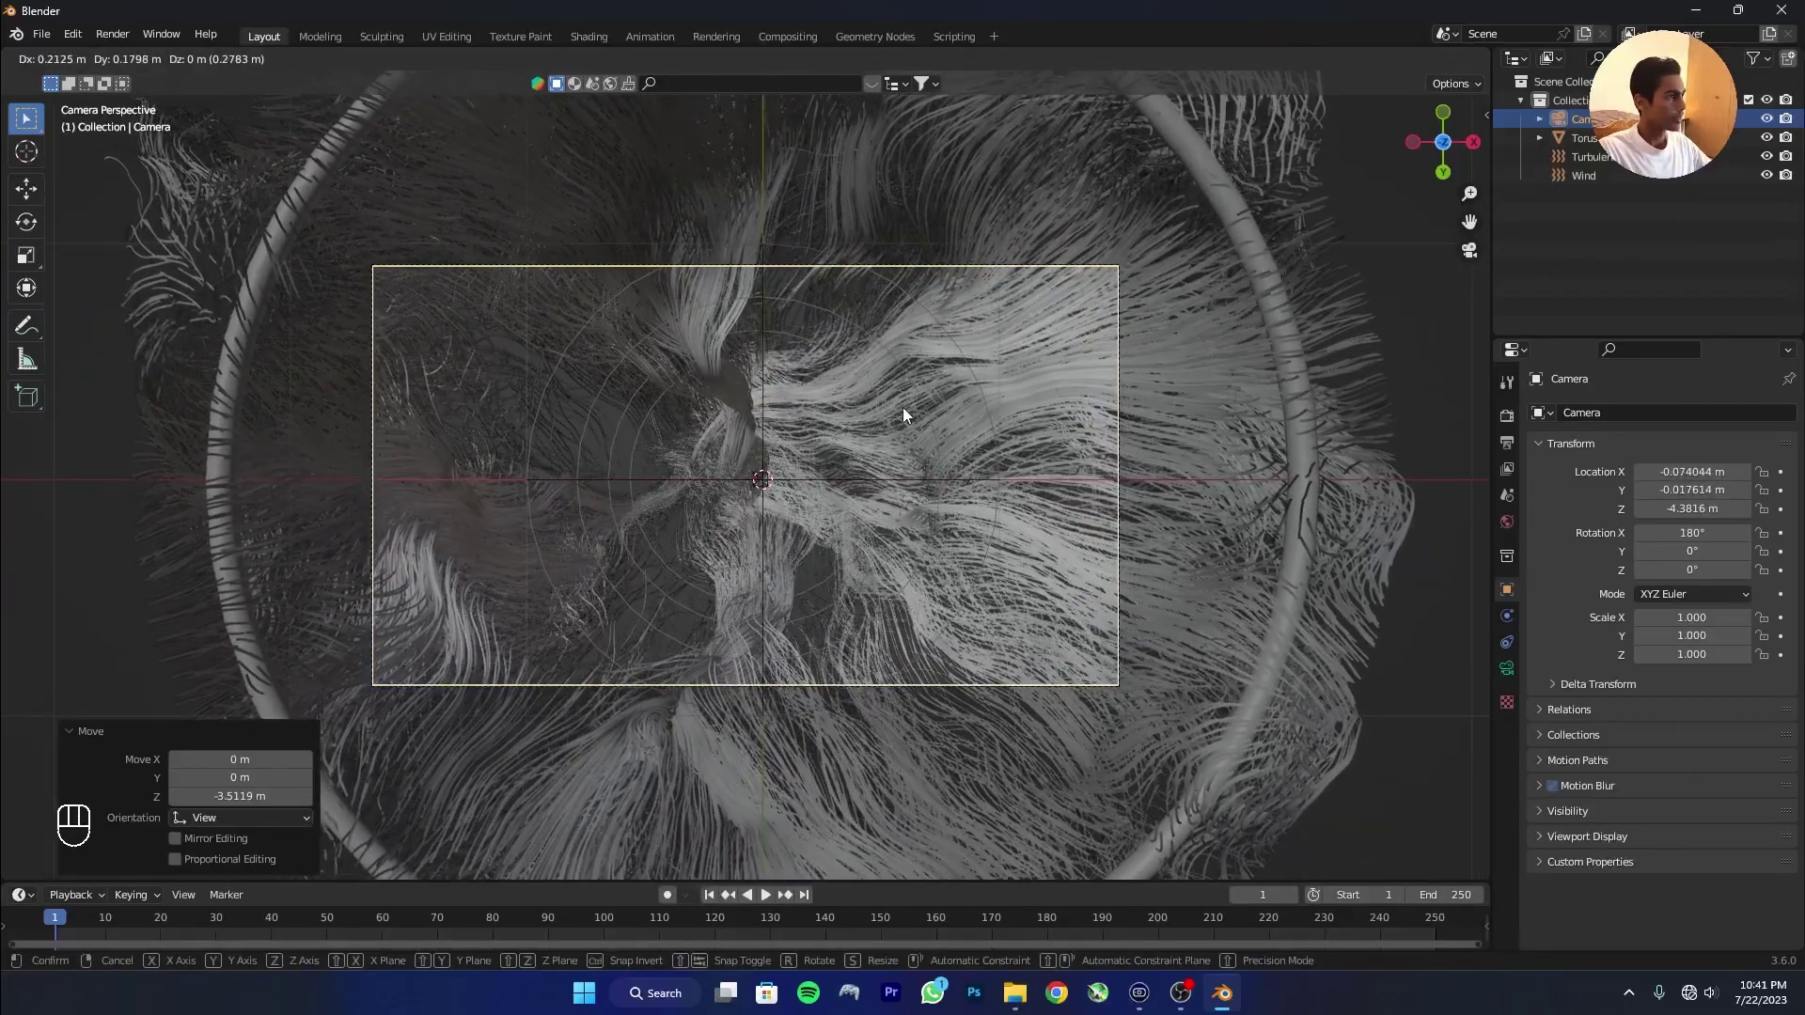
key(g)
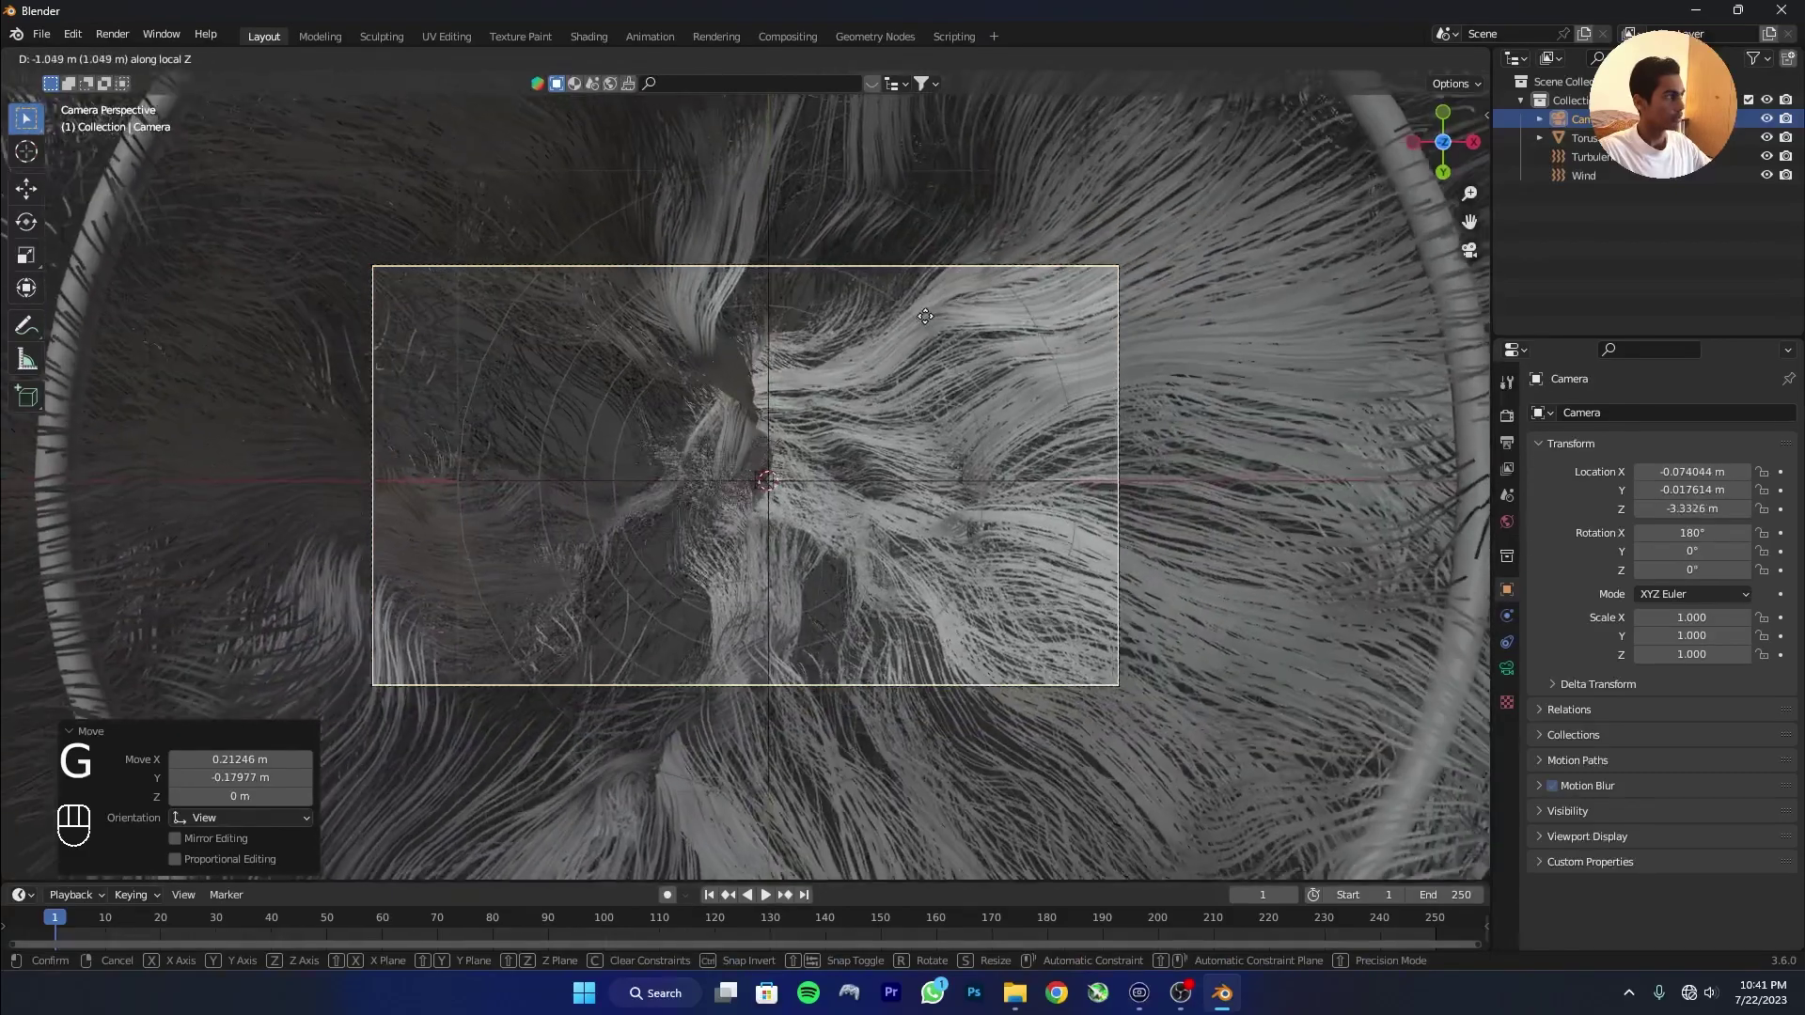
key(g)
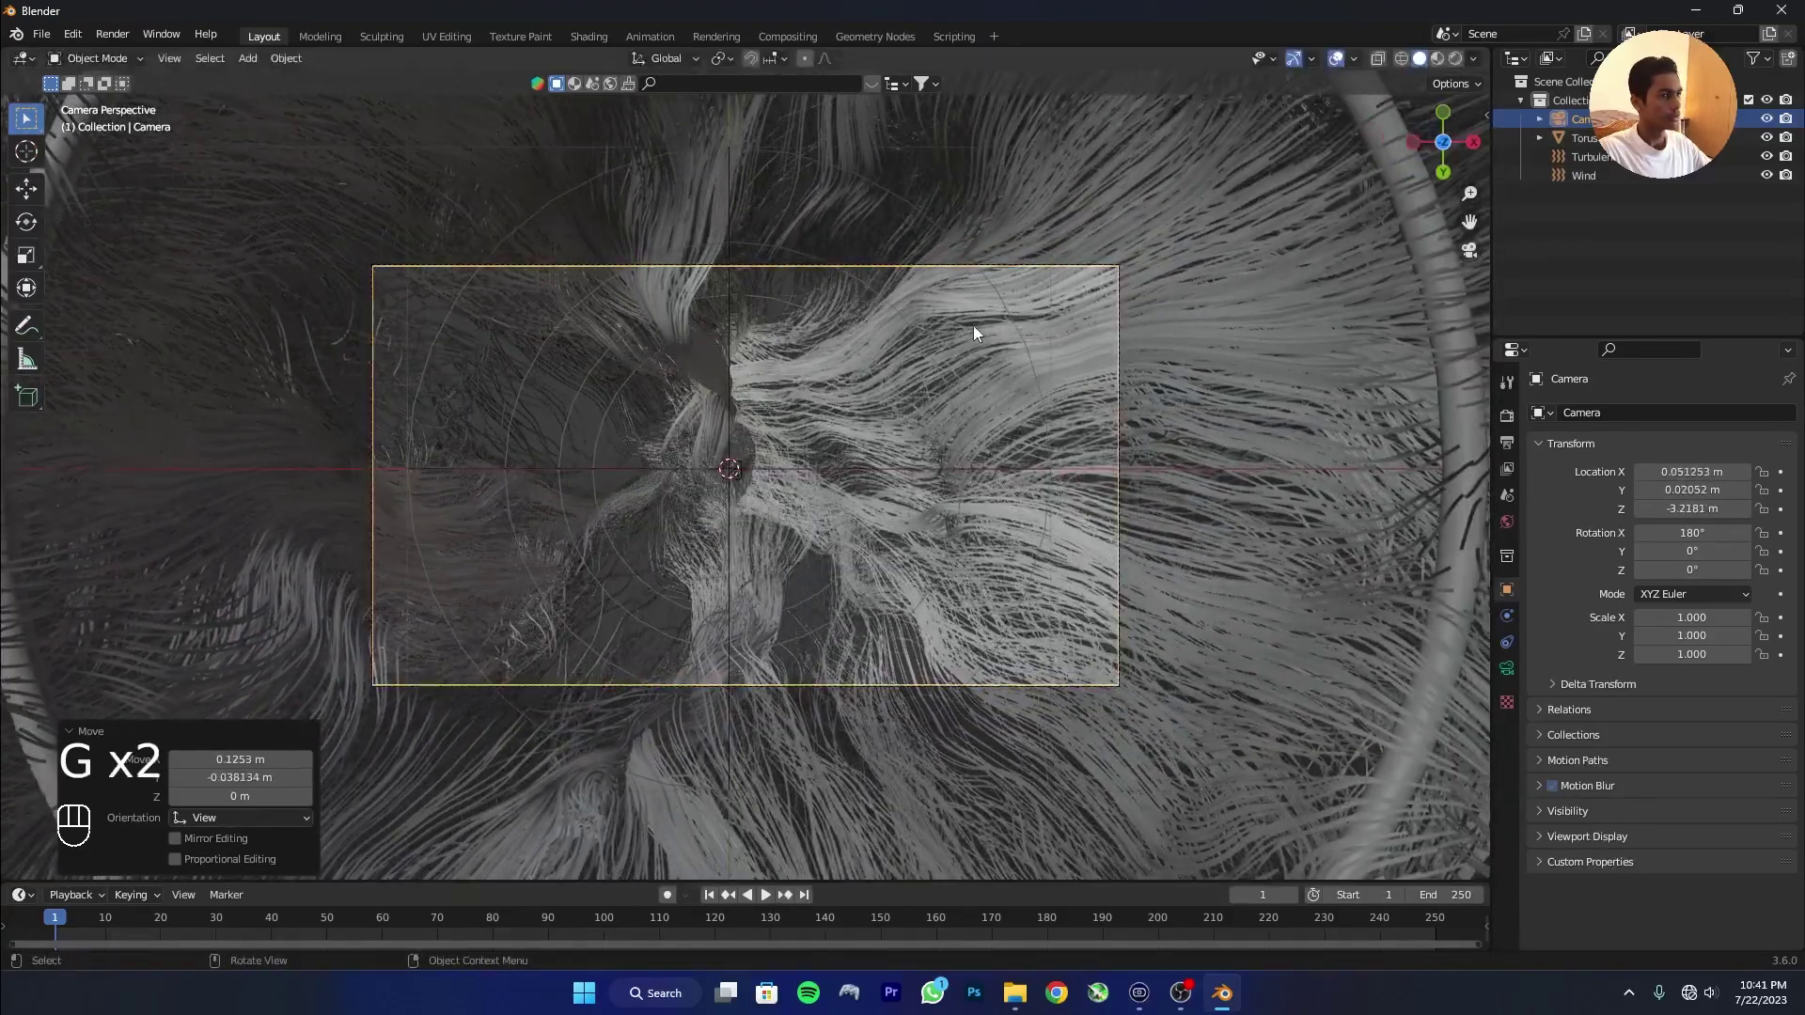
click(1511, 674)
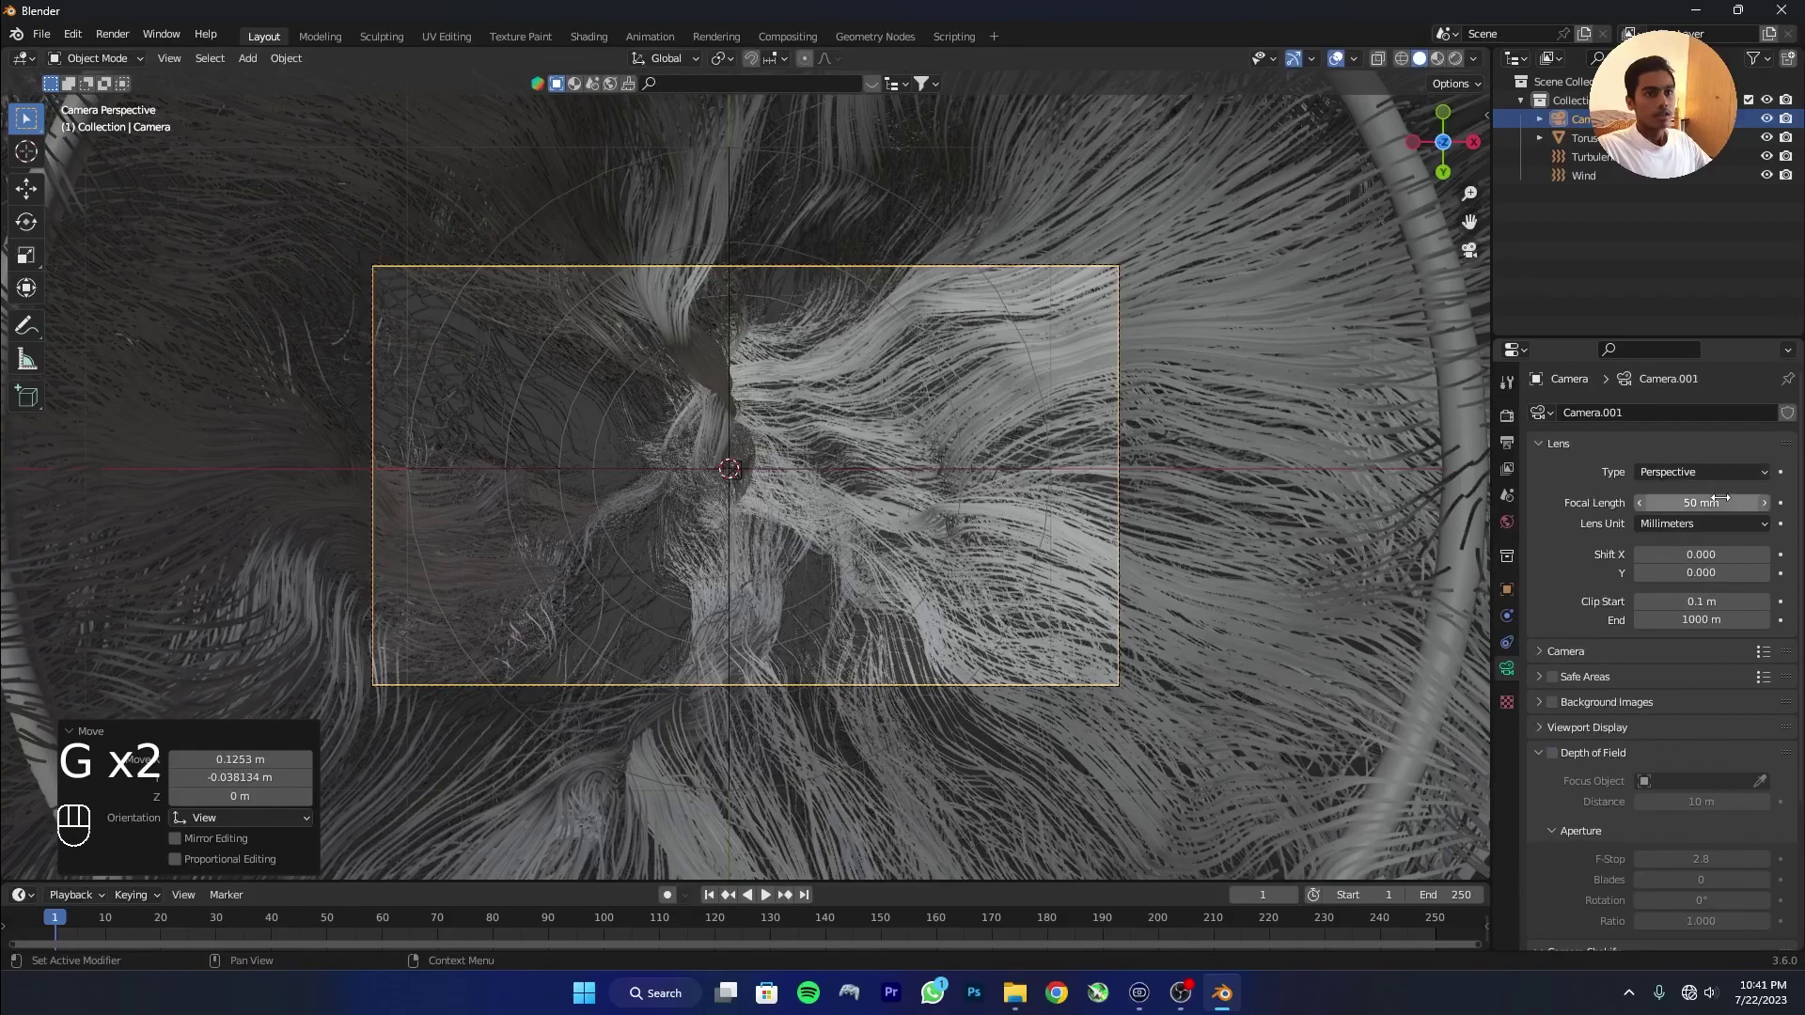
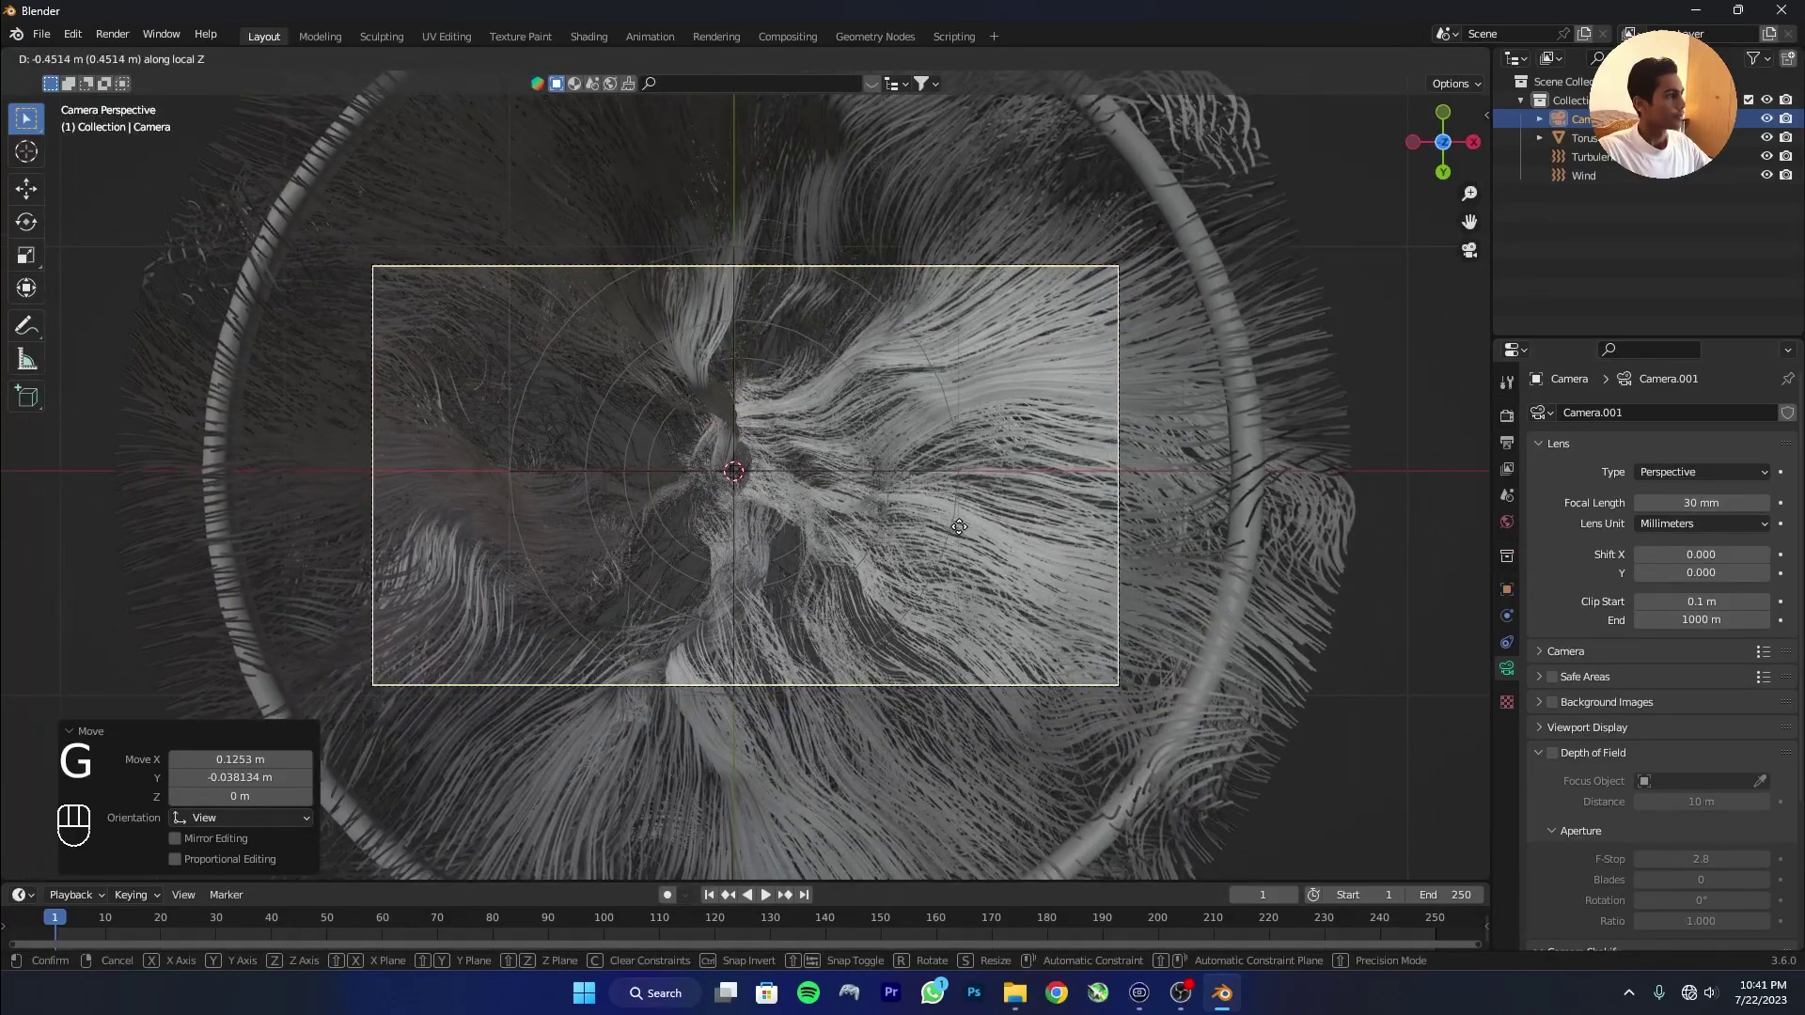
Save the blend file and switch the viewport to rendered preview.
key(h)
key(d)
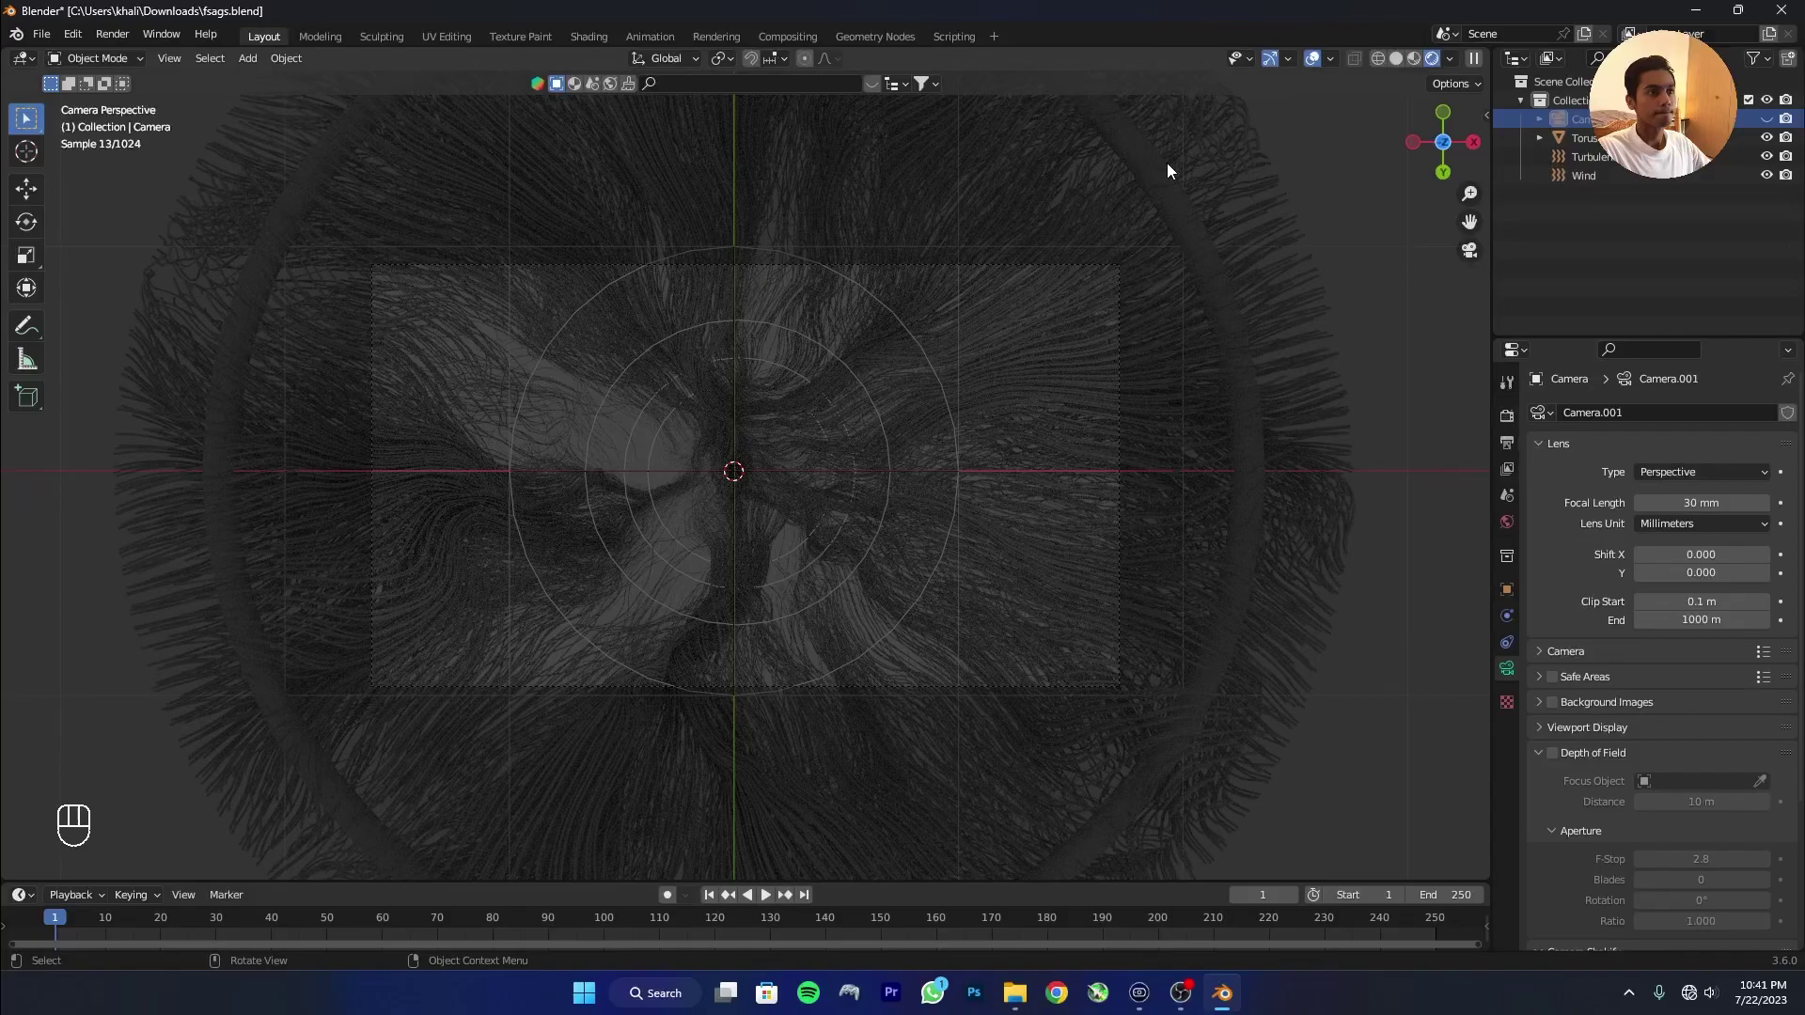
Add a point light and move it off to the right near the hair's edge.
key(shift+a)
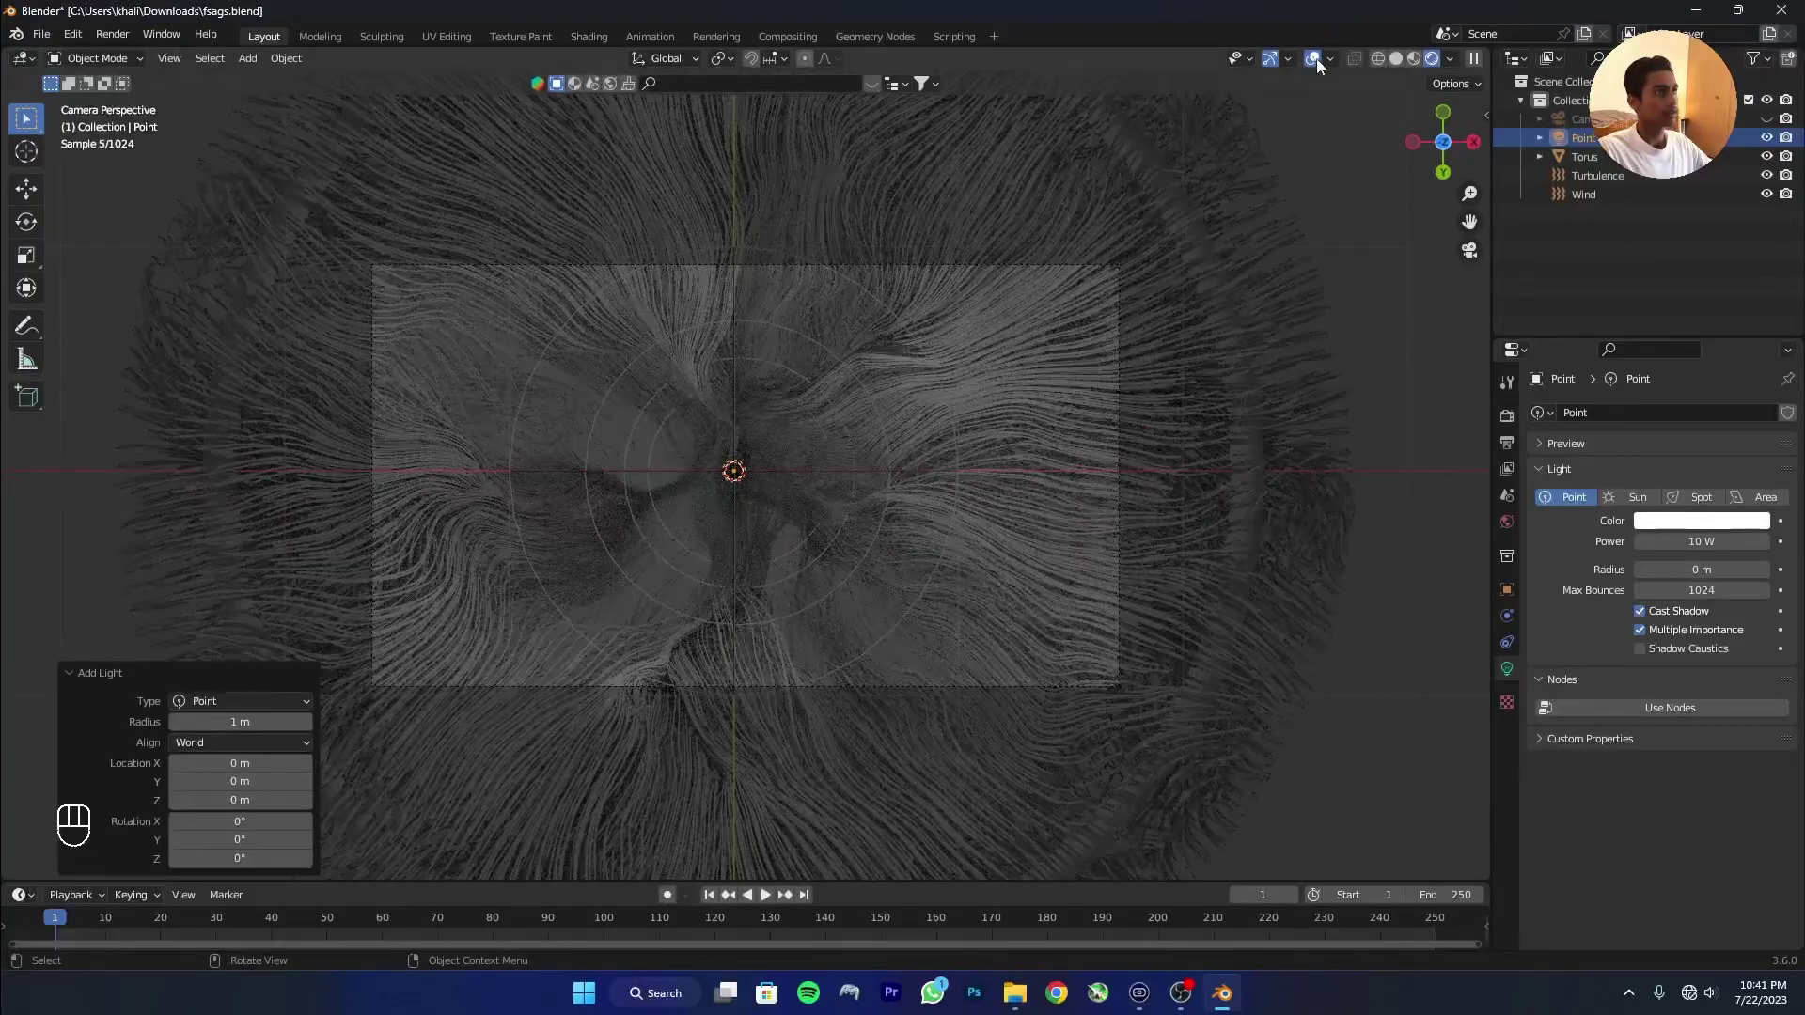
key(g)
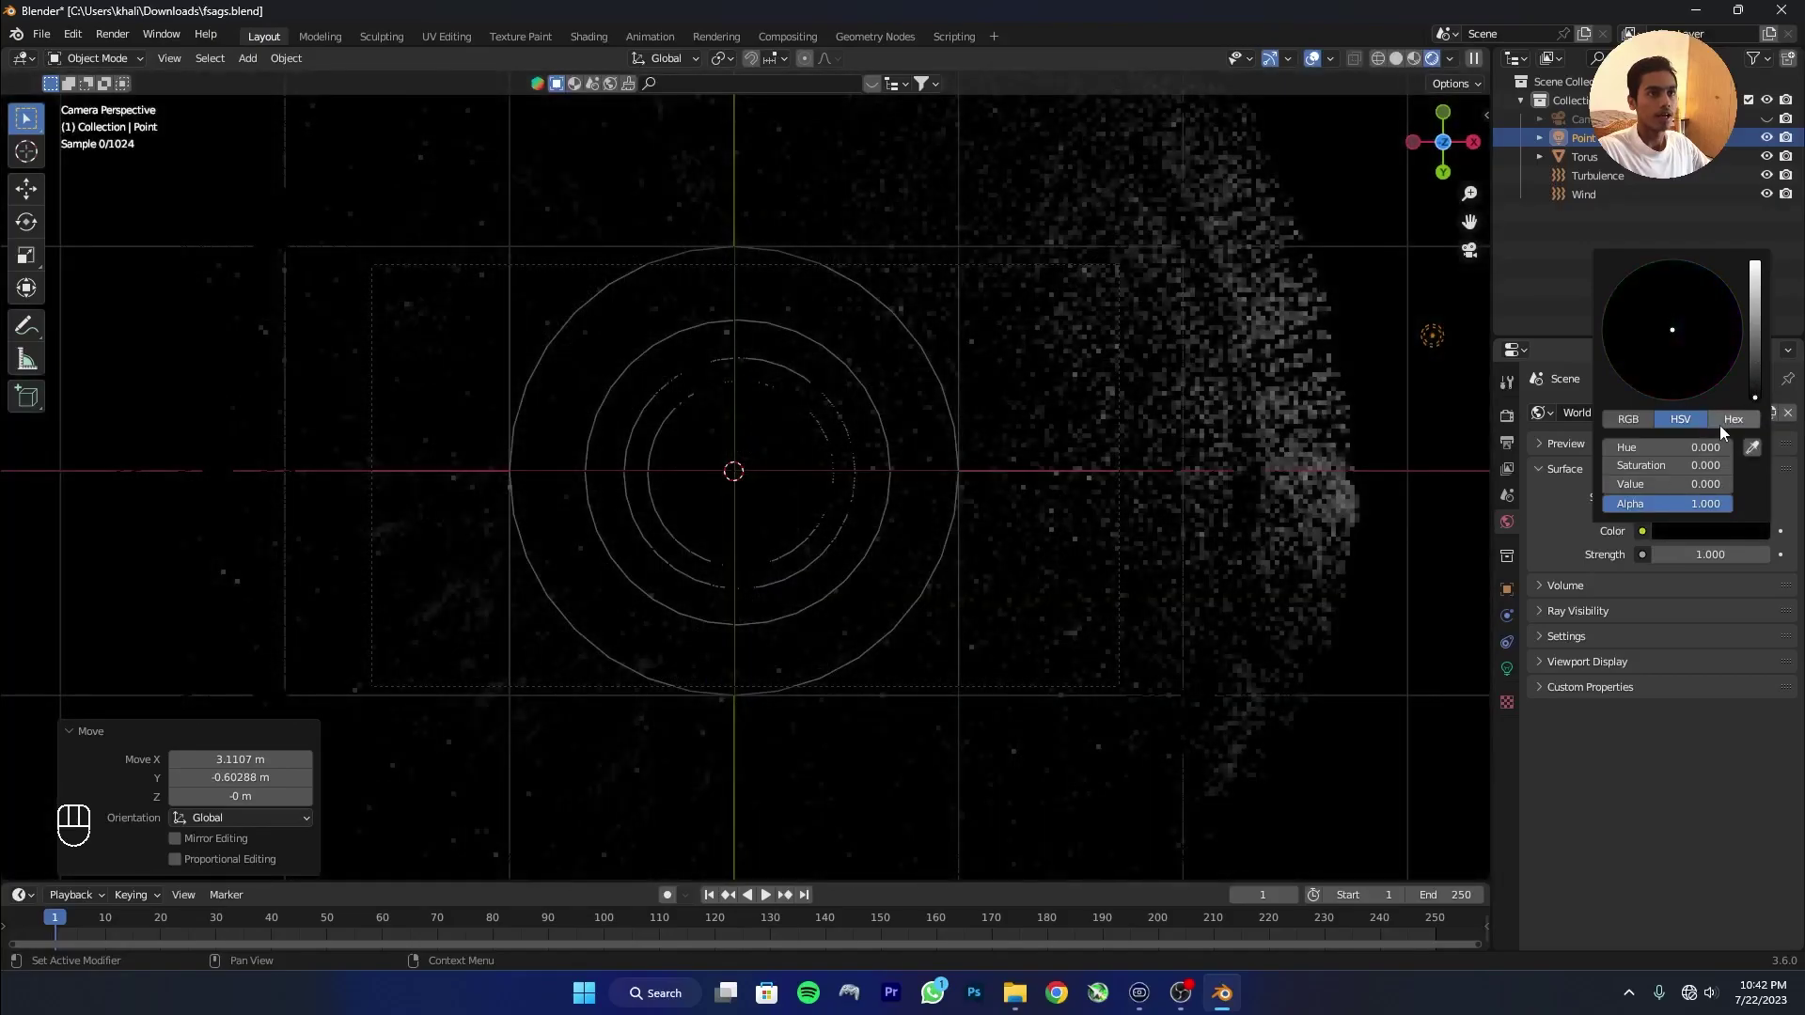
key(g)
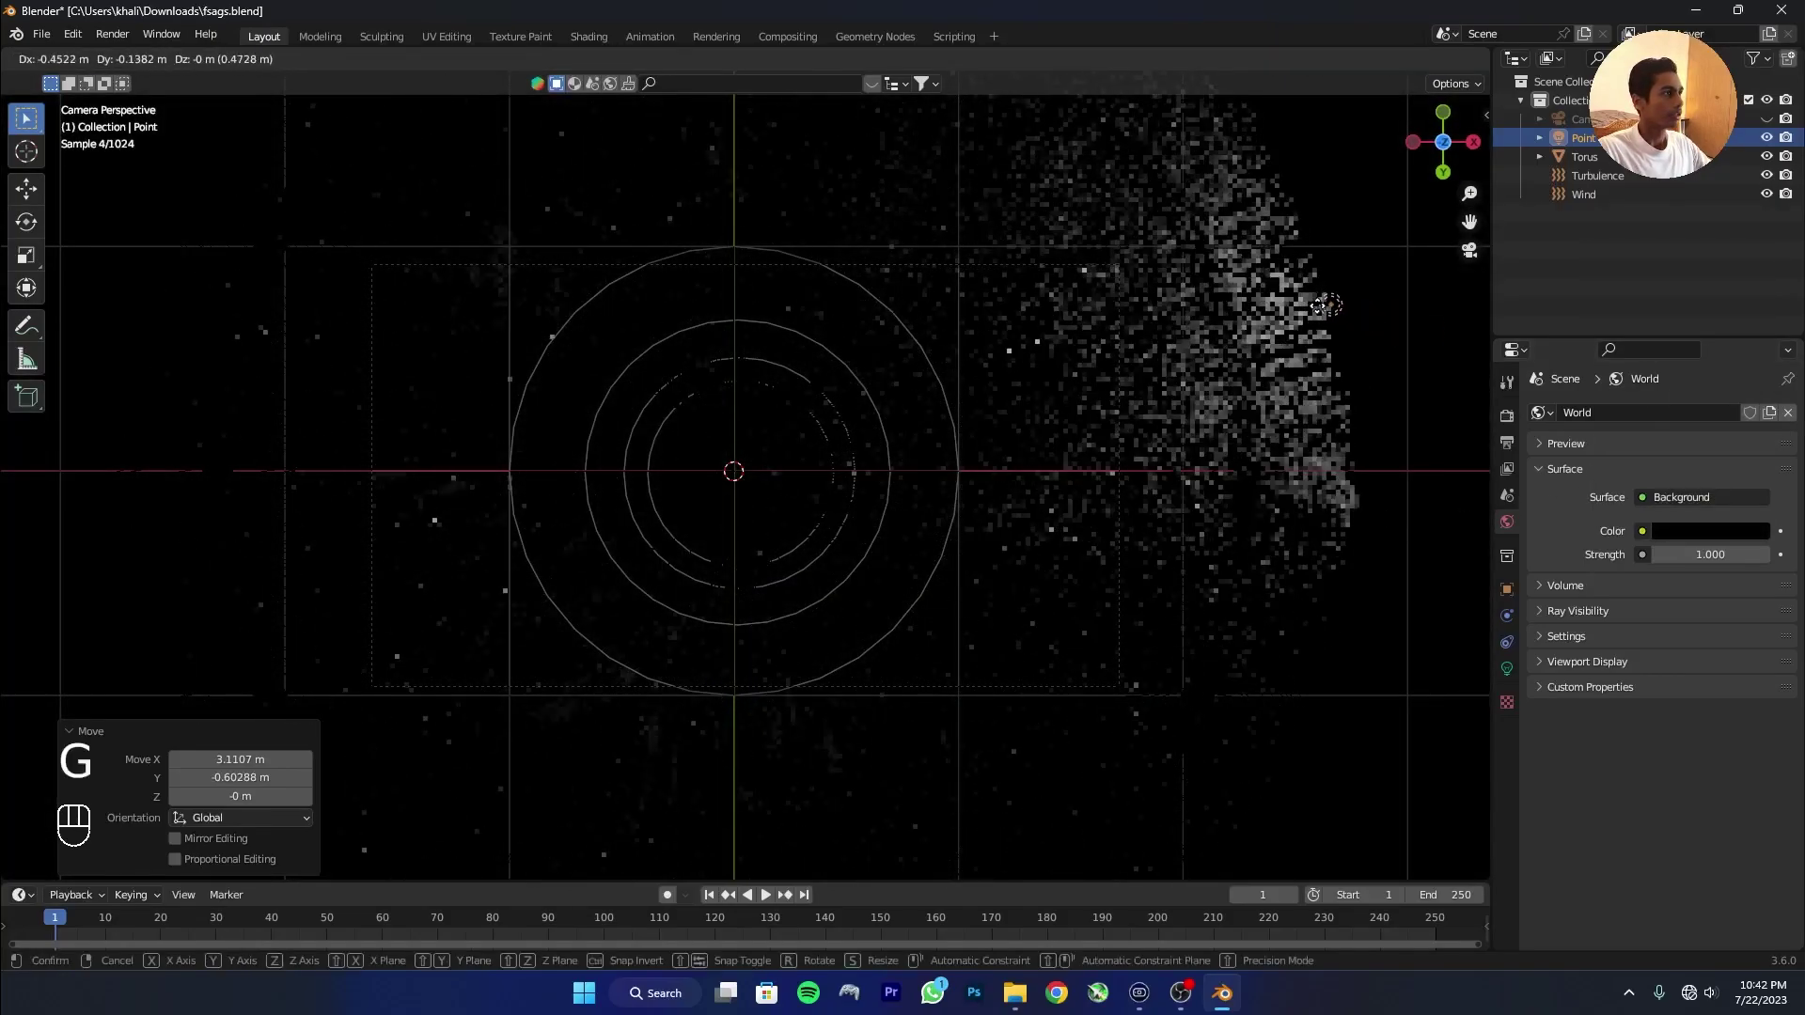
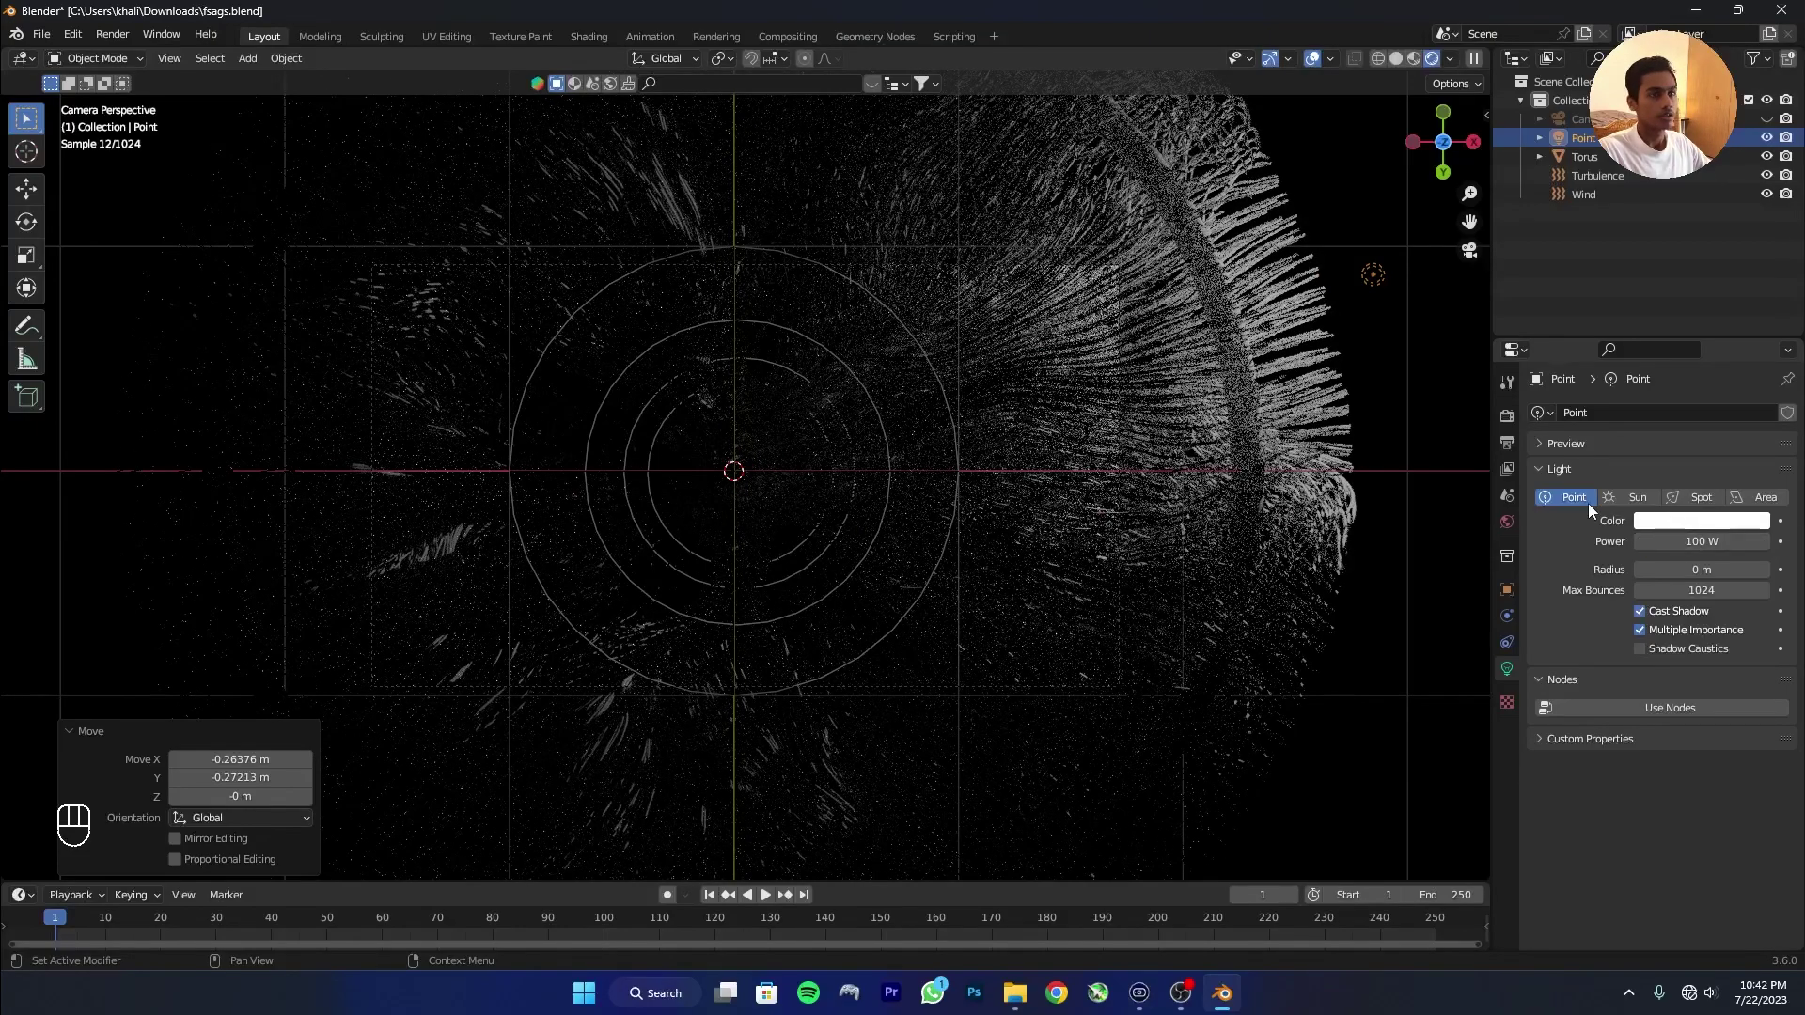
Duplicate the 100 W point light and check the shot through the camera in rendered shading with overlays off.
key(shift+d)
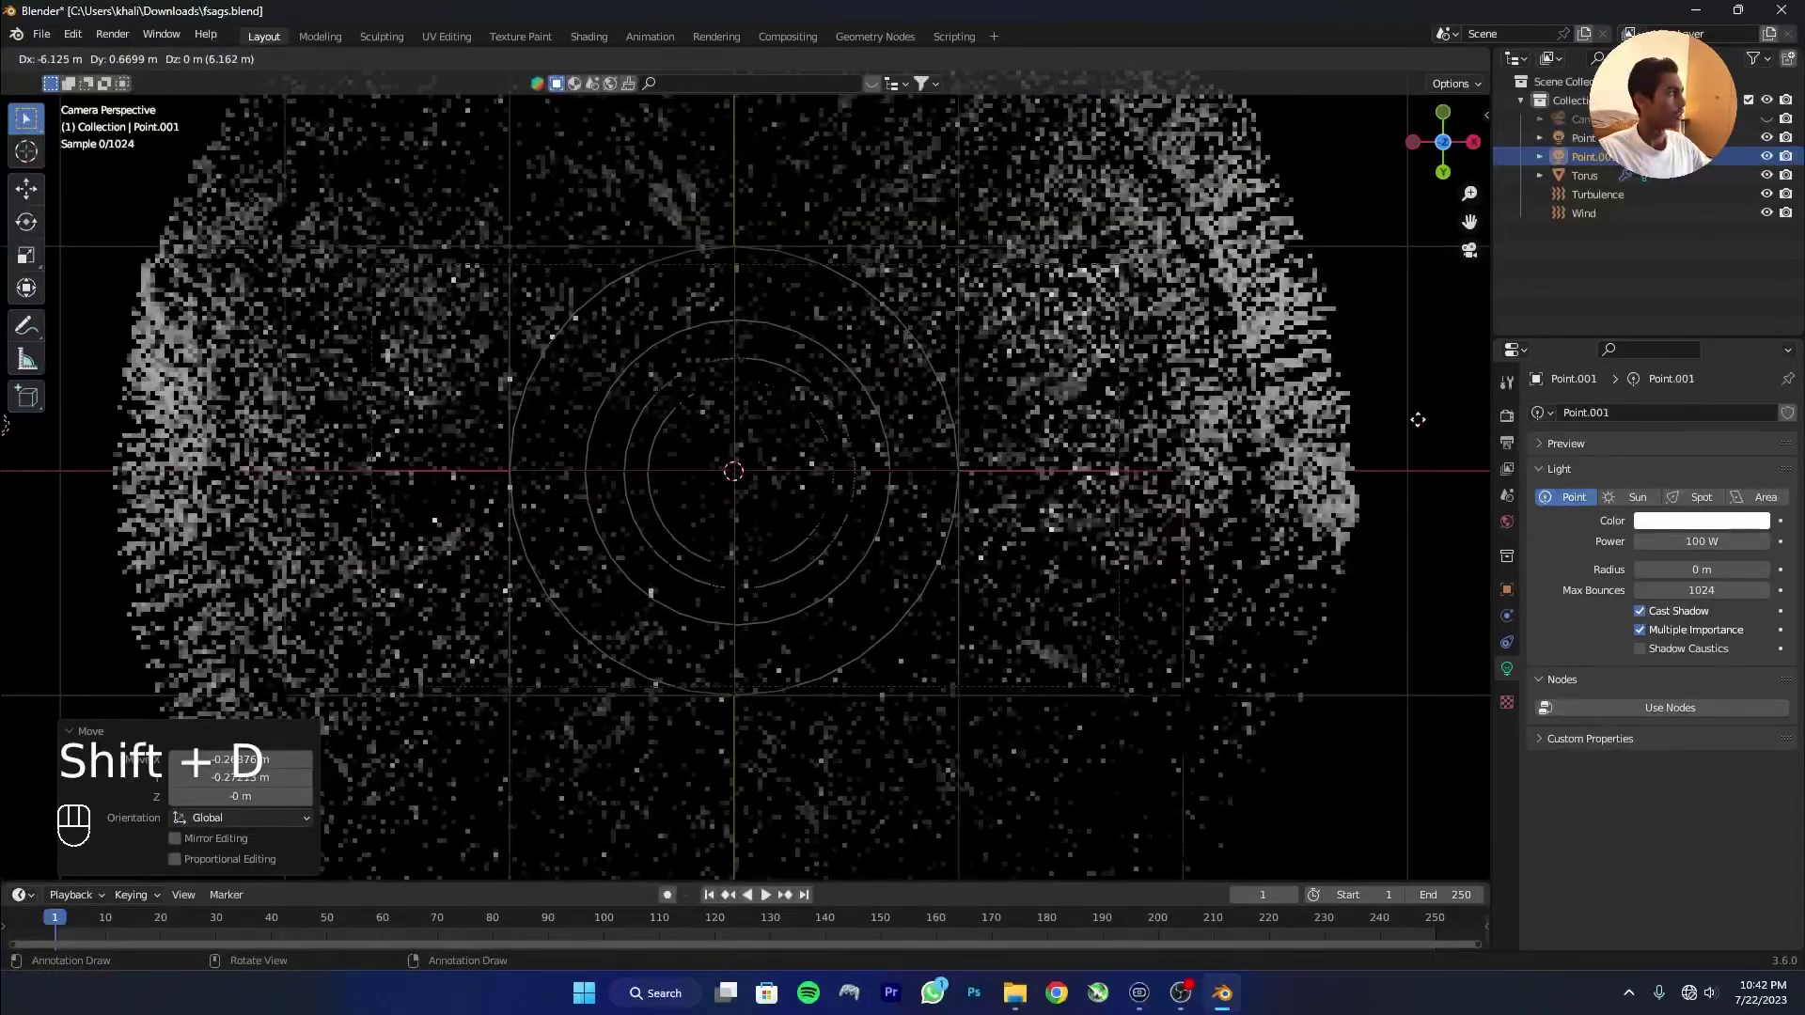
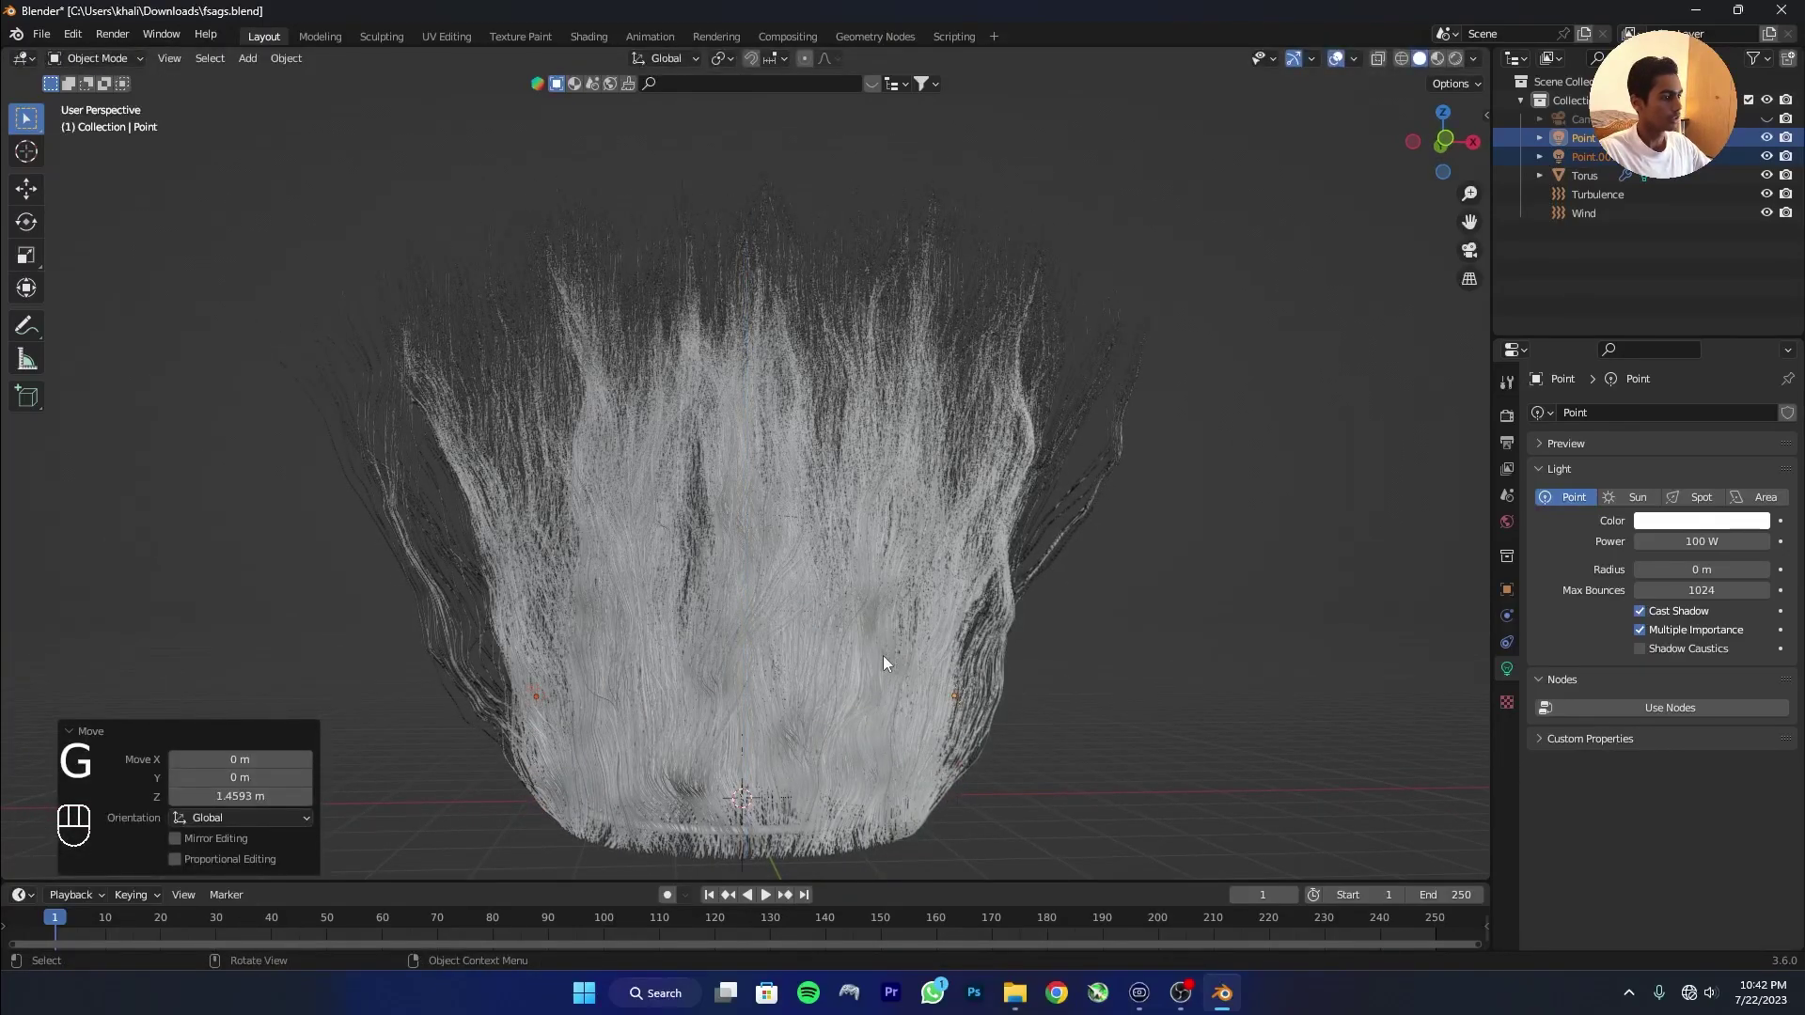
key(KP_0)
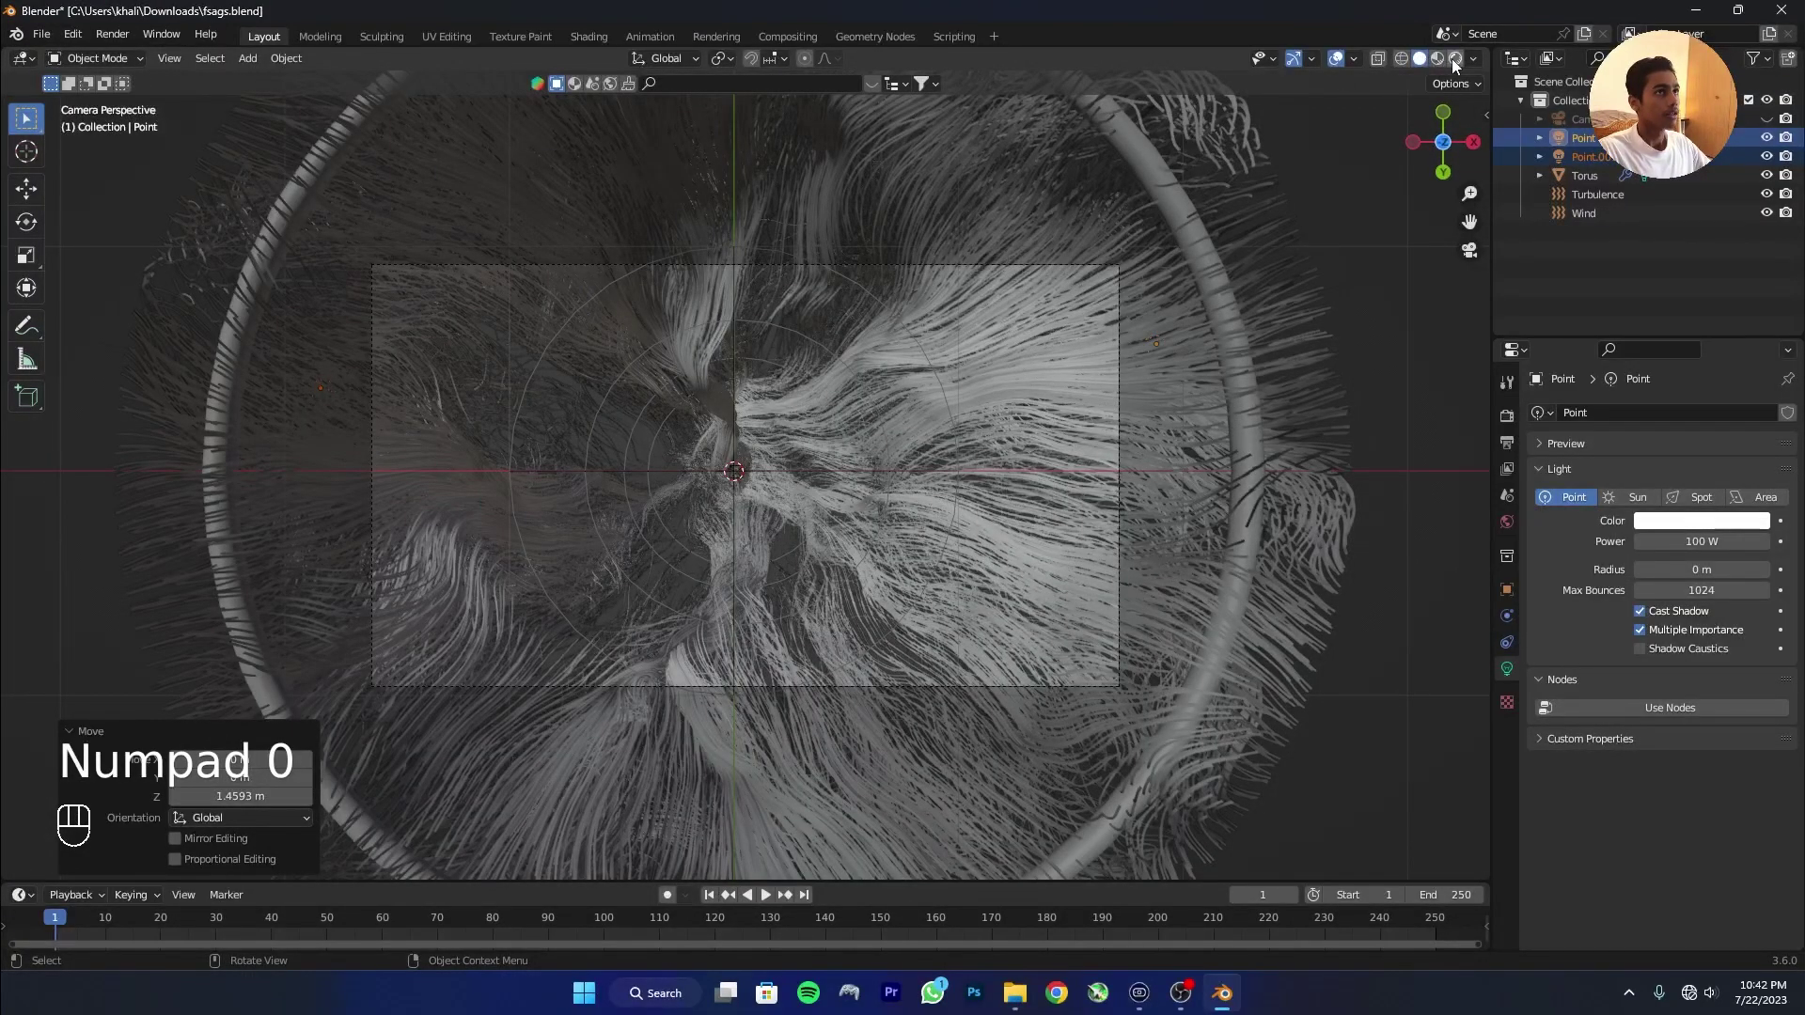
click(1457, 66)
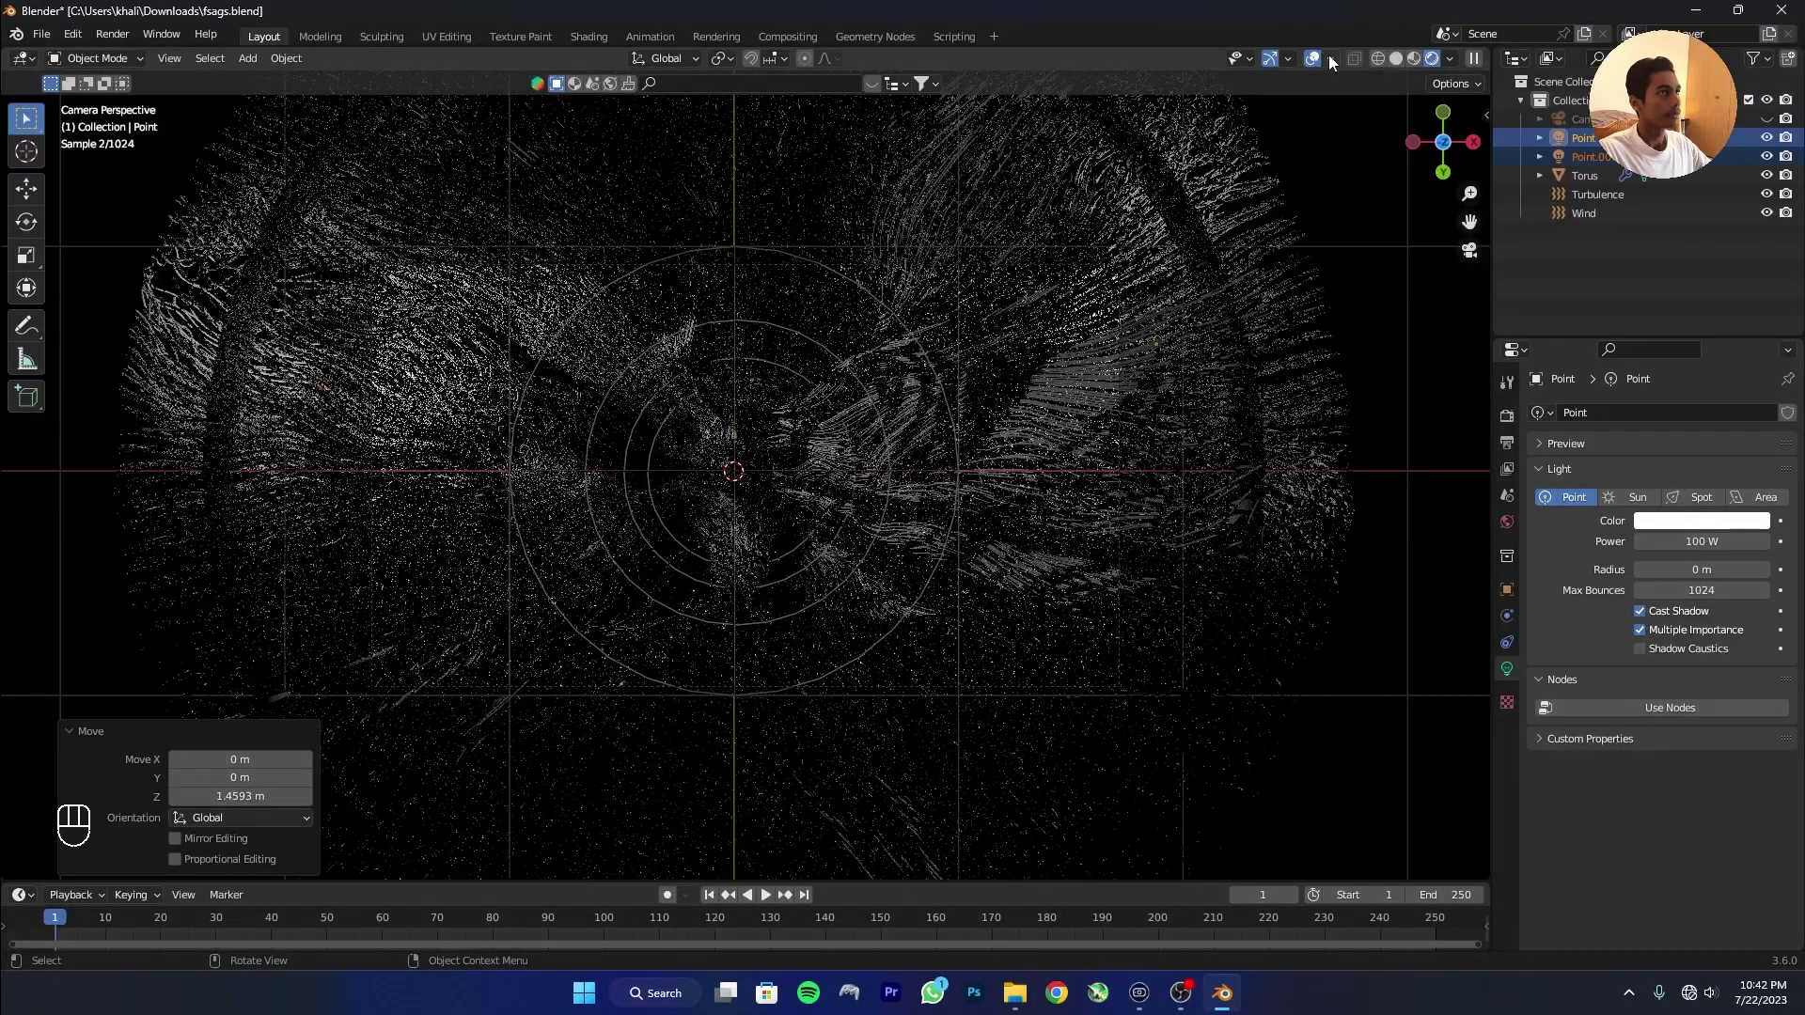
click(1321, 69)
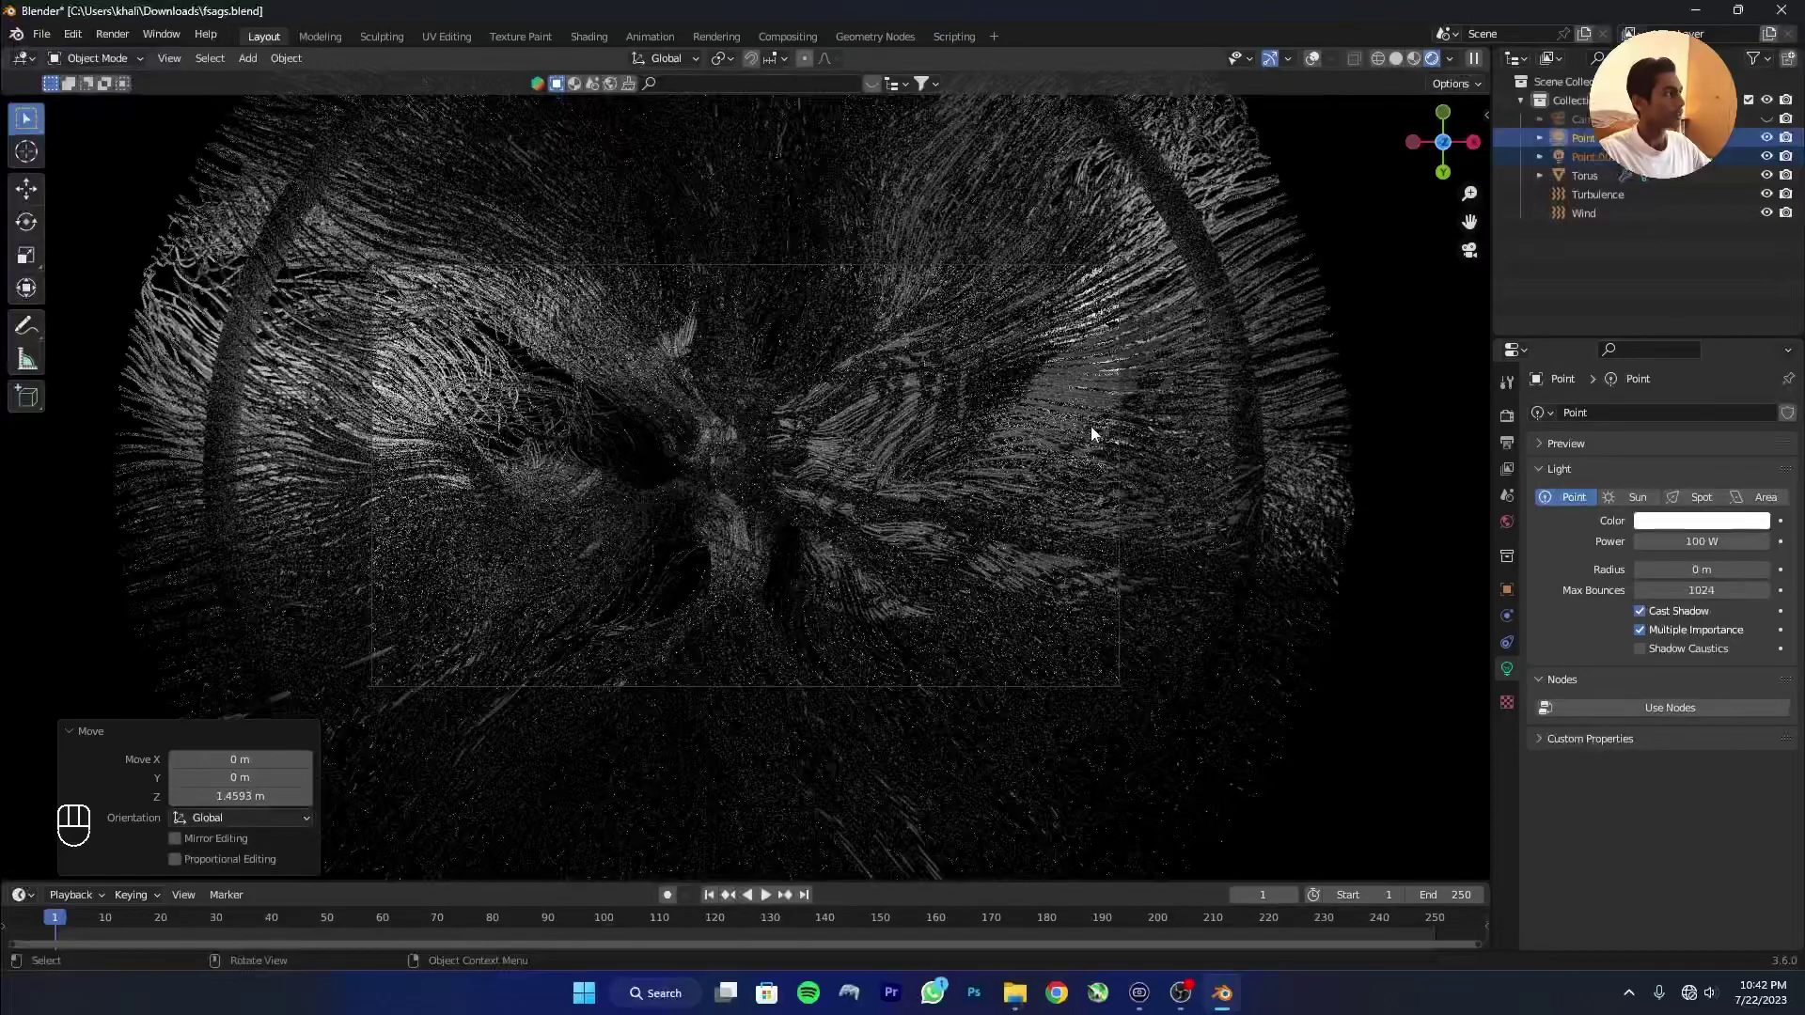
Move the duplicated light to the opposite side of the torus.
click(1598, 149)
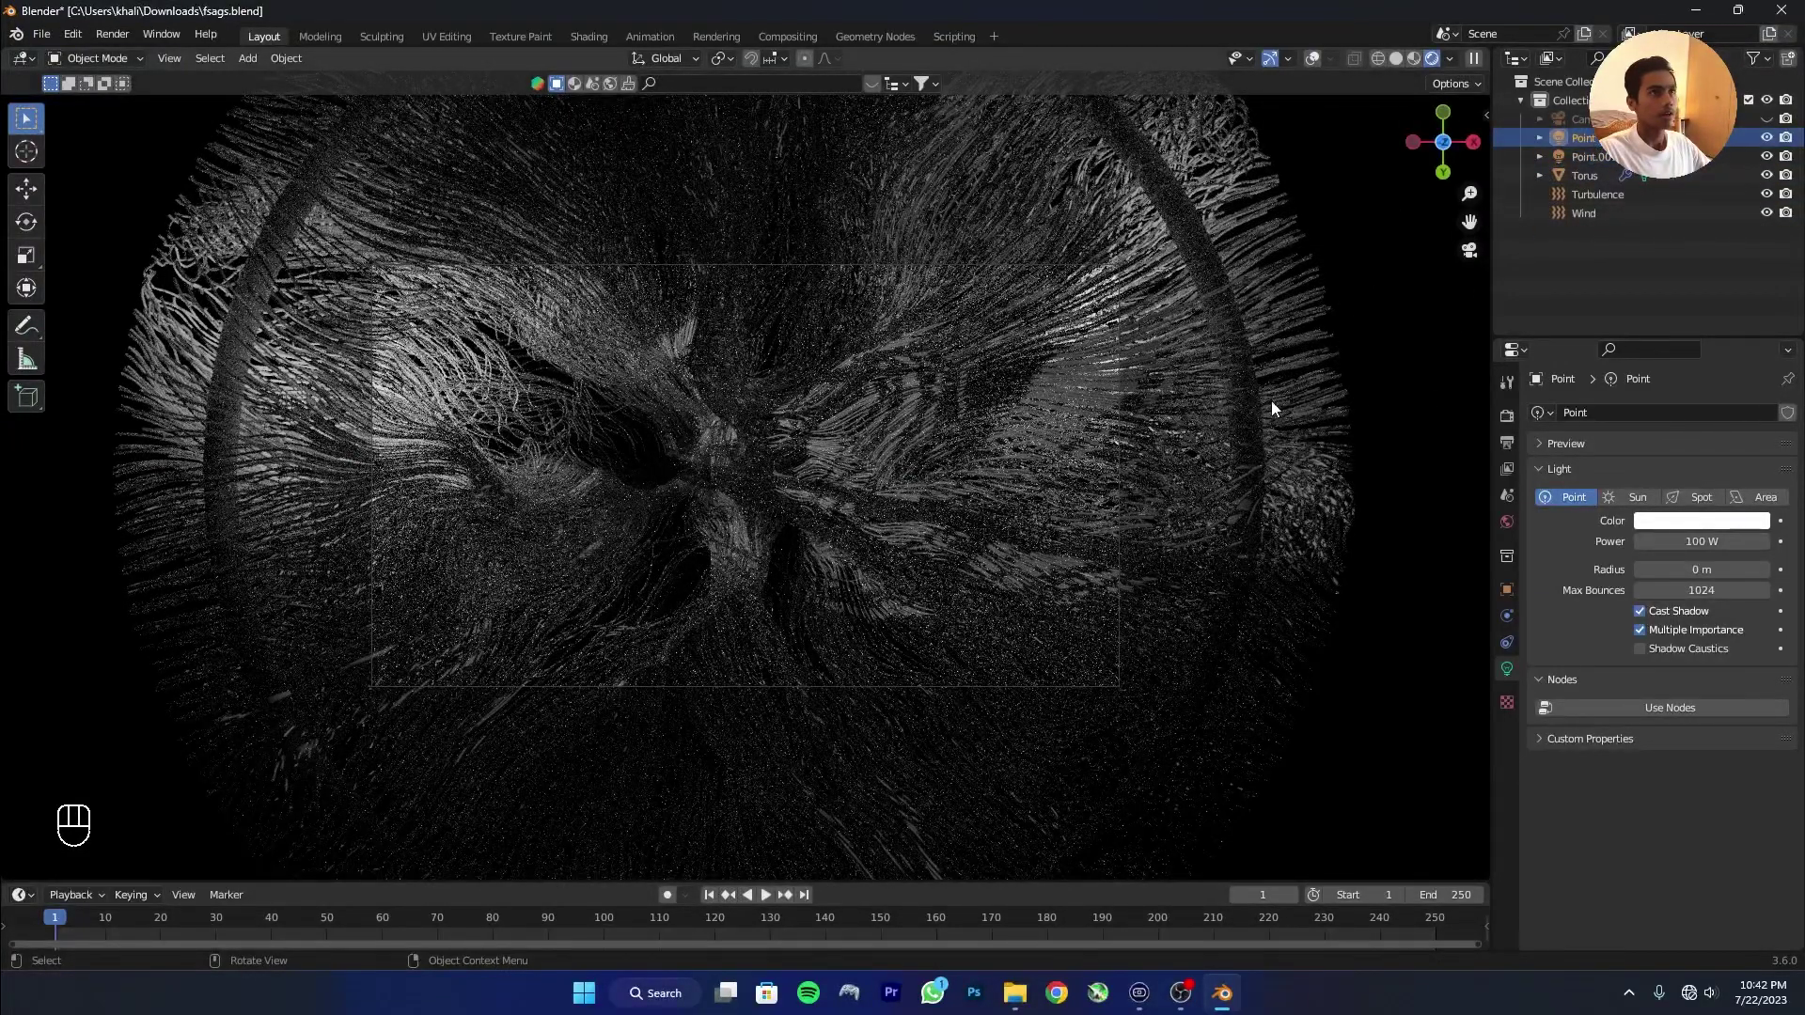
key(g)
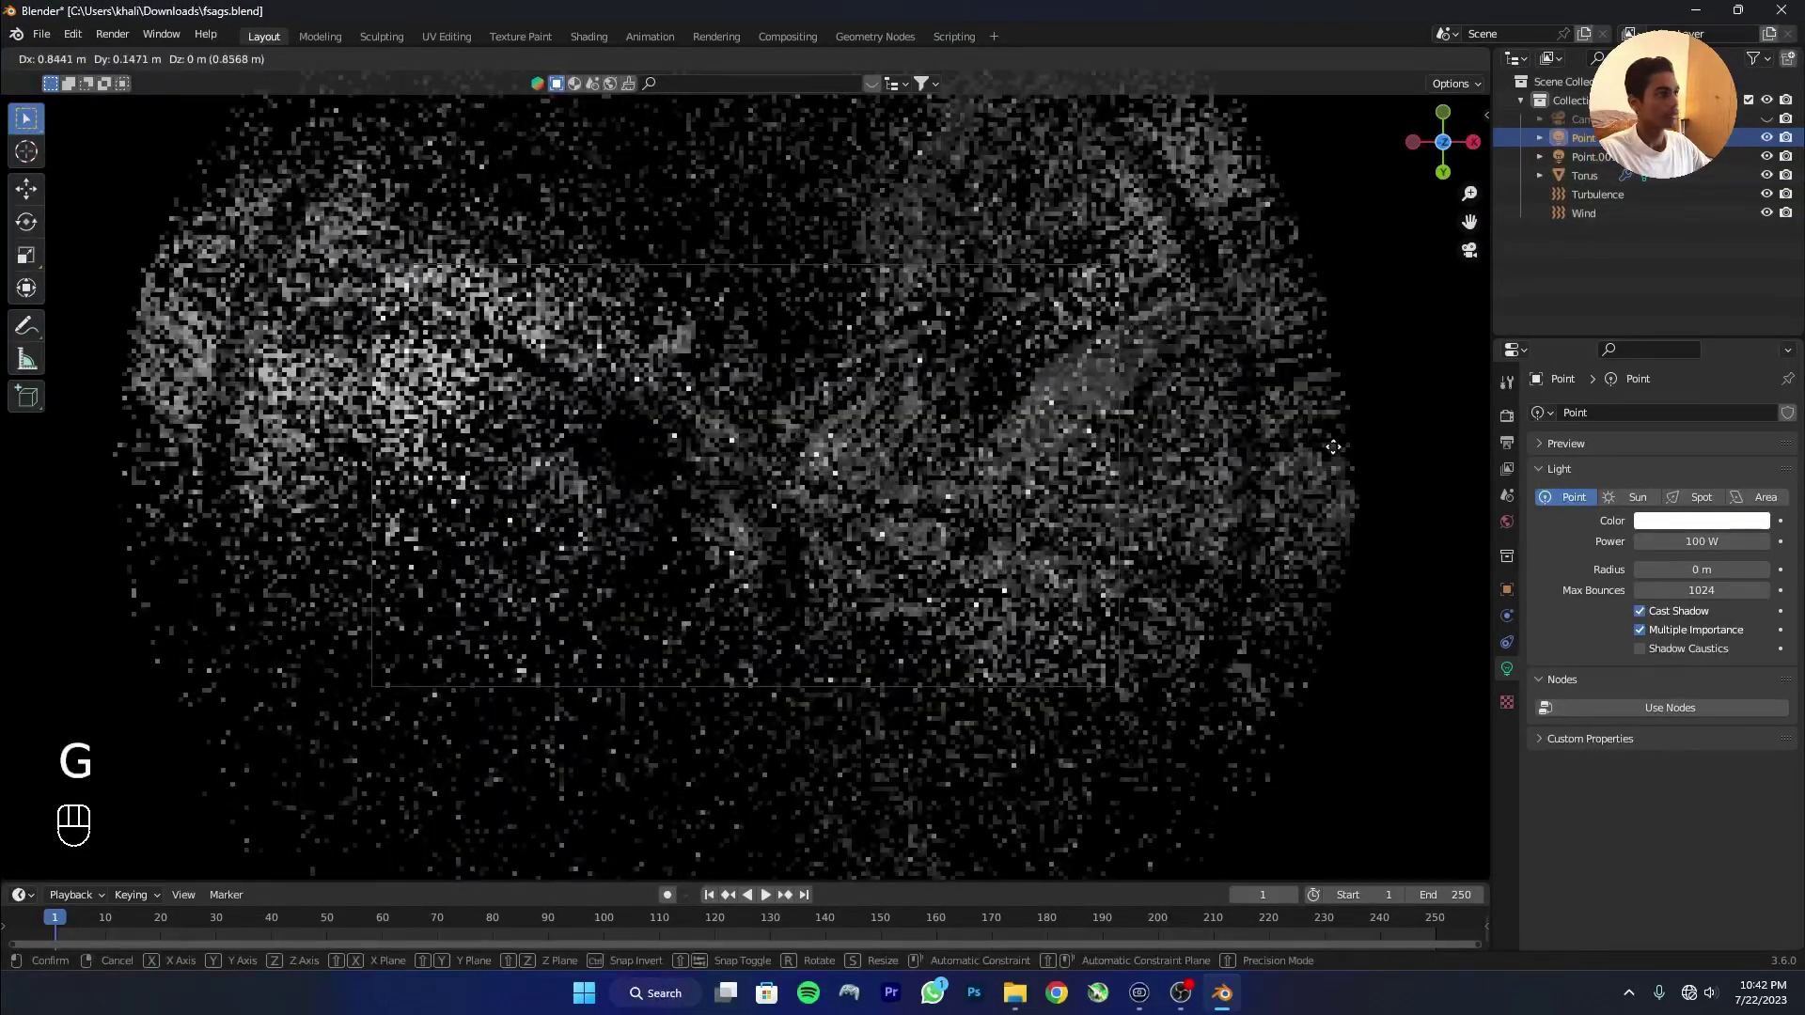
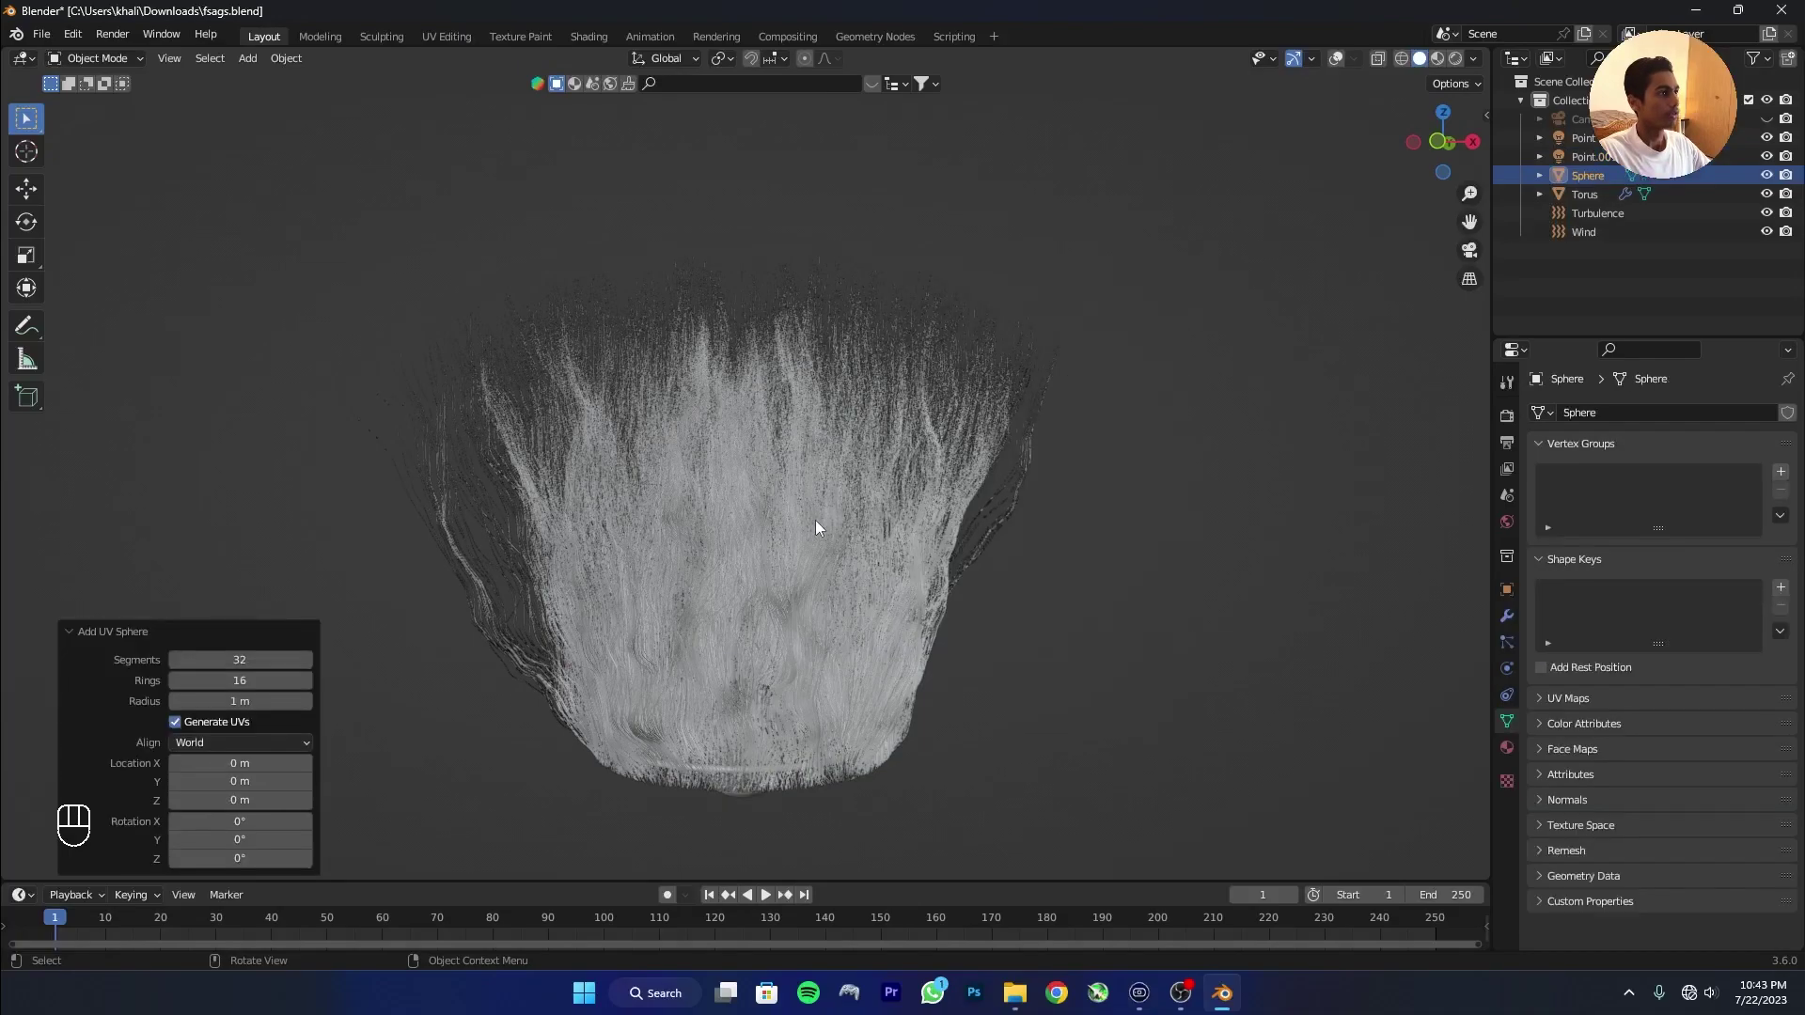
Scale the new sphere up about 2.4 times and raise it above the hair.
click(819, 533)
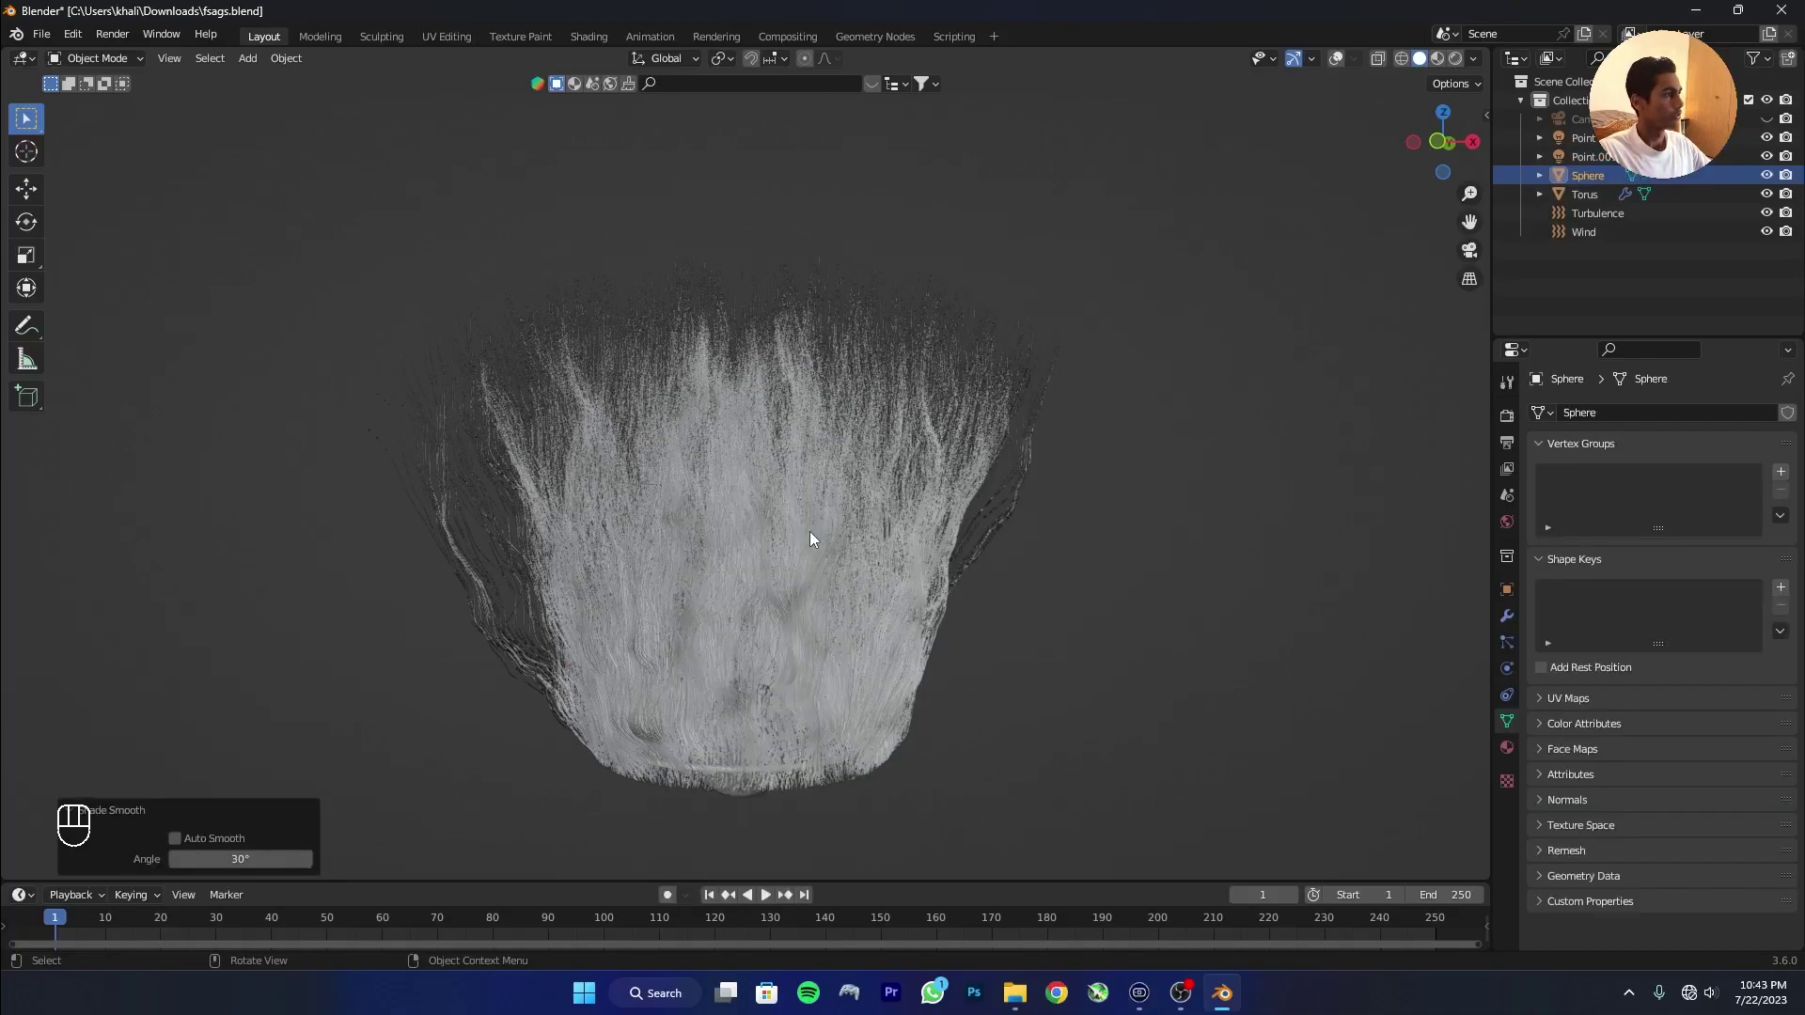
key(g)
drag(811, 554, 796, 703)
key(s)
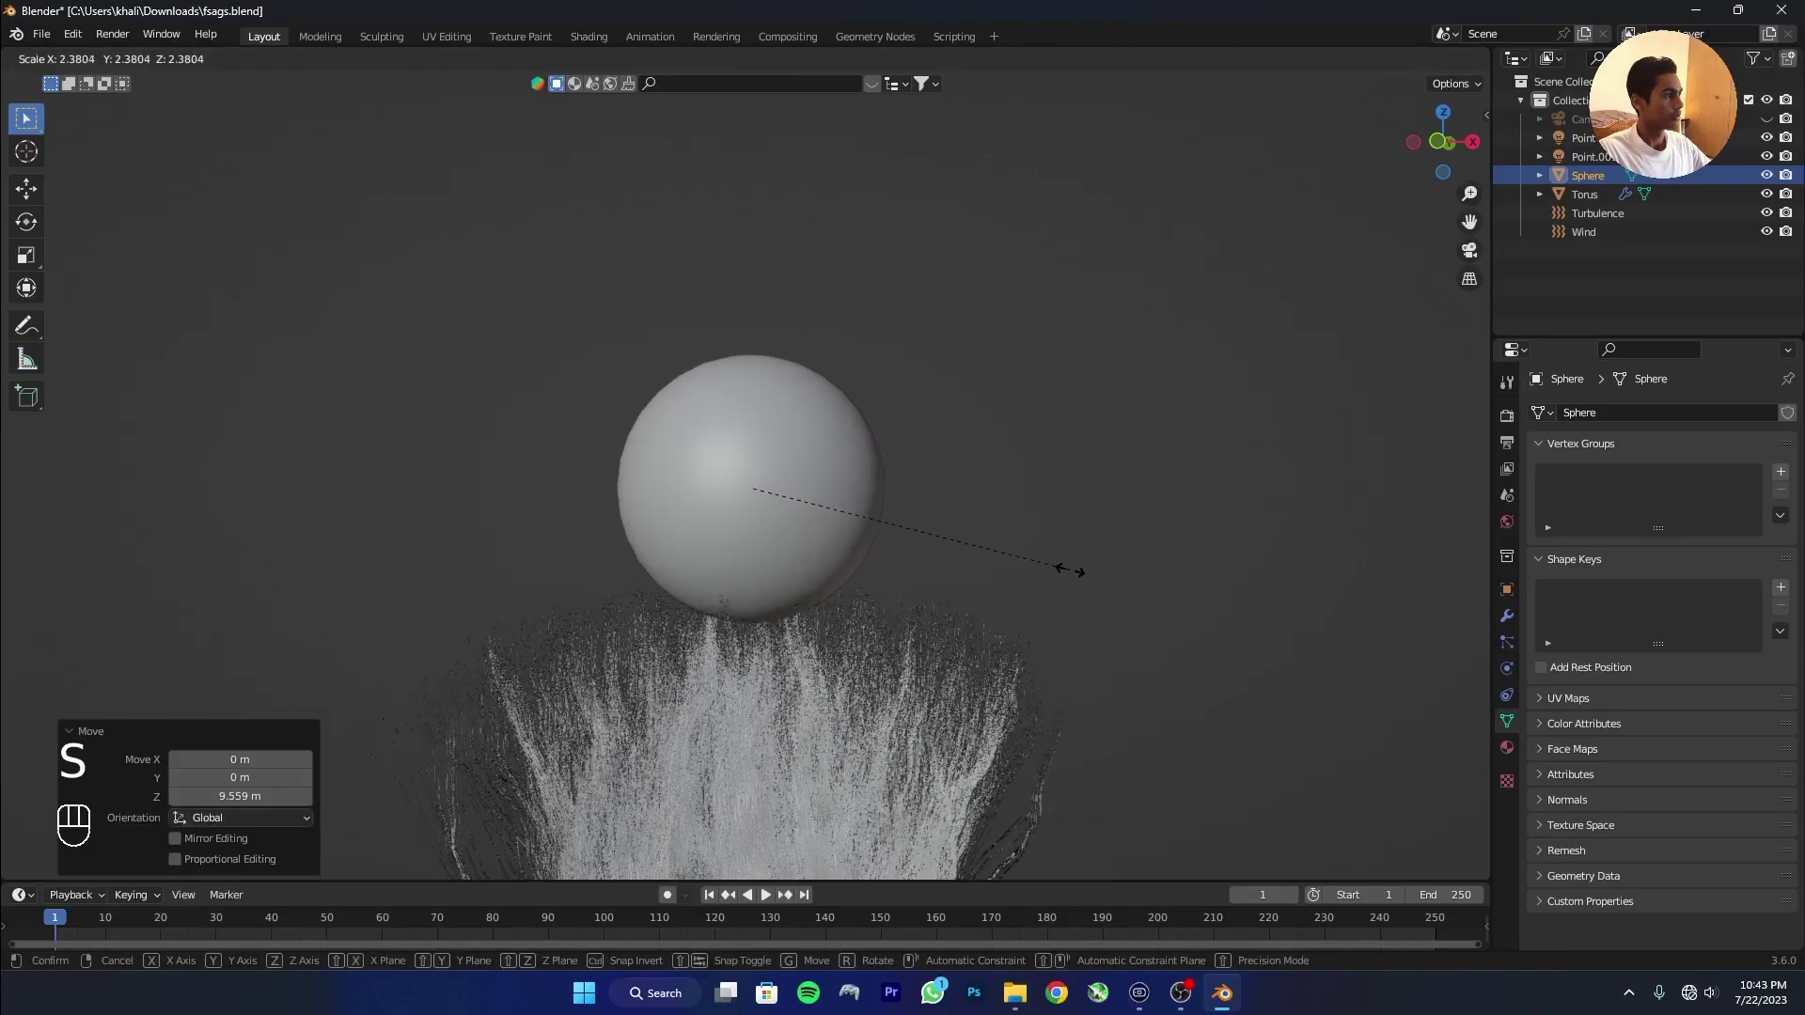
key(g)
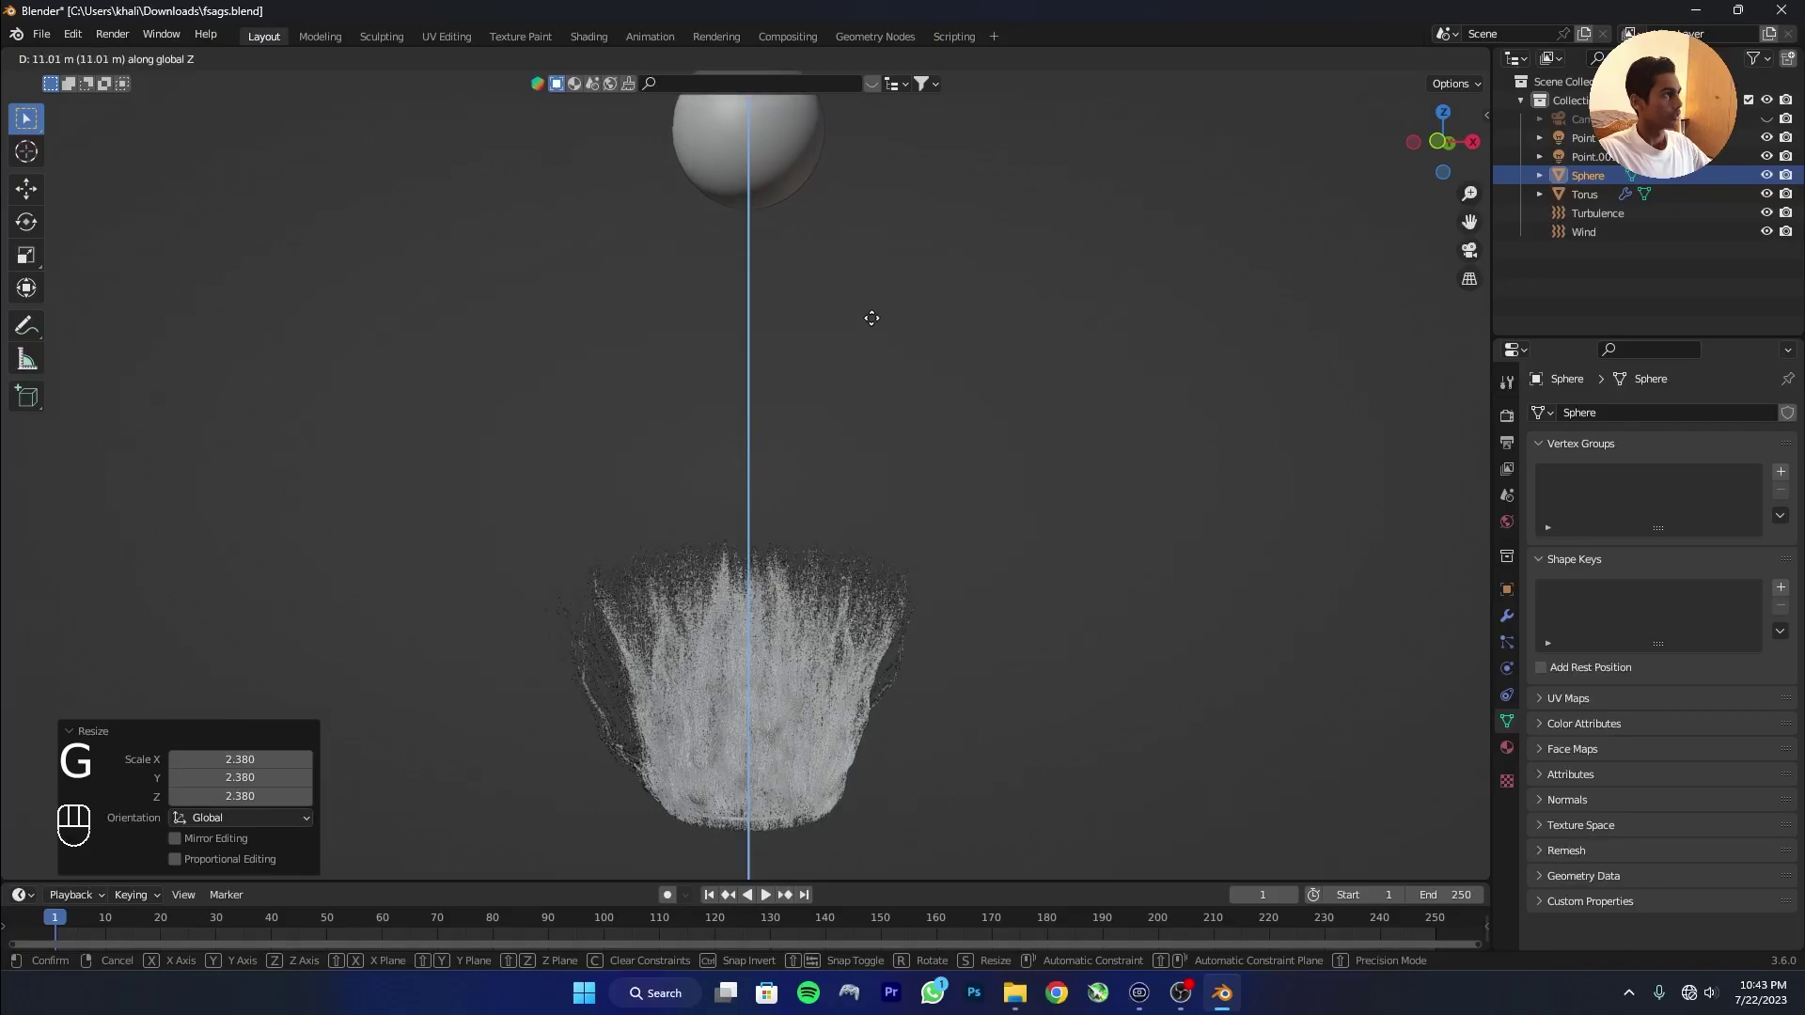
key(KP_0)
Adjust the sphere's height along Z until it sits centred in the camera's shot.
key(s)
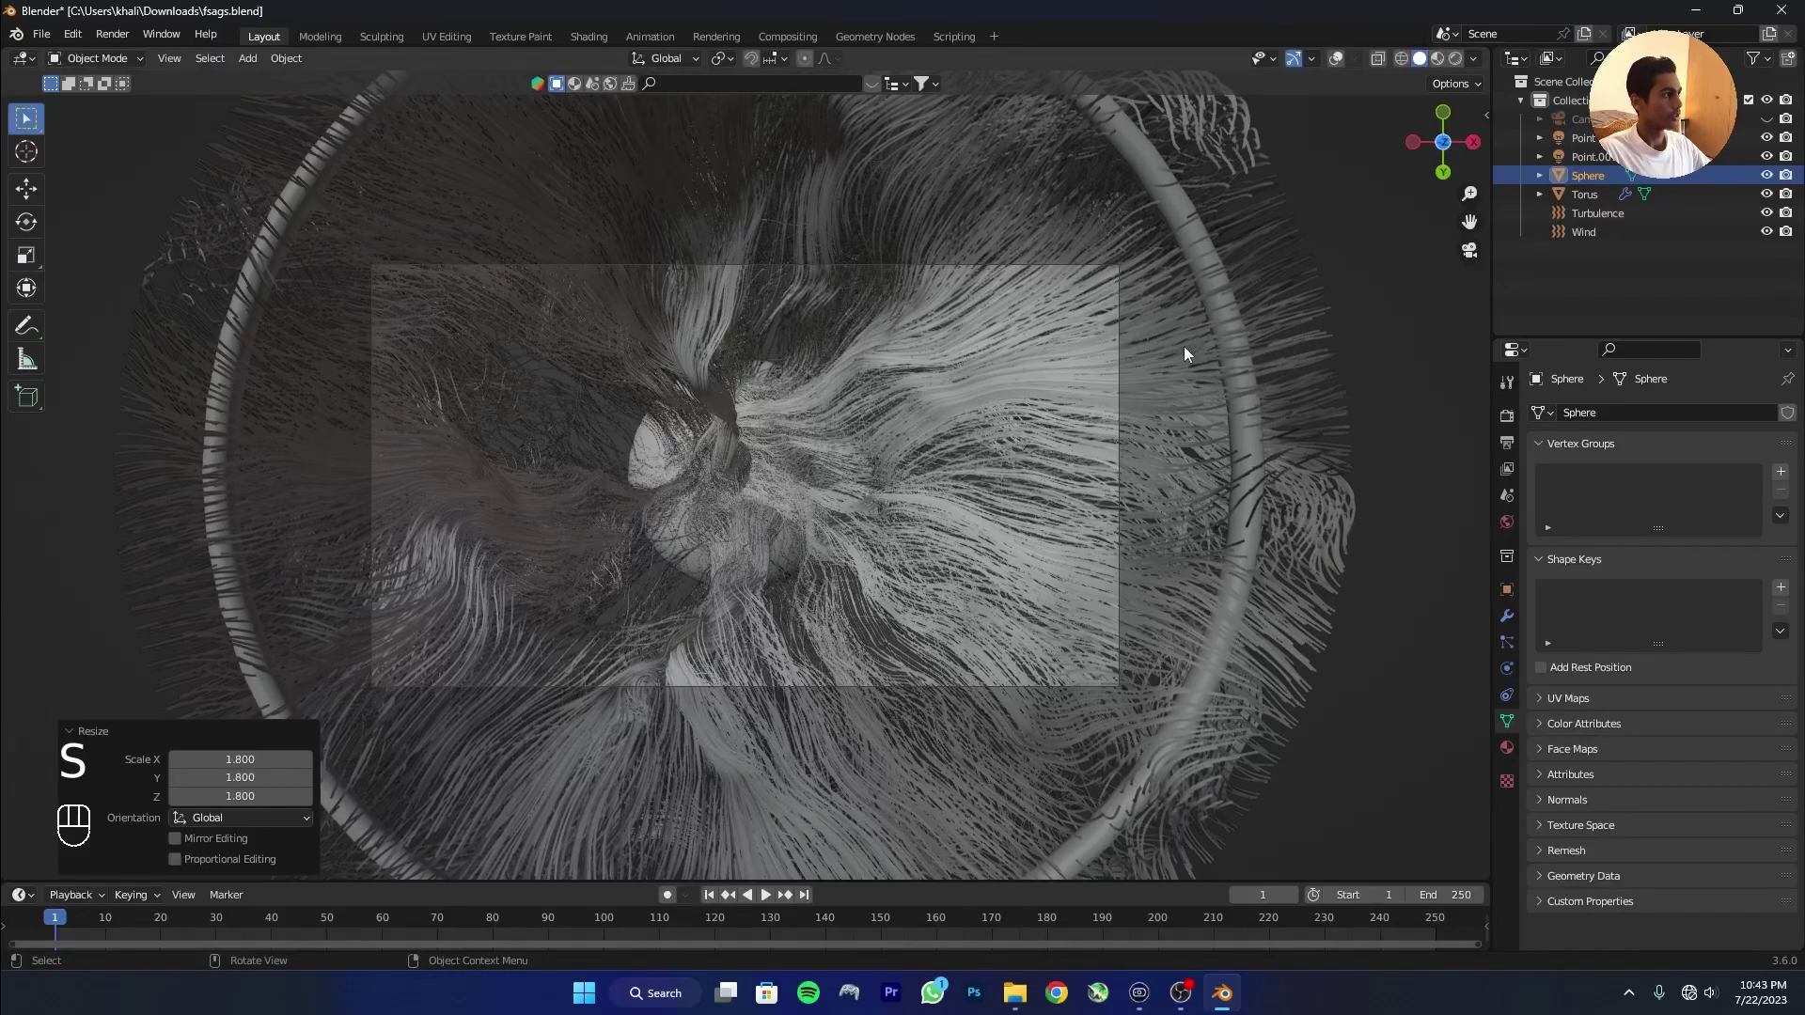
drag(1109, 463, 1064, 557)
key(g)
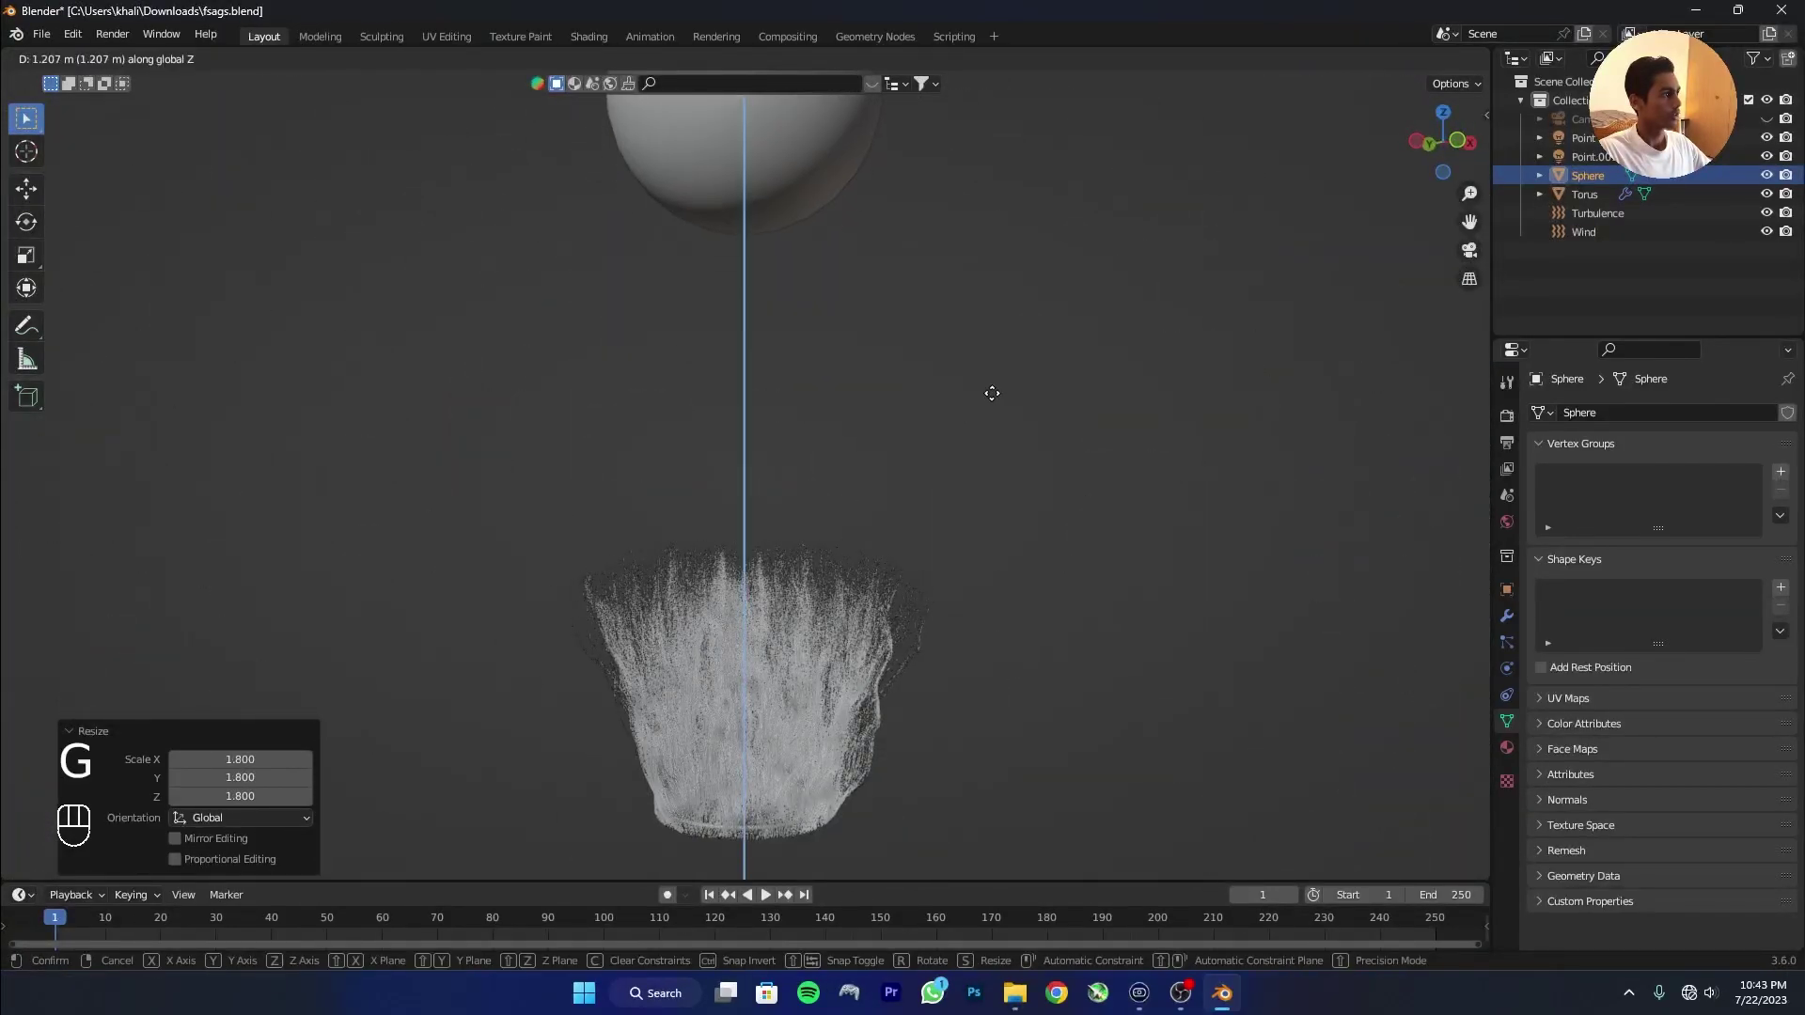
key(KP_0)
key(KP_0)
key(KP_0)
click(1511, 534)
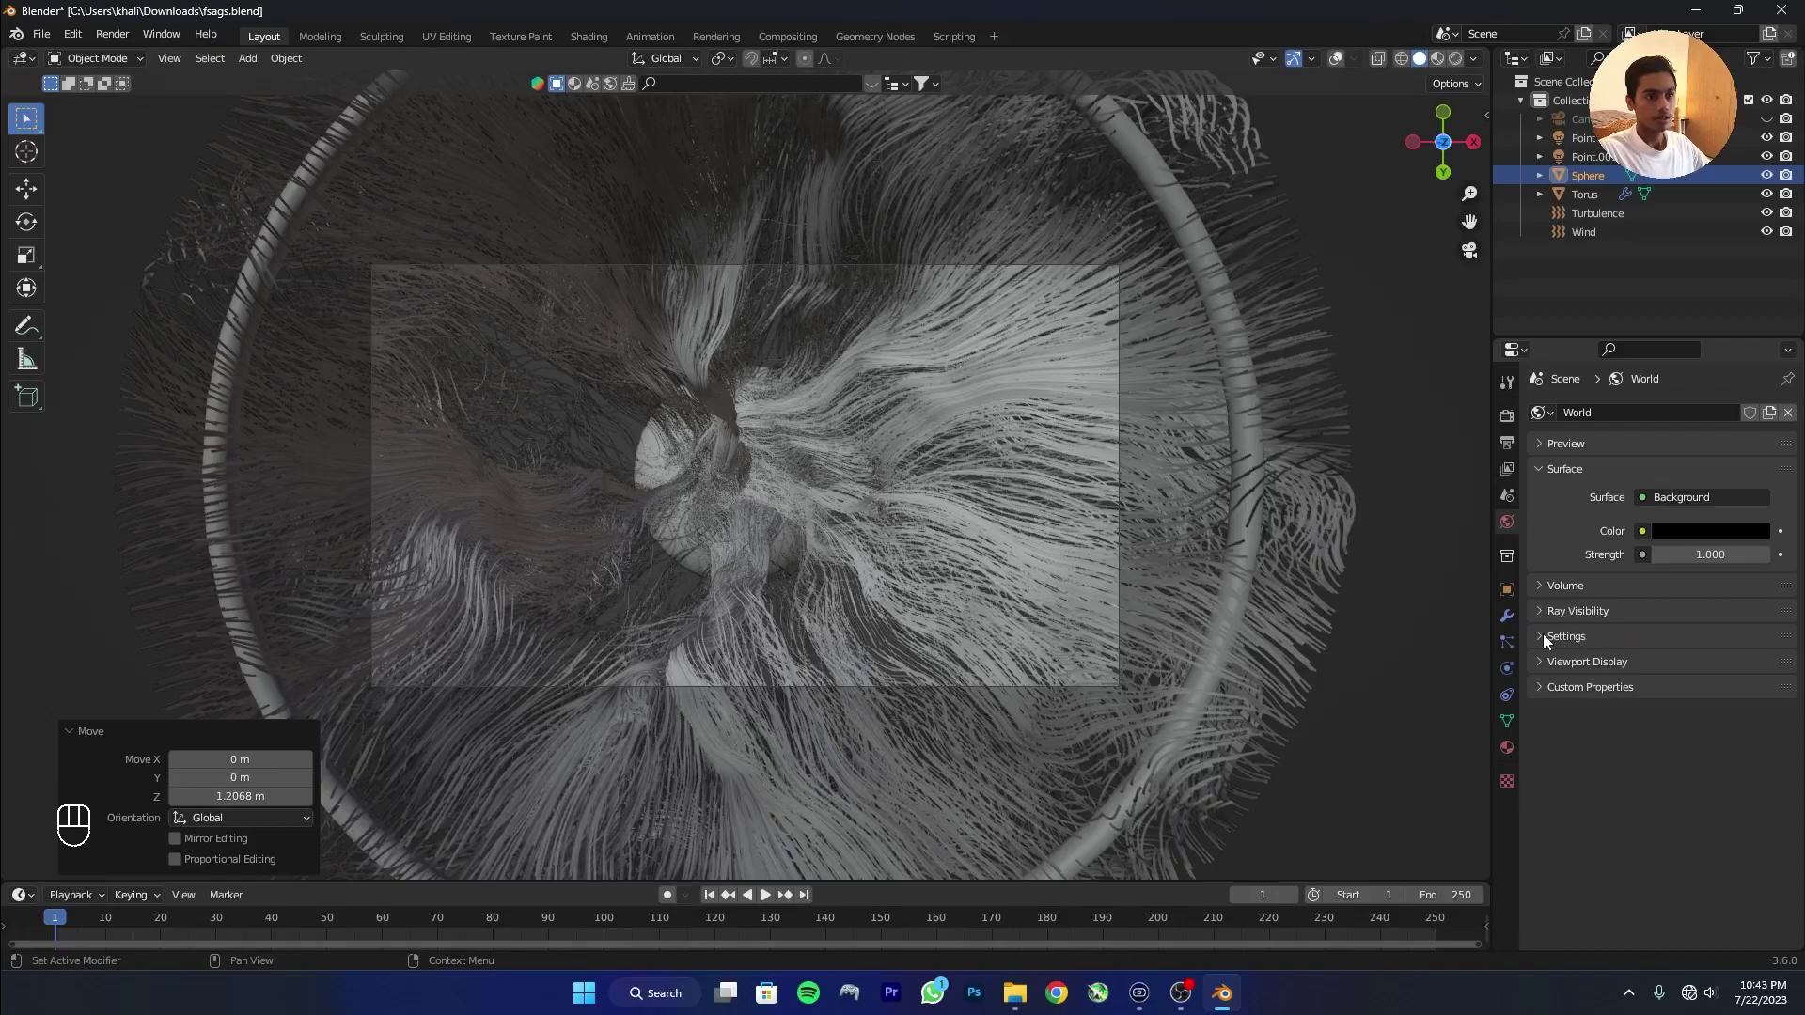
Give the world a Principled Volume haze at density 0.2 and save the file.
click(1549, 591)
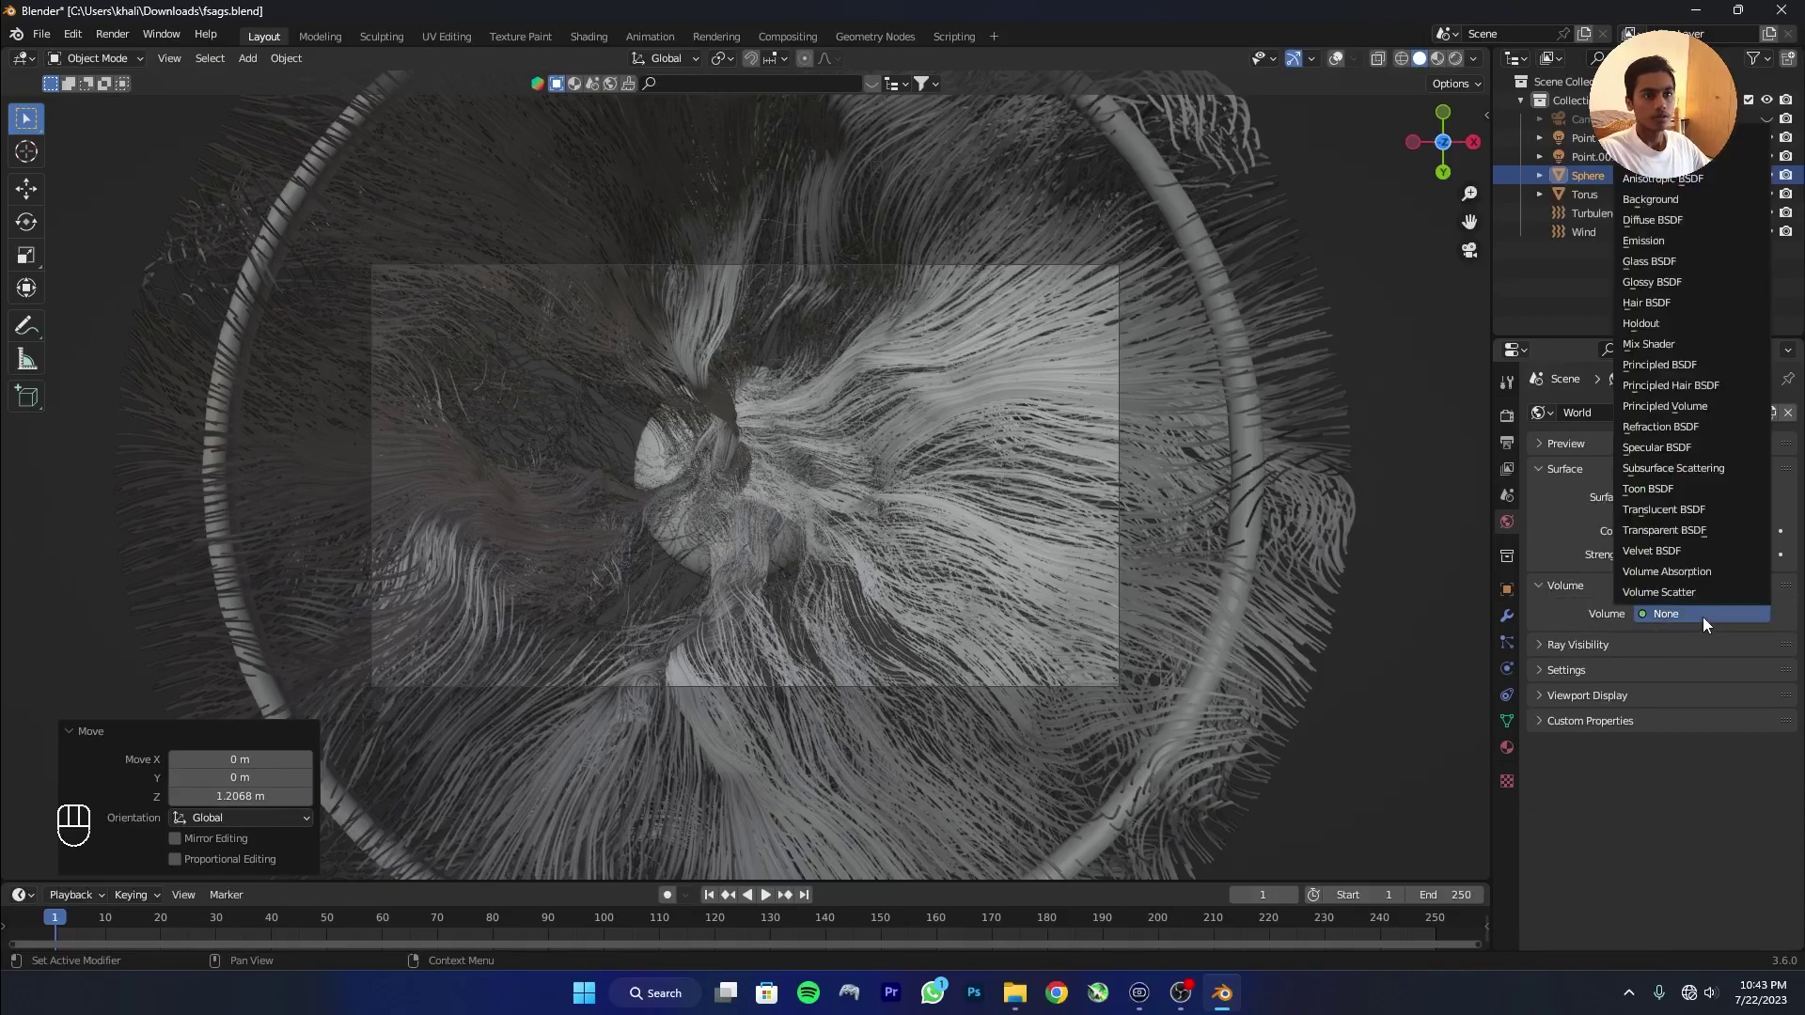
drag(1710, 626, 1700, 414)
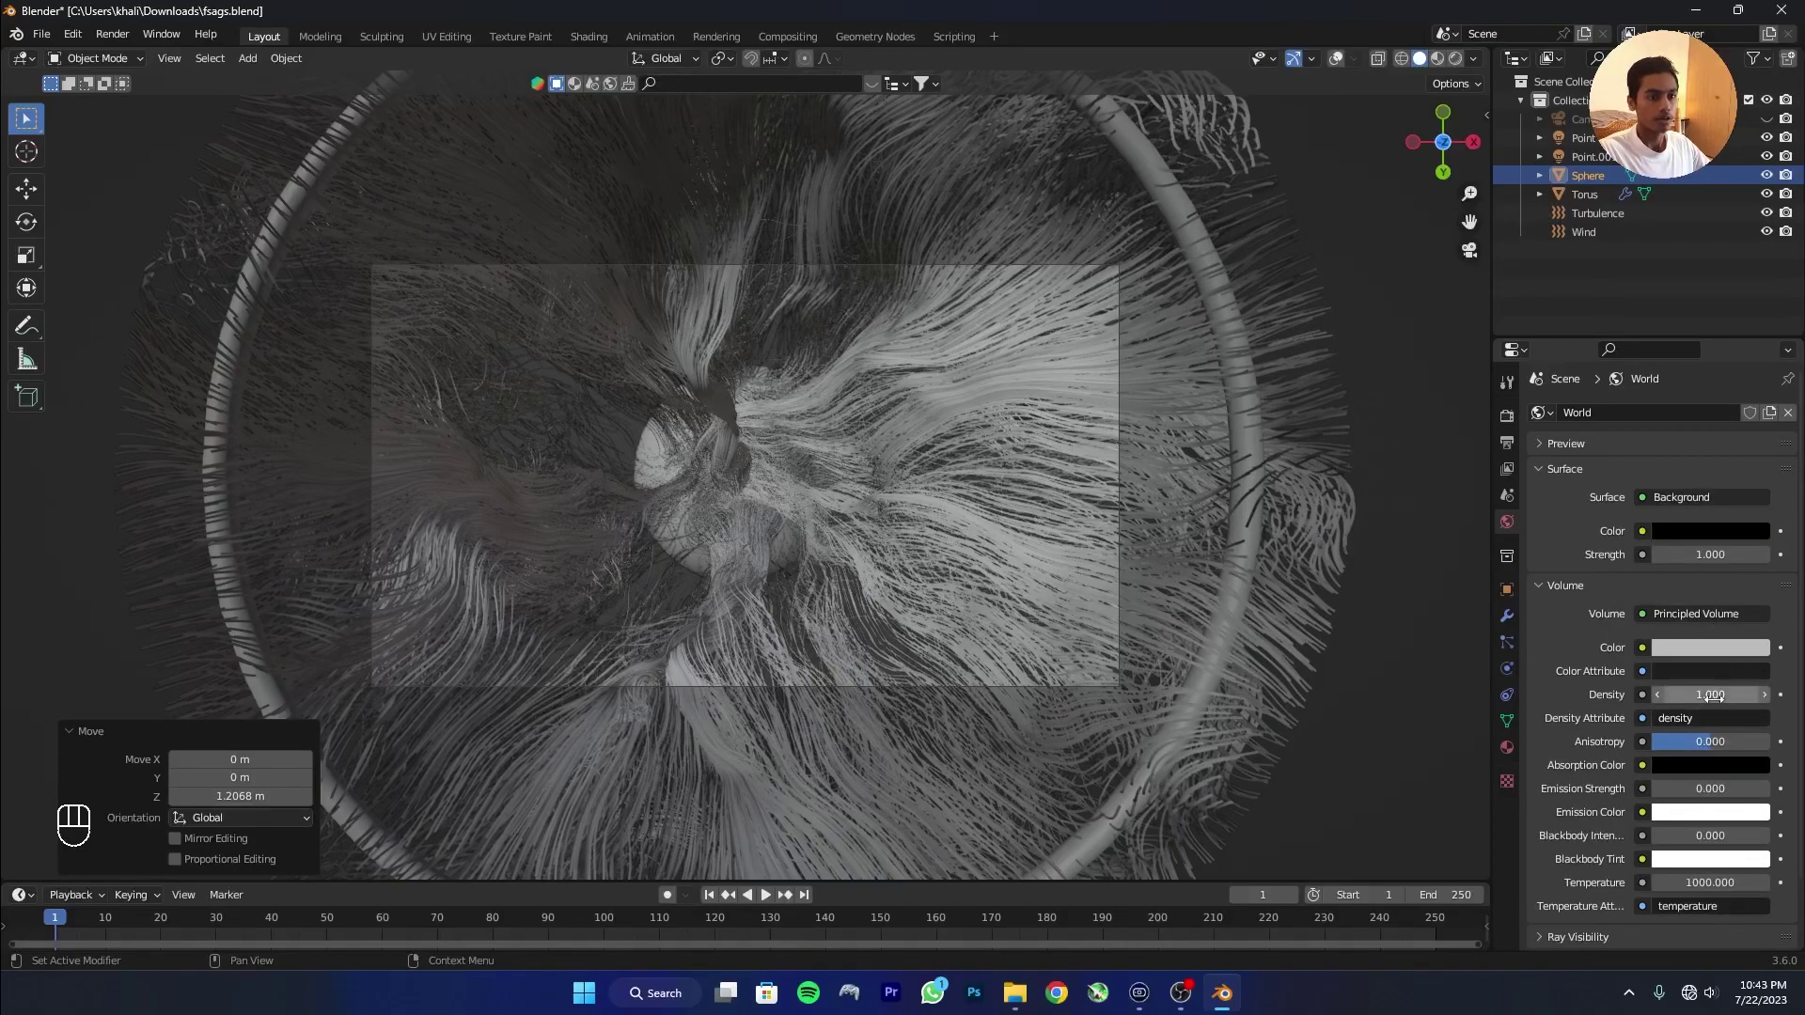
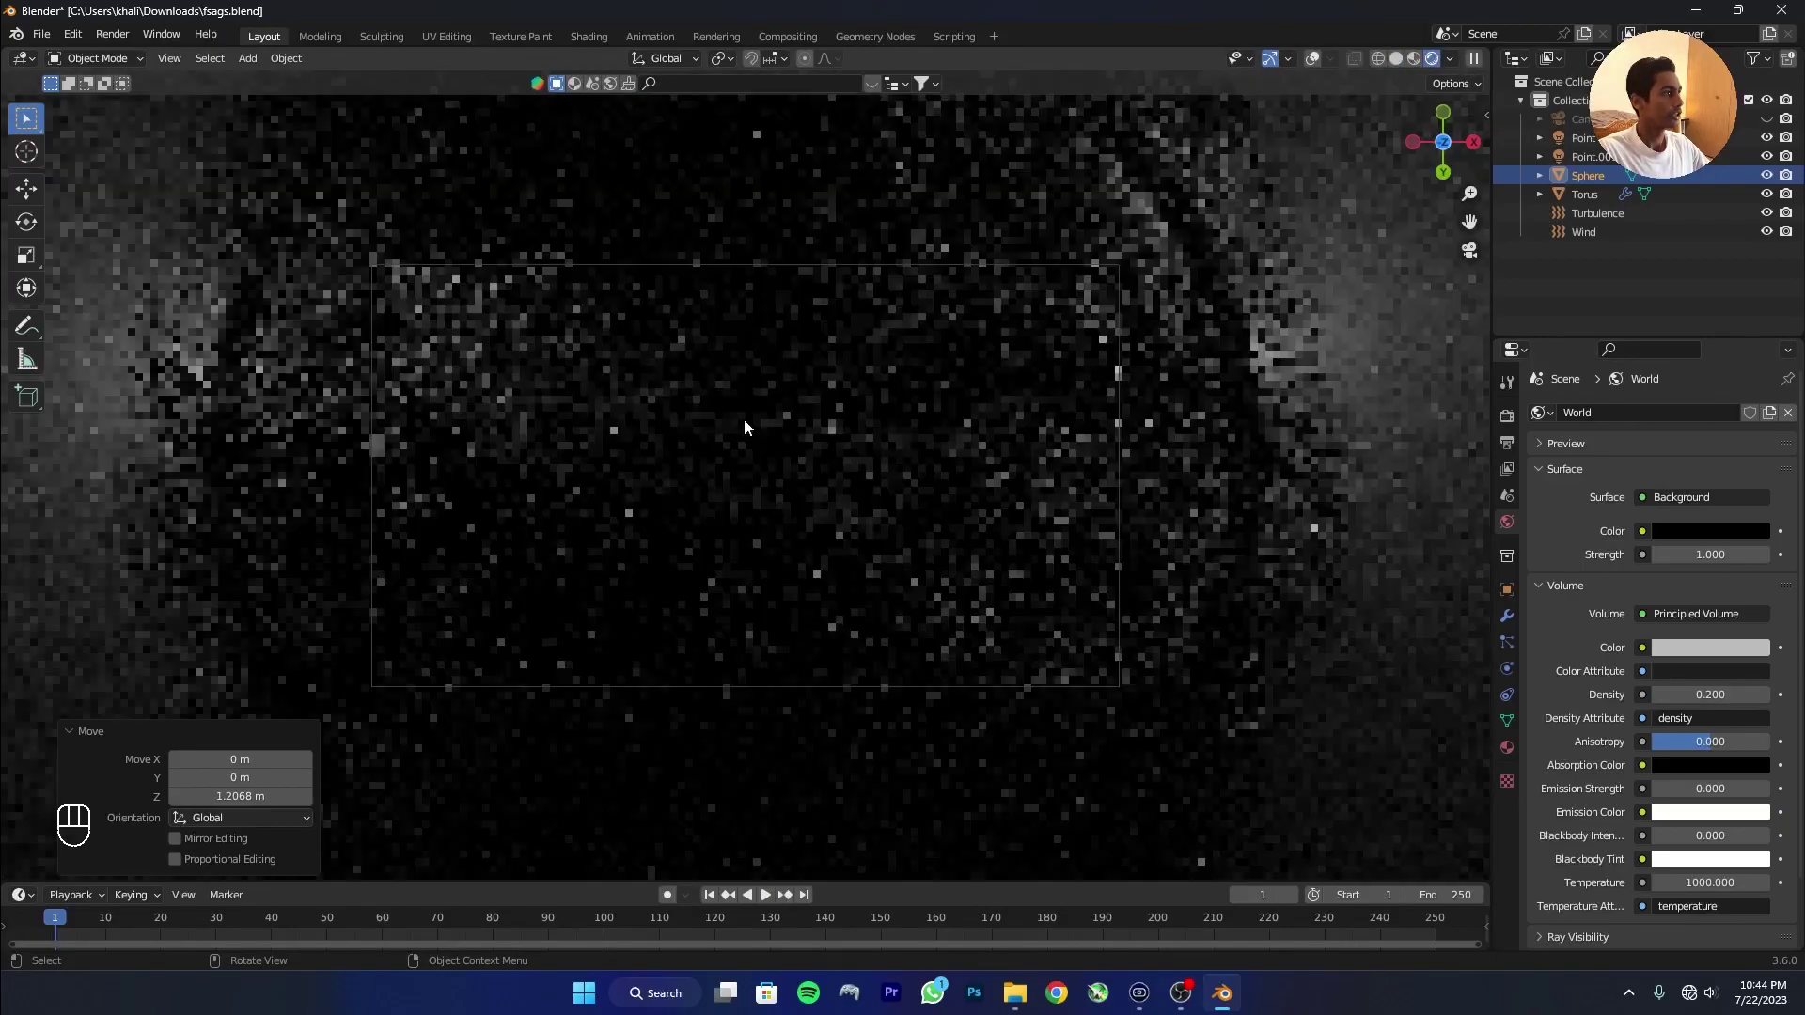
key(ctrl+s)
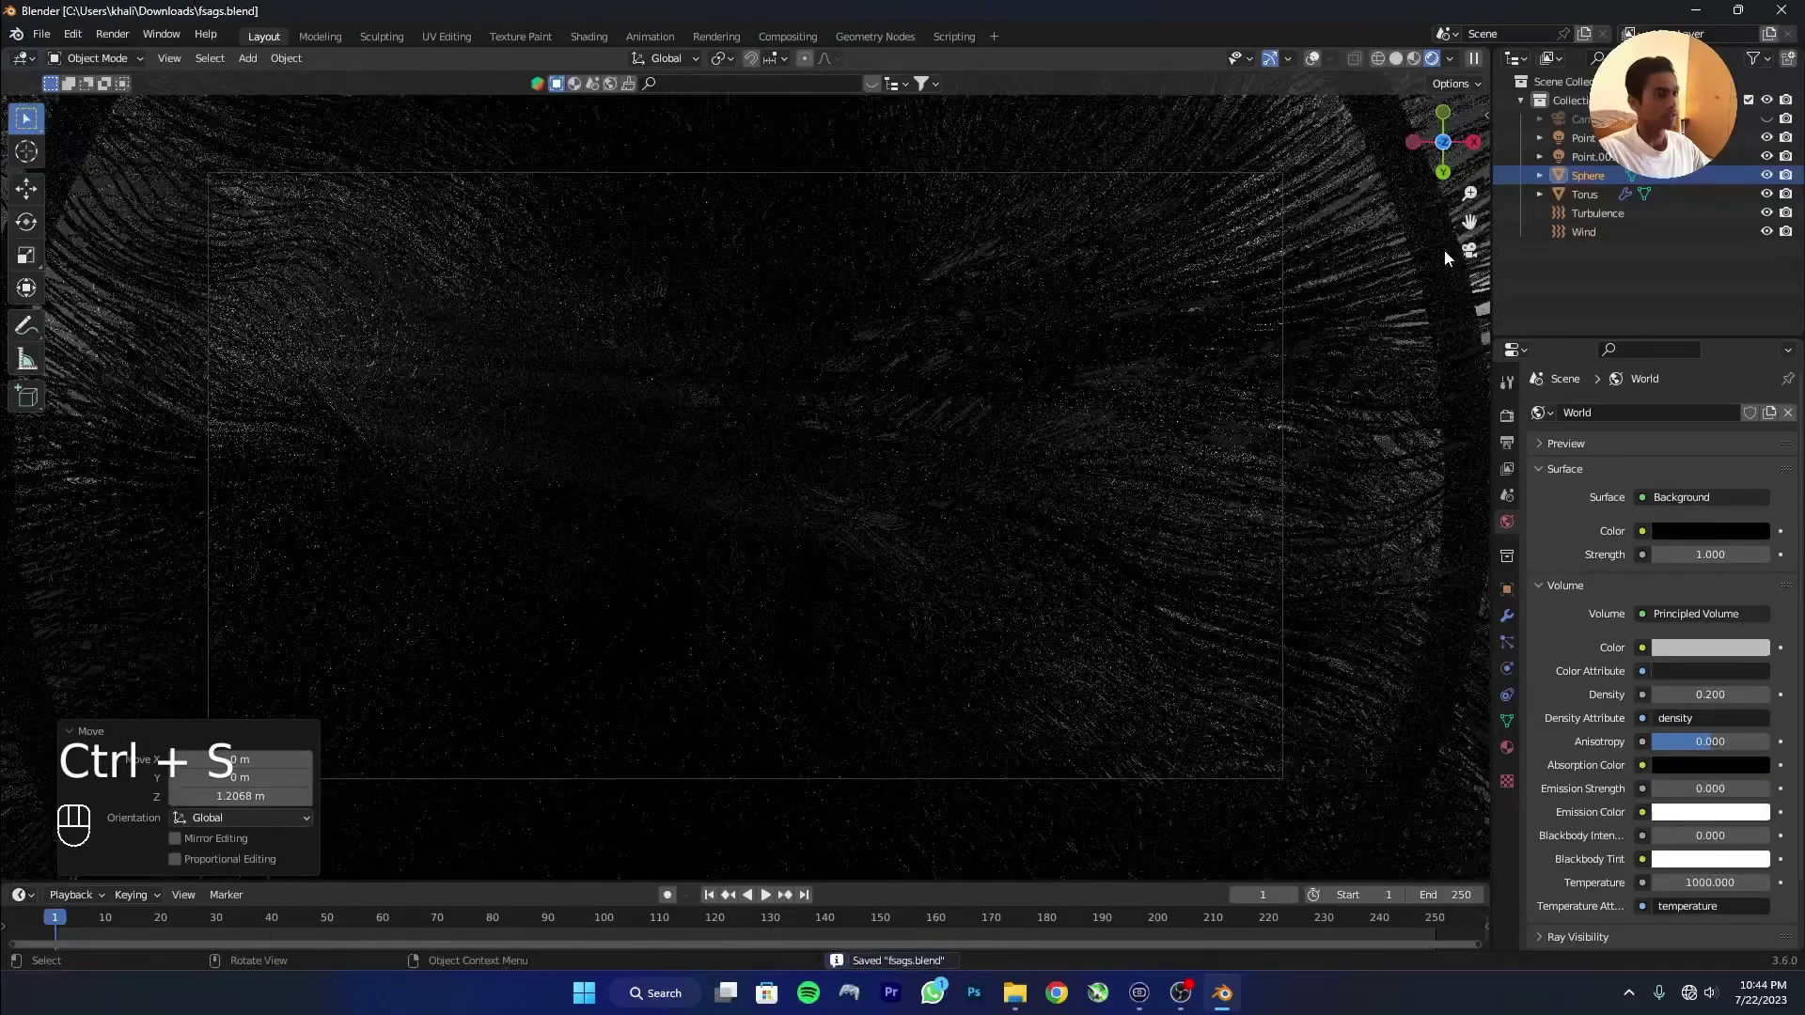
Give the sphere an Emission material and set its colour to cyan.
click(1512, 759)
click(1685, 502)
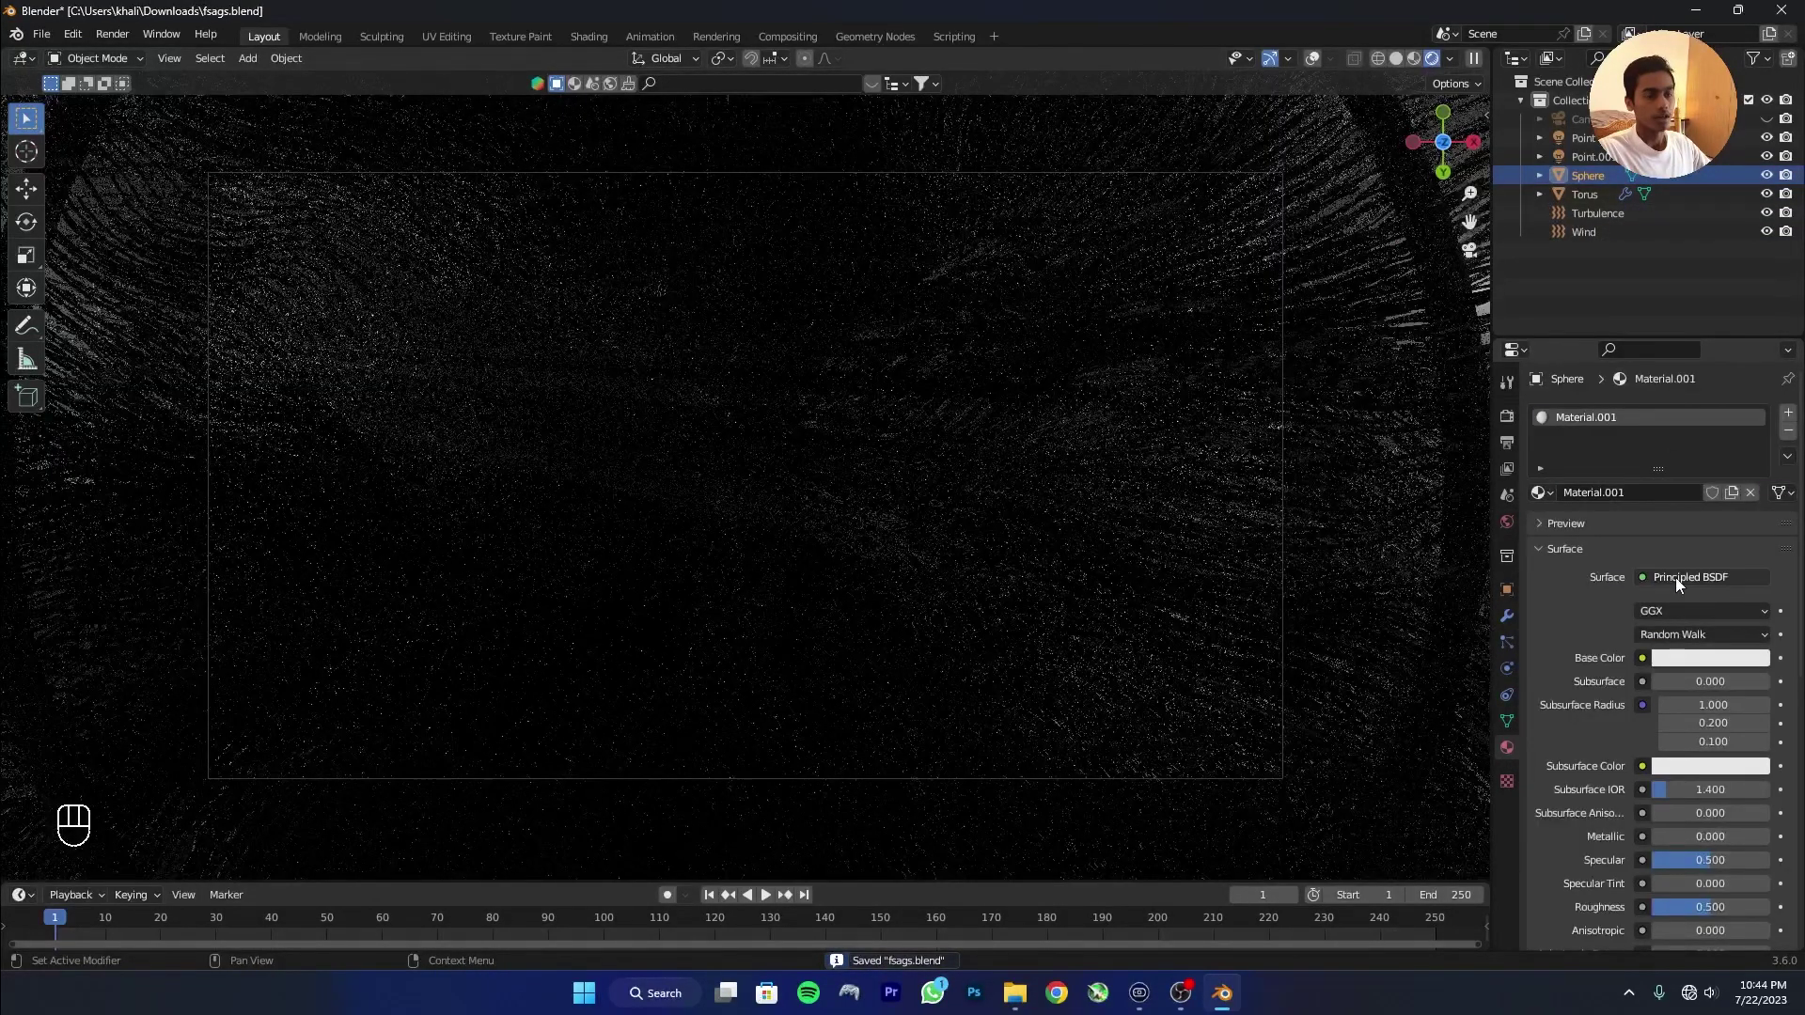
drag(1687, 586, 1549, 214)
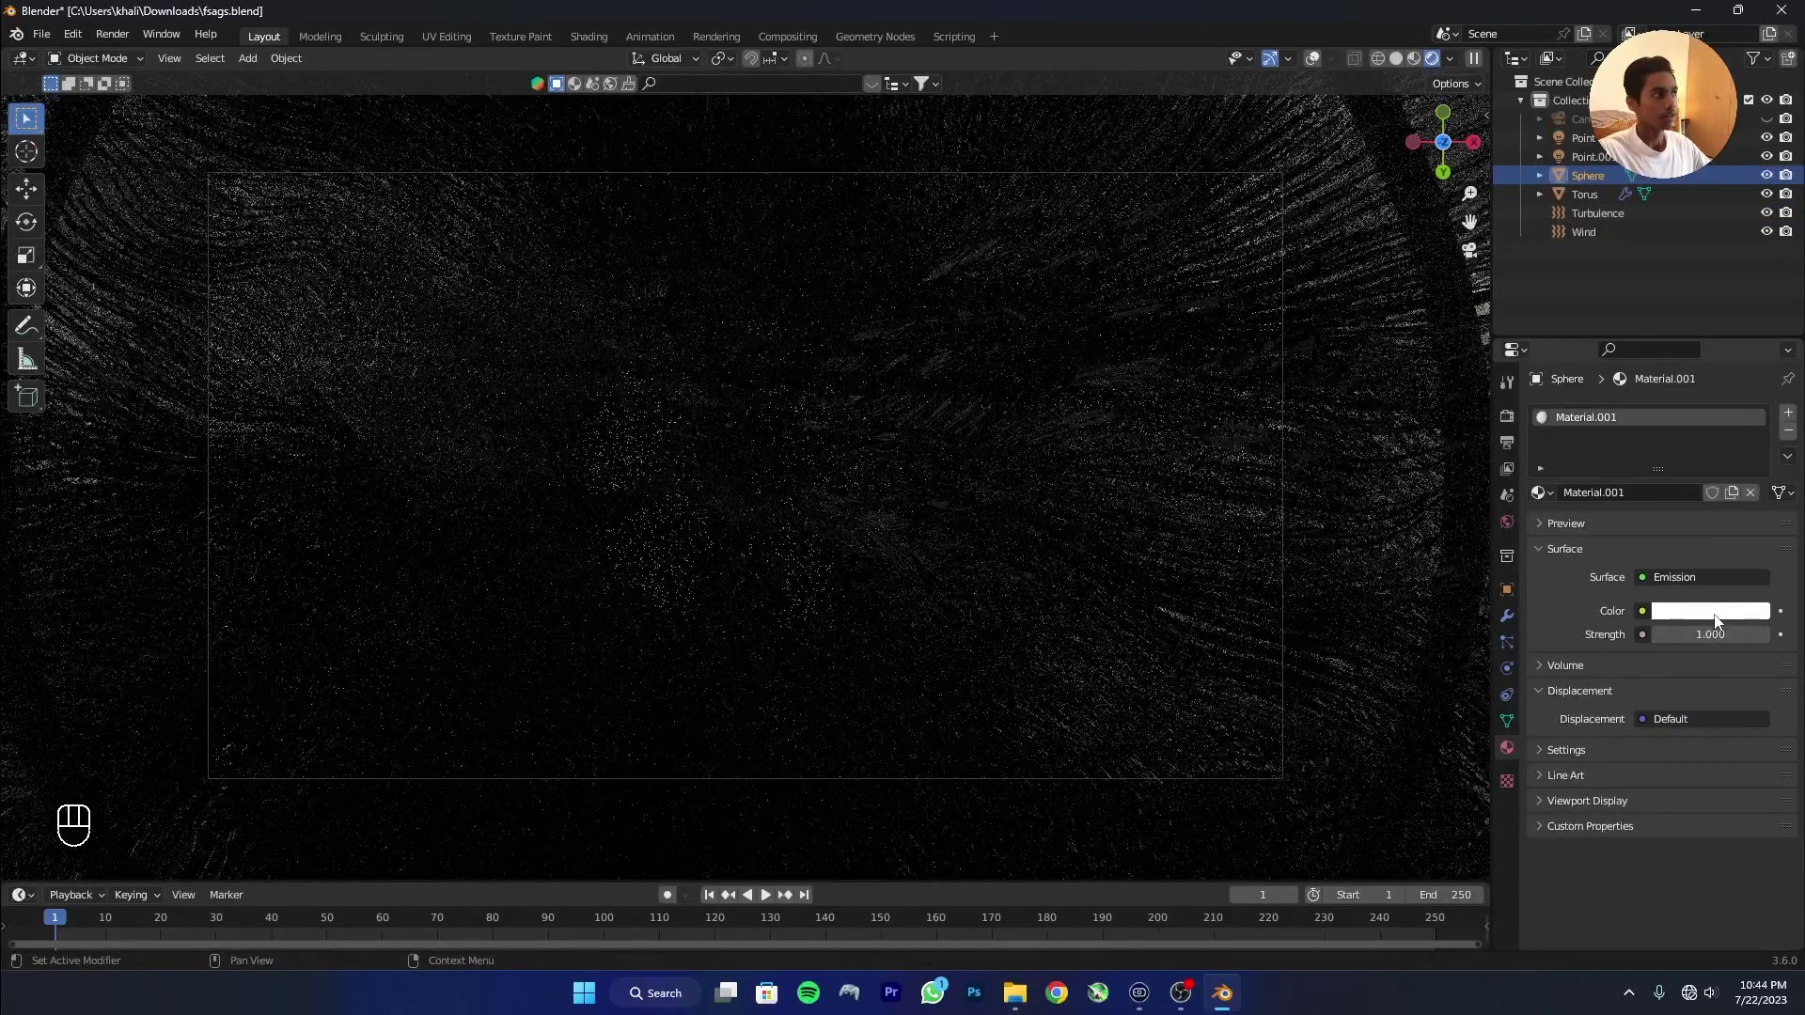
click(1702, 619)
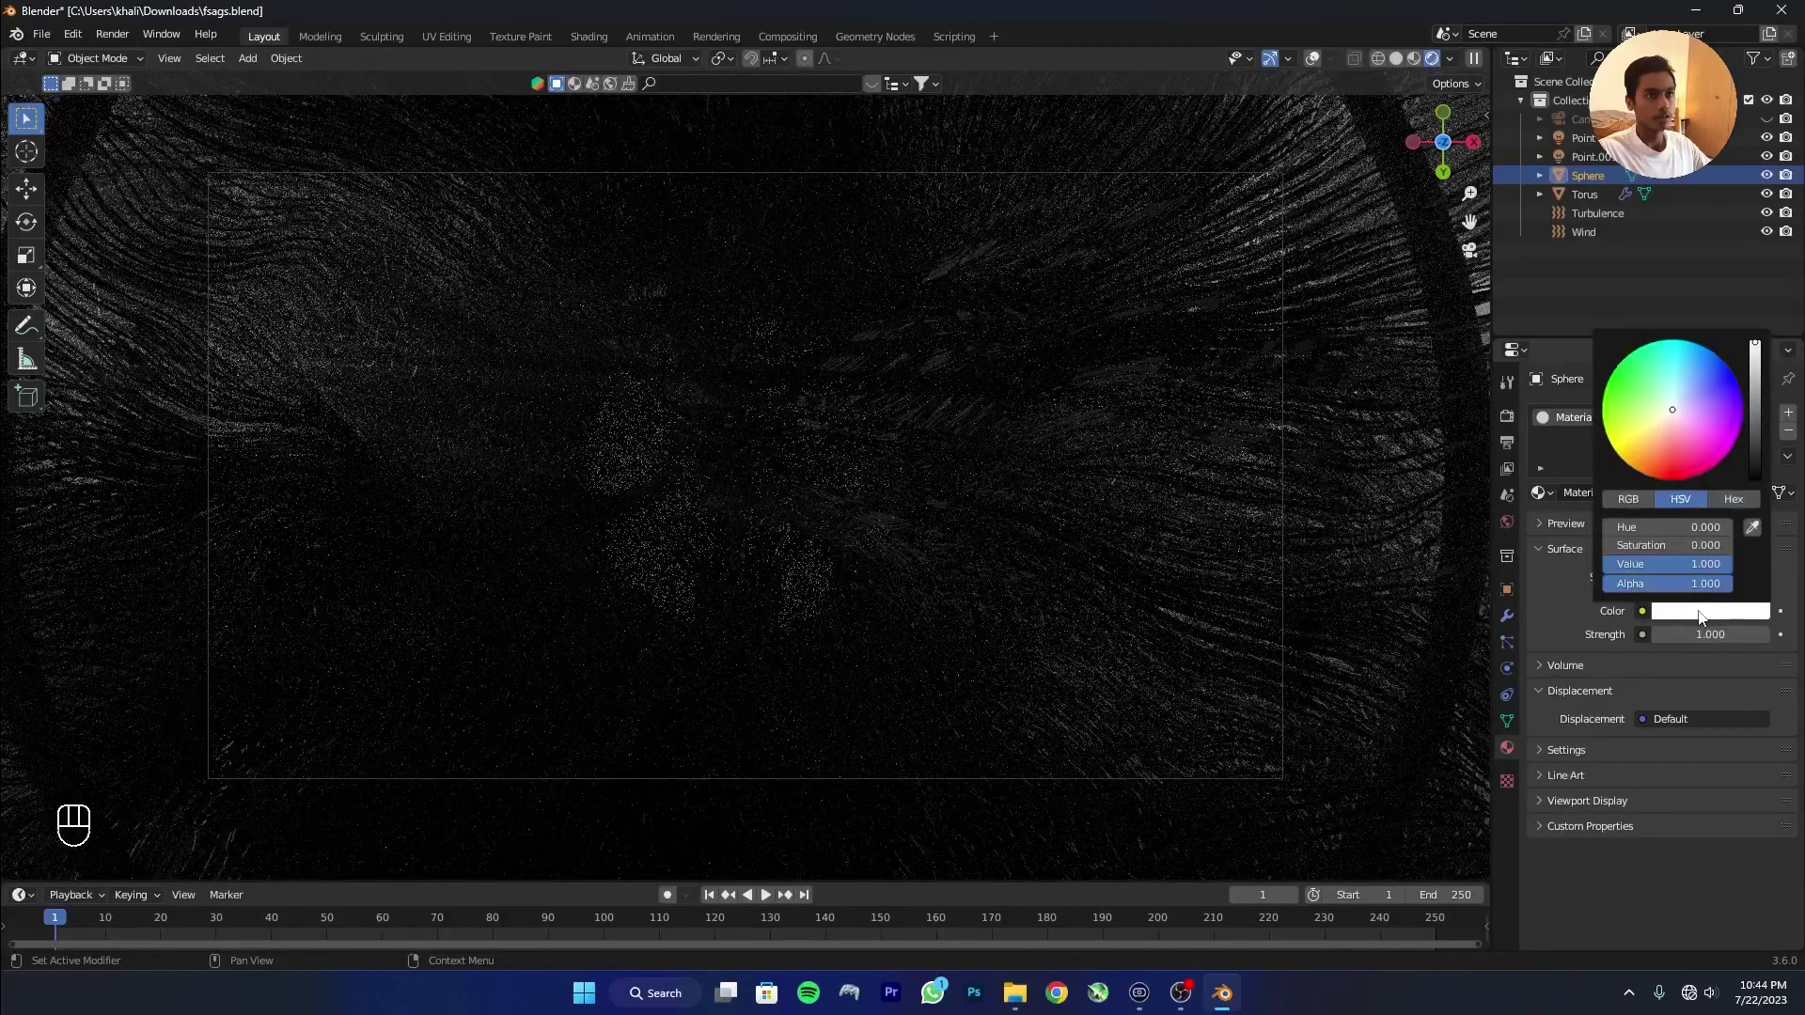
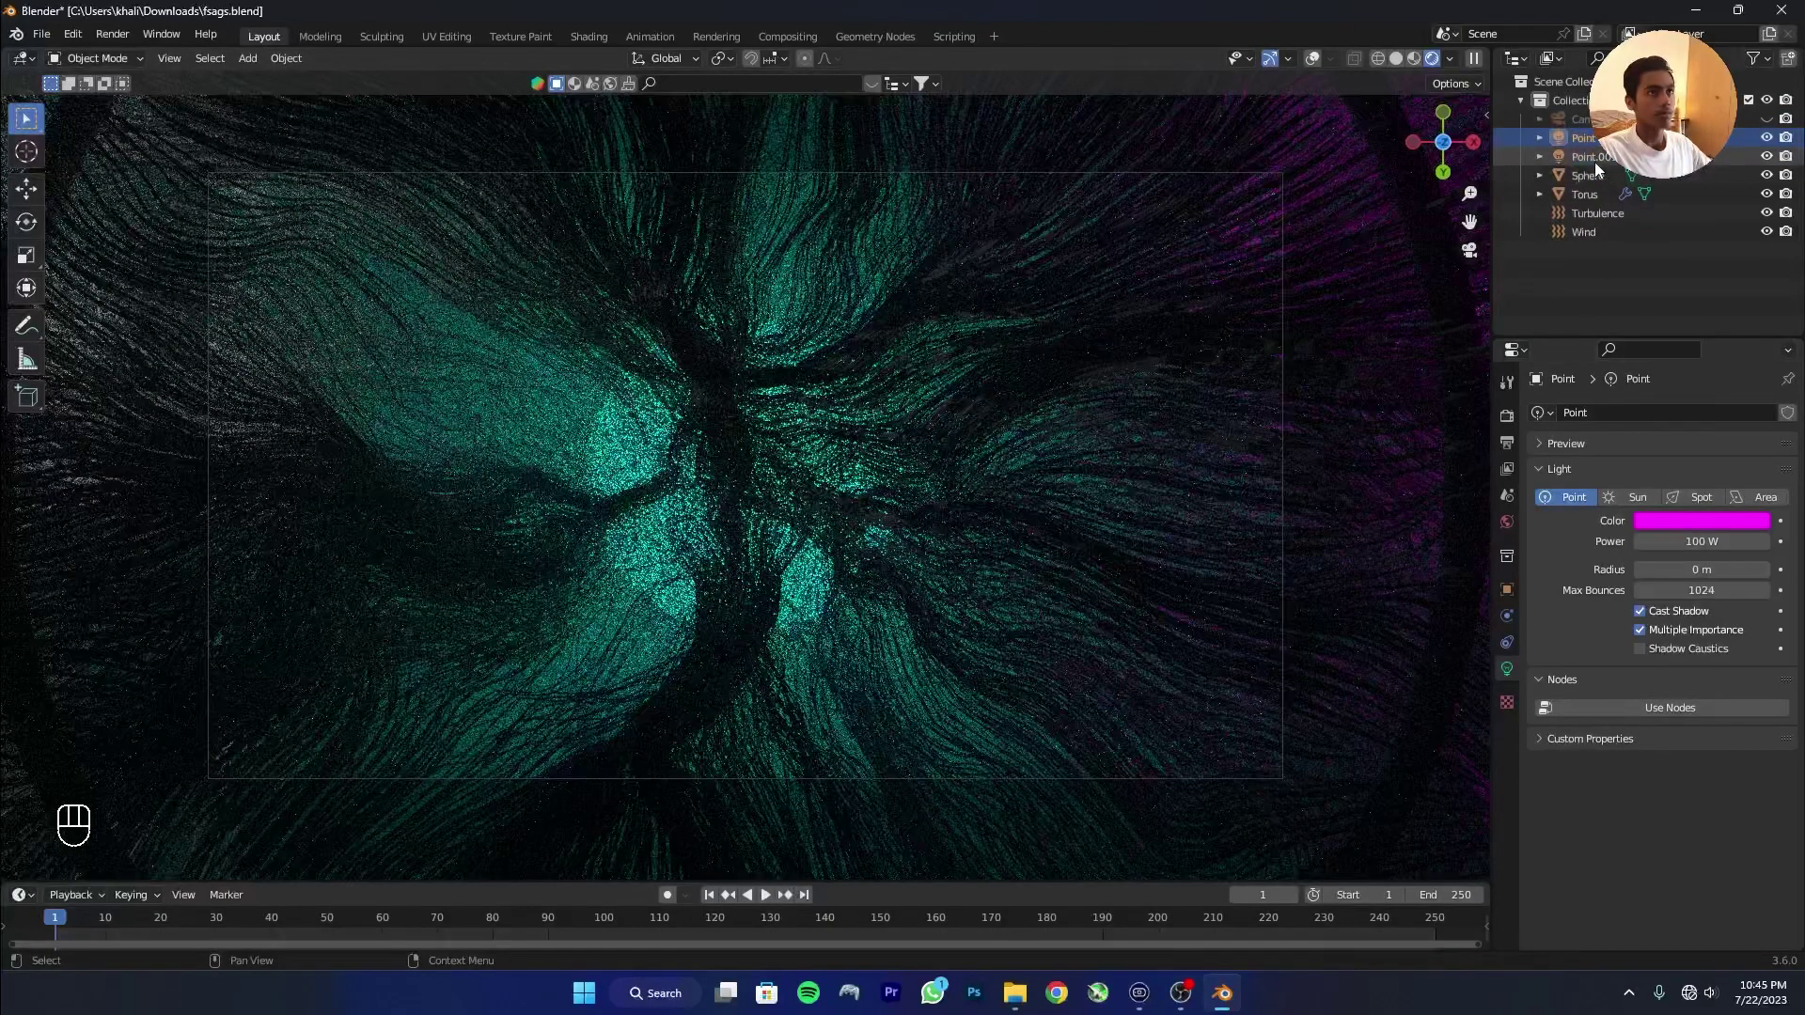
Raise the second point light to 300 W and select the torus for material setup.
click(1595, 162)
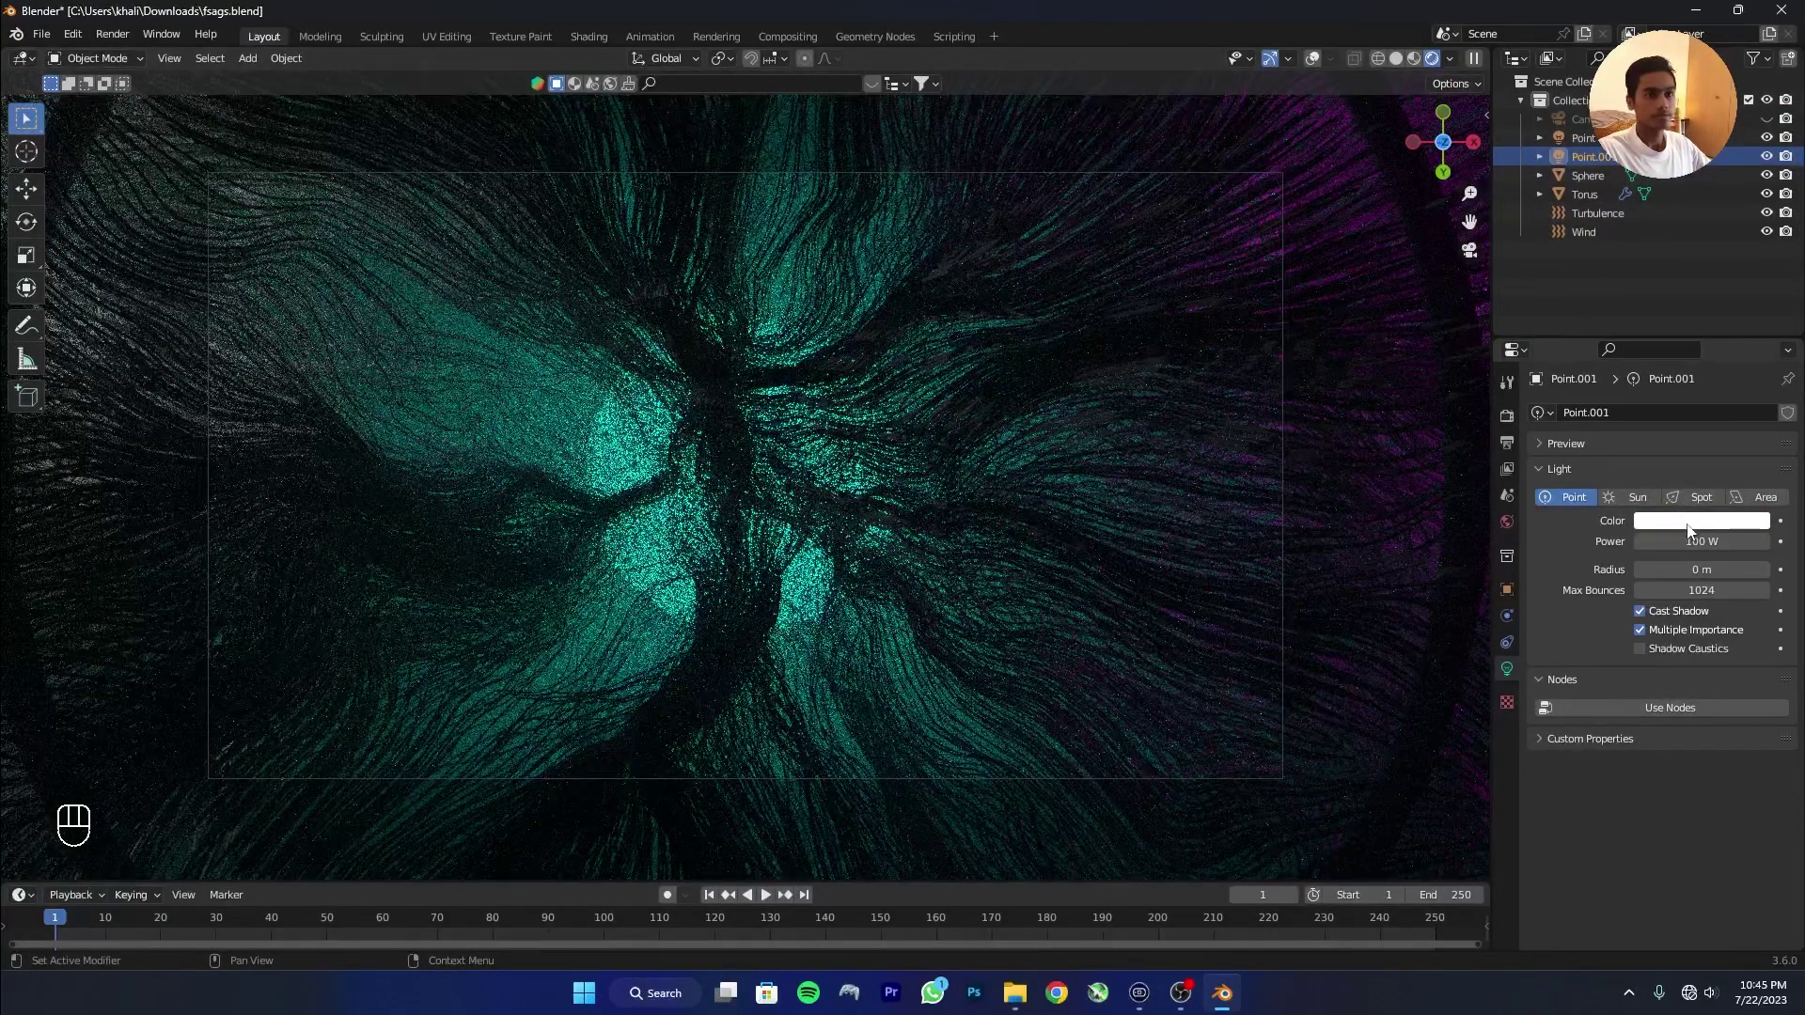
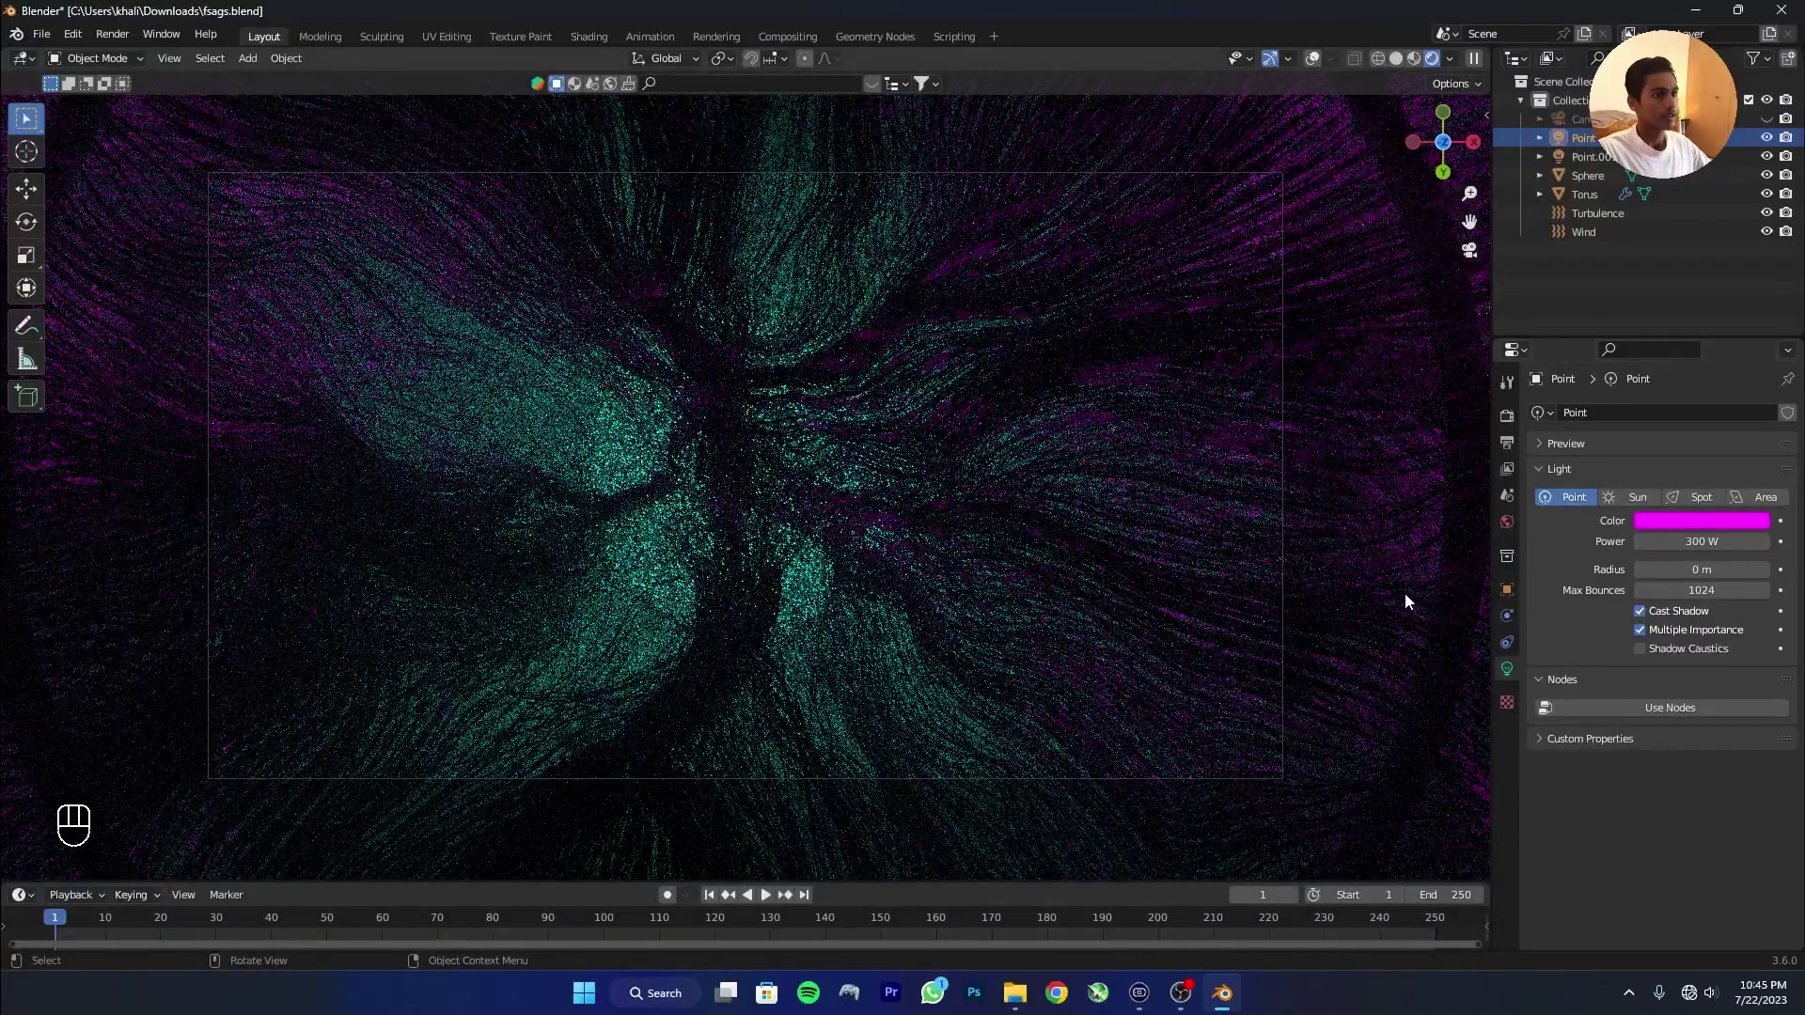
click(1391, 650)
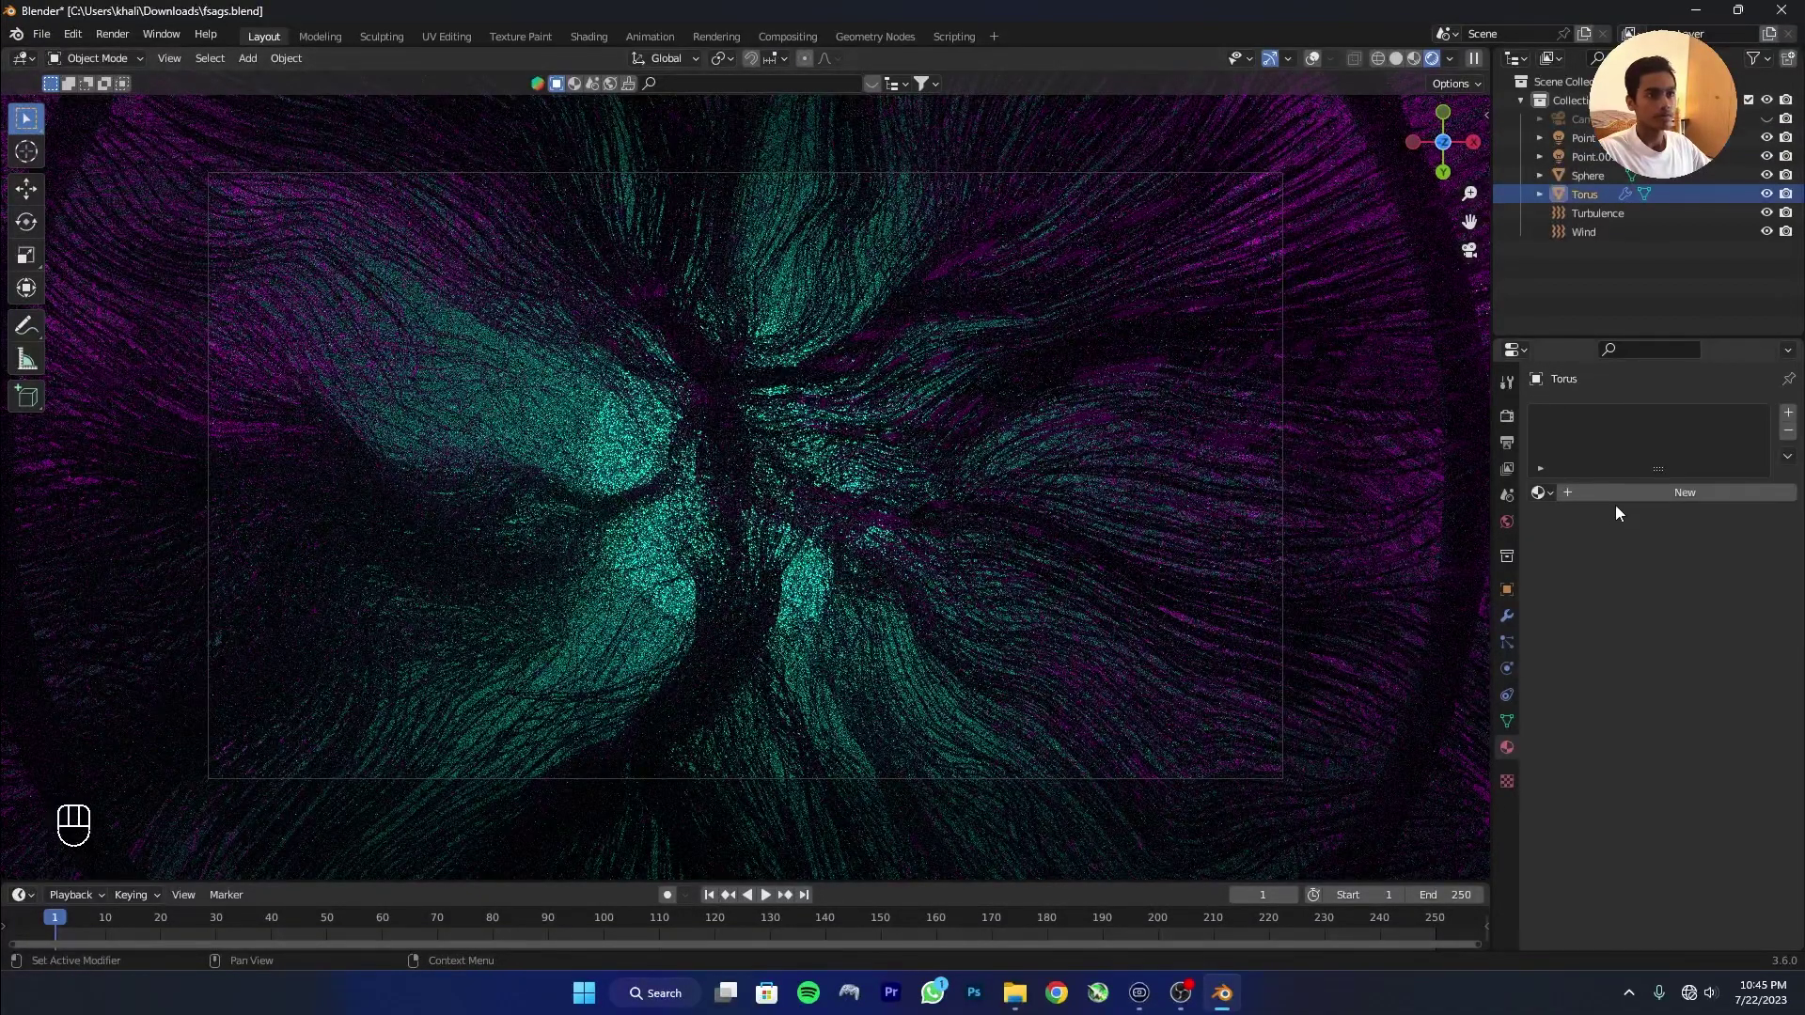
Create a fully metallic grey (727272) material for the torus, then scale up the glowing sphere.
click(1618, 496)
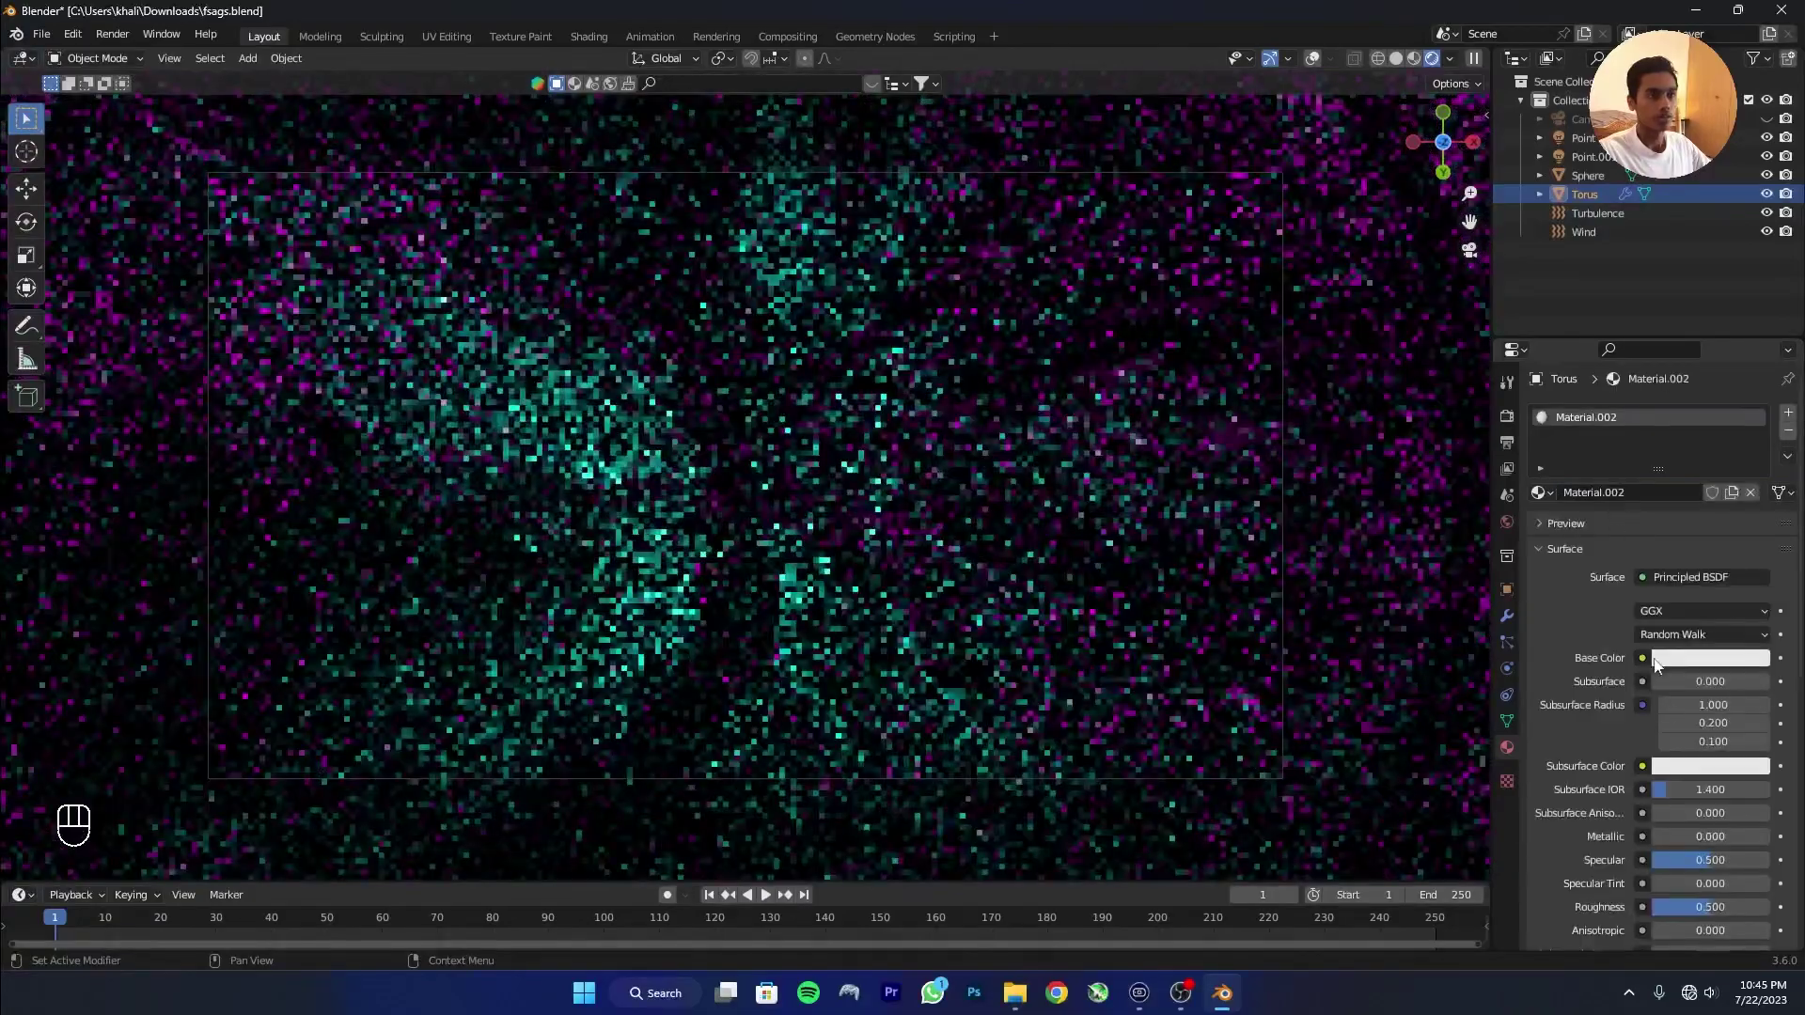
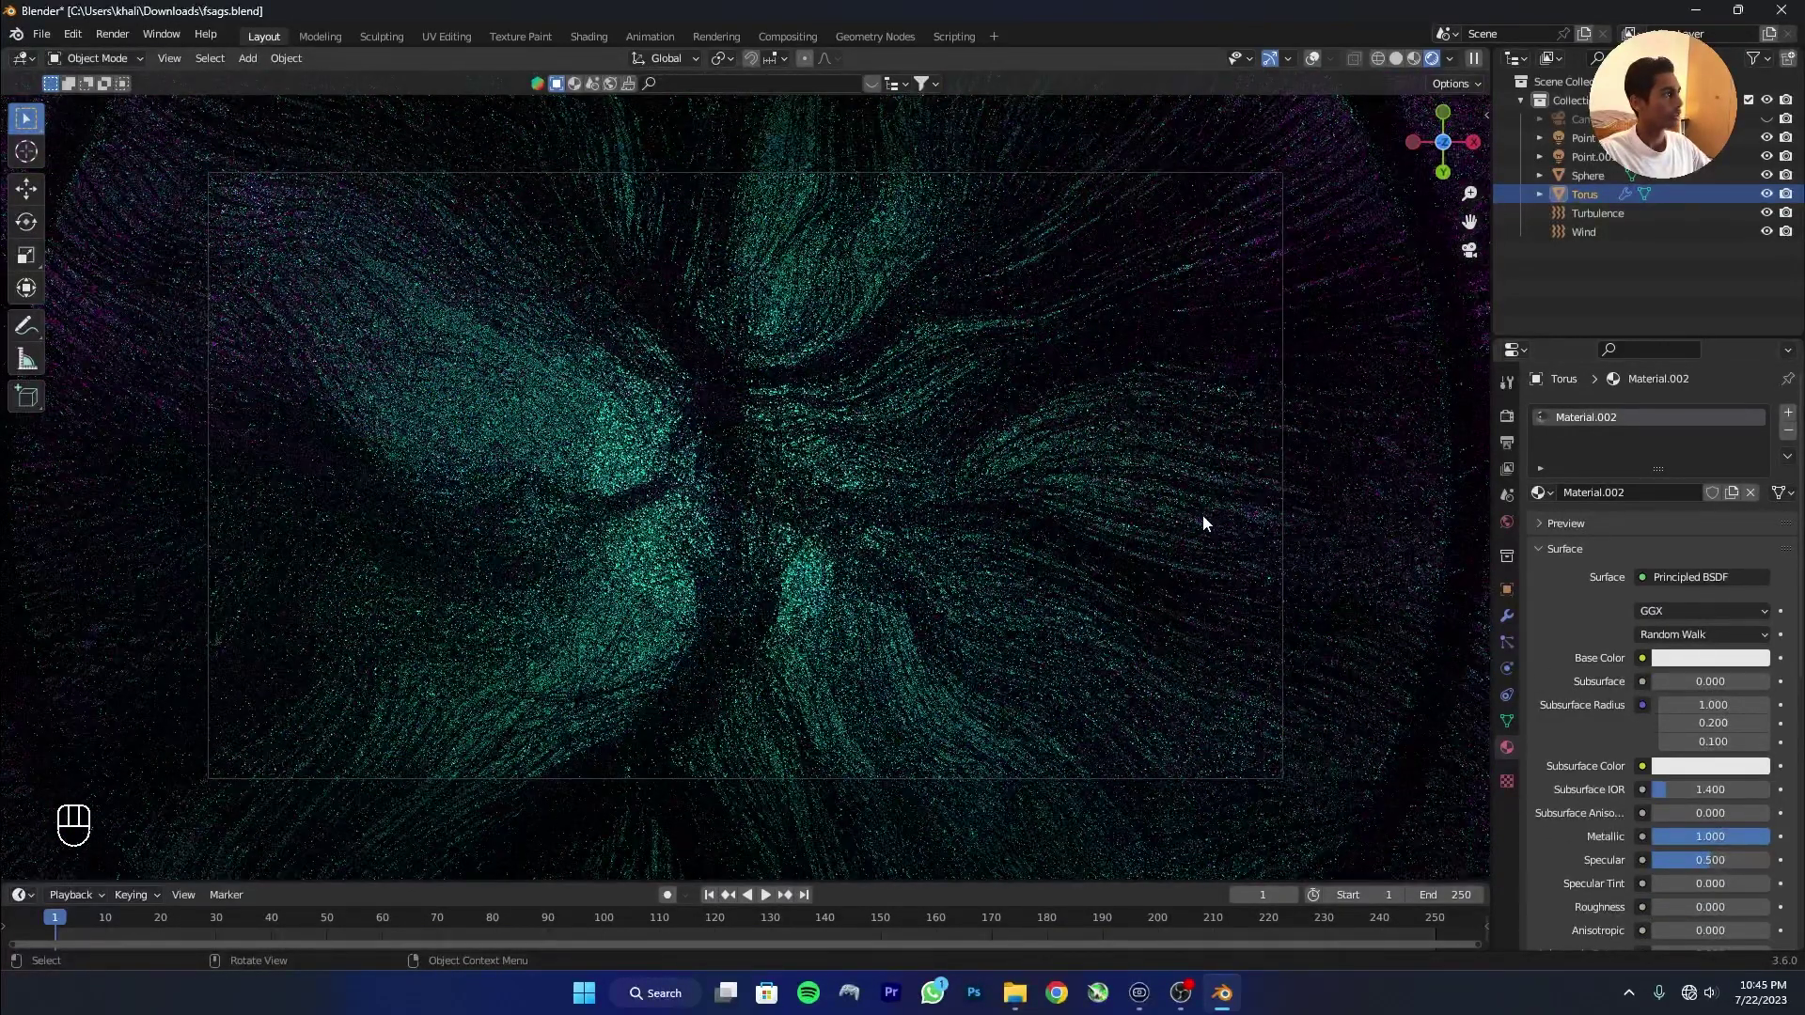
click(1716, 658)
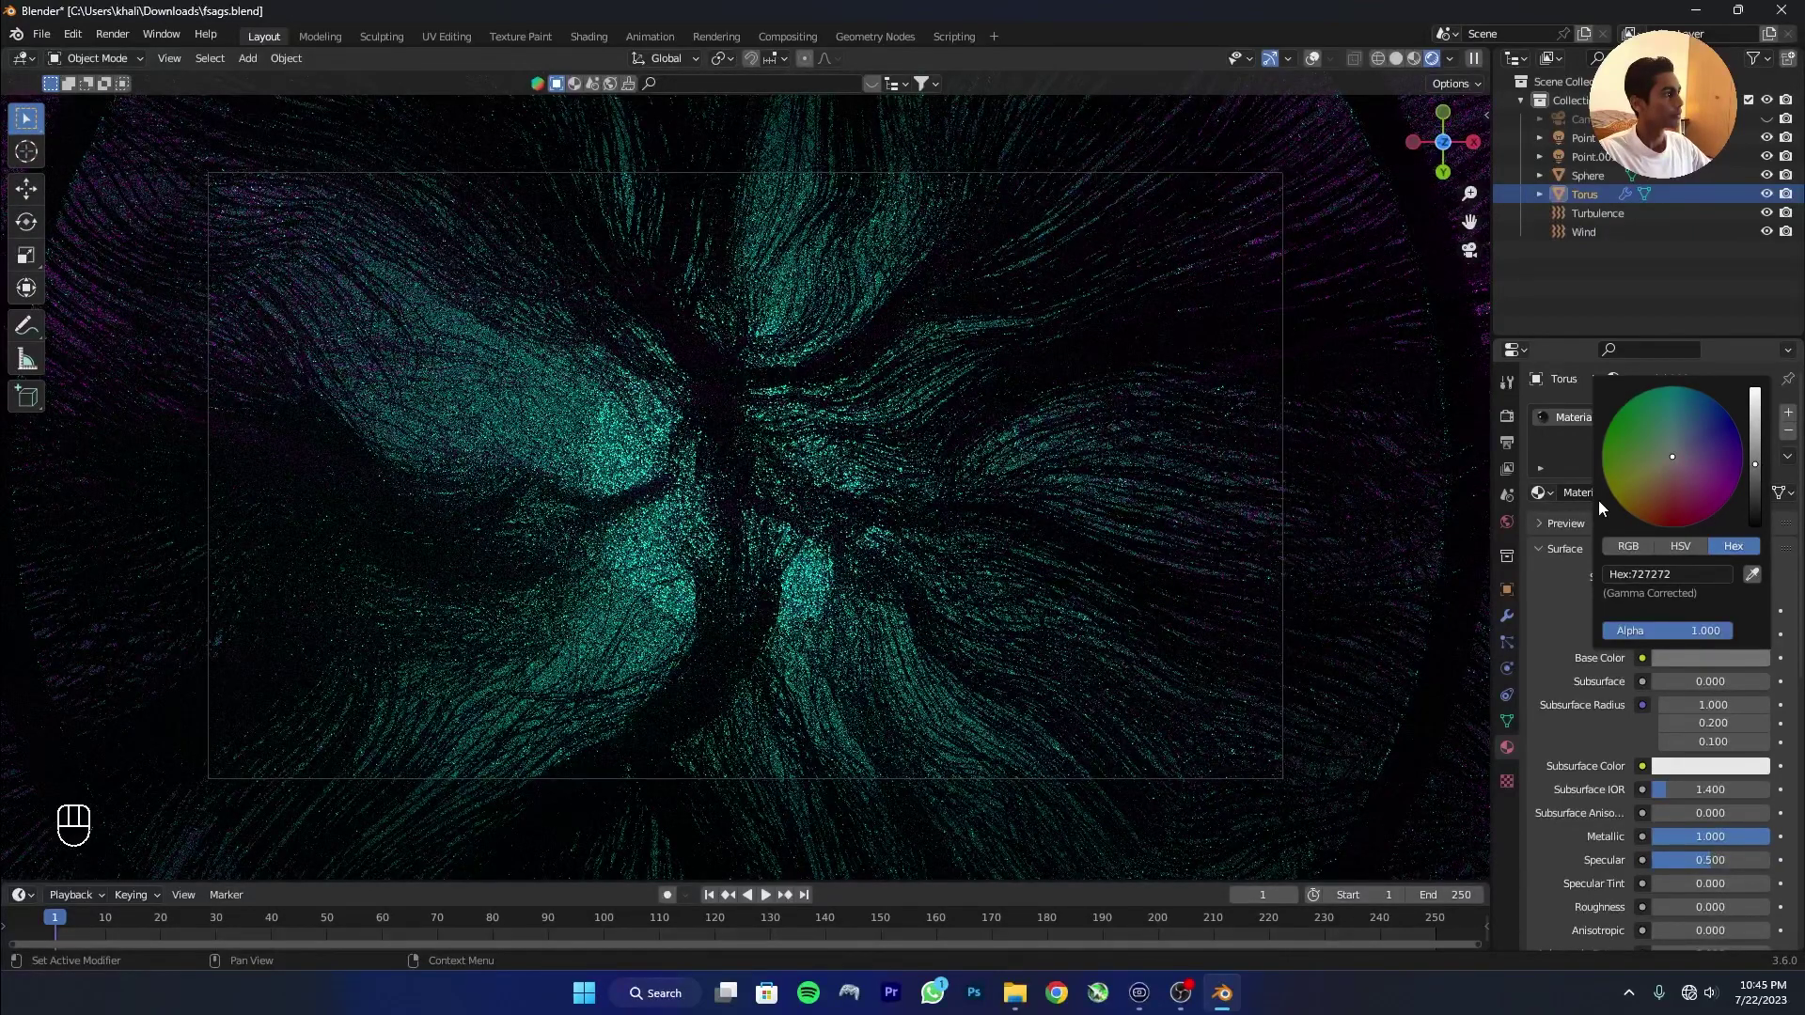
click(1605, 181)
key(s)
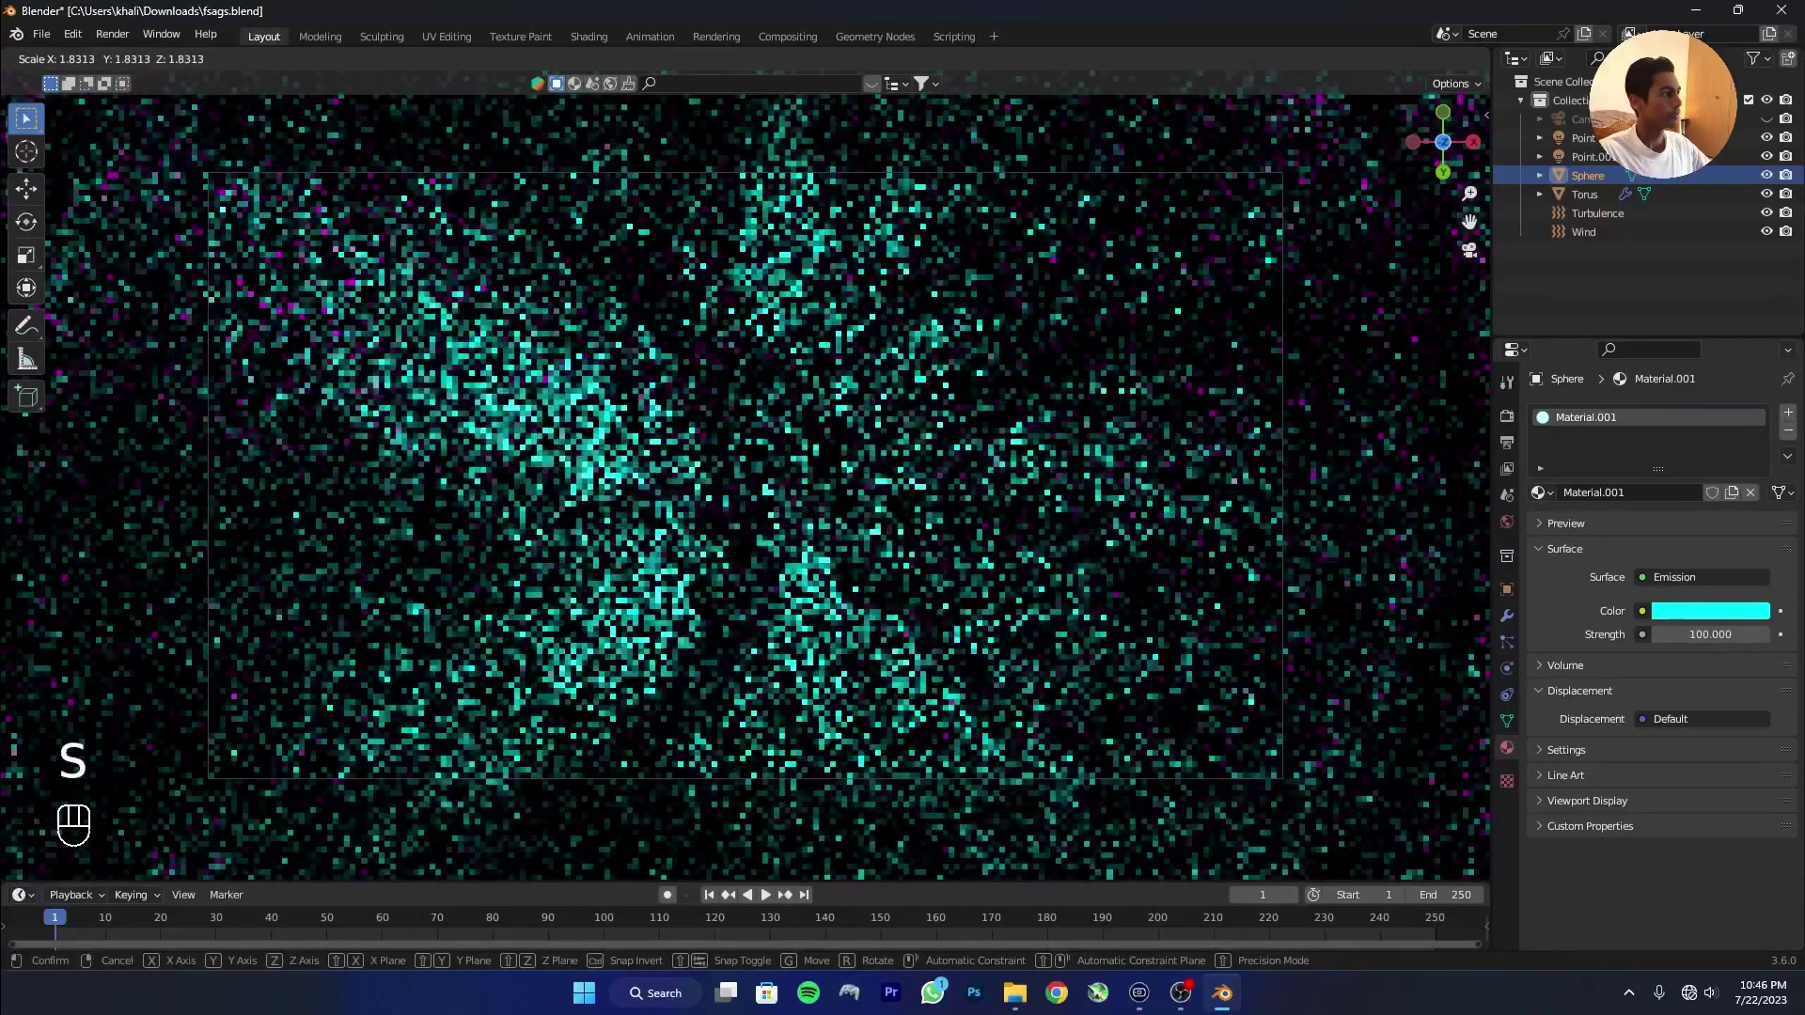
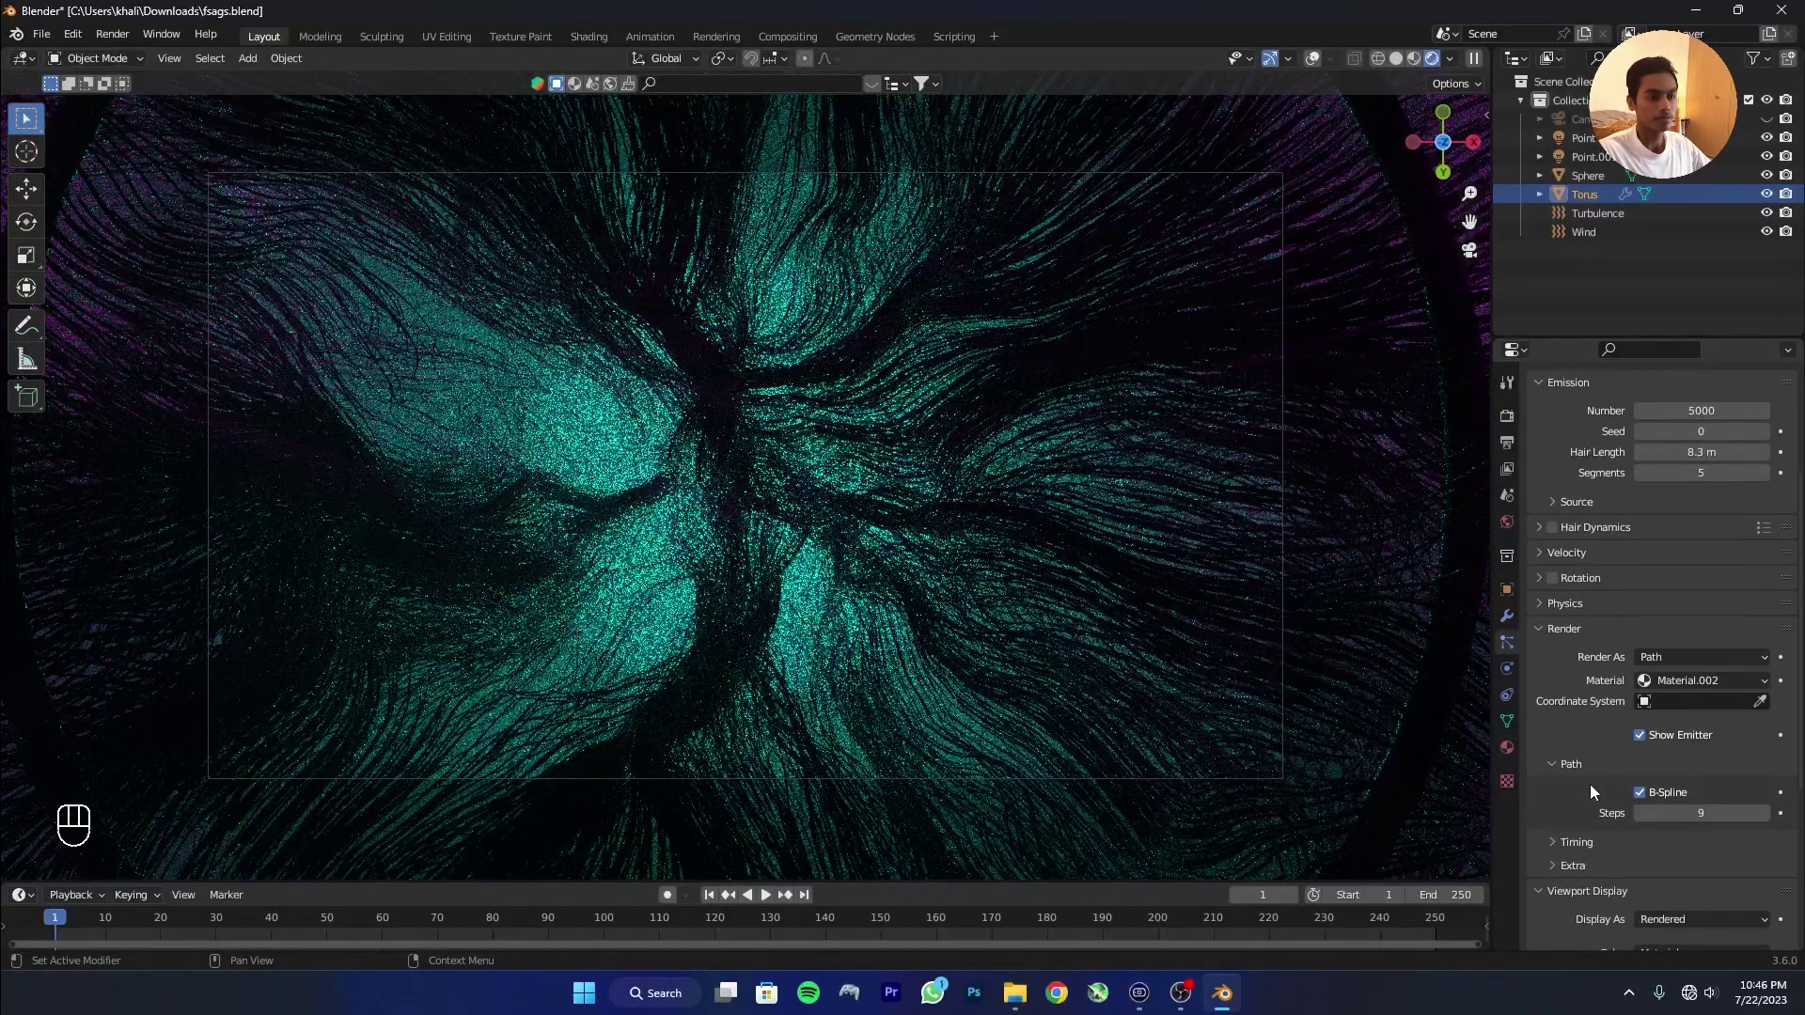
Set hair curves to render as Rounded Ribbons with 24 subdivisions.
click(1550, 703)
click(1573, 811)
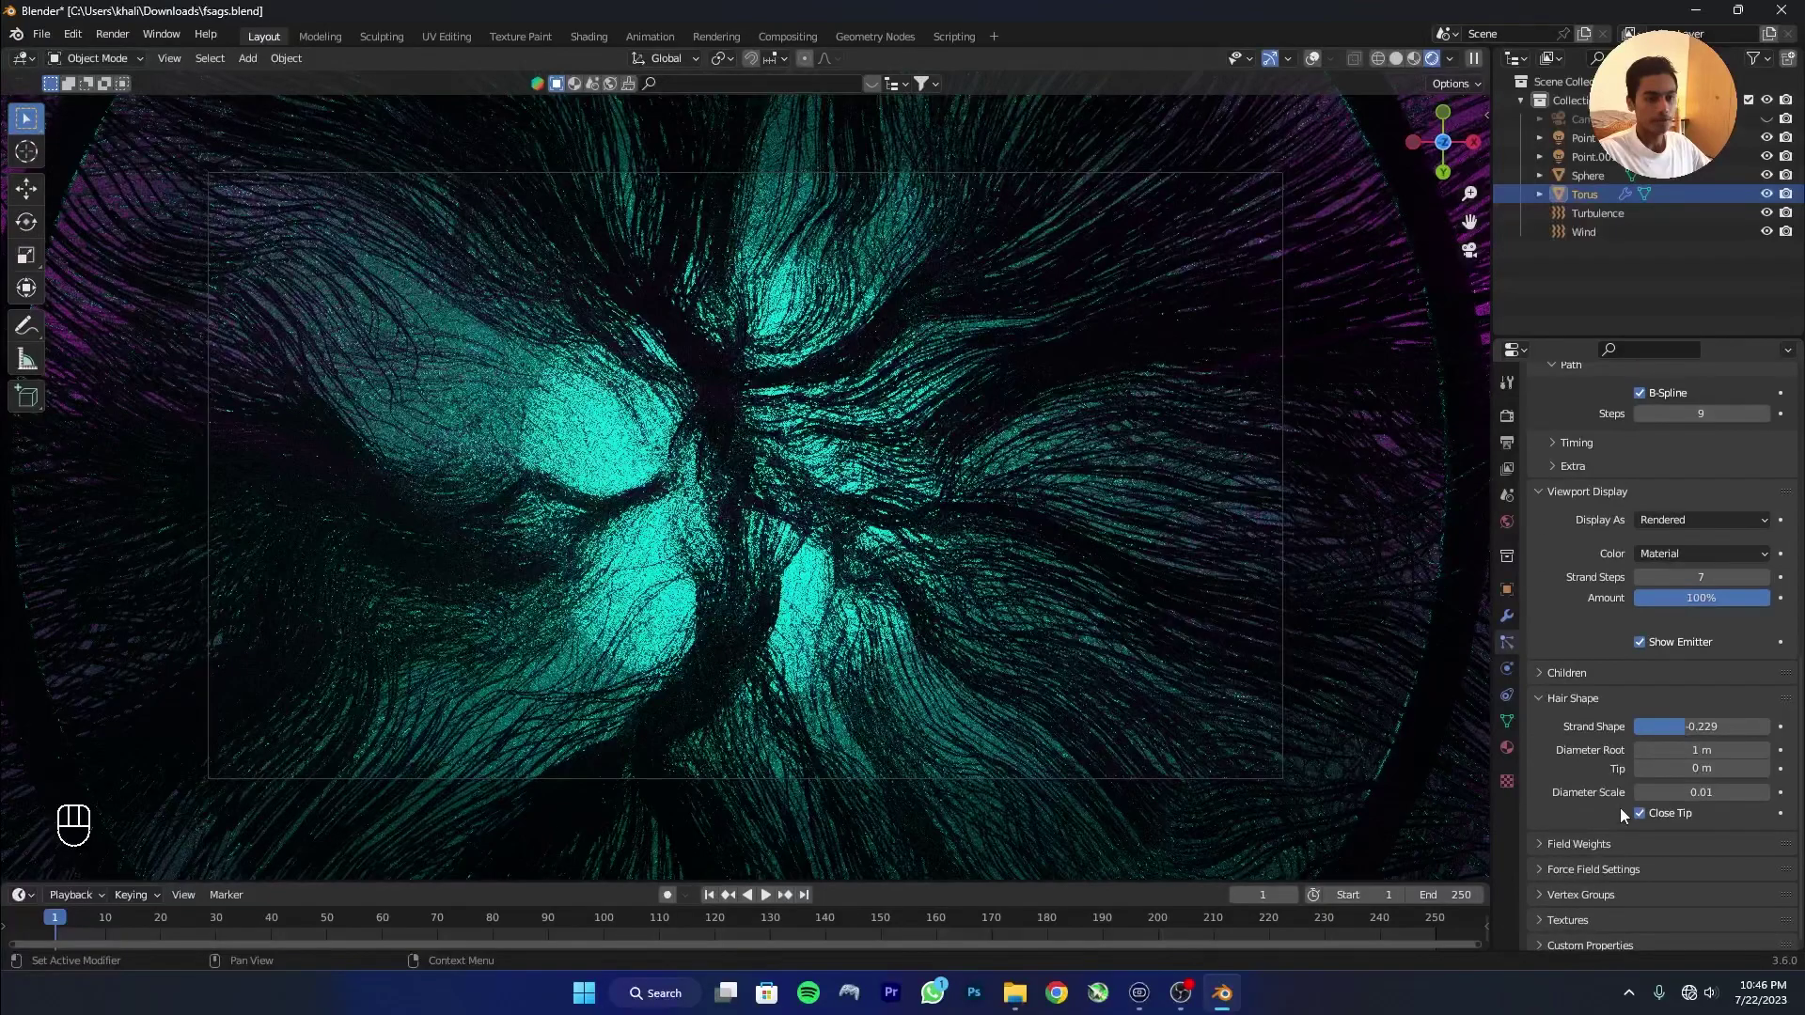
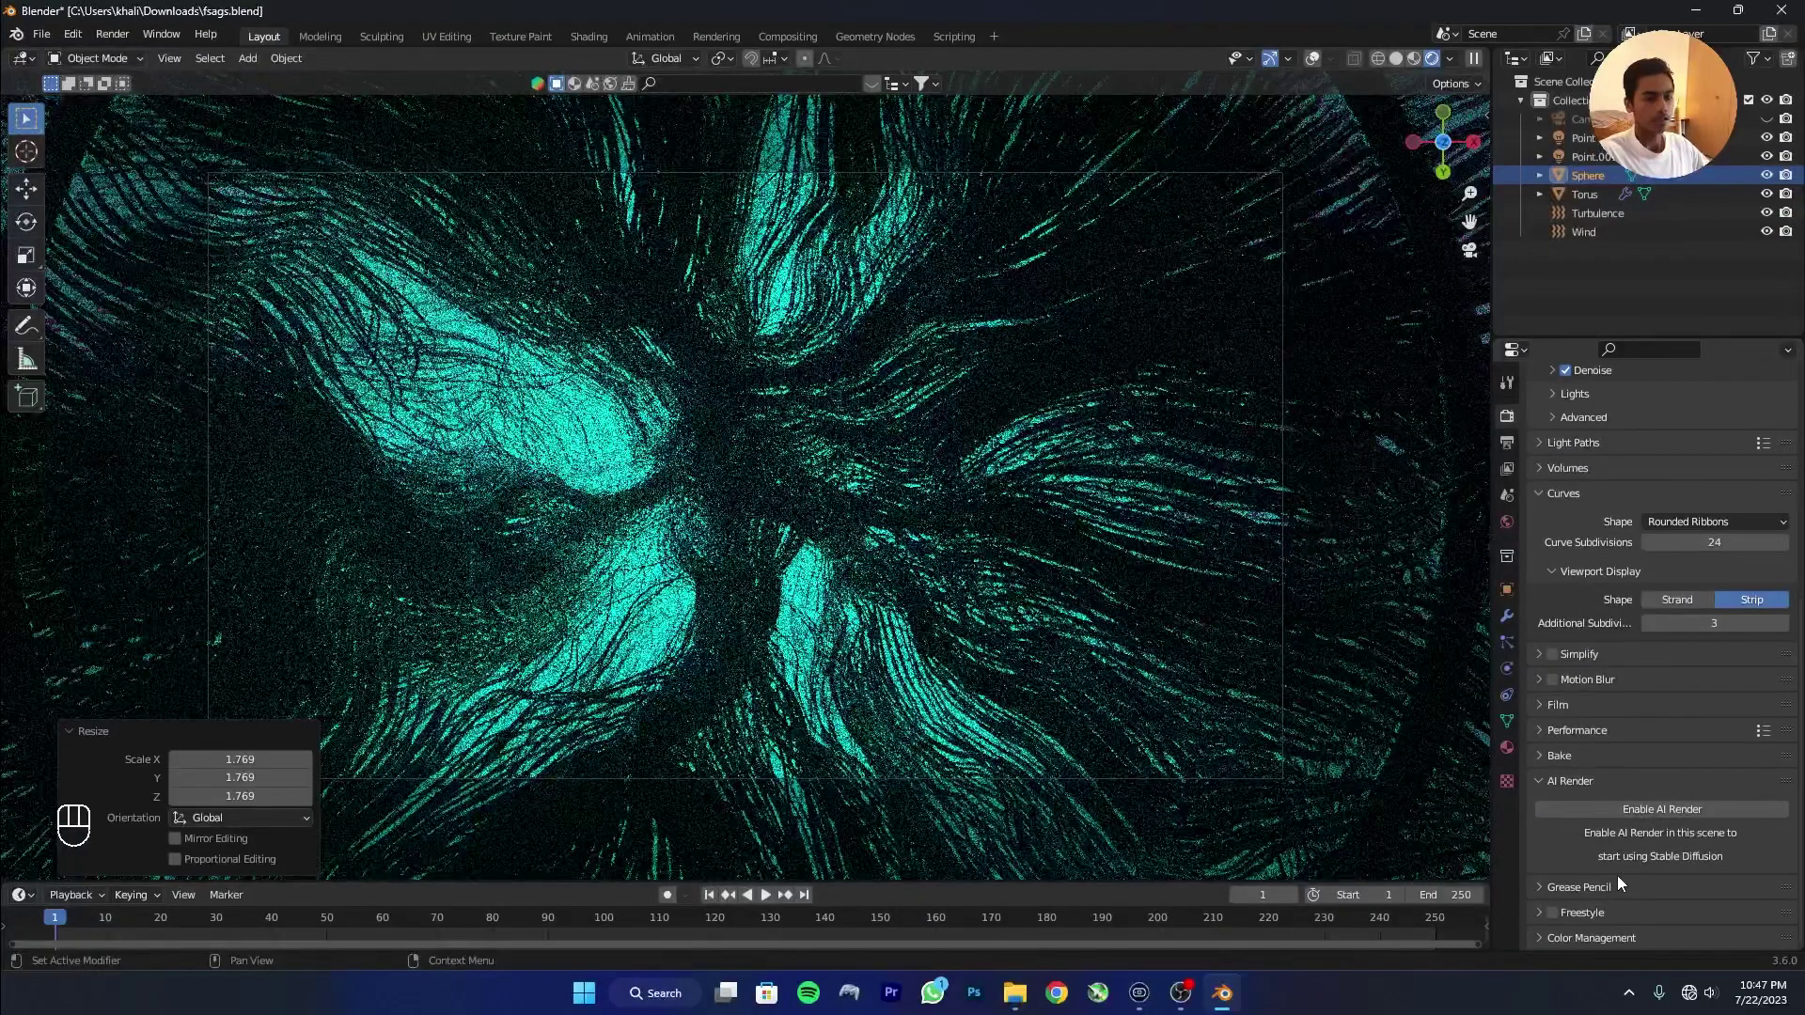
Set Color Management to the Filmic Very High Contrast look.
click(1622, 946)
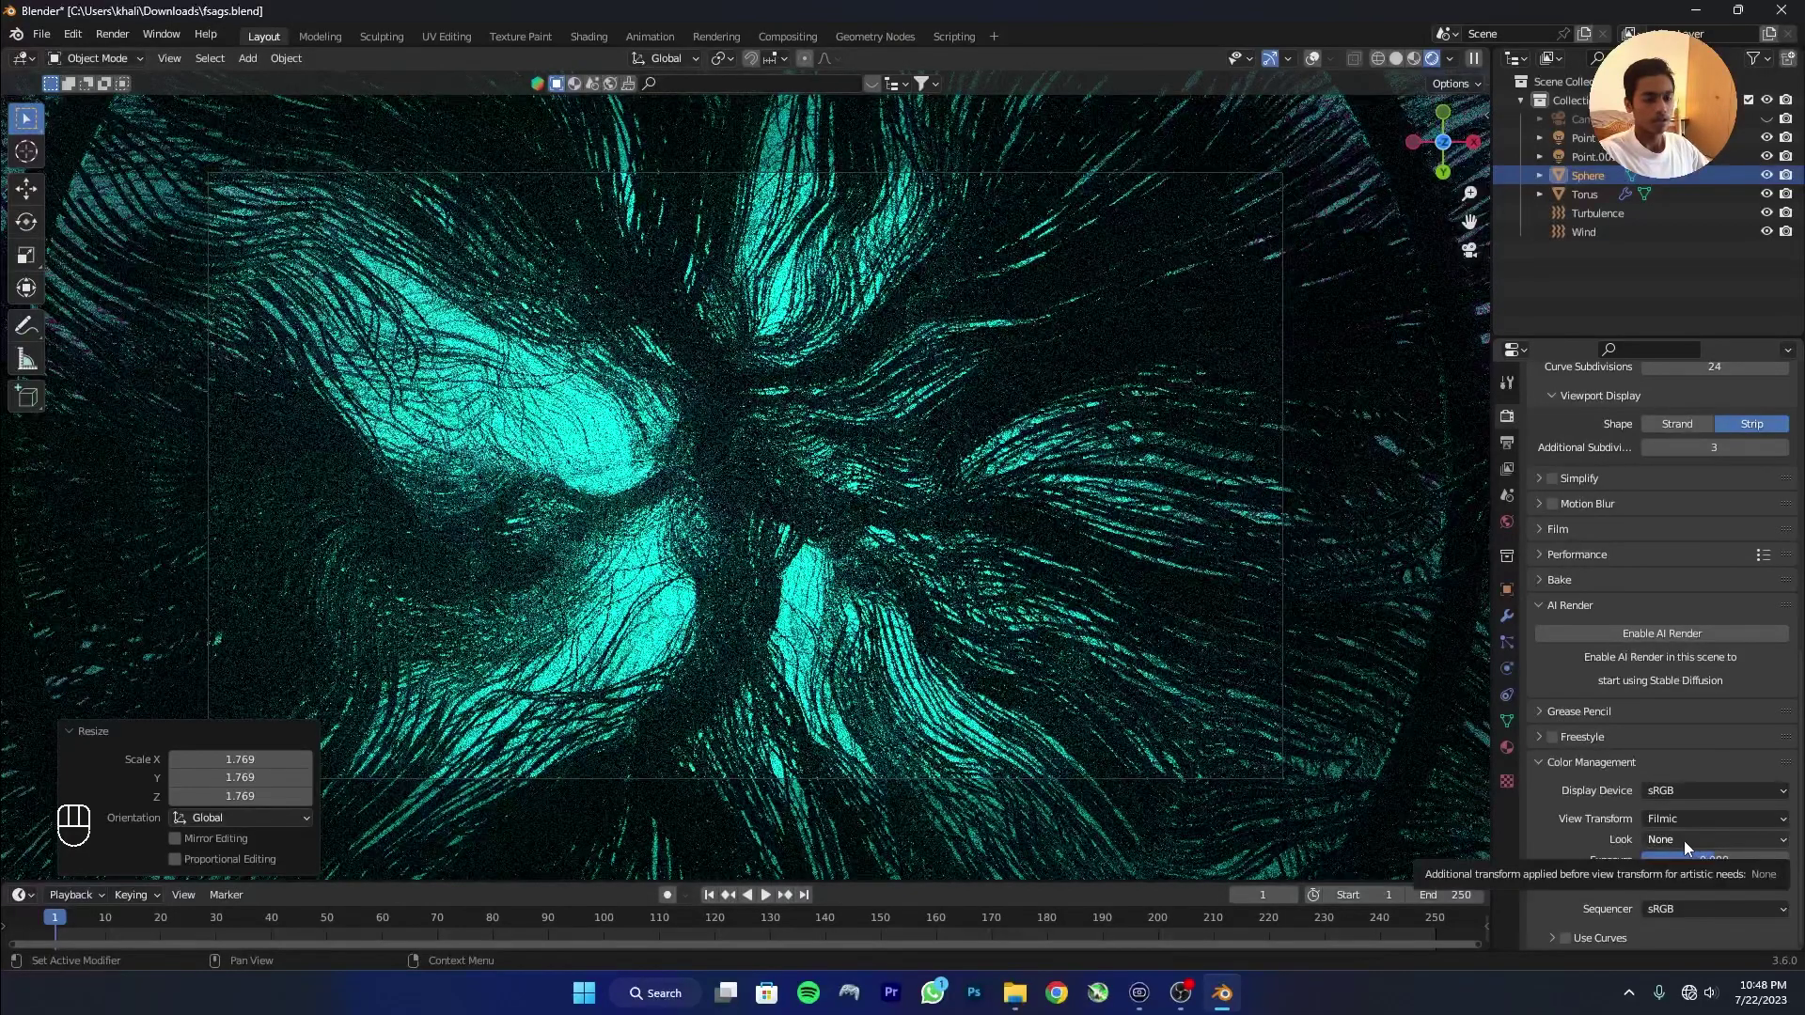
drag(1688, 846, 1710, 807)
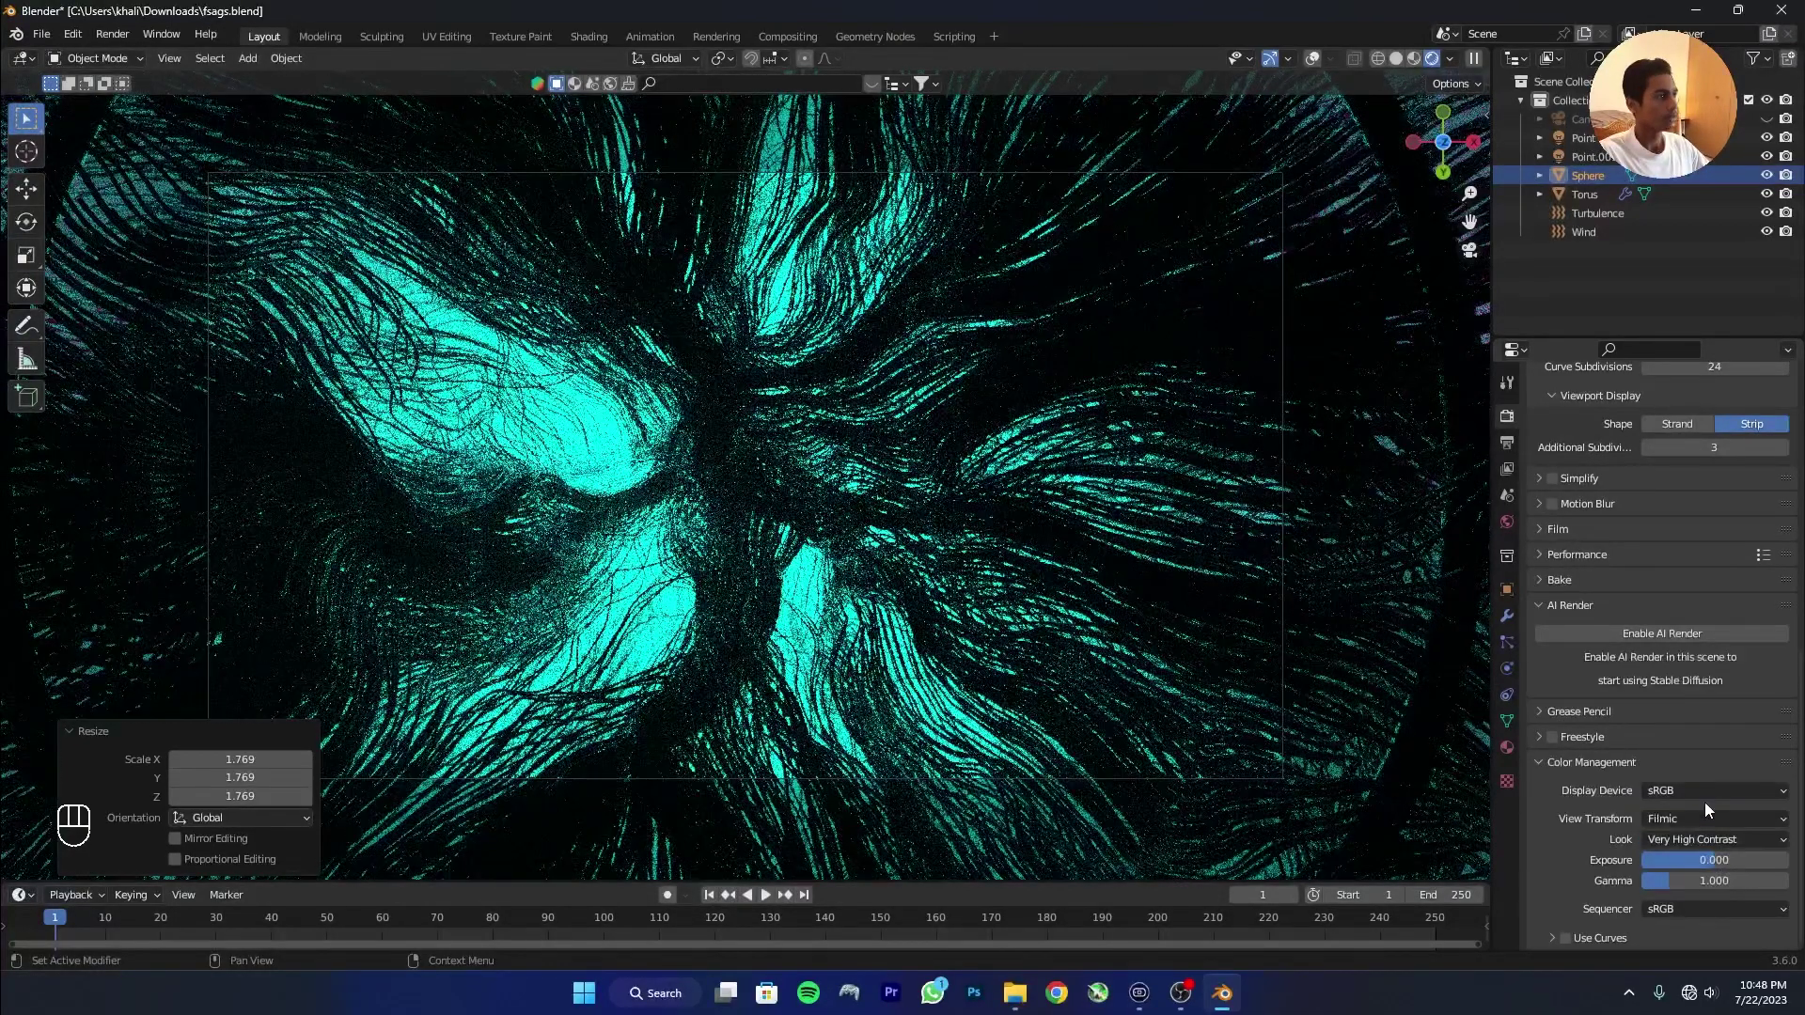
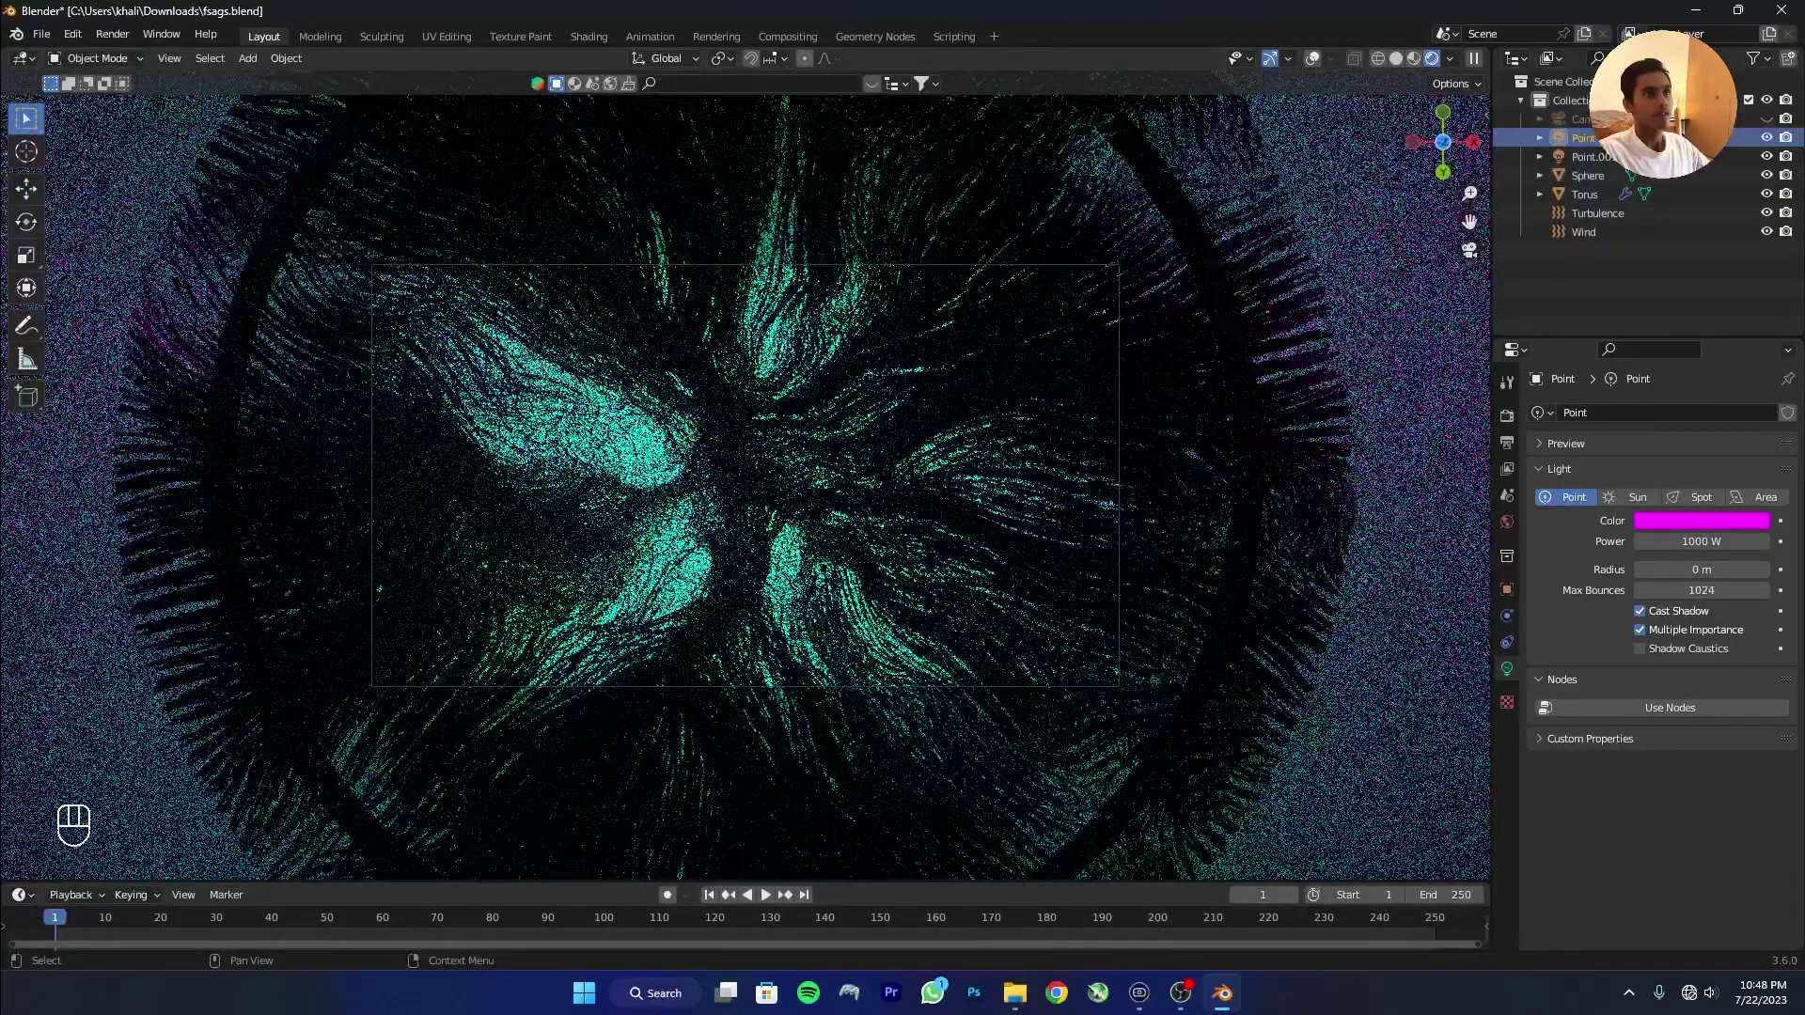
Move Point.001 along X so its magenta glow streaks through the hair, then switch to Solid shading.
click(1322, 64)
key(g)
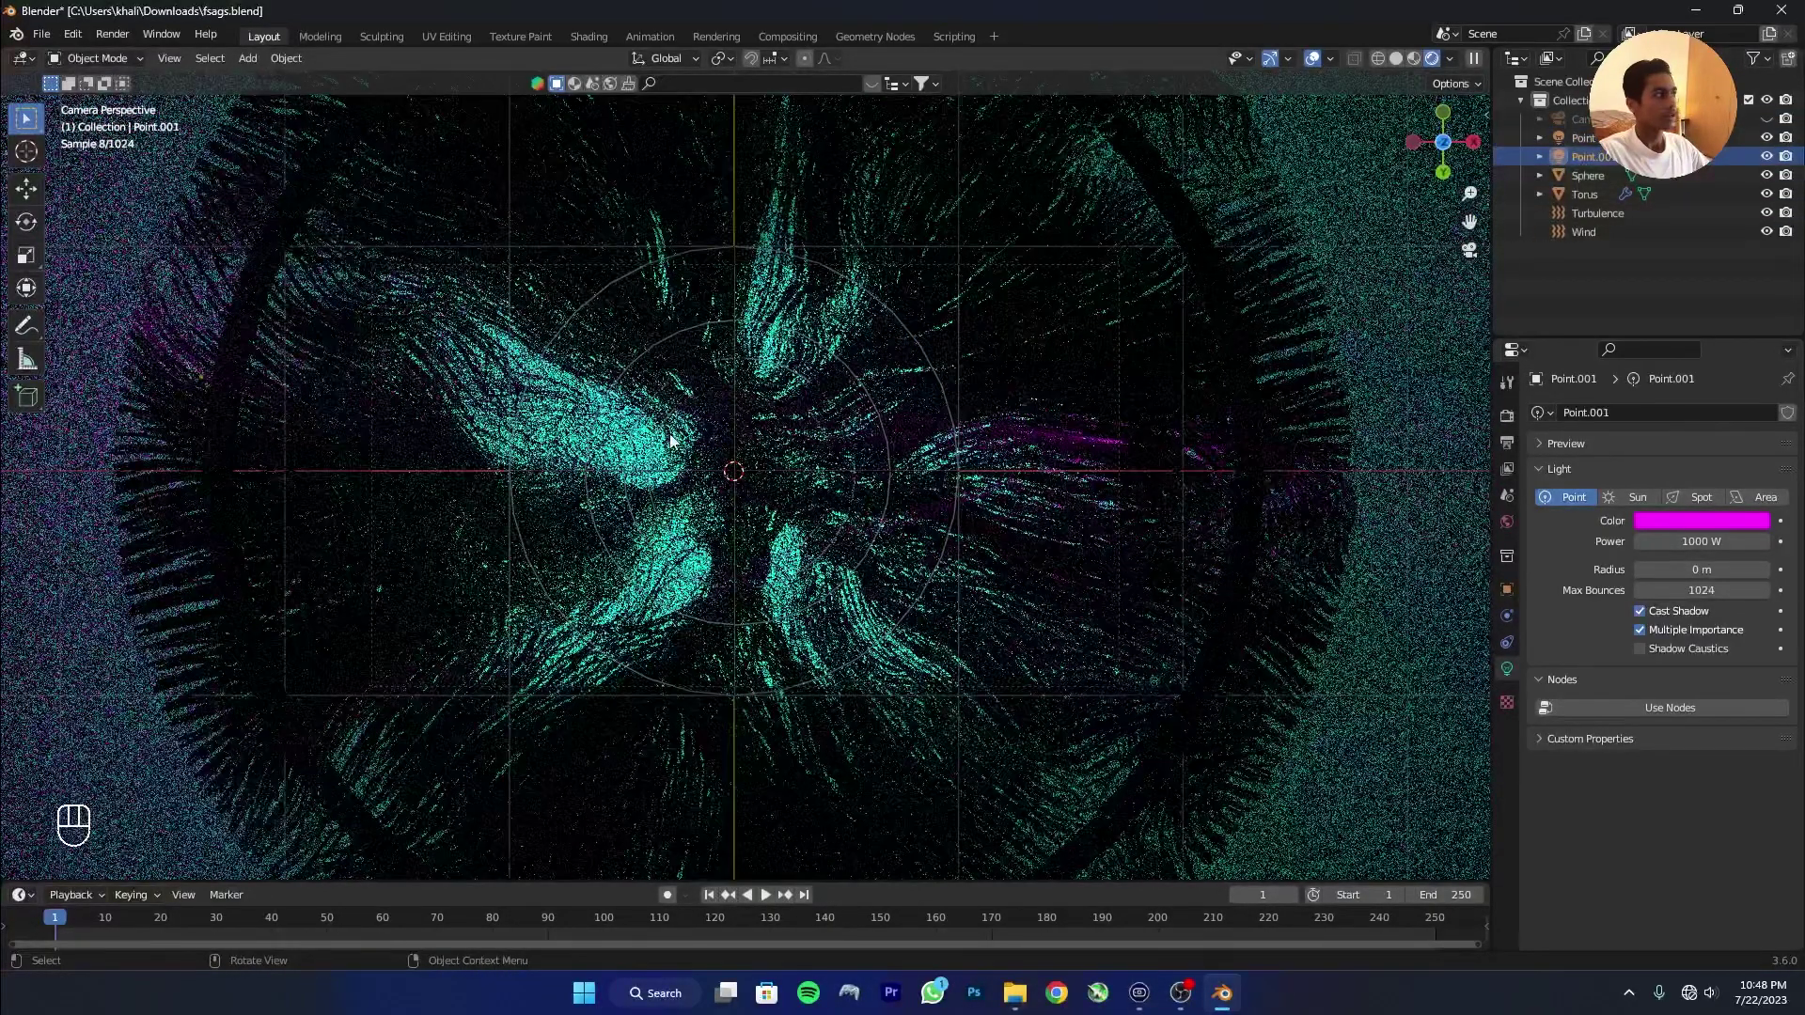
key(g)
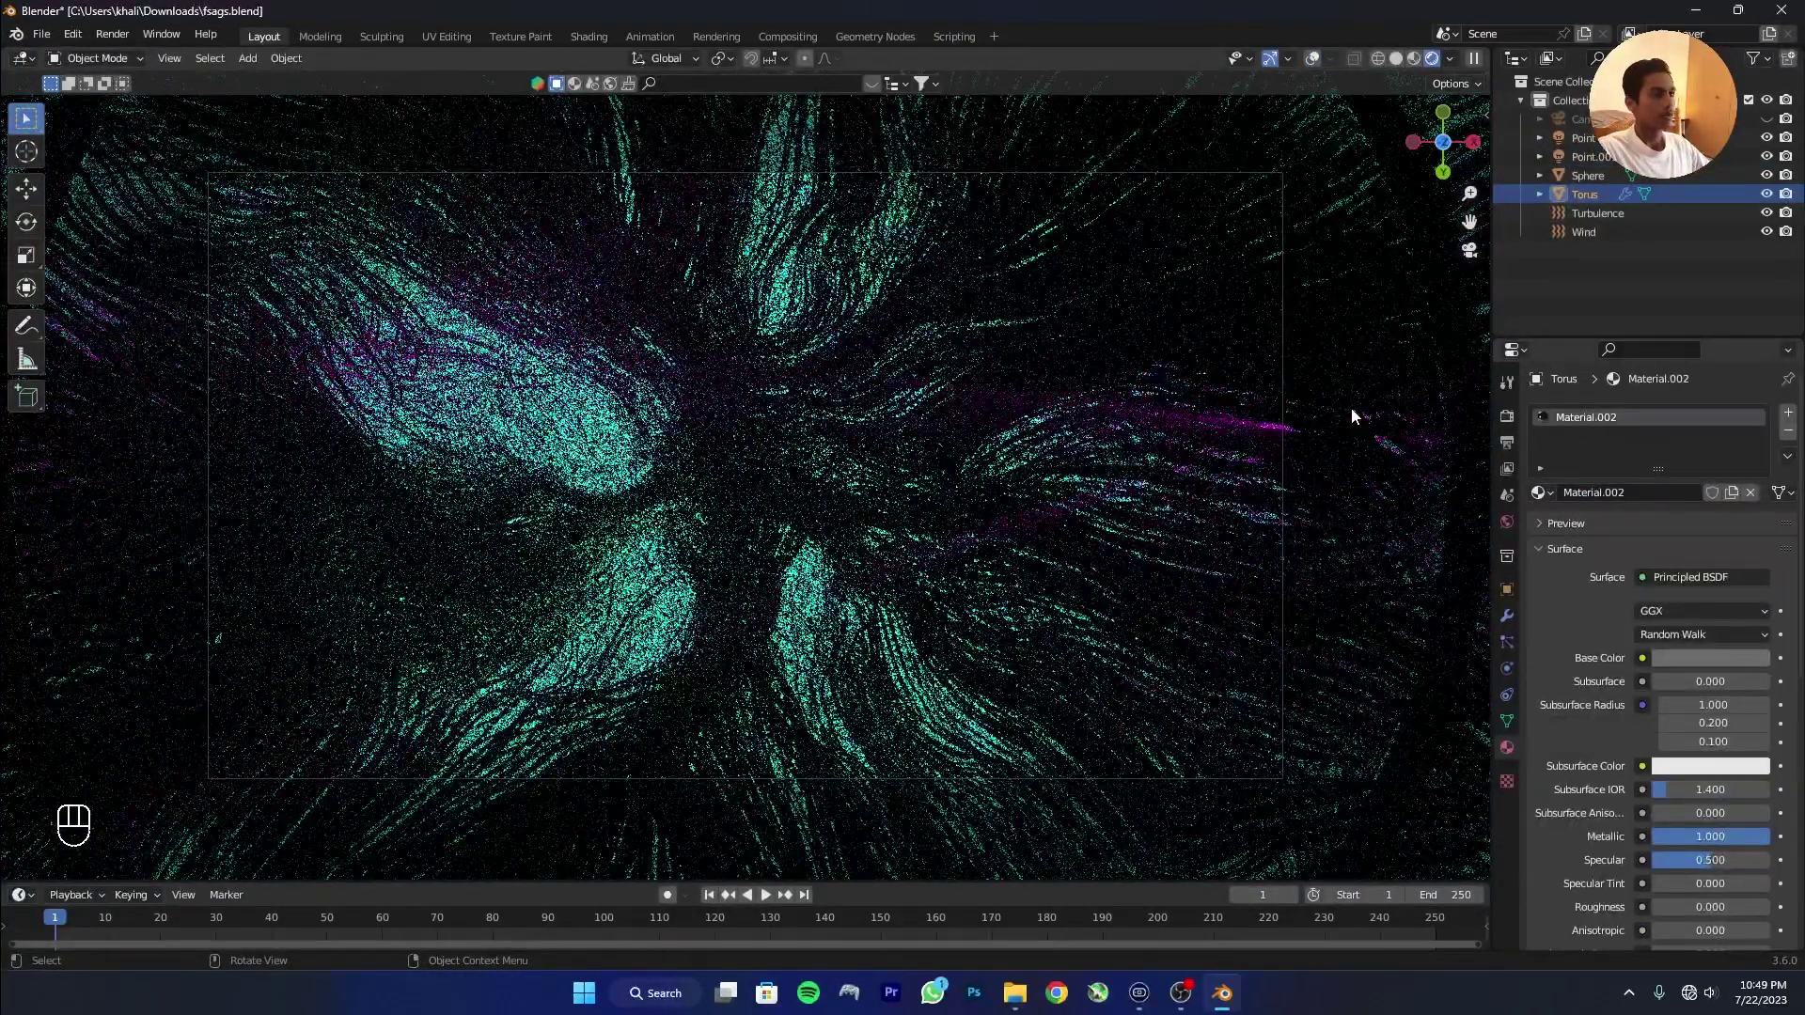
click(1478, 527)
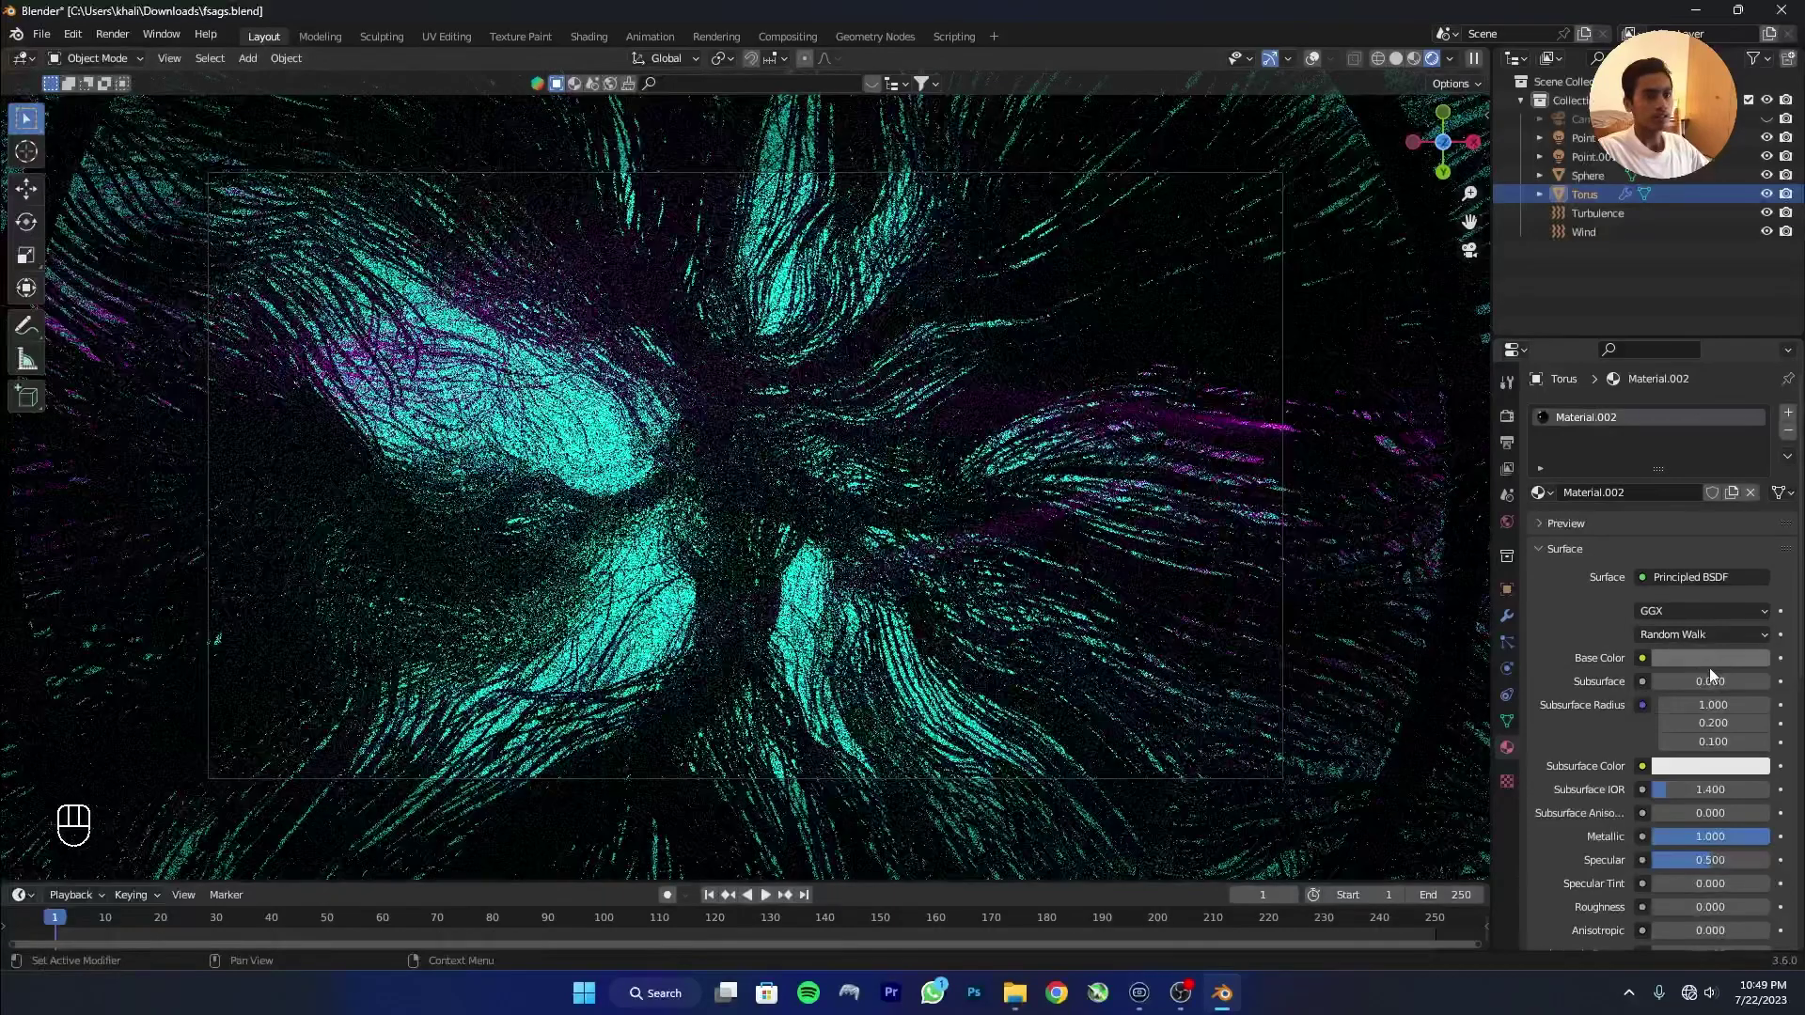
click(1706, 663)
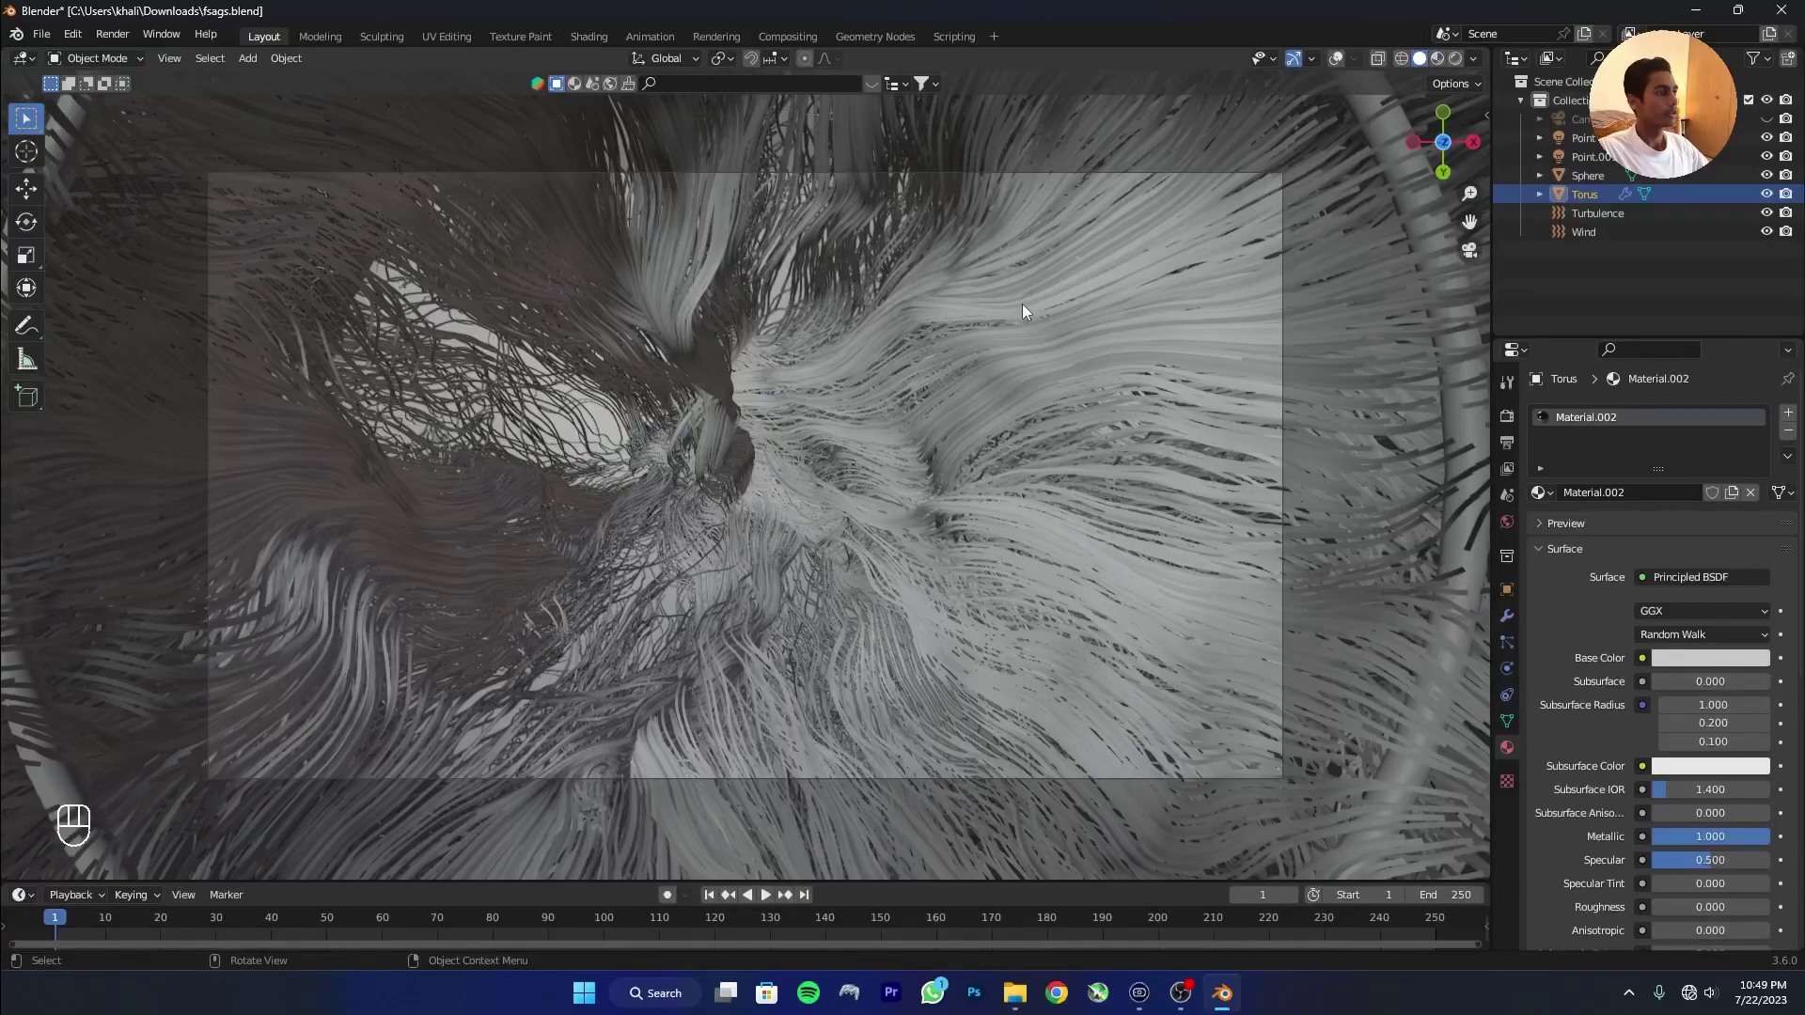
Set render output to JPEG at 100% quality, save the blend file, and show the world settings.
key(ctrl+s)
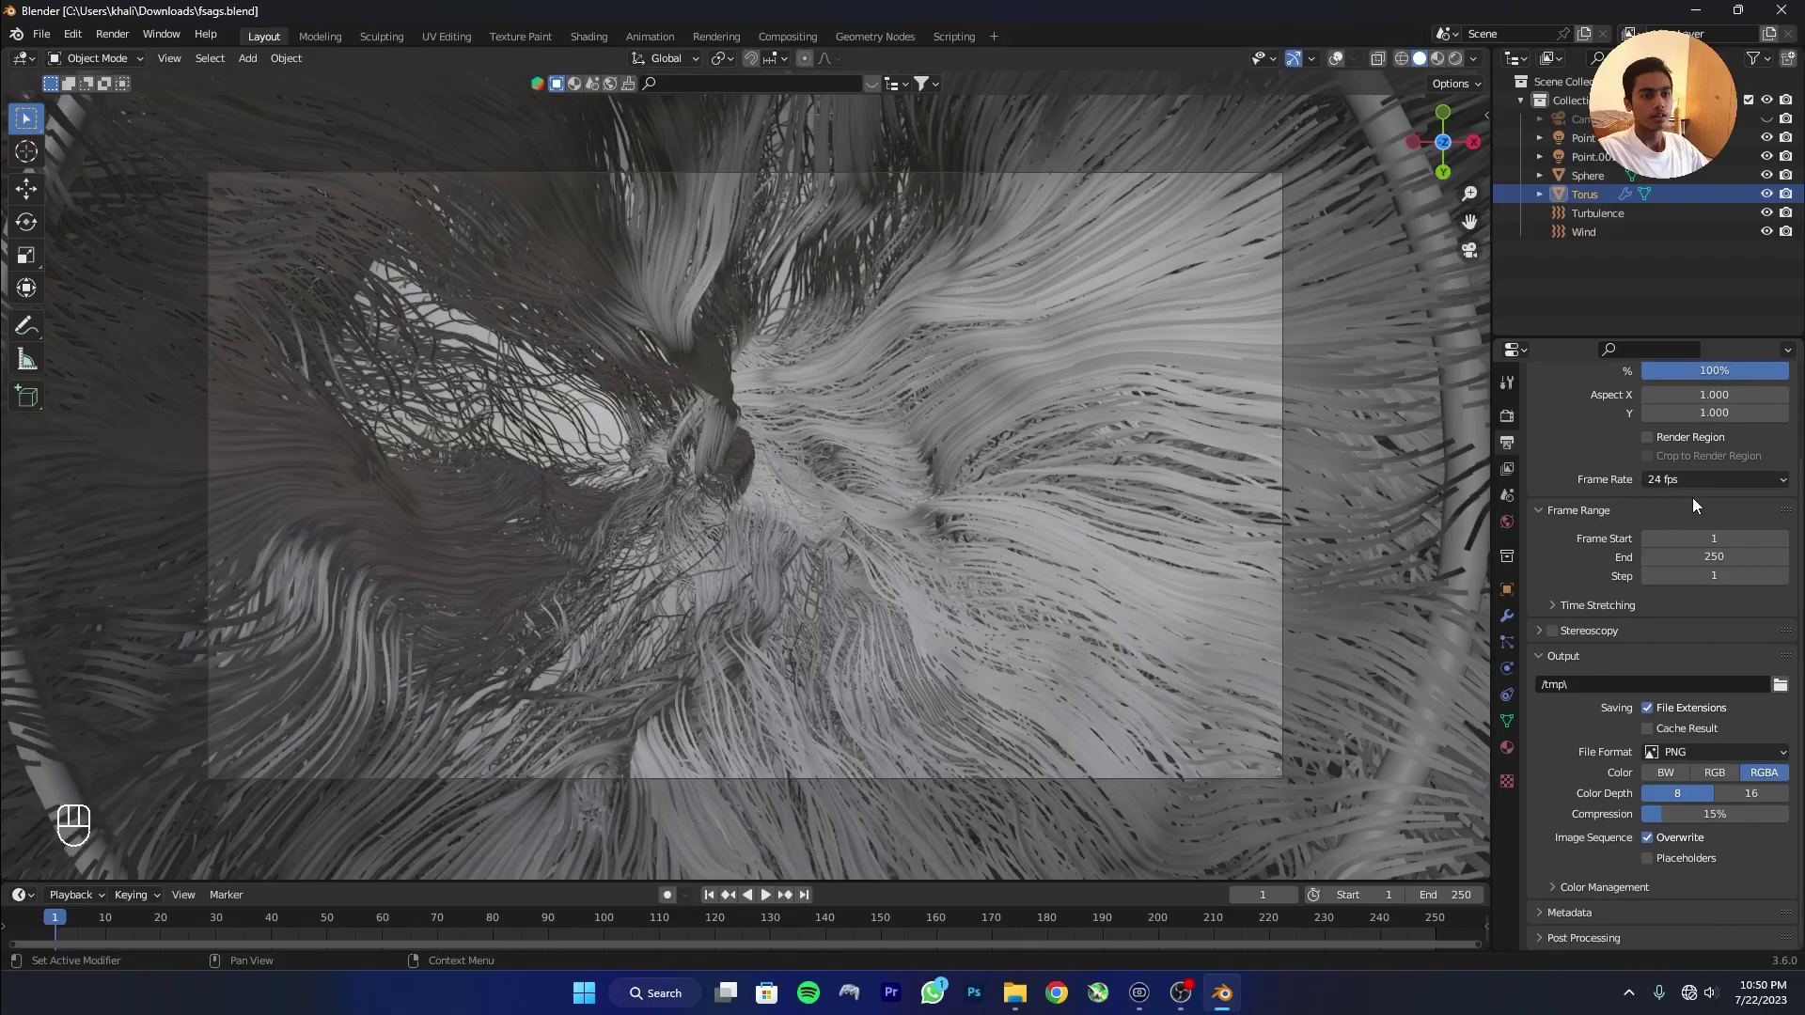
drag(1701, 755, 1456, 876)
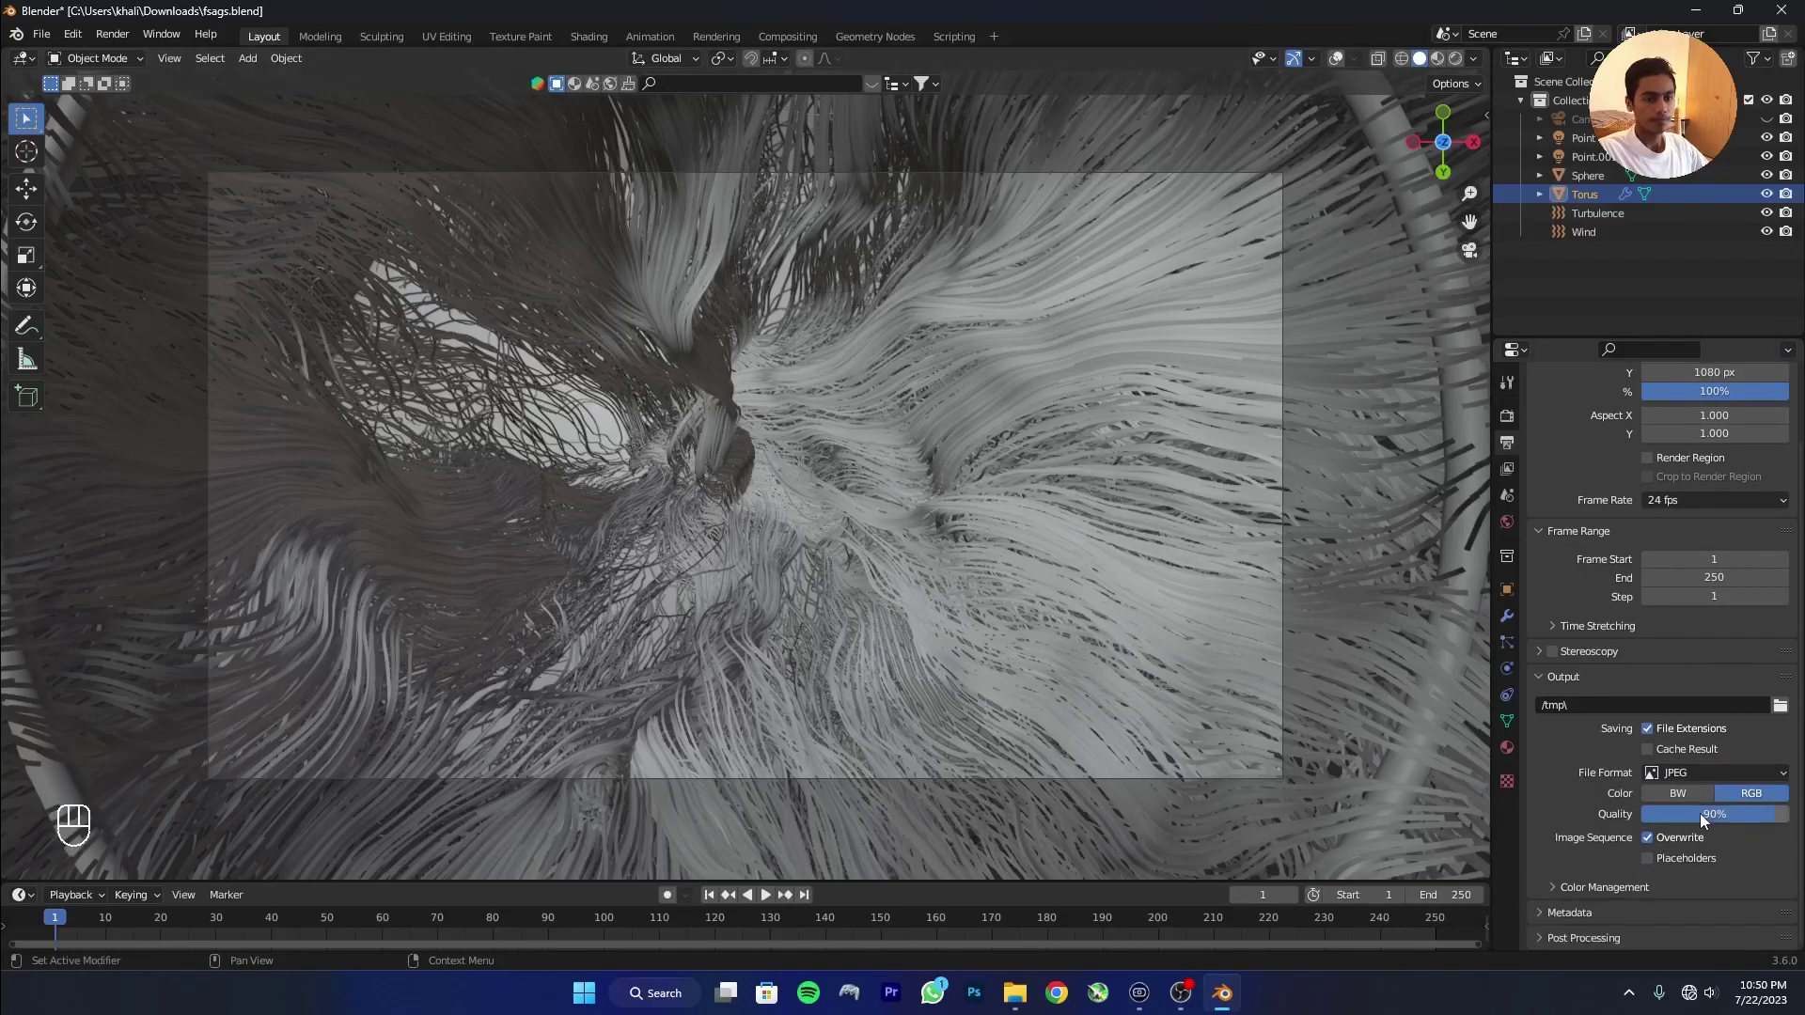
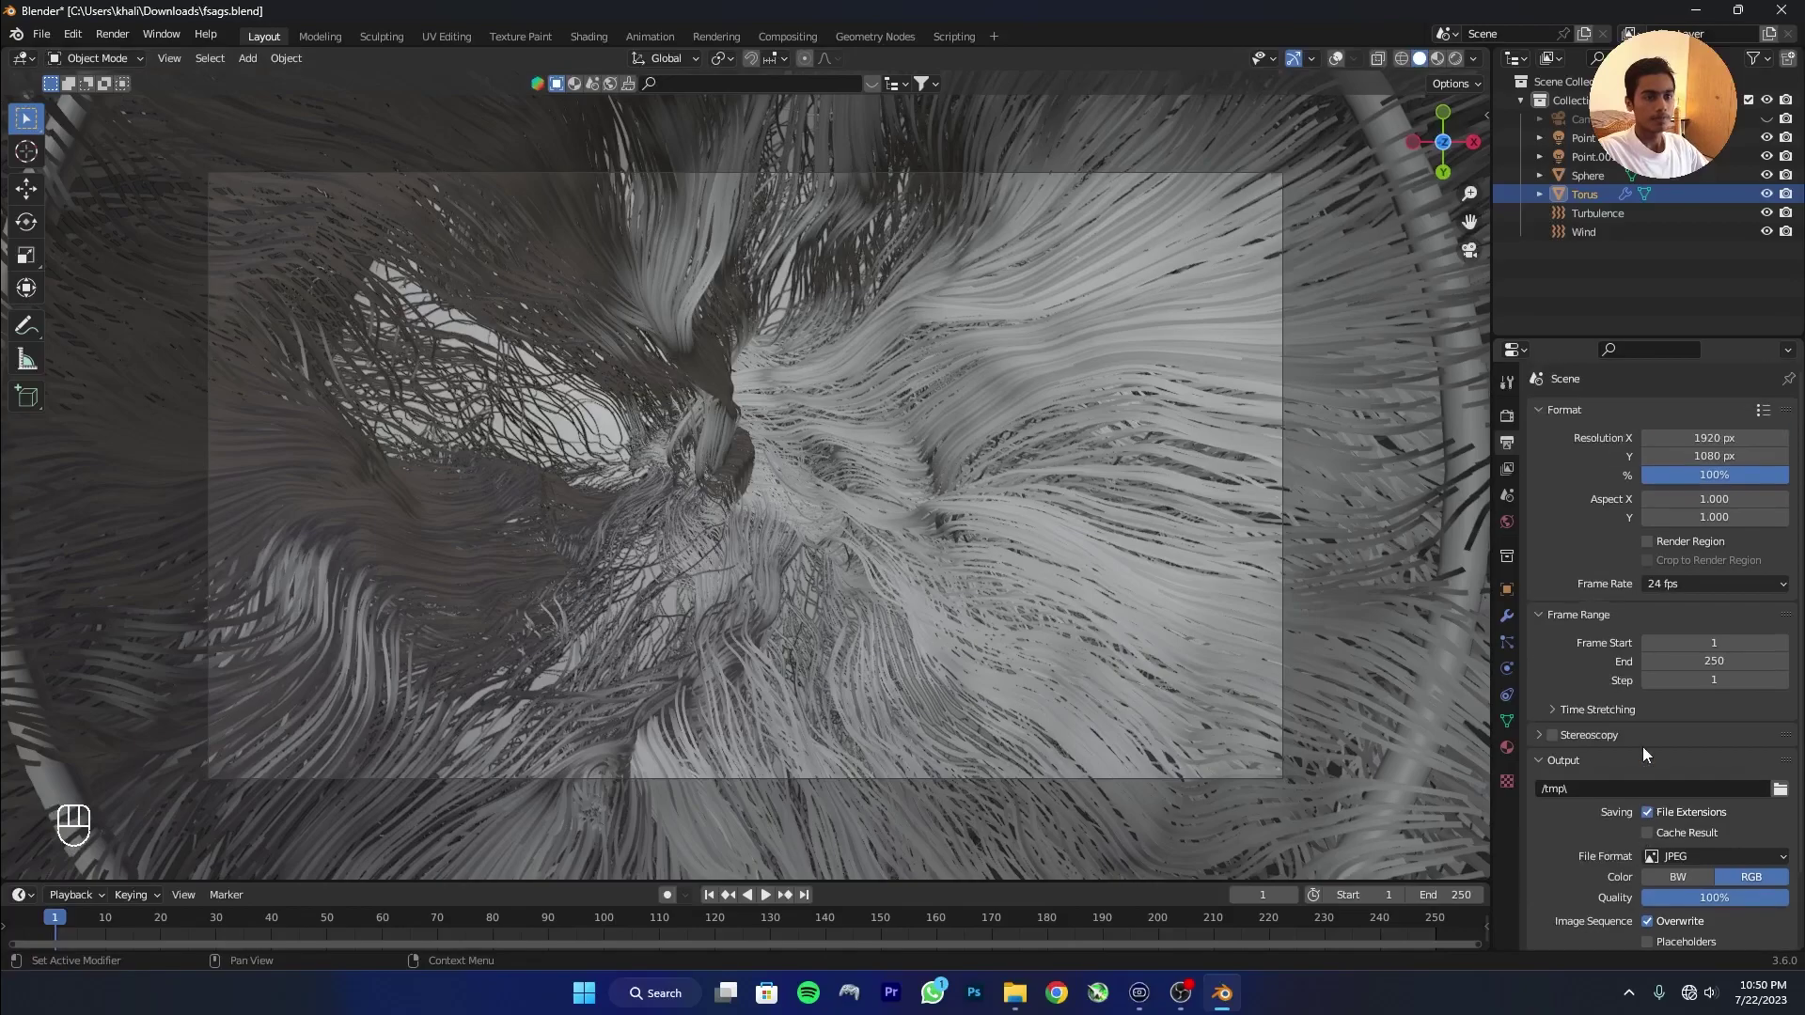
key(ctrl+s)
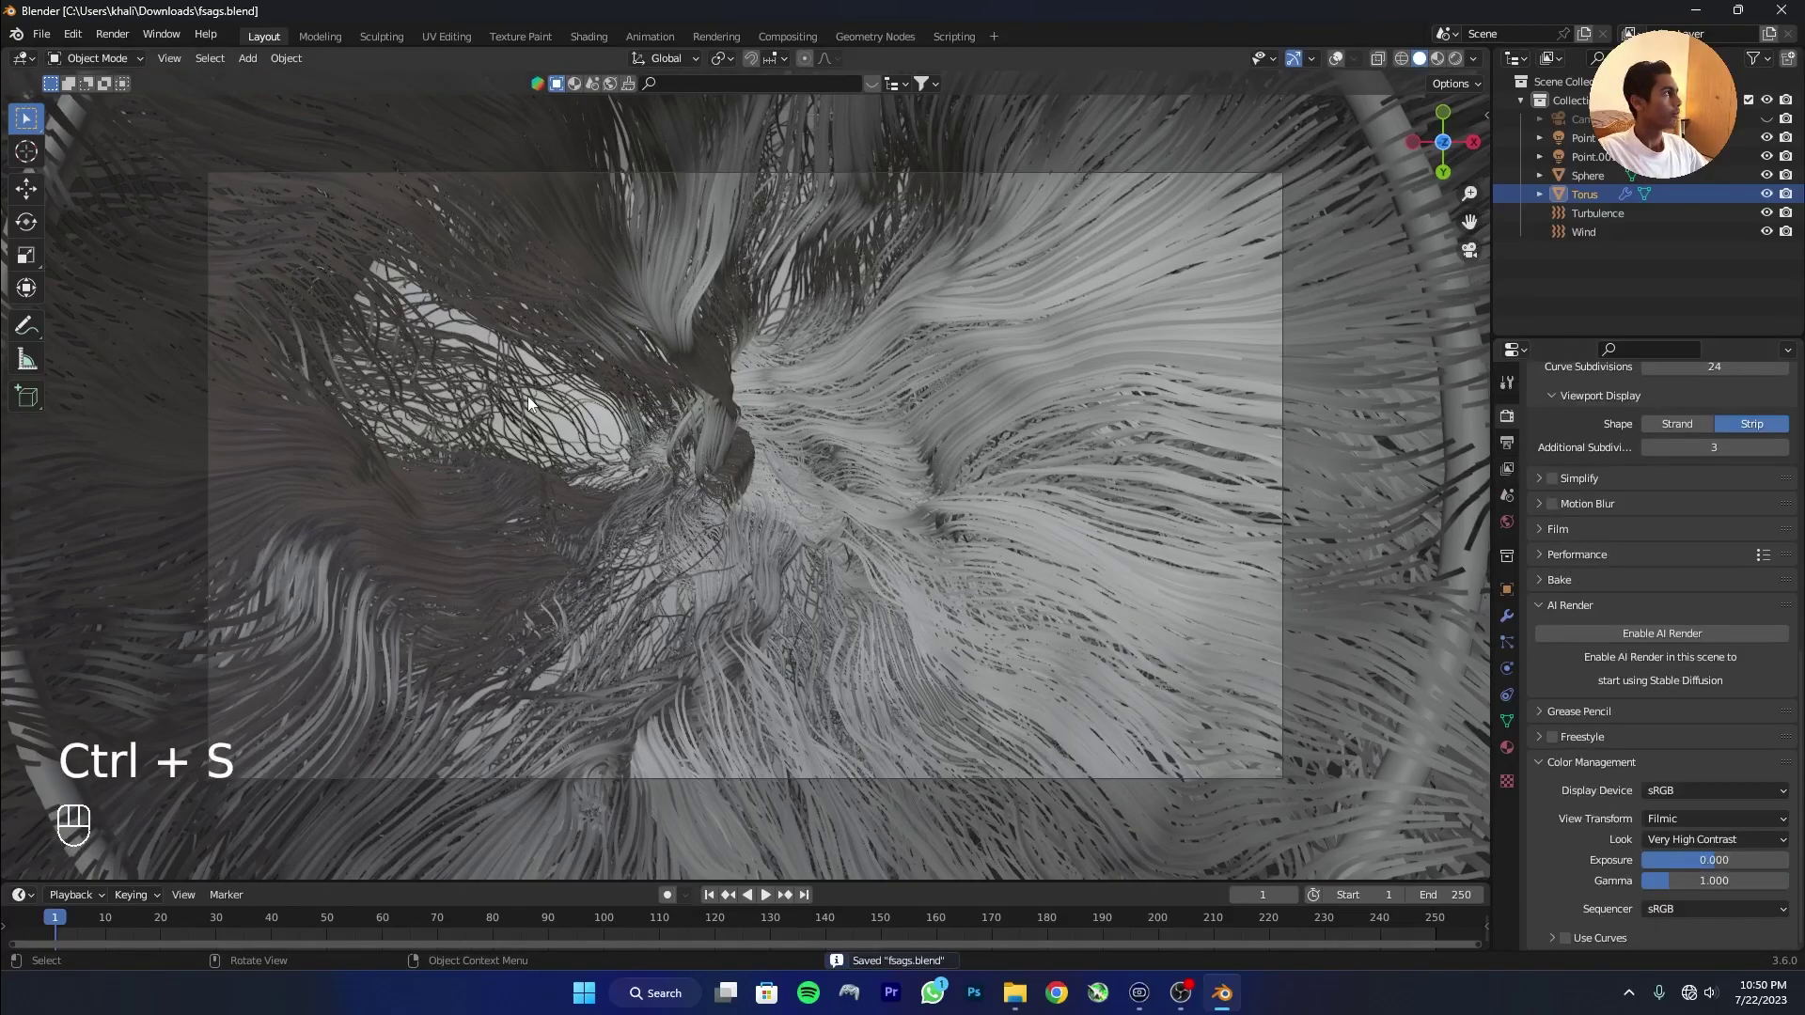
drag(120, 39, 1512, 497)
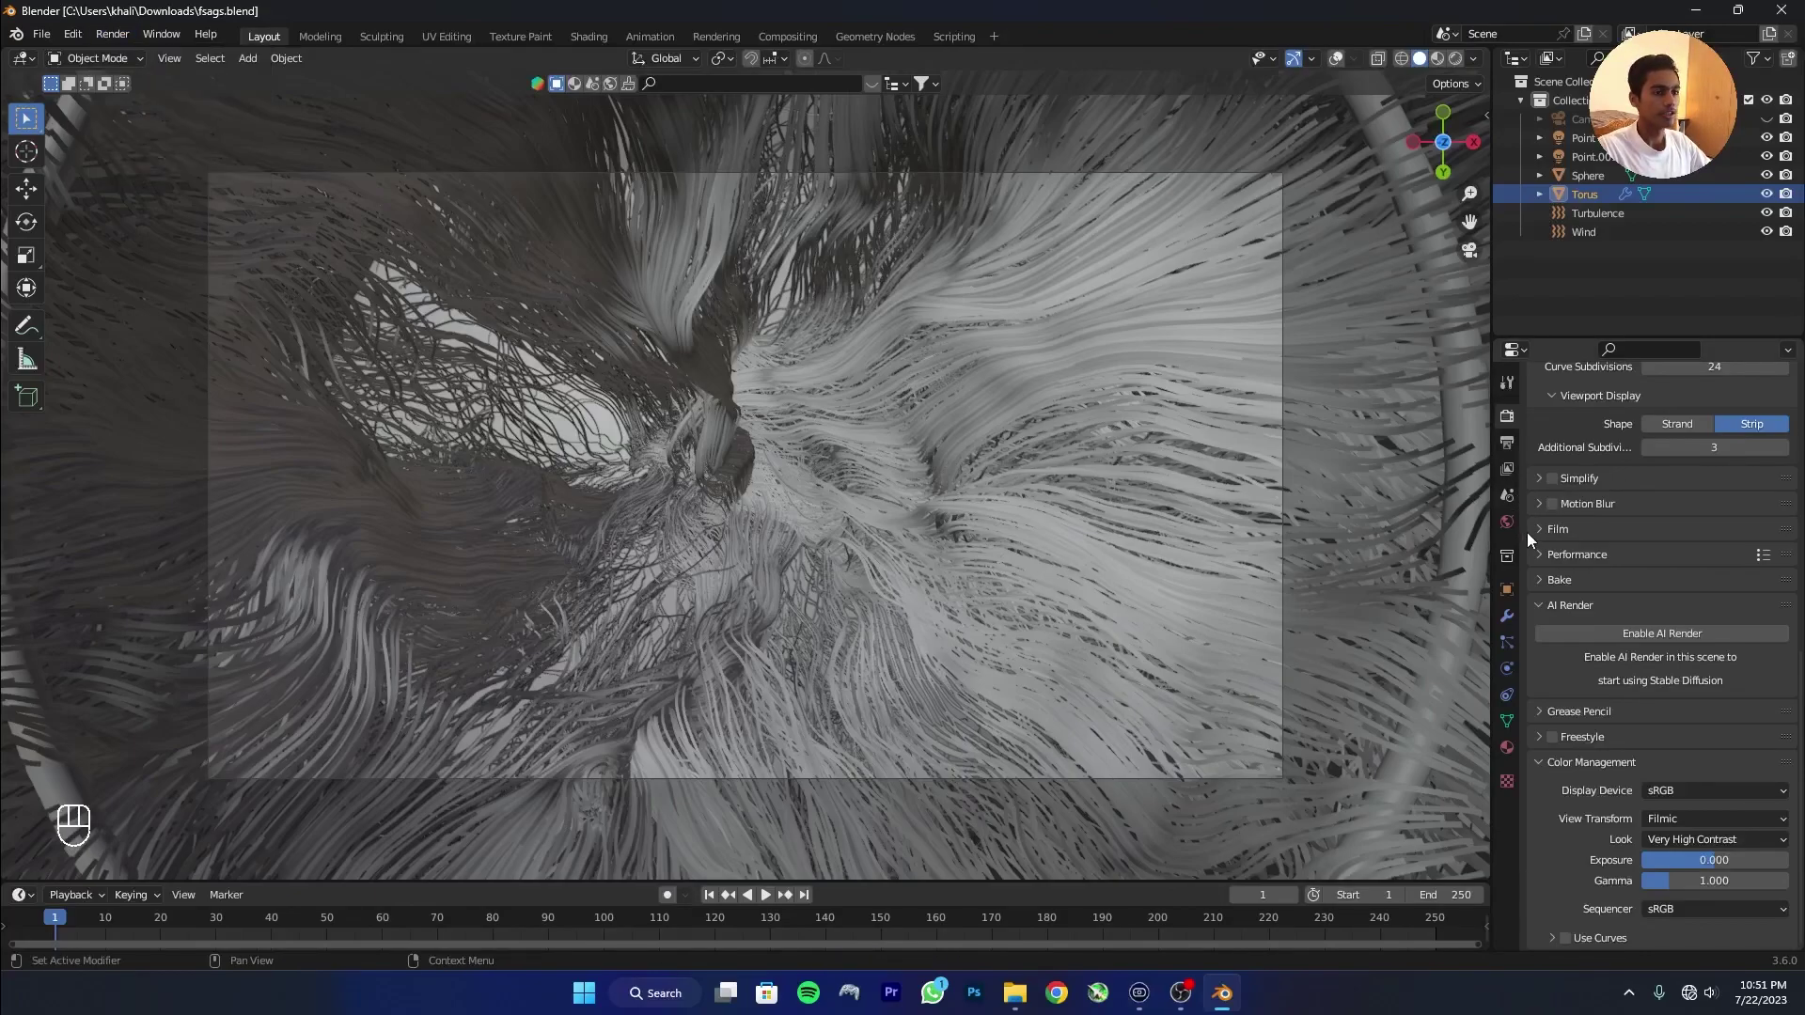
click(1511, 540)
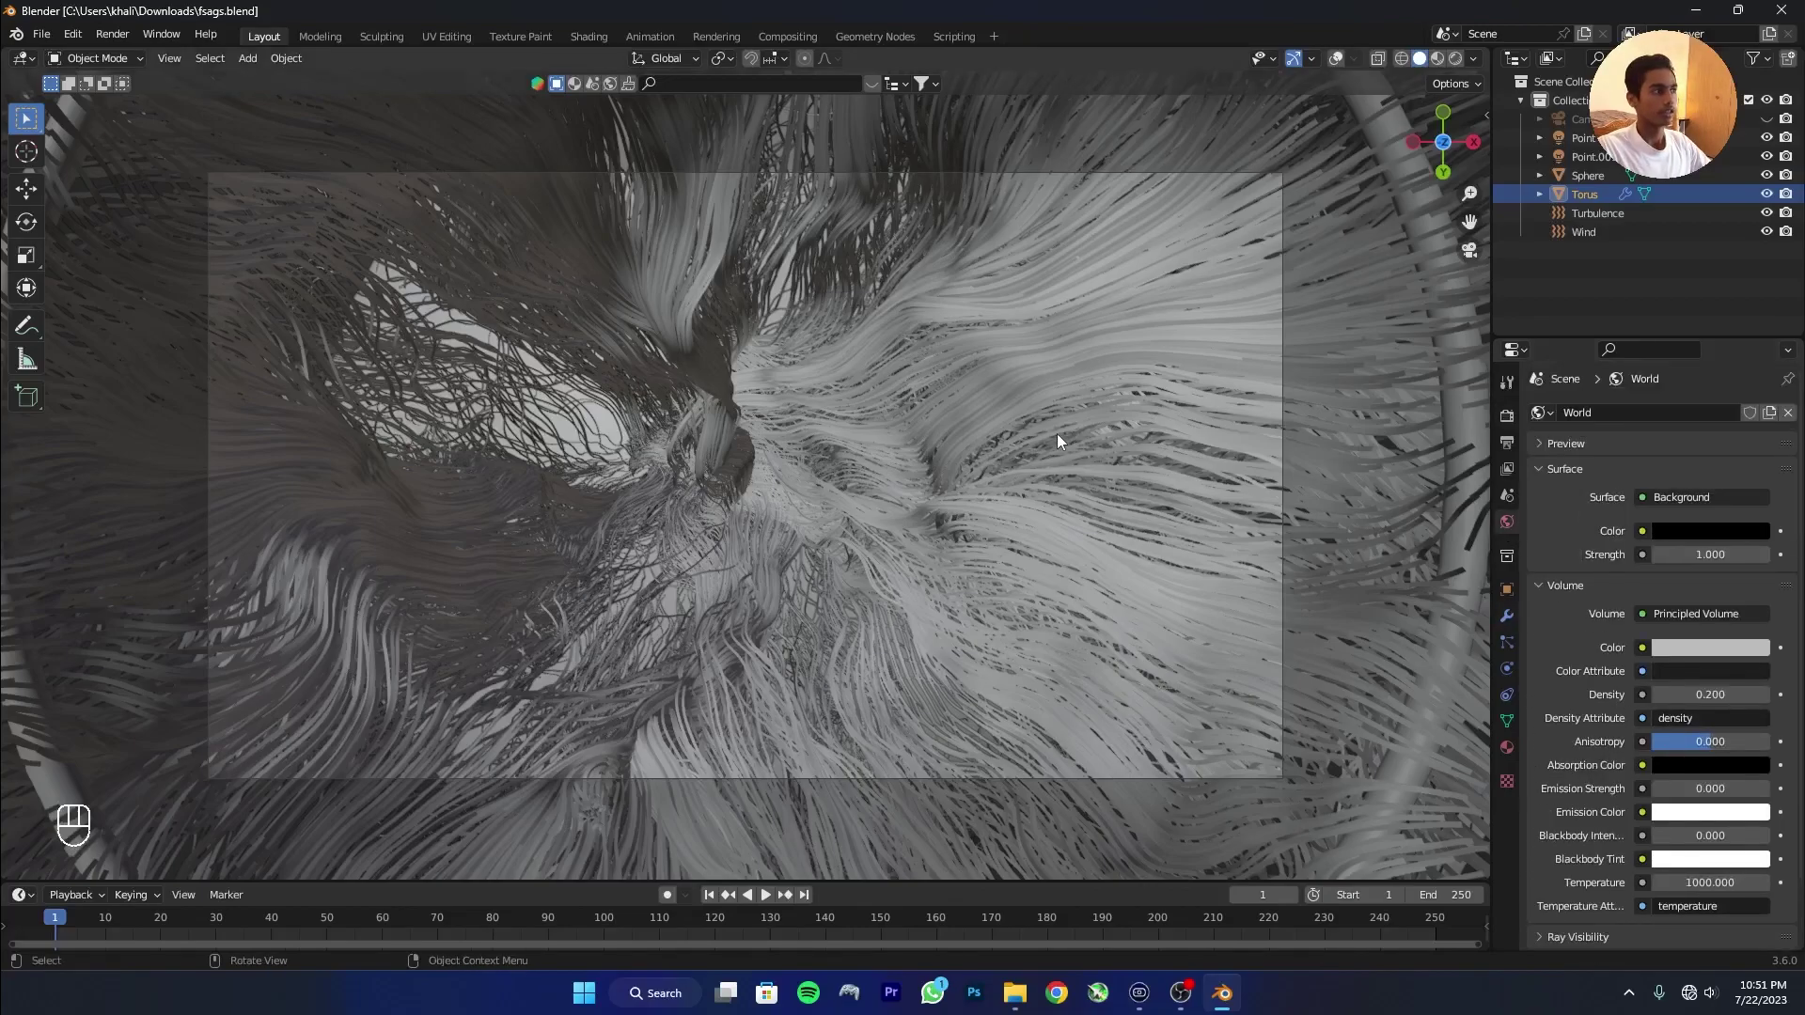